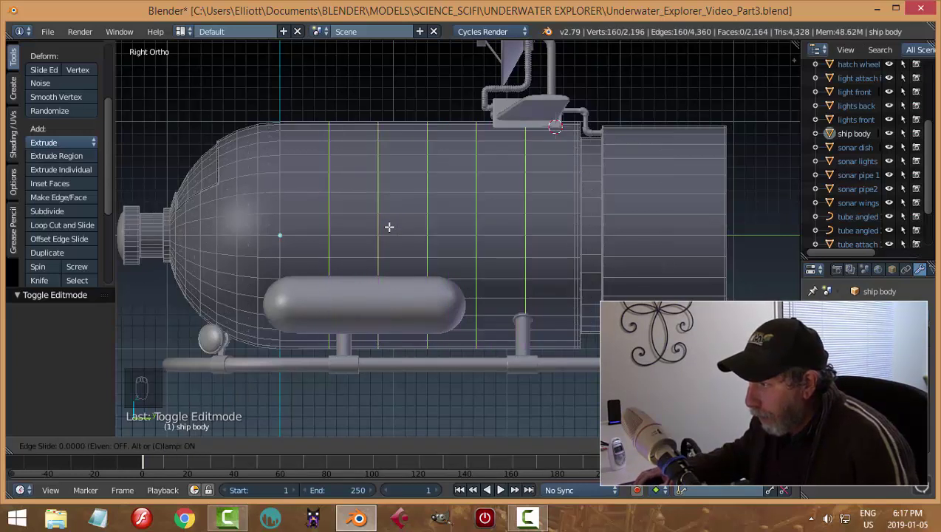
Step: Add several loop cuts across the hull, then switch to face selection
{"action": "key", "text": "ctrl+r"}
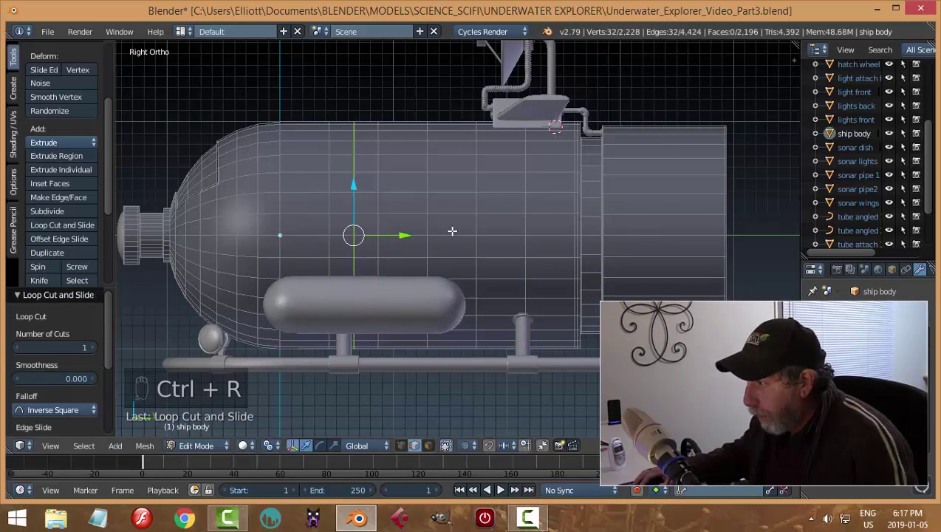
{"action": "key", "text": "ctrl+r"}
{"action": "key", "text": "ctrl+r"}
{"action": "key", "text": "a"}
{"action": "key", "text": "ctrl+Tab"}
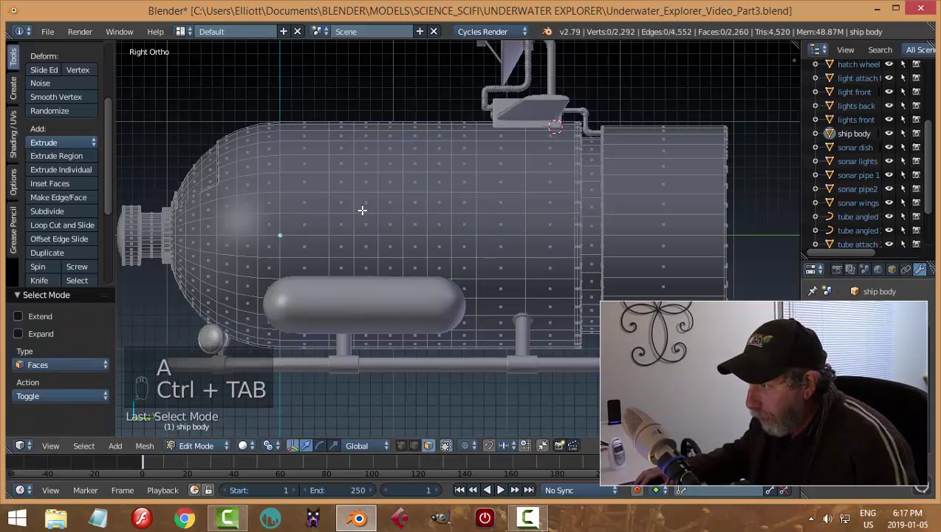
Step: Add one more edge loop near the porthole patches and slide it into place
{"action": "key", "text": "c"}
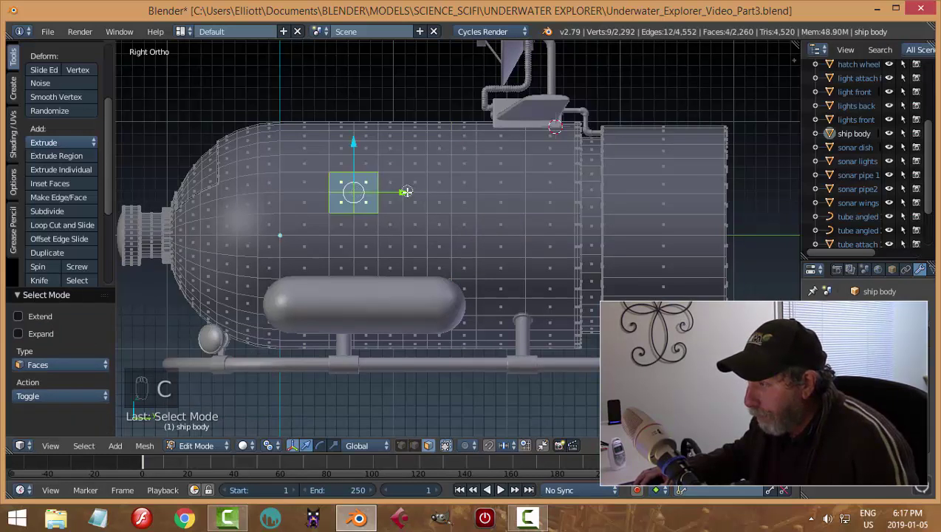
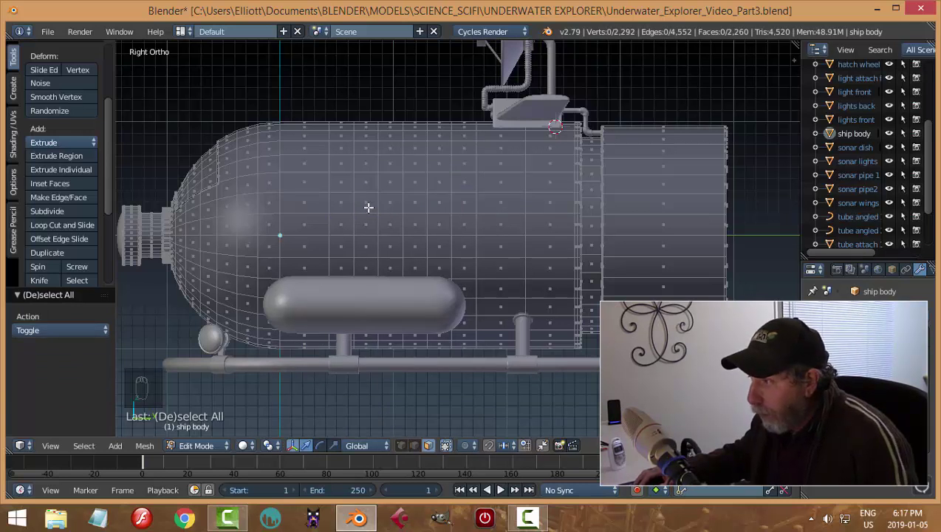
{"action": "key", "text": "c"}
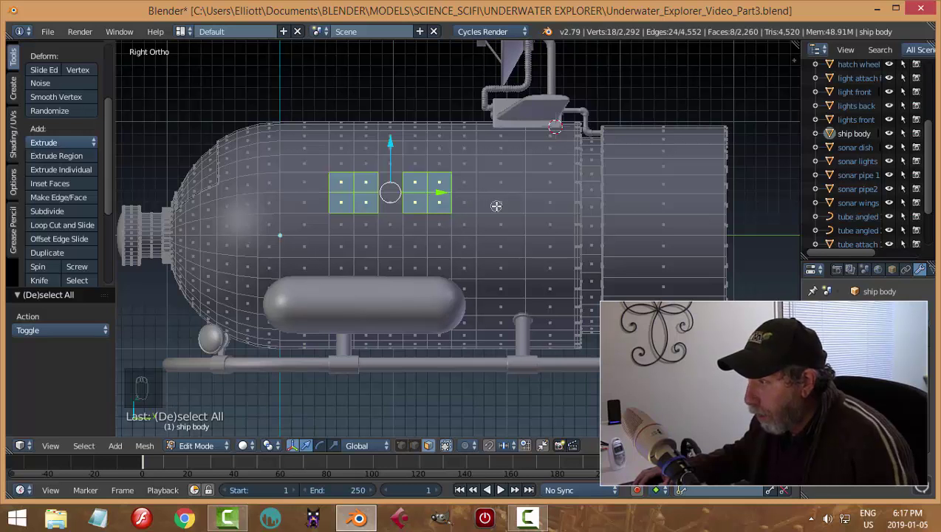
{"action": "key", "text": "ctrl+r"}
{"action": "key", "text": "a"}
{"action": "key", "text": "ctrl+Tab"}
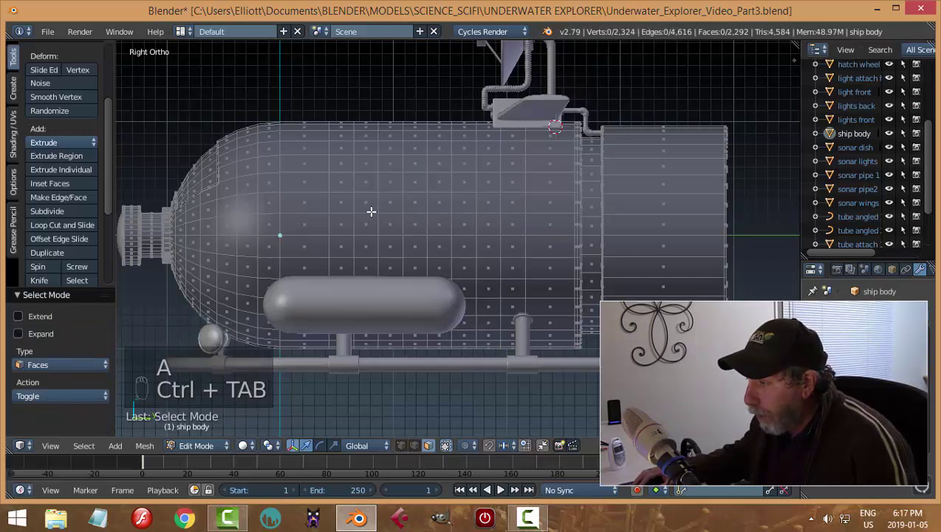
Step: Select three evenly spaced 2x2 face patches along the hull side
{"action": "key", "text": "c"}
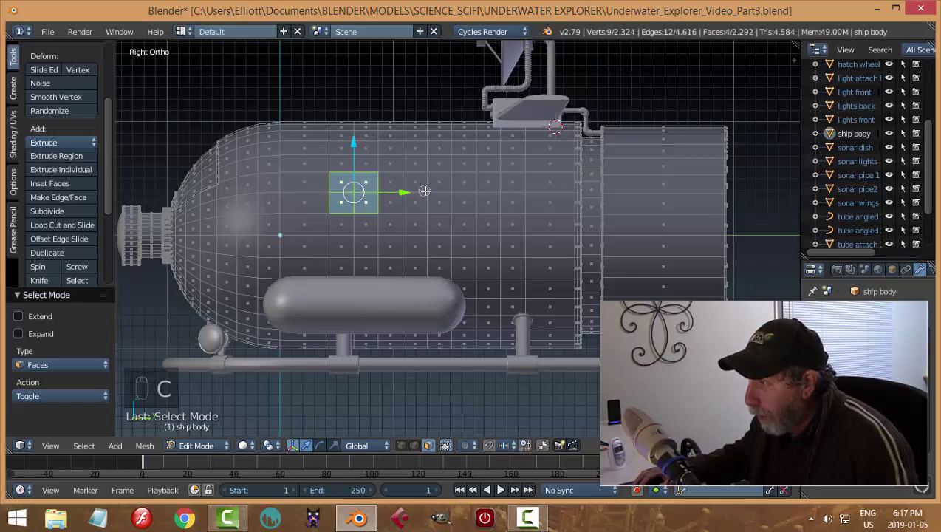
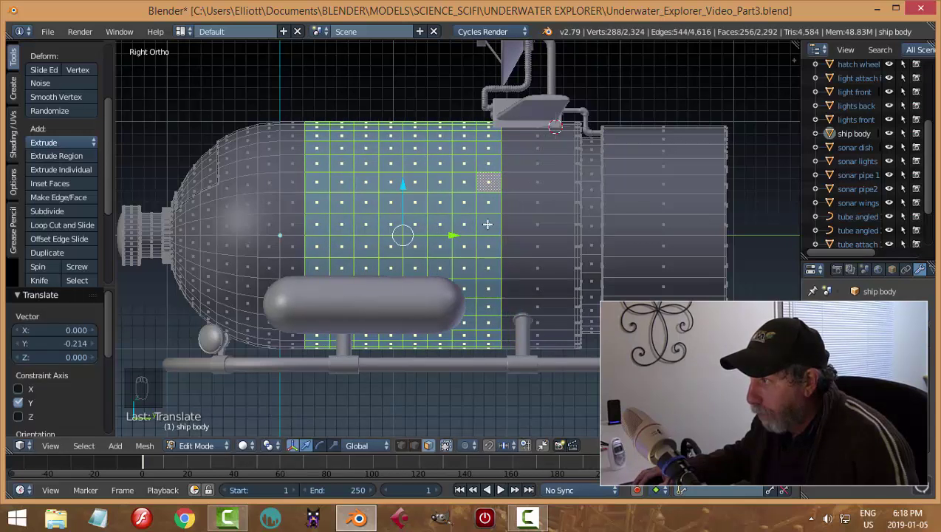
{"action": "key", "text": "a"}
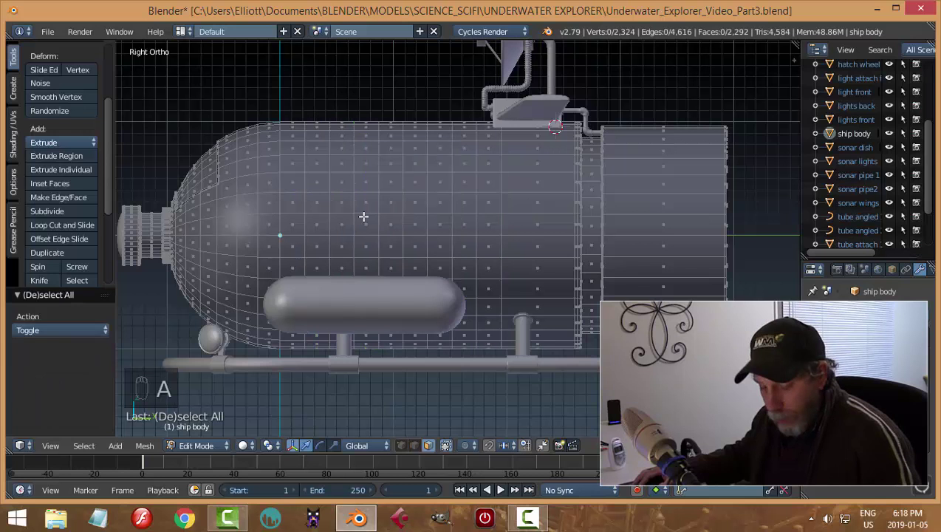
{"action": "key", "text": "ctrl+Tab"}
{"action": "key", "text": "c"}
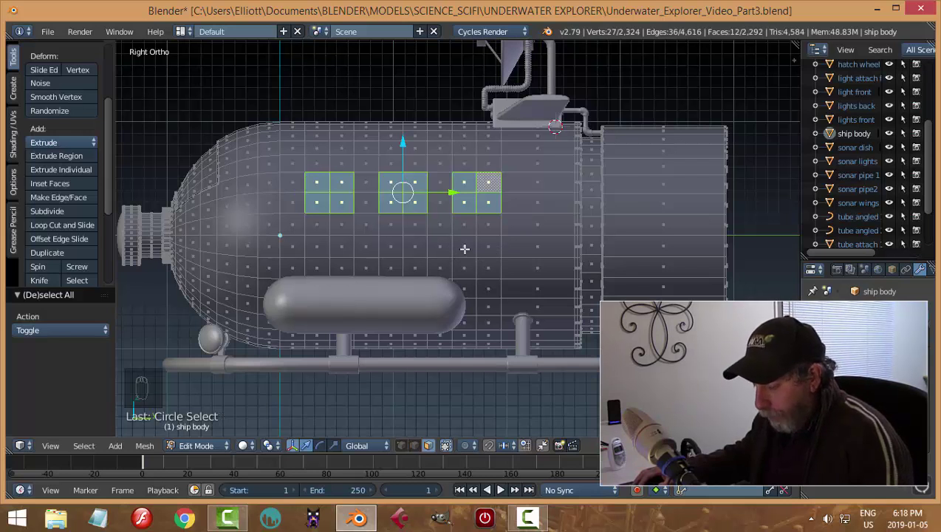
Step: Inset the three face patches with a thin border
{"action": "key", "text": "i"}
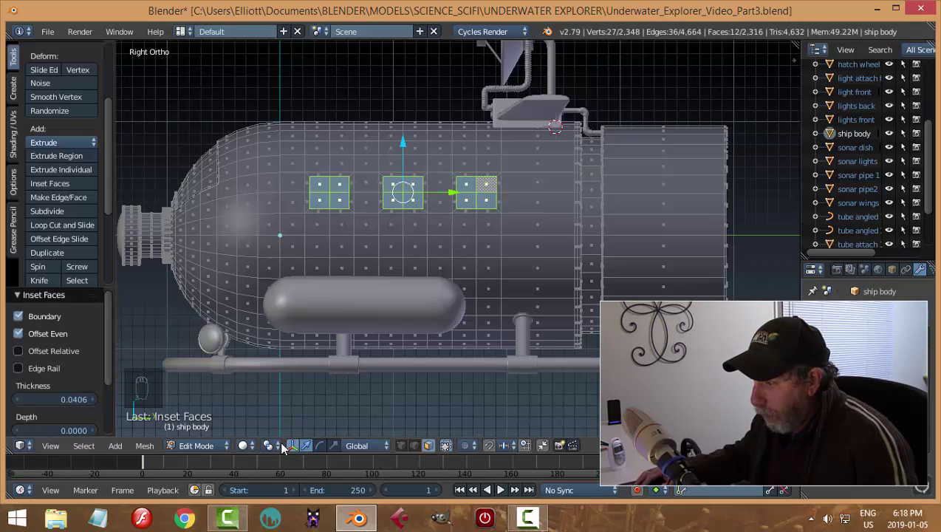
{"action": "left_click", "coordinate": [283, 448]}
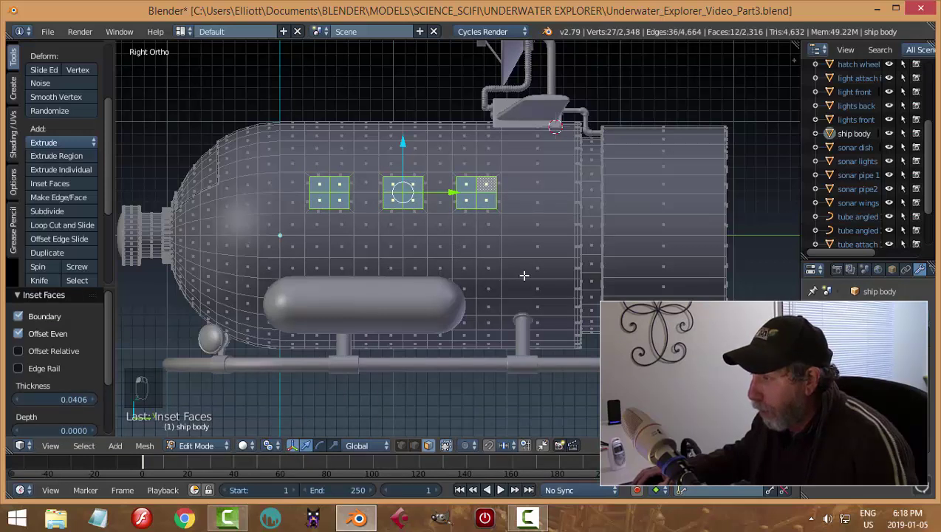
Step: Round the three inset patches into circles with LoopTools and scale them down slightly
{"action": "key", "text": "w"}
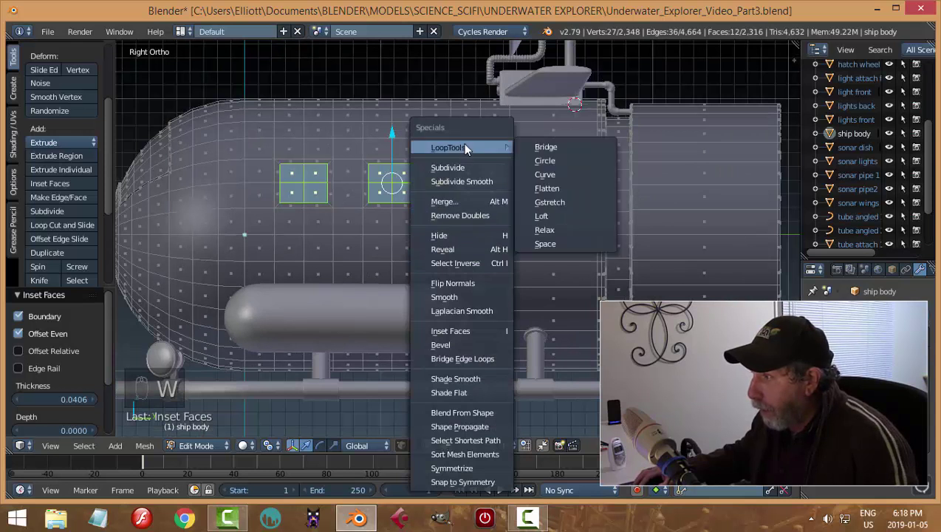
{"action": "key", "text": "s"}
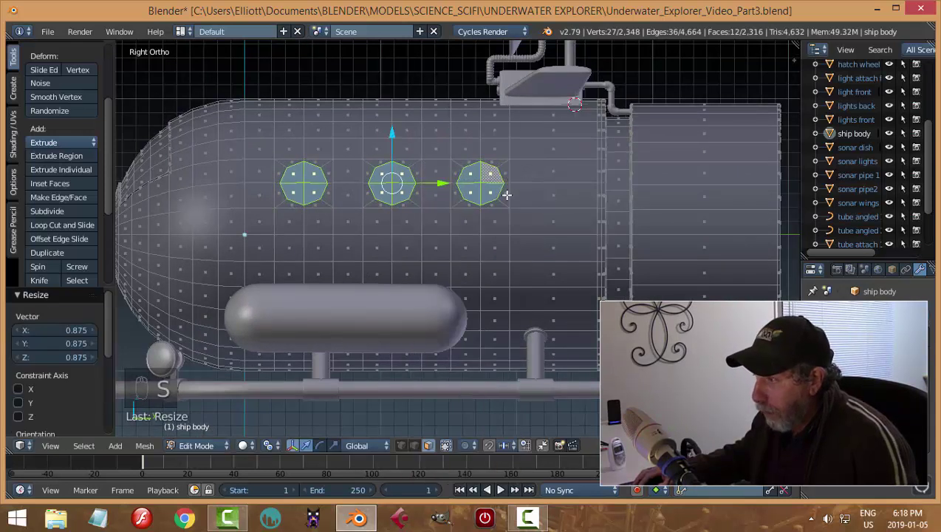
{"action": "key", "text": "a"}
{"action": "key", "text": "ctrl+Tab"}
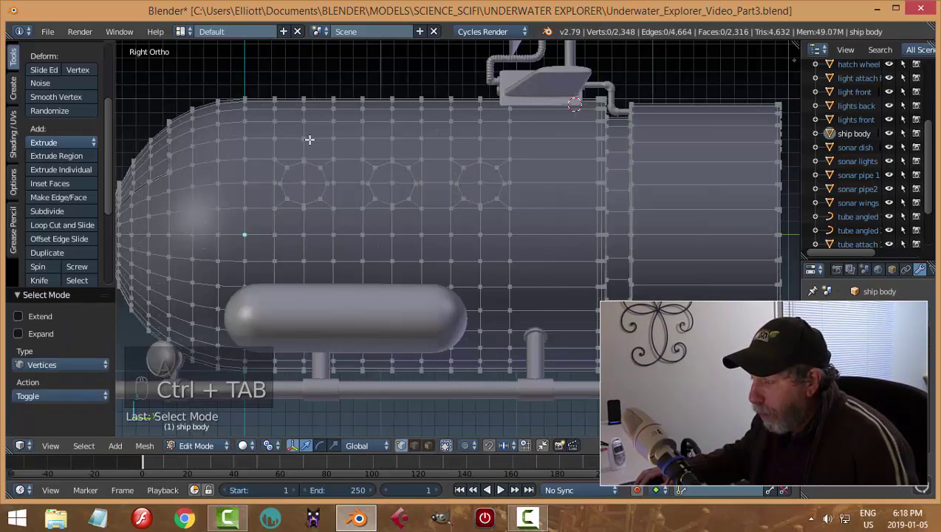
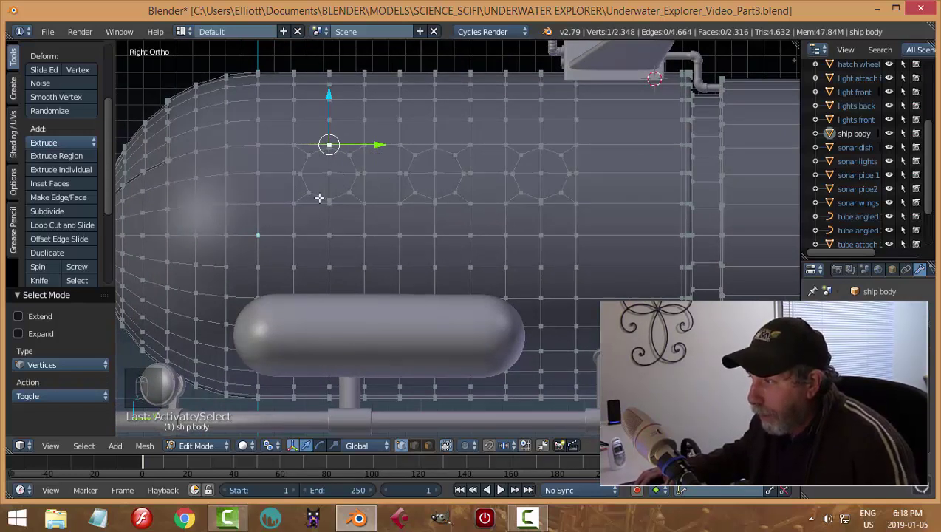
Step: Slide the top and bottom ring vertices of the left, middle and right portholes
{"action": "key", "text": "g"}
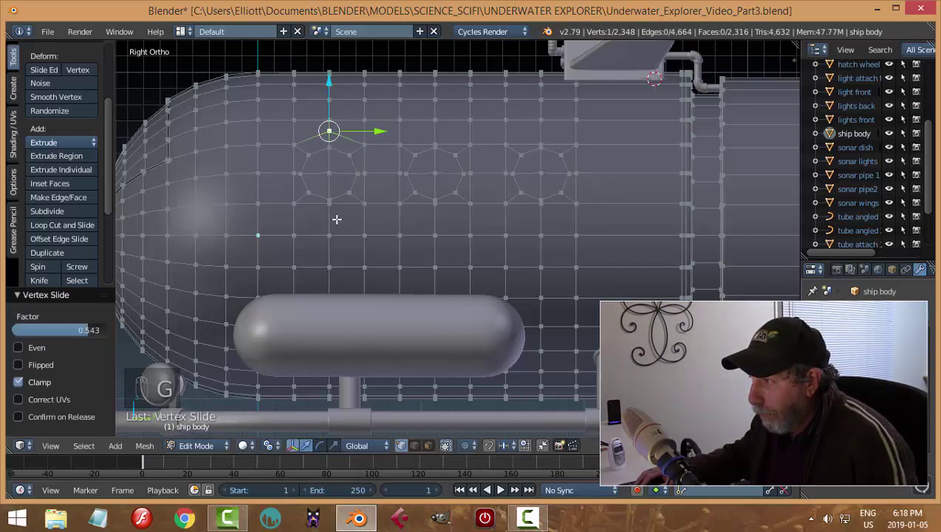
{"action": "key", "text": "g"}
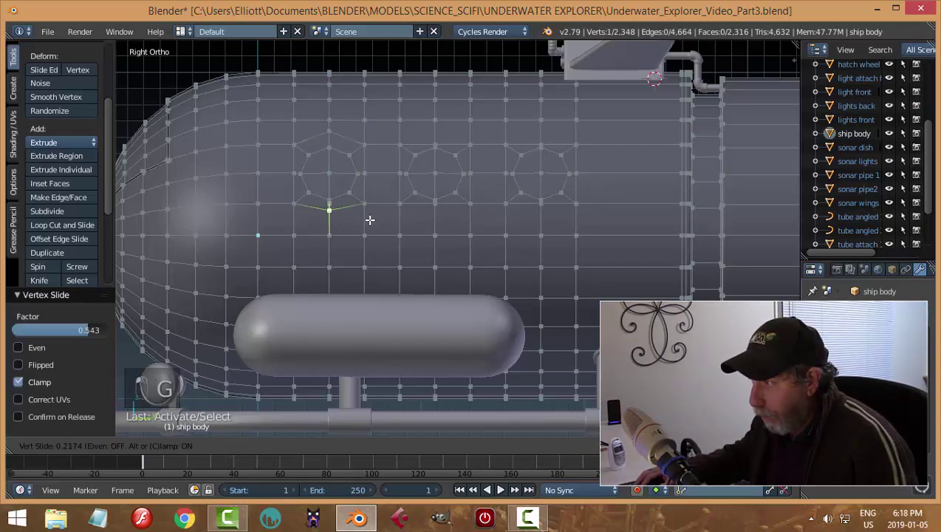
{"action": "key", "text": "g"}
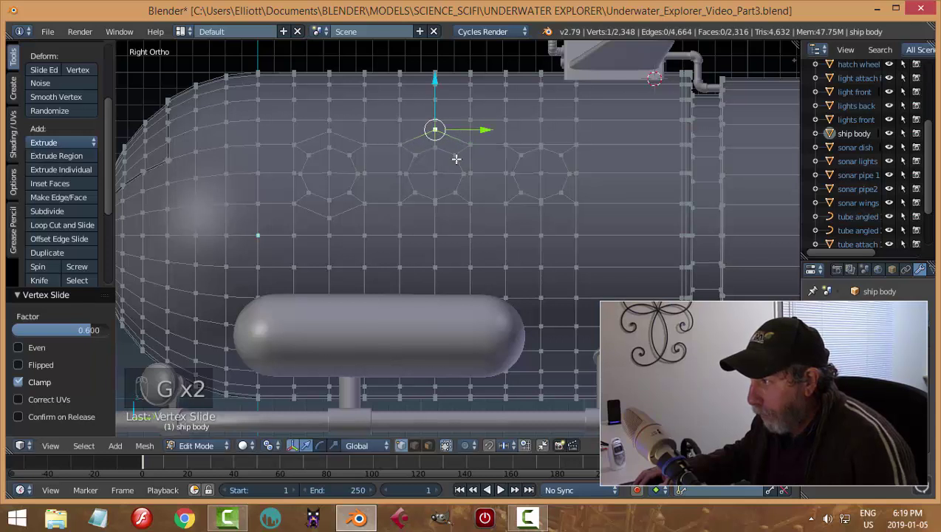
{"action": "key", "text": "g"}
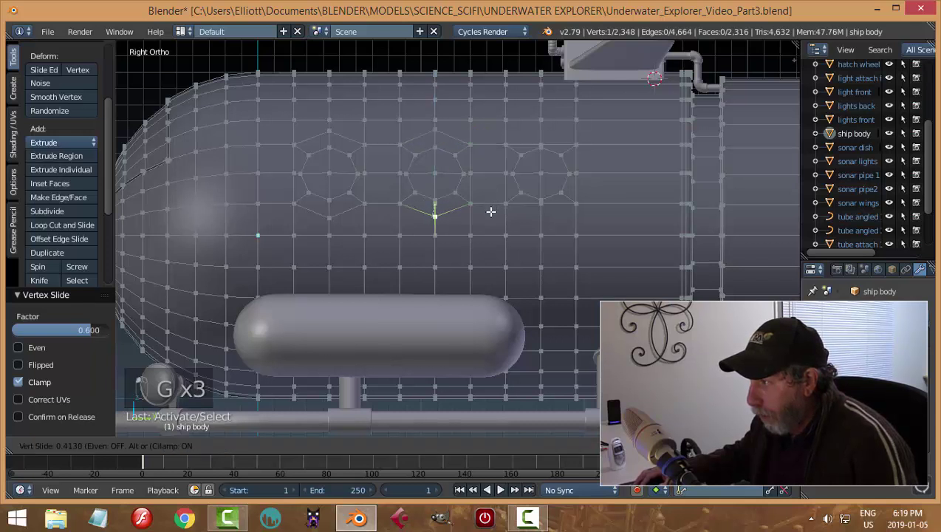
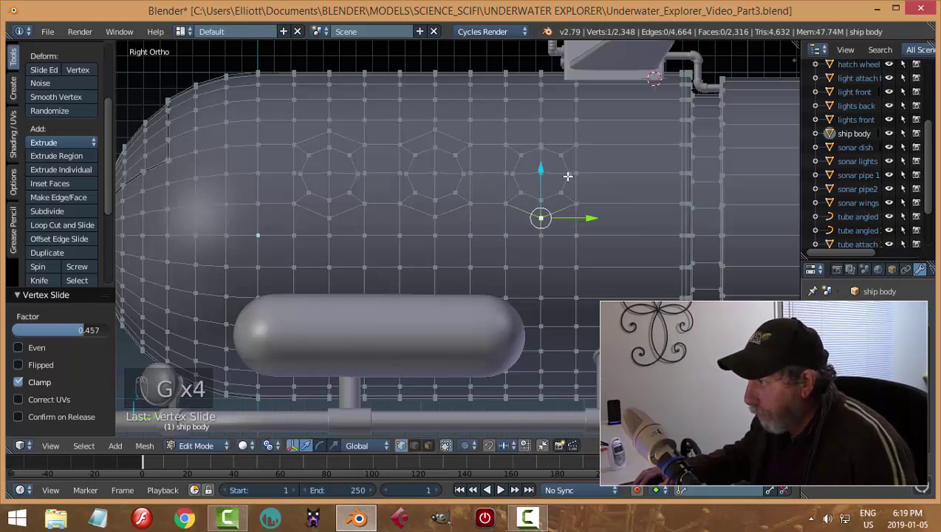
{"action": "key", "text": "g"}
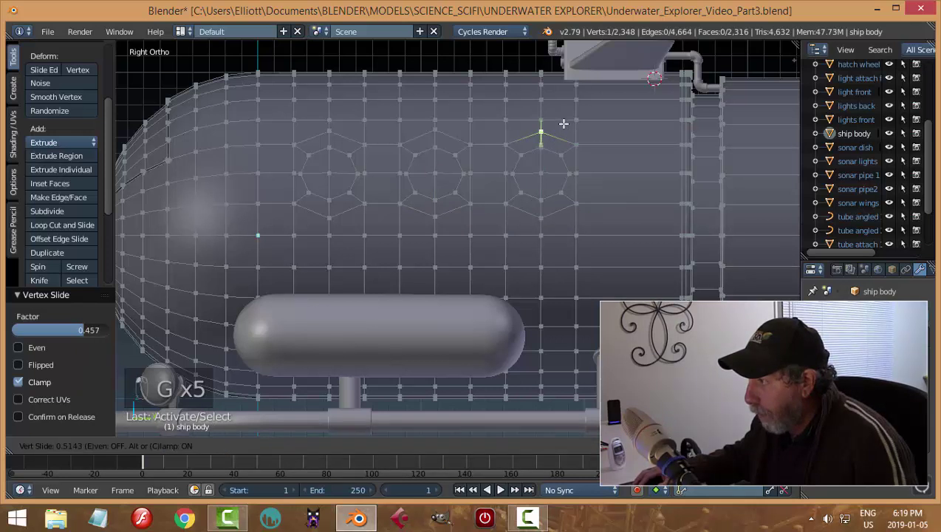
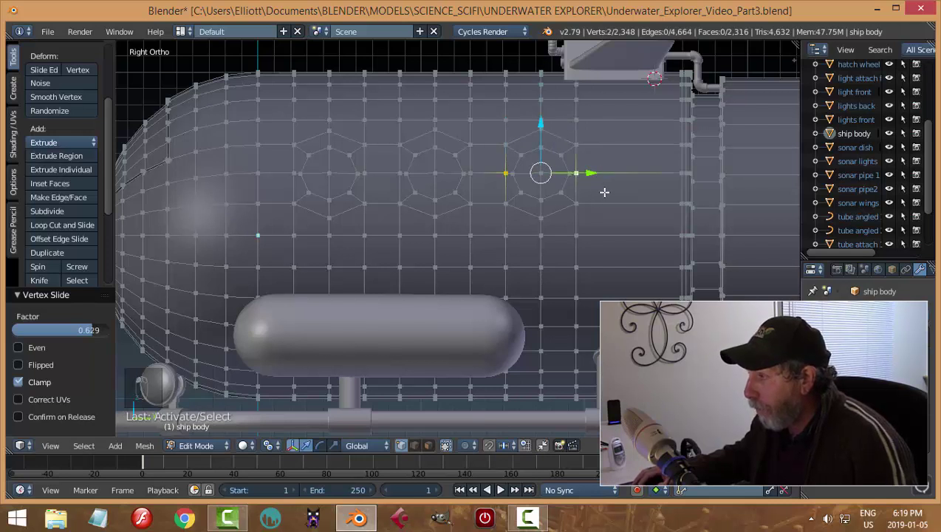
Step: Scale the side vertices of the rings outward along Y into even octagons
{"action": "key", "text": "s"}
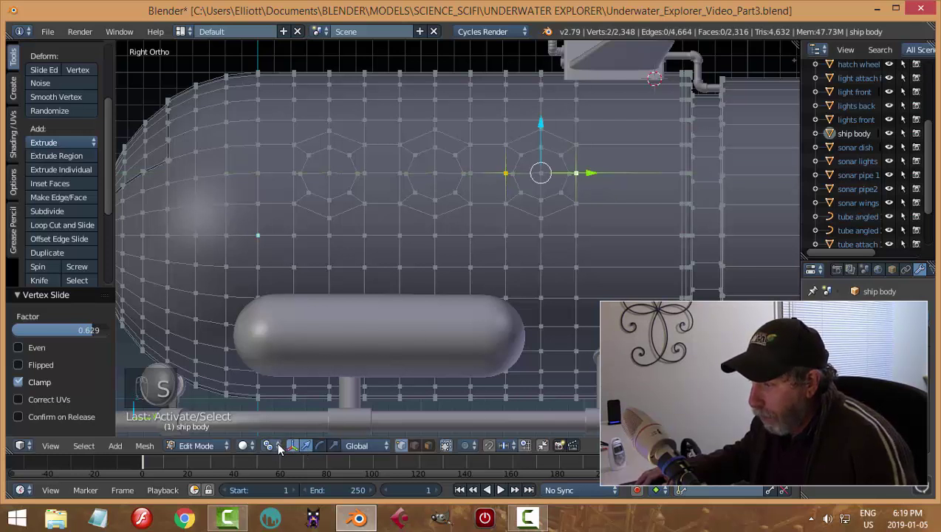
{"action": "key", "text": "s"}
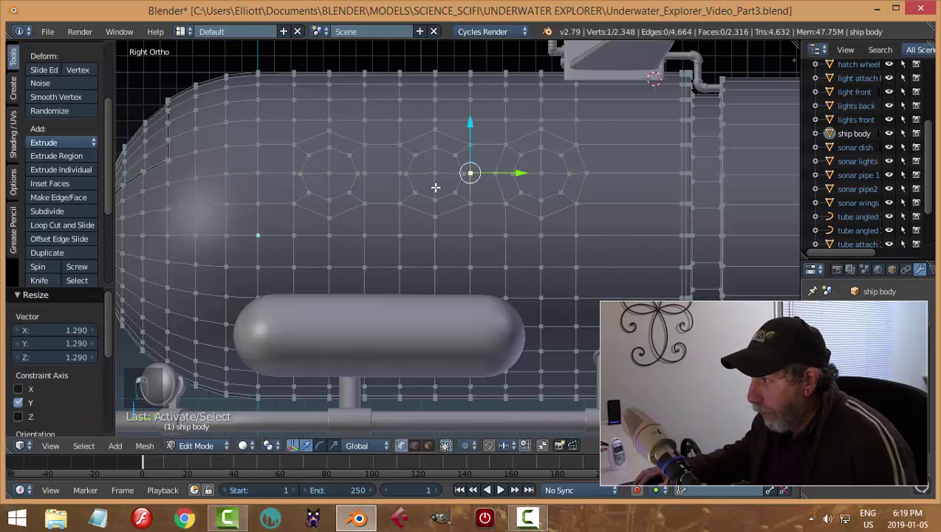
{"action": "key", "text": "s"}
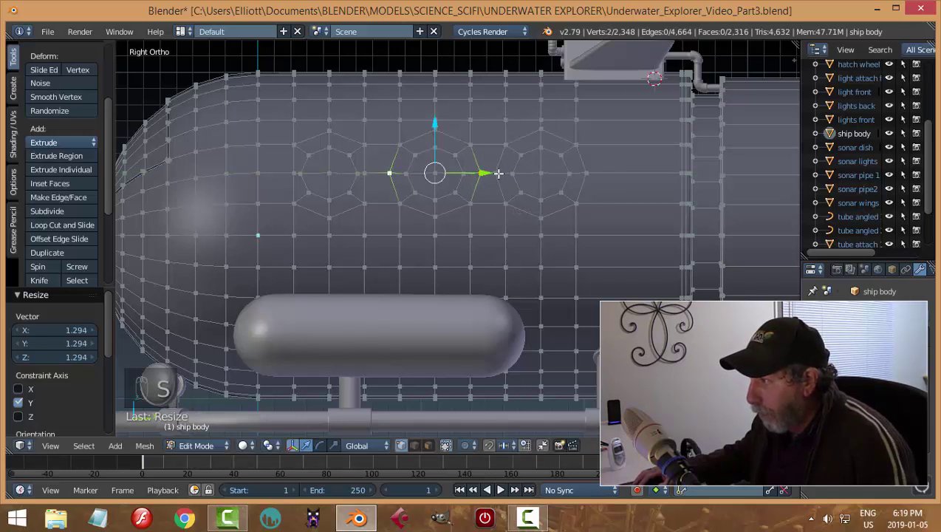
{"action": "key", "text": "a"}
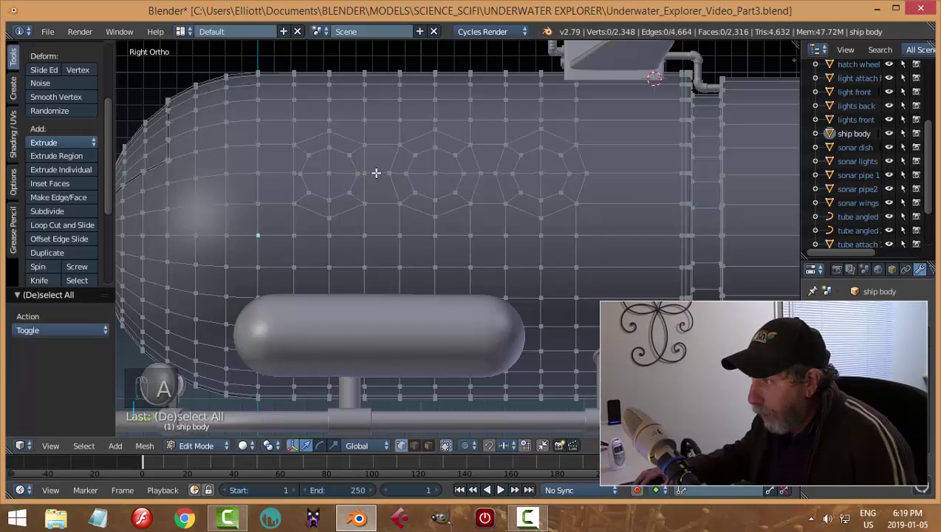
{"action": "key", "text": "s"}
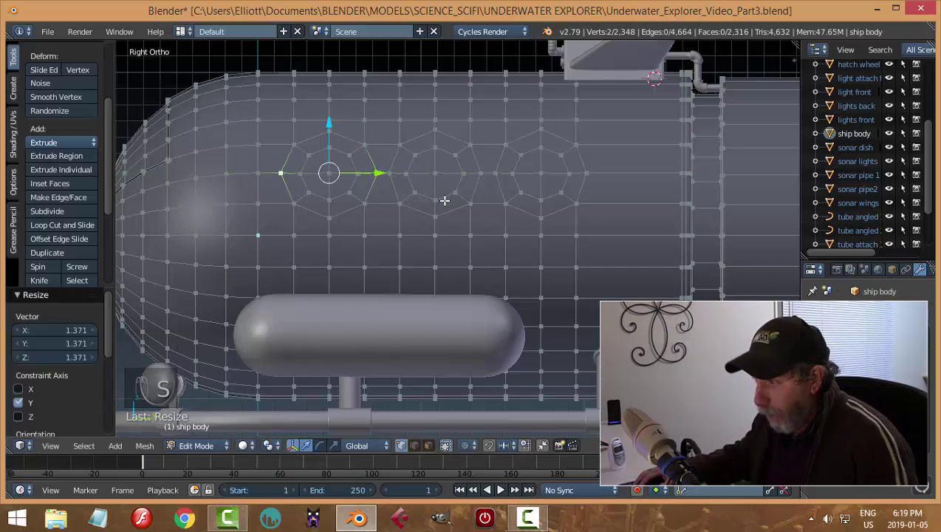
{"action": "key", "text": "a"}
{"action": "key", "text": "ctrl+Tab"}
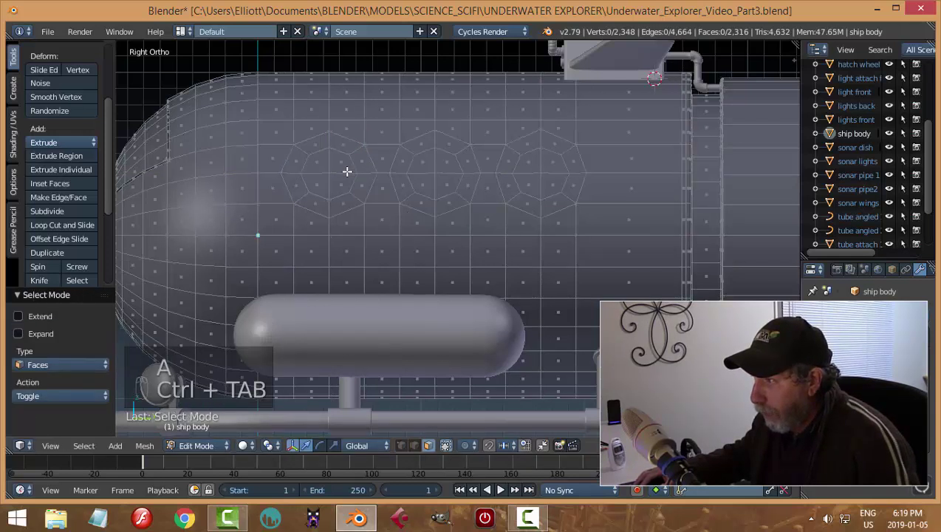
Step: Extrude the three porthole faces inward and delete them to leave open rims
{"action": "key", "text": "c"}
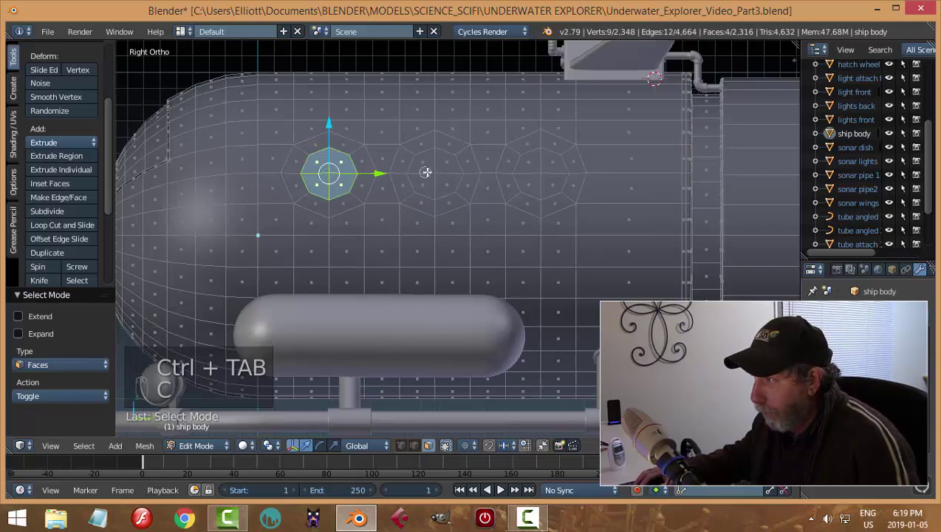
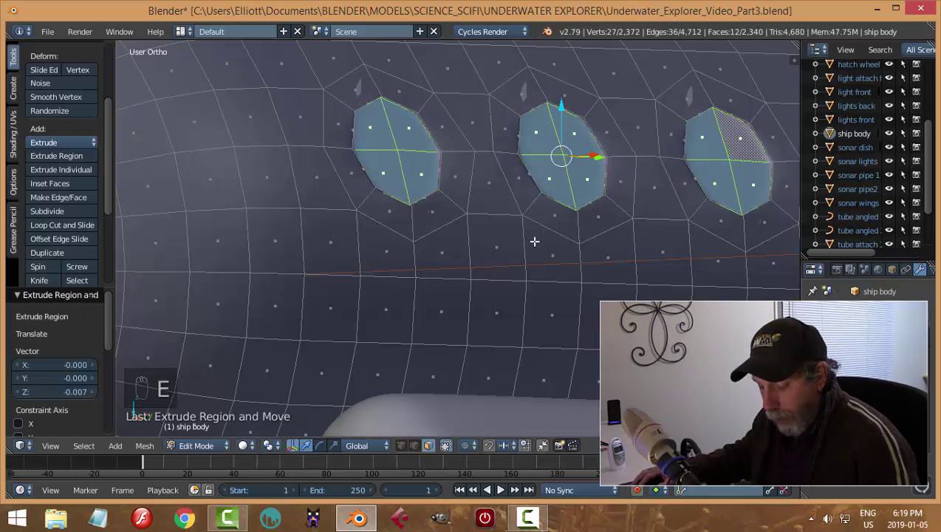
{"action": "key", "text": "e"}
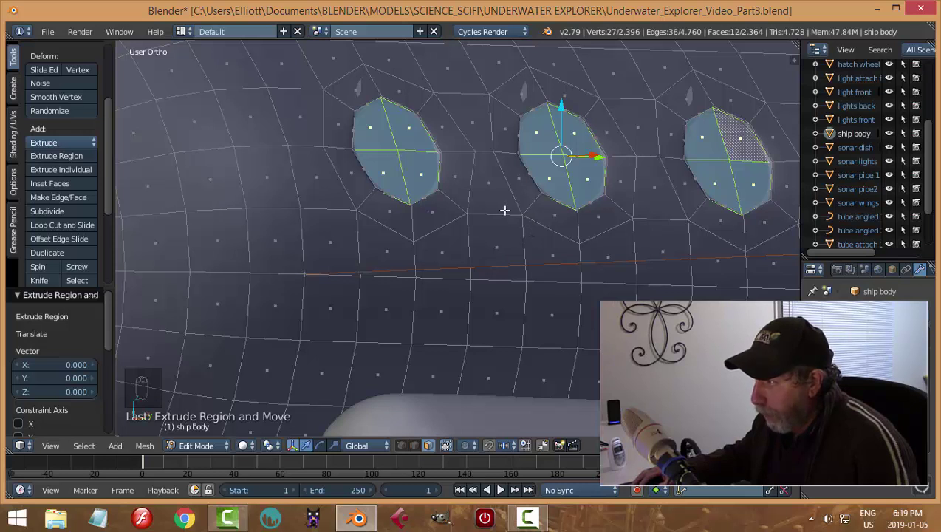
{"action": "key", "text": "e"}
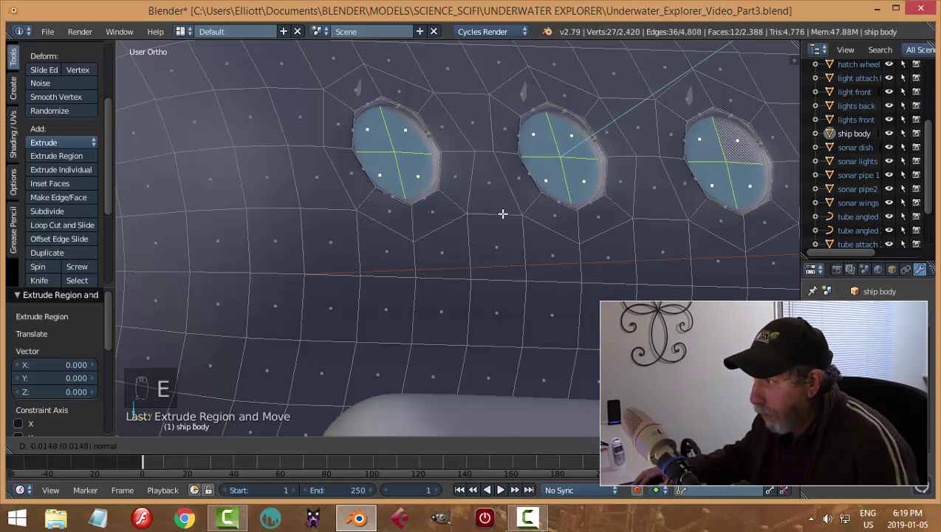
{"action": "key", "text": "x"}
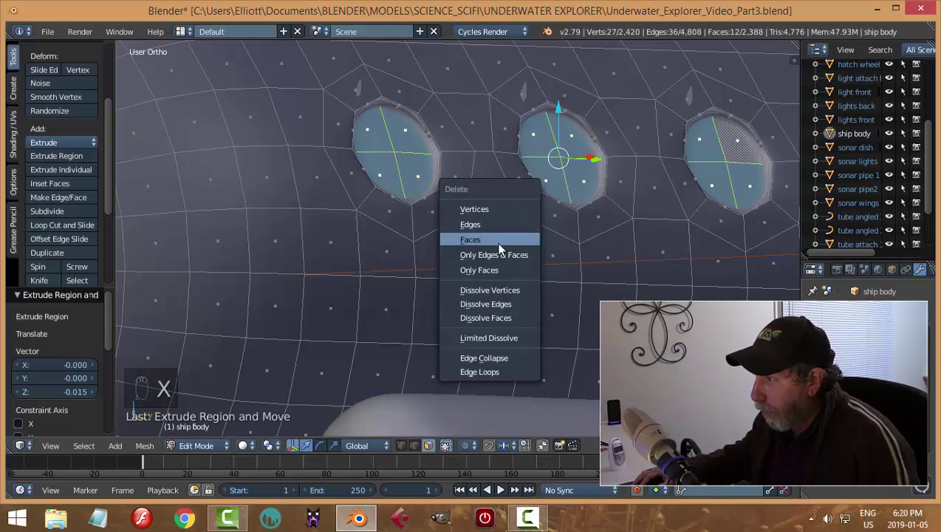
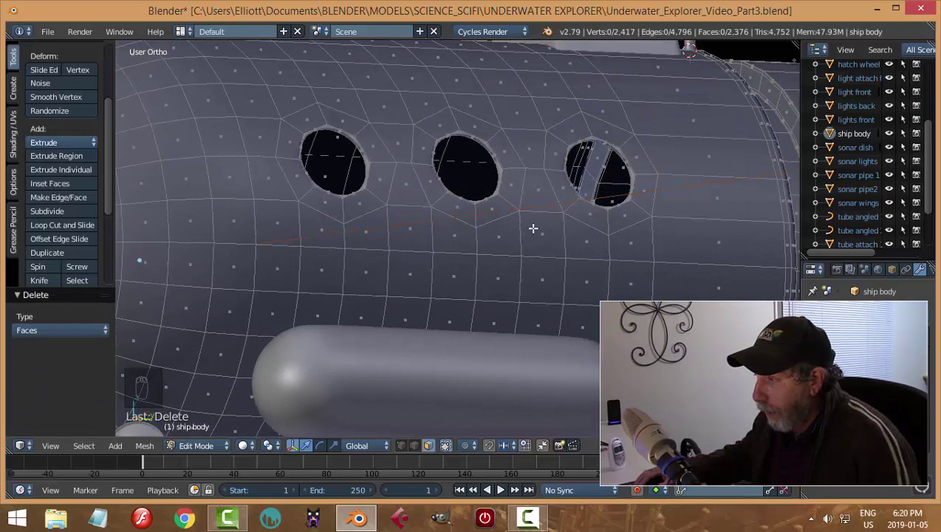
Step: Select the ship body and pick the edge ring at the collar in Edit Mode
{"action": "key", "text": "Tab"}
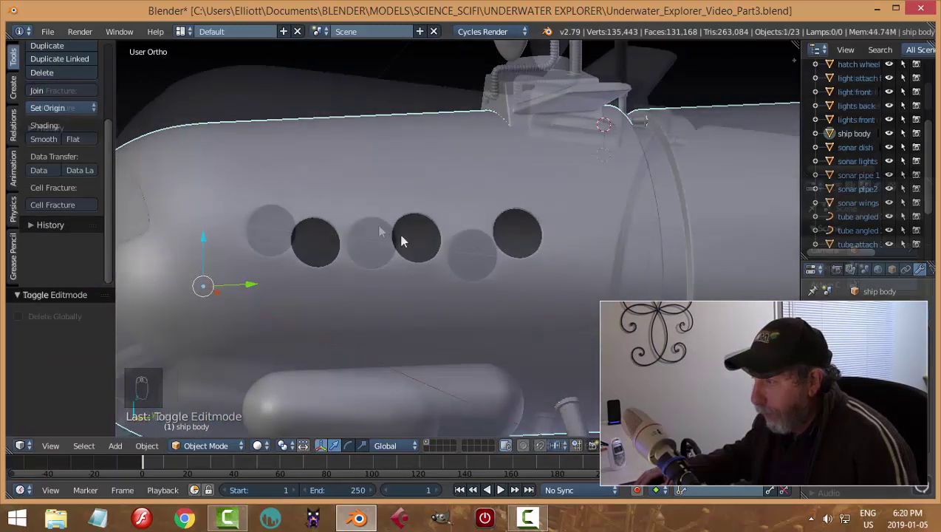
{"action": "left_click_drag", "start_coordinate": [512, 208], "coordinate": [479, 186]}
{"action": "middle_click", "coordinate": [548, 181]}
{"action": "key", "text": "ctrl+s"}
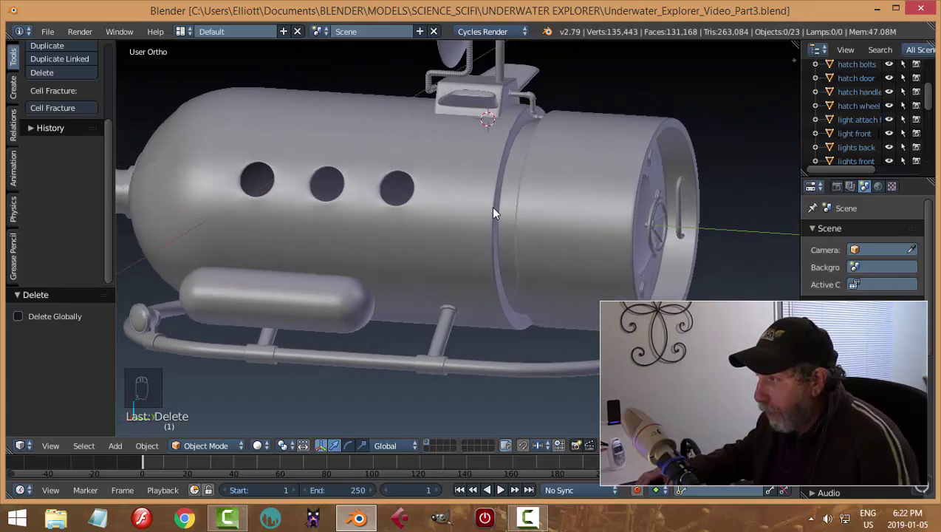
{"action": "left_click", "coordinate": [511, 203]}
{"action": "key", "text": "Tab"}
{"action": "key", "text": "ctrl+Tab"}
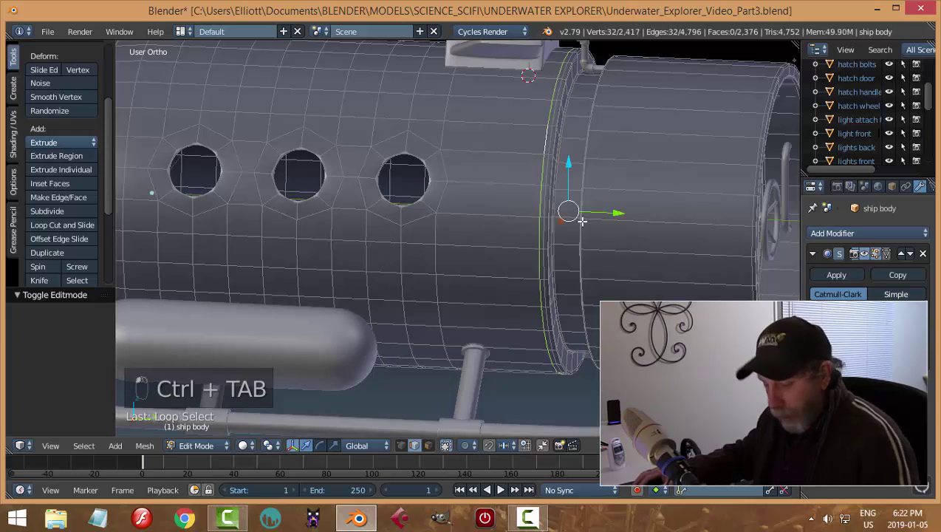
Step: Duplicate the collar ring into its own object, centre its origin and snap the cursor to it
{"action": "key", "text": "shift+d"}
{"action": "key", "text": "p"}
{"action": "key", "text": "Tab"}
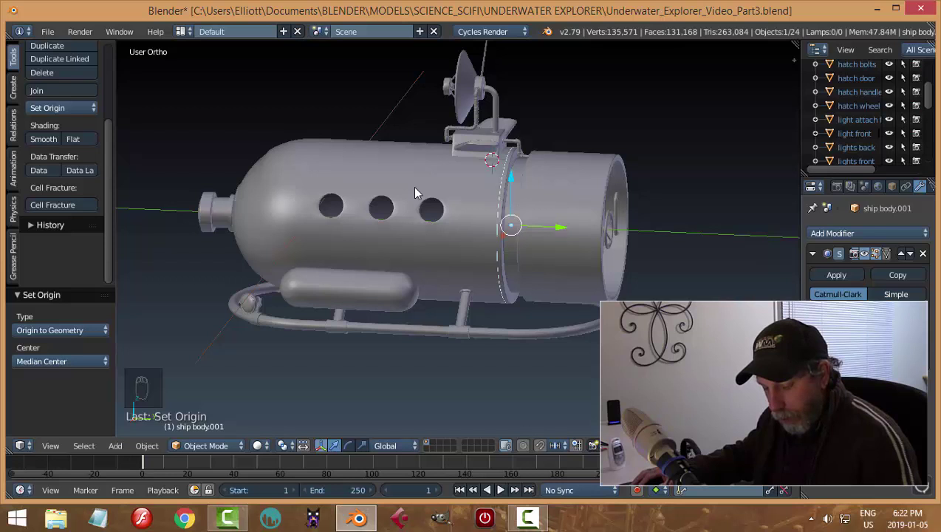
{"action": "key", "text": "shift+s"}
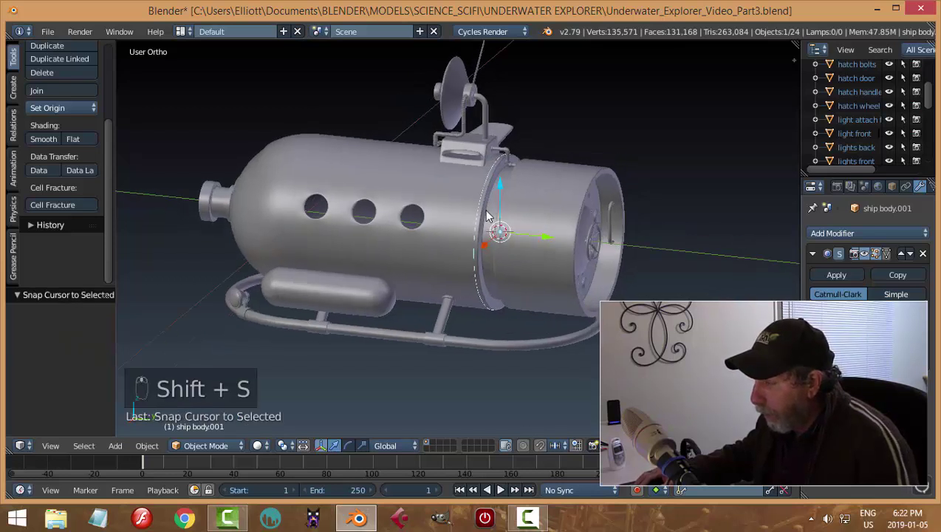
Step: Convert the separated ring to a curve to become the ladder curve
{"action": "key", "text": "alt+c"}
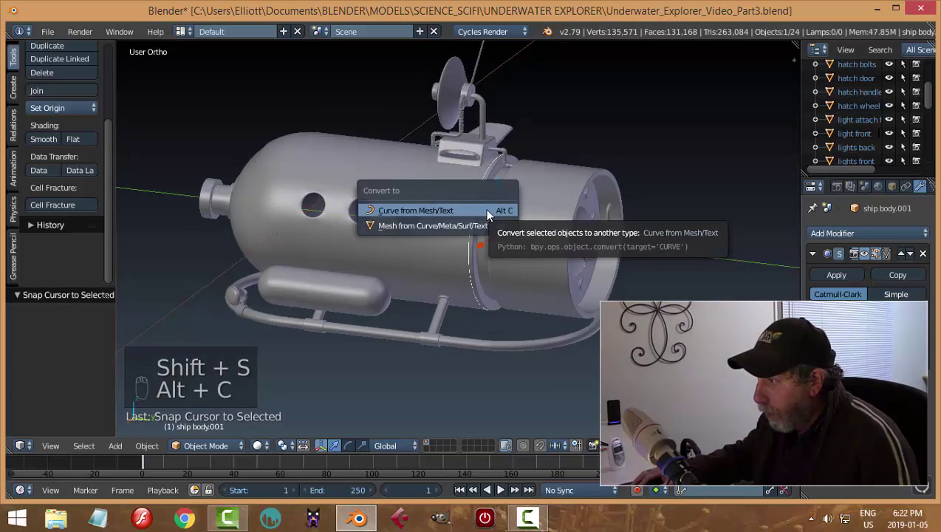
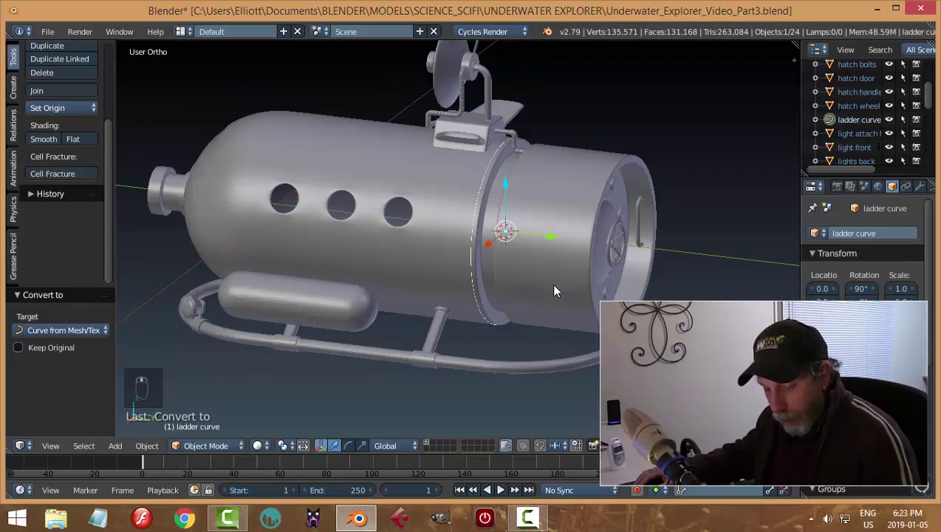
Step: Add a cylinder, stretch it into a post and size a rotated copy as the rung
{"action": "key", "text": "shift+a"}
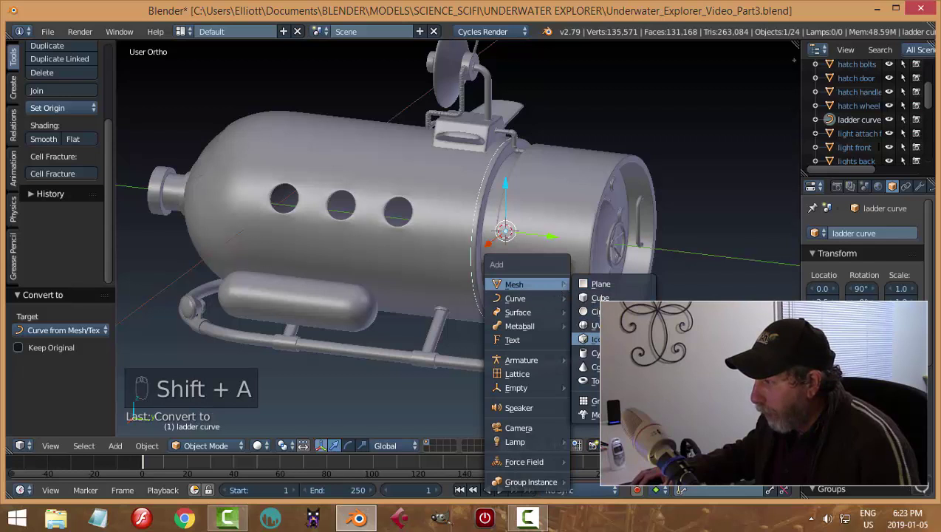
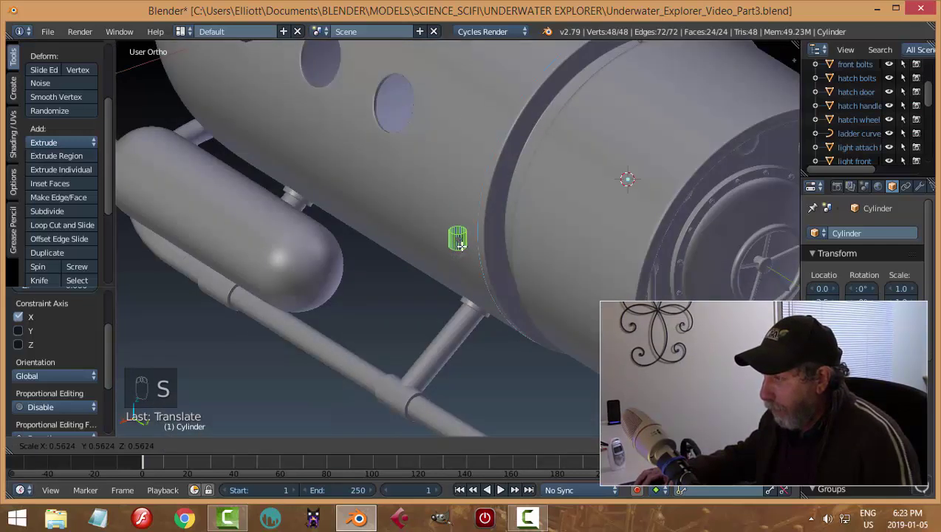
{"action": "key", "text": "s"}
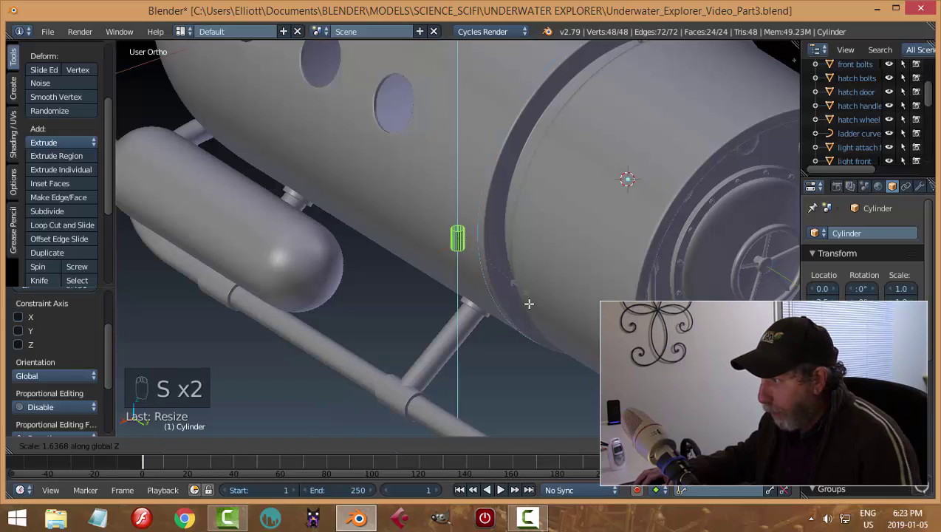
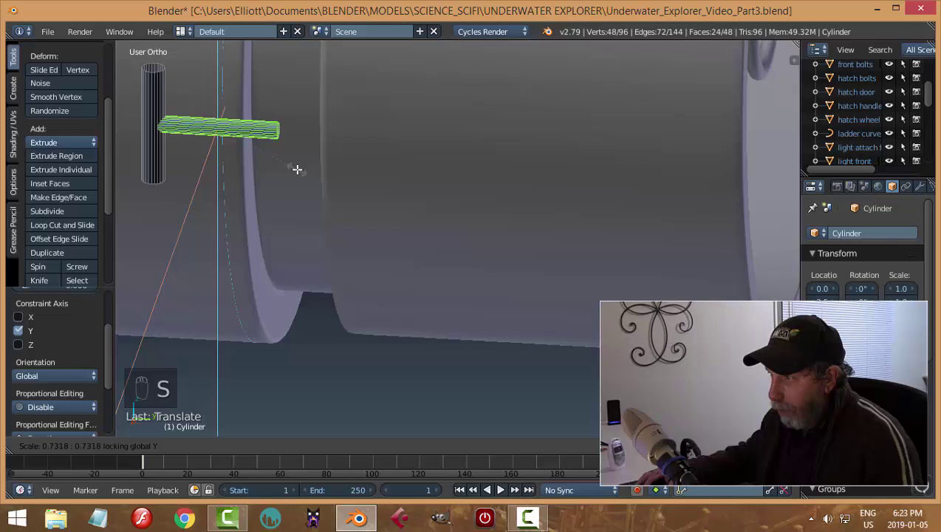
{"action": "key", "text": "s"}
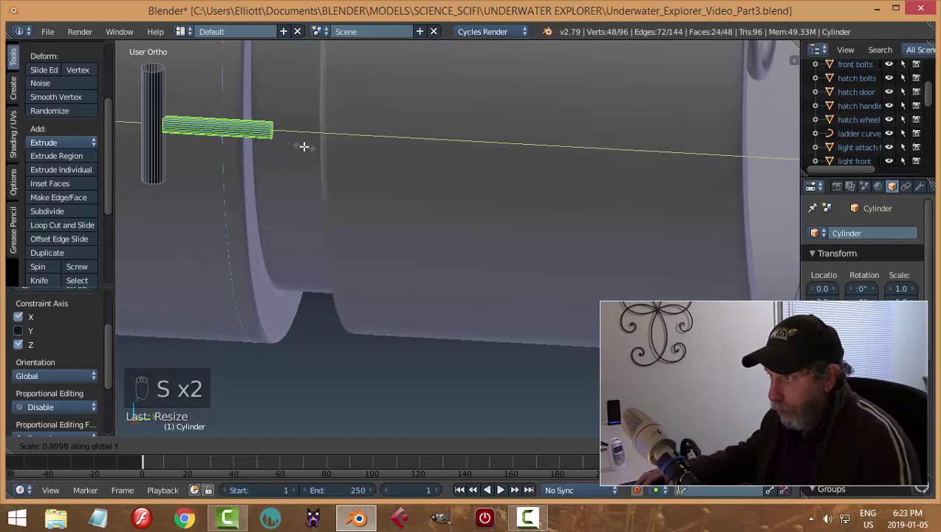
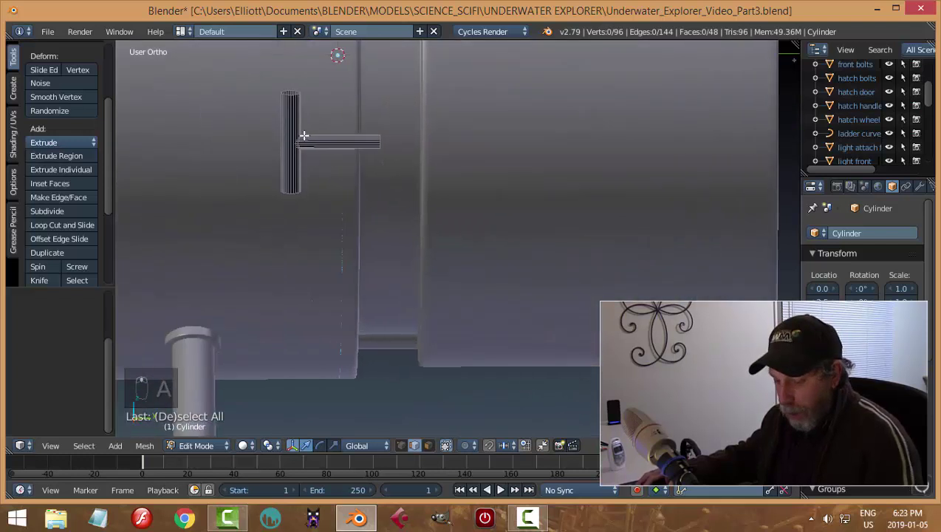
Step: Duplicate the post and arrange the pieces into an H-shaped ladder section
{"action": "key", "text": "ctrl+r"}
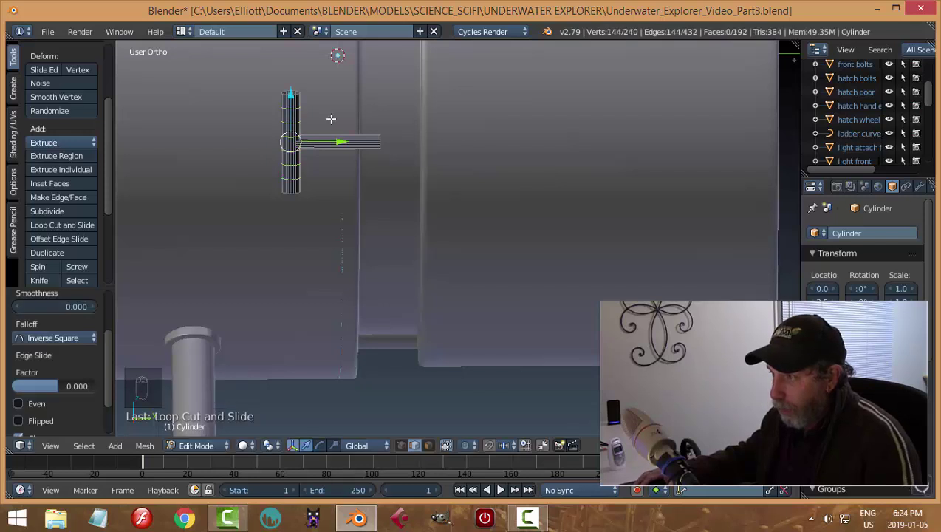
{"action": "key", "text": "a"}
{"action": "key", "text": "a"}
{"action": "key", "text": "ctrl+n"}
{"action": "key", "text": "a"}
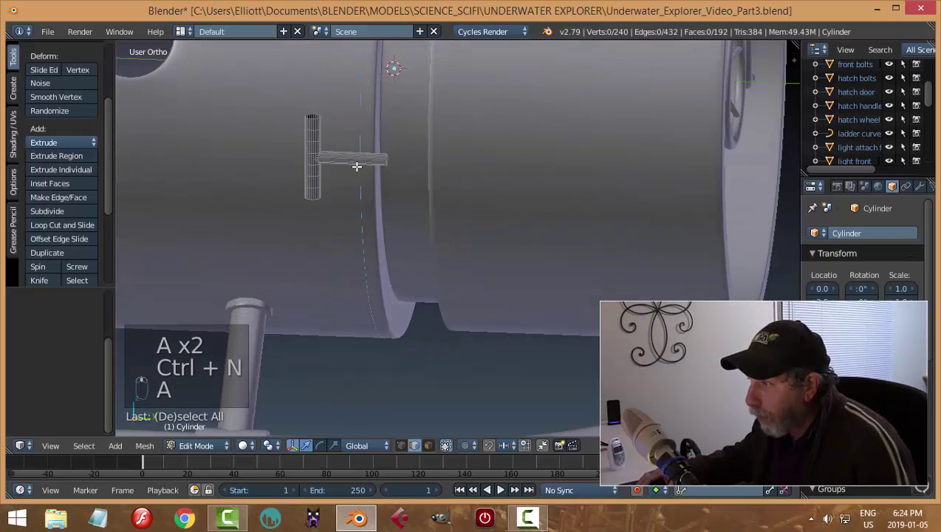
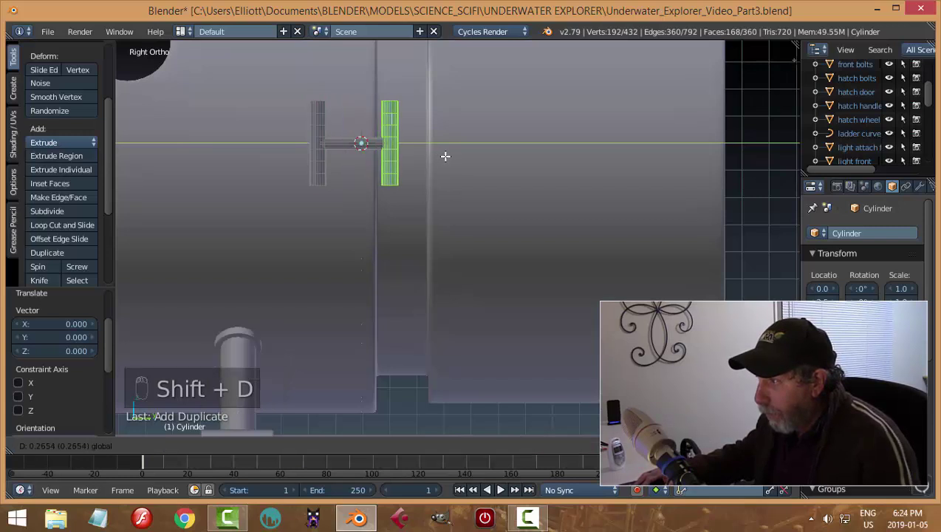
{"action": "key", "text": "a"}
{"action": "key", "text": "Tab"}
Step: Move the H beside the collar, array it along Z and shrink it to fit the hull
{"action": "left_click_drag", "start_coordinate": [446, 179], "coordinate": [380, 212]}
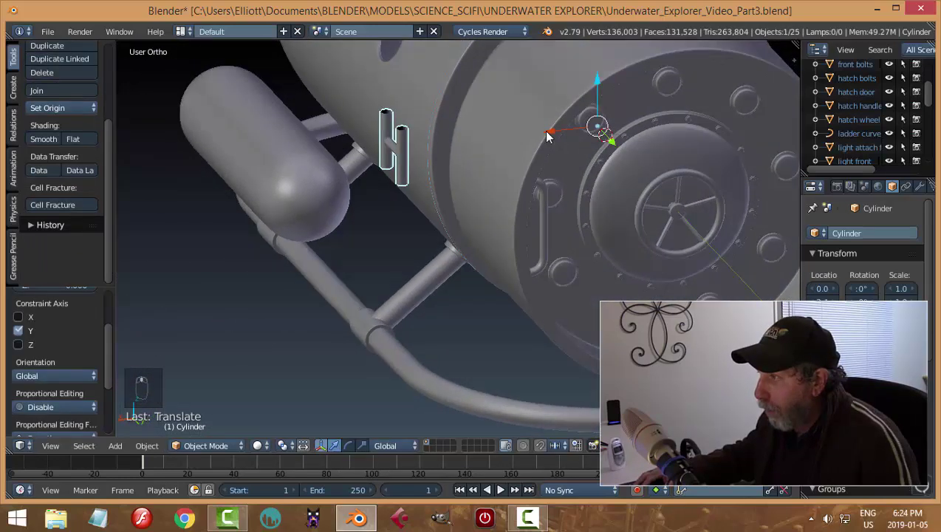
{"action": "left_click_drag", "start_coordinate": [559, 137], "coordinate": [462, 175]}
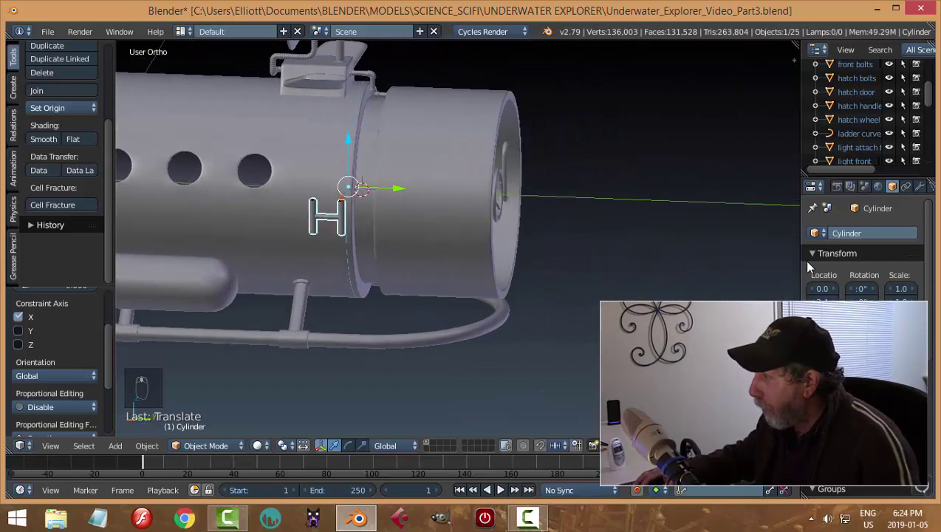
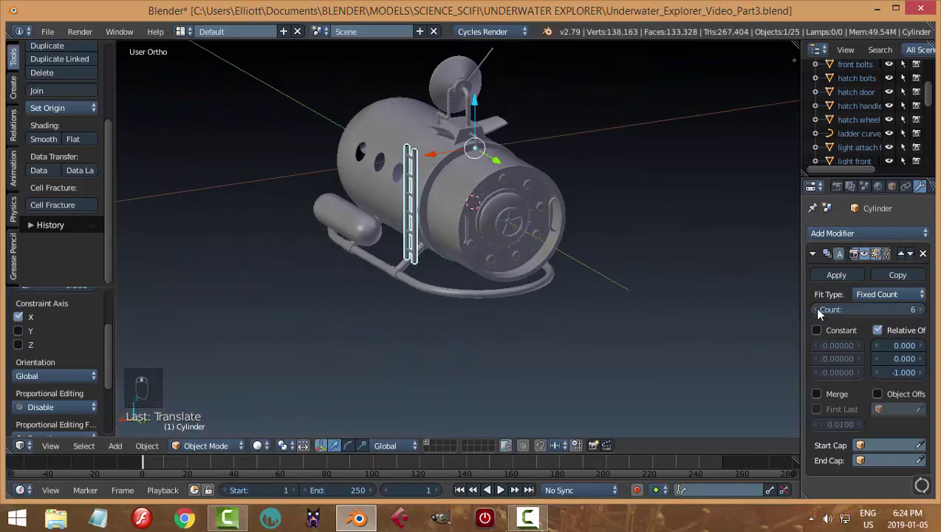
{"action": "left_click_drag", "start_coordinate": [823, 314], "coordinate": [501, 187]}
{"action": "key", "text": "s"}
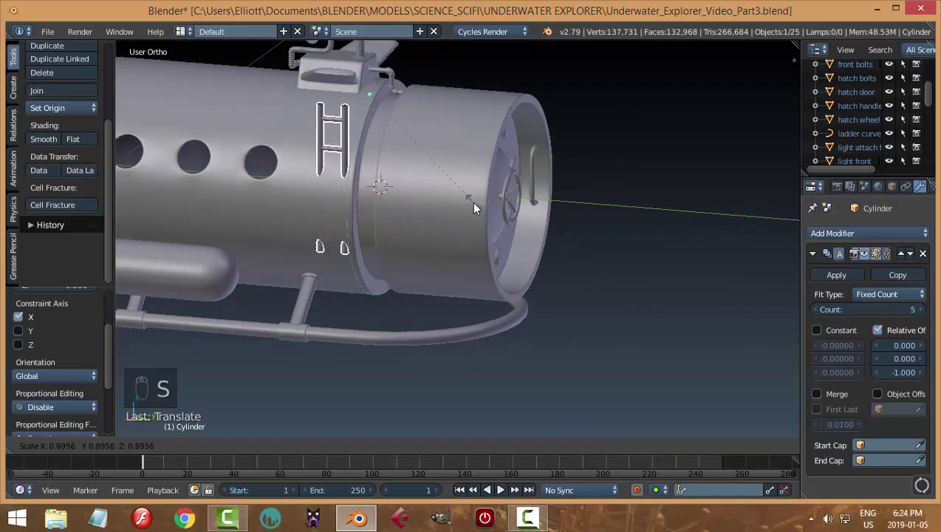
{"action": "left_click_drag", "start_coordinate": [384, 97], "coordinate": [488, 170]}
Step: Set the array back to six sections, add a Curve modifier and save the file
{"action": "left_click_drag", "start_coordinate": [488, 169], "coordinate": [921, 314]}
{"action": "left_click", "coordinate": [920, 313]}
{"action": "left_click_drag", "start_coordinate": [591, 285], "coordinate": [512, 271]}
{"action": "key", "text": "ctrl+s"}
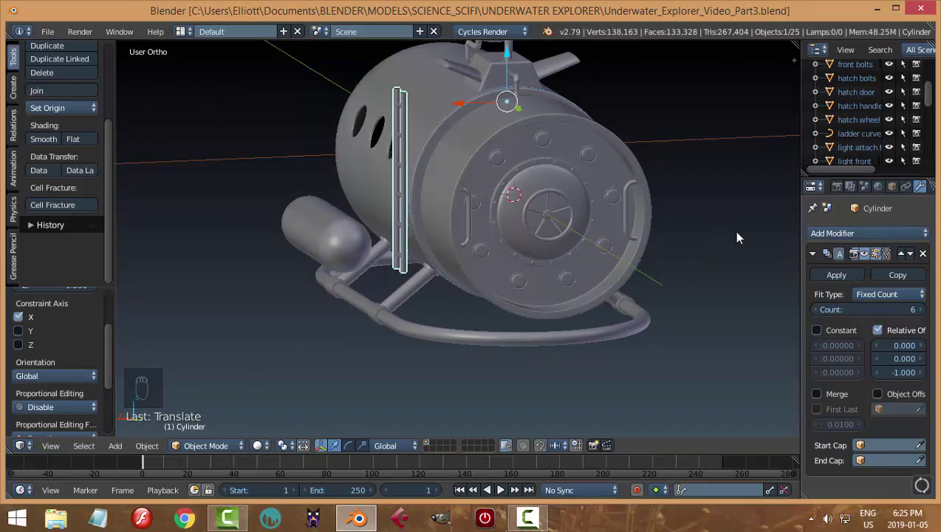
Step: Set ladder curve as the Curve modifier object and rotate the ladder onto it
{"action": "left_click_drag", "start_coordinate": [821, 257], "coordinate": [767, 359]}
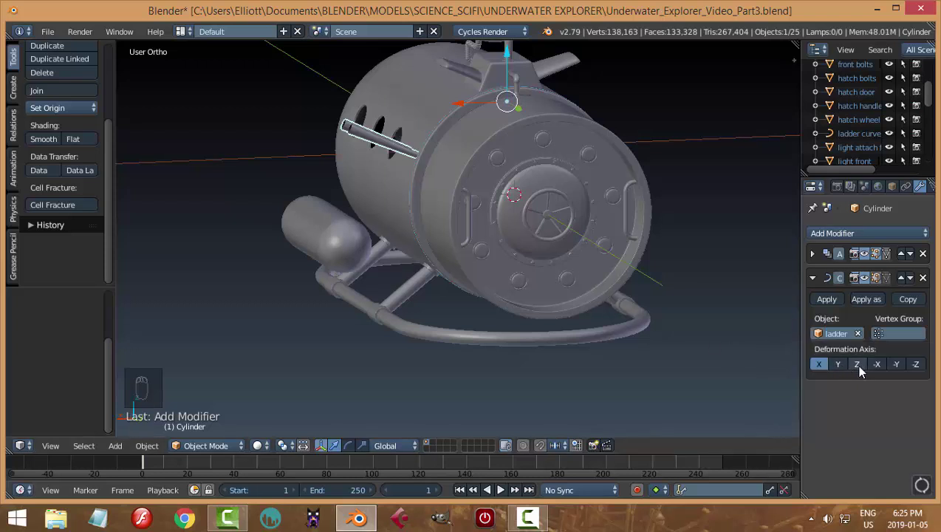
{"action": "left_click_drag", "start_coordinate": [862, 370], "coordinate": [545, 130]}
{"action": "left_click_drag", "start_coordinate": [650, 54], "coordinate": [842, 365]}
{"action": "left_click_drag", "start_coordinate": [842, 367], "coordinate": [610, 159]}
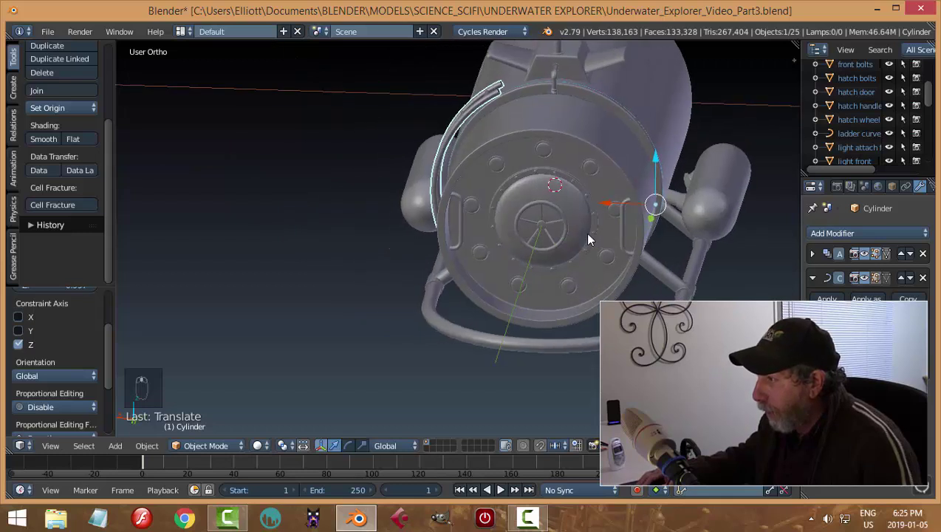
{"action": "left_click_drag", "start_coordinate": [608, 208], "coordinate": [516, 216]}
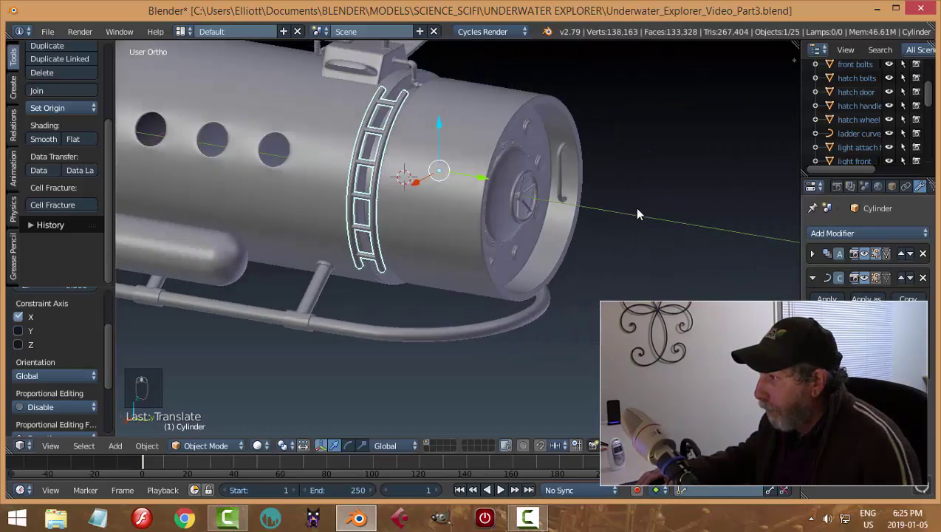
Step: Move and nudge the bent ladder along the hull so it sits against the collar
{"action": "left_click_drag", "start_coordinate": [450, 190], "coordinate": [484, 202]}
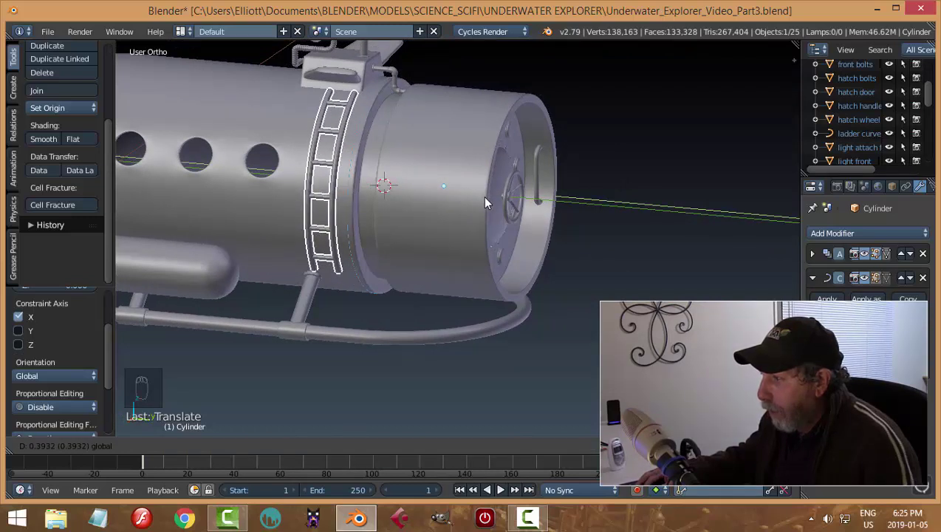
{"action": "left_click_drag", "start_coordinate": [449, 216], "coordinate": [331, 159]}
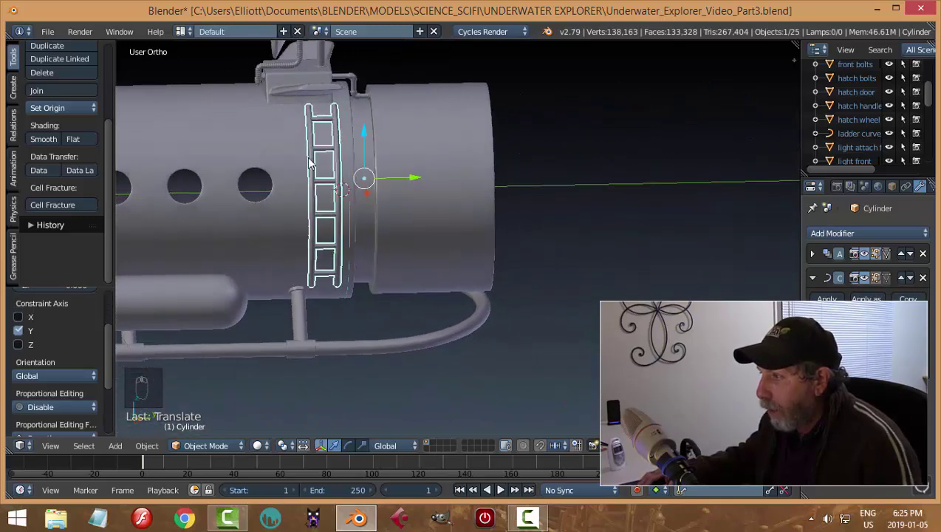
{"action": "left_click_drag", "start_coordinate": [435, 187], "coordinate": [495, 185]}
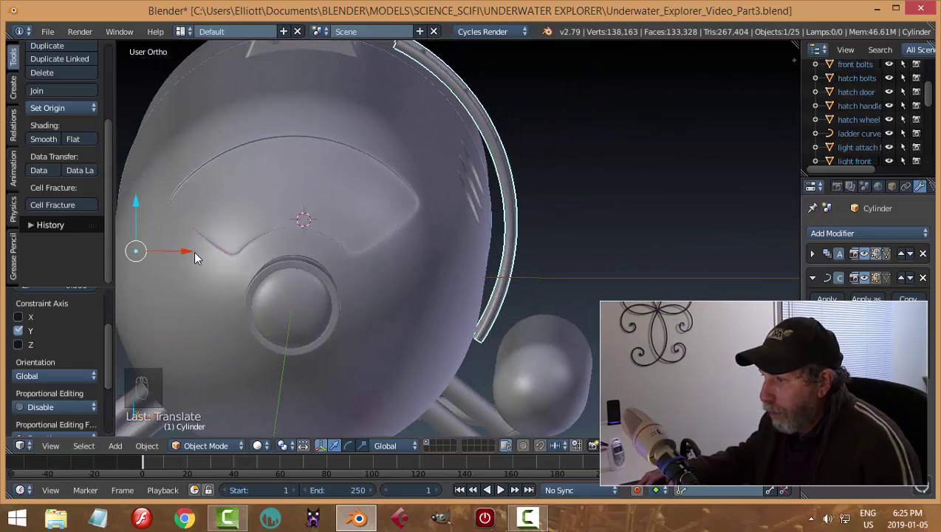
{"action": "left_click_drag", "start_coordinate": [195, 257], "coordinate": [472, 226]}
{"action": "left_click_drag", "start_coordinate": [472, 226], "coordinate": [463, 254]}
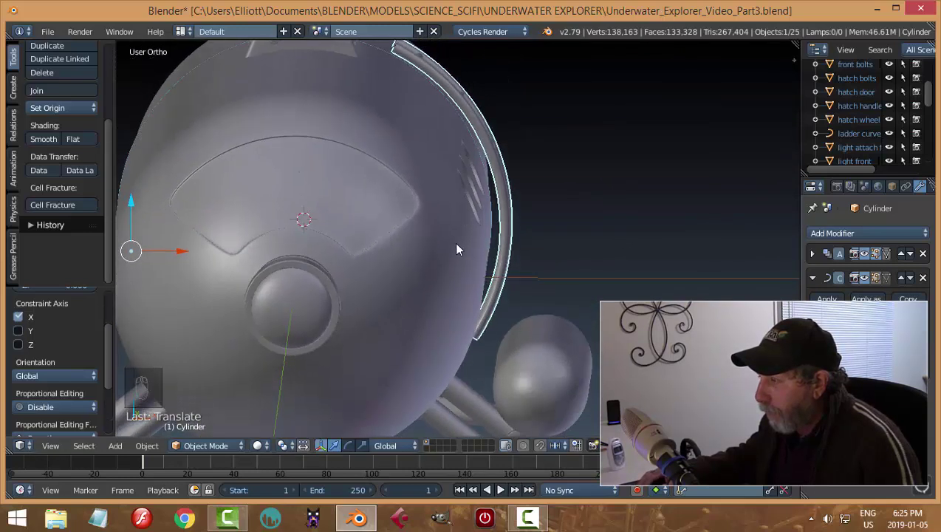
{"action": "left_click_drag", "start_coordinate": [331, 234], "coordinate": [421, 222]}
{"action": "key", "text": "a"}
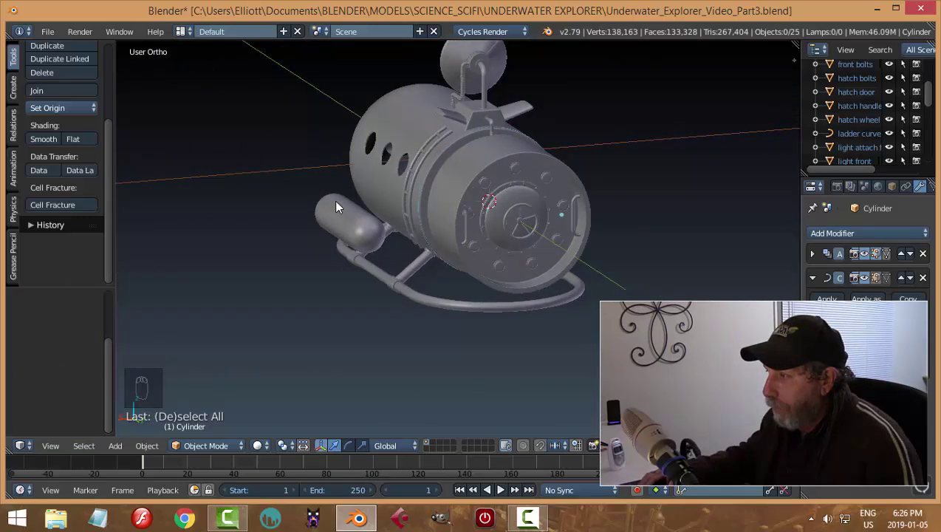
Step: Slide the curved rail tubing sideways along X so it sits against the hull's rear section
{"action": "left_click_drag", "start_coordinate": [408, 193], "coordinate": [460, 214]}
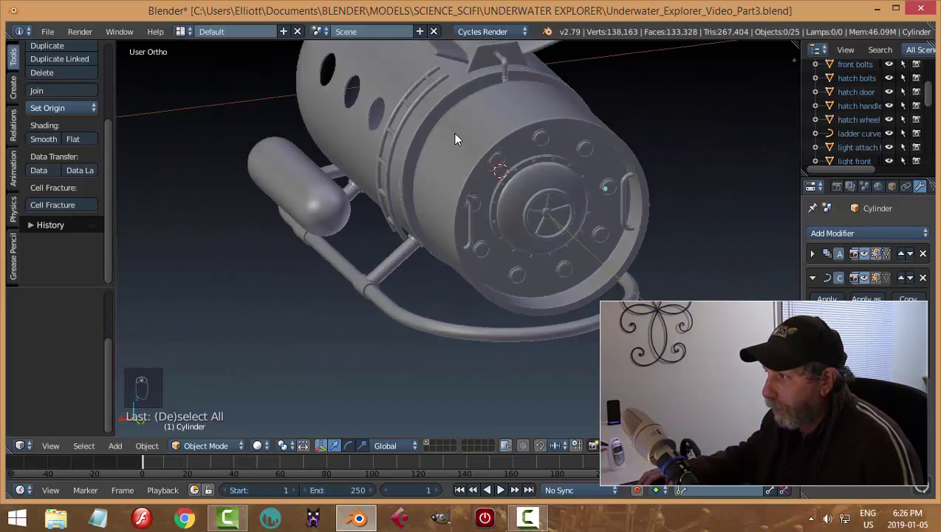
{"action": "left_click_drag", "start_coordinate": [403, 227], "coordinate": [435, 219]}
{"action": "left_click_drag", "start_coordinate": [377, 187], "coordinate": [383, 250]}
{"action": "key", "text": "a"}
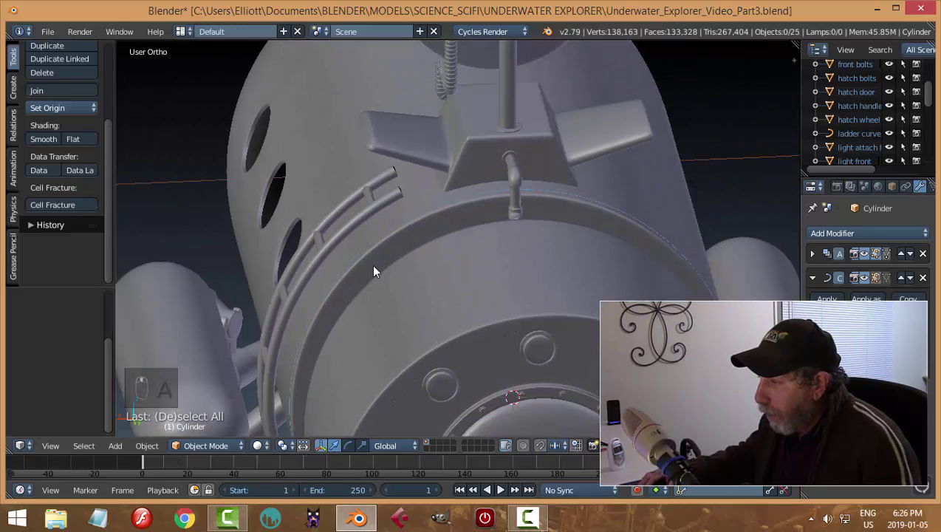
{"action": "left_click_drag", "start_coordinate": [381, 260], "coordinate": [409, 227]}
{"action": "left_click_drag", "start_coordinate": [410, 228], "coordinate": [58, 115]}
{"action": "left_click_drag", "start_coordinate": [58, 115], "coordinate": [461, 305]}
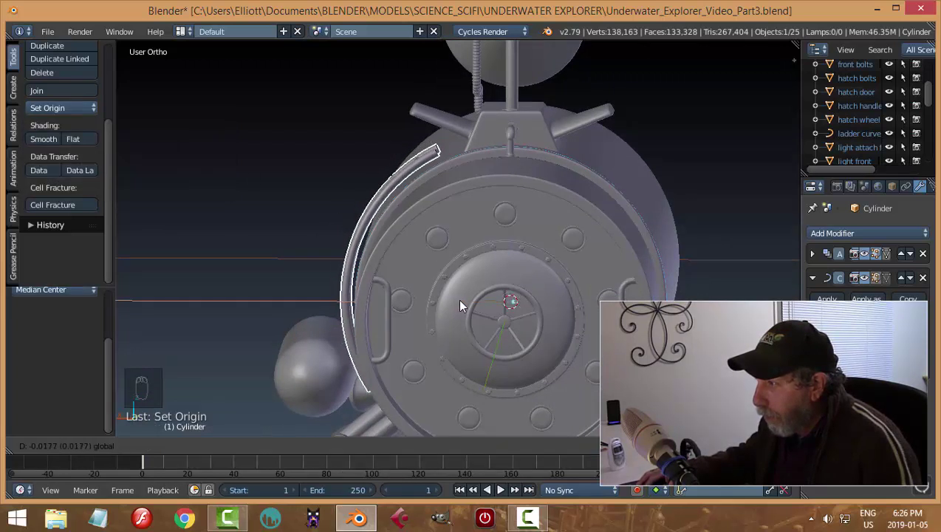
{"action": "middle_click", "coordinate": [445, 248]}
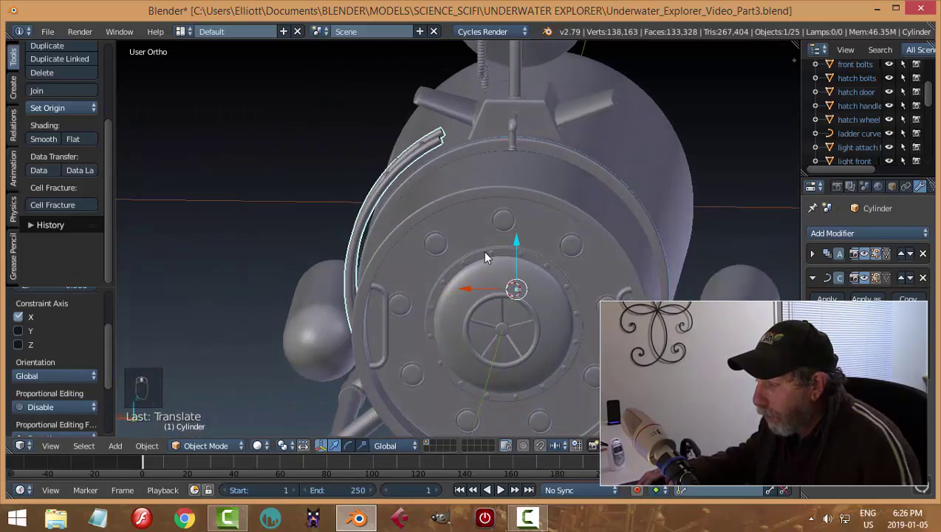
{"action": "left_click_drag", "start_coordinate": [468, 292], "coordinate": [517, 209]}
{"action": "key", "text": "a"}
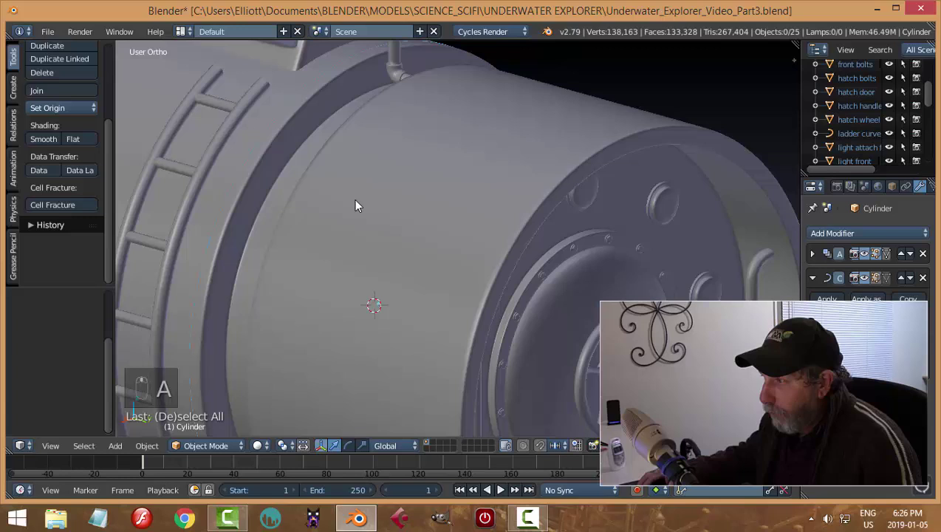
Step: Select the bracket piece on the hull side and reopen its mesh for editing
{"action": "left_click_drag", "start_coordinate": [374, 231], "coordinate": [419, 194]}
{"action": "right_click", "coordinate": [441, 193]}
{"action": "key", "text": "Tab"}
{"action": "left_click", "coordinate": [485, 199]}
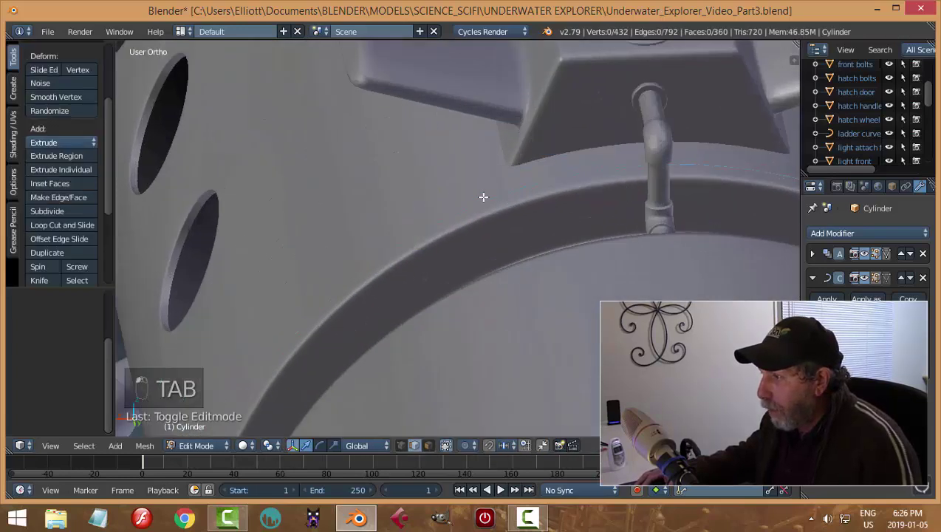
{"action": "key", "text": "Tab"}
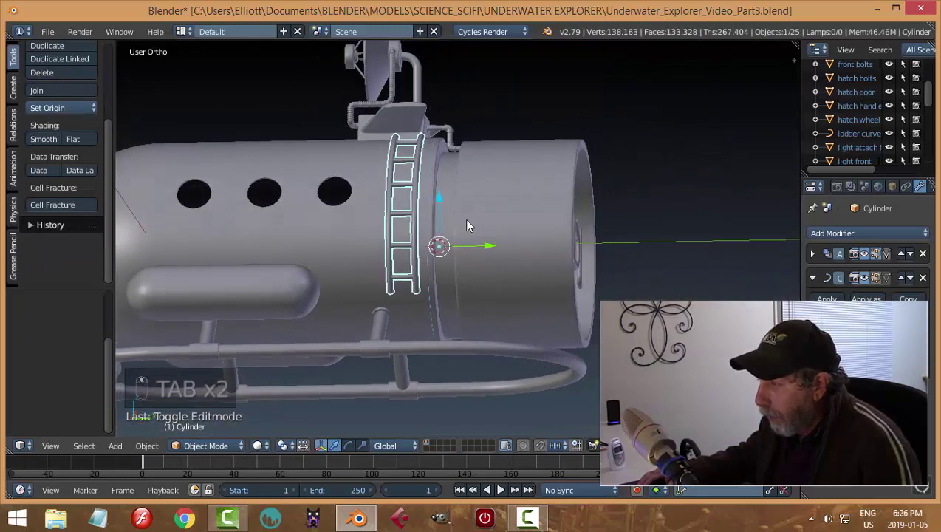
{"action": "left_click_drag", "start_coordinate": [594, 241], "coordinate": [545, 249]}
{"action": "middle_click", "coordinate": [409, 258]}
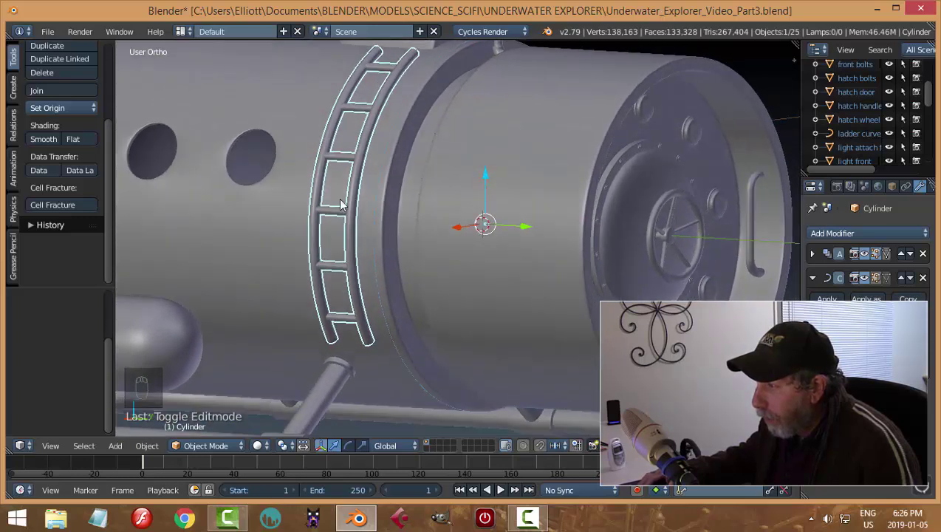
{"action": "key", "text": "Tab"}
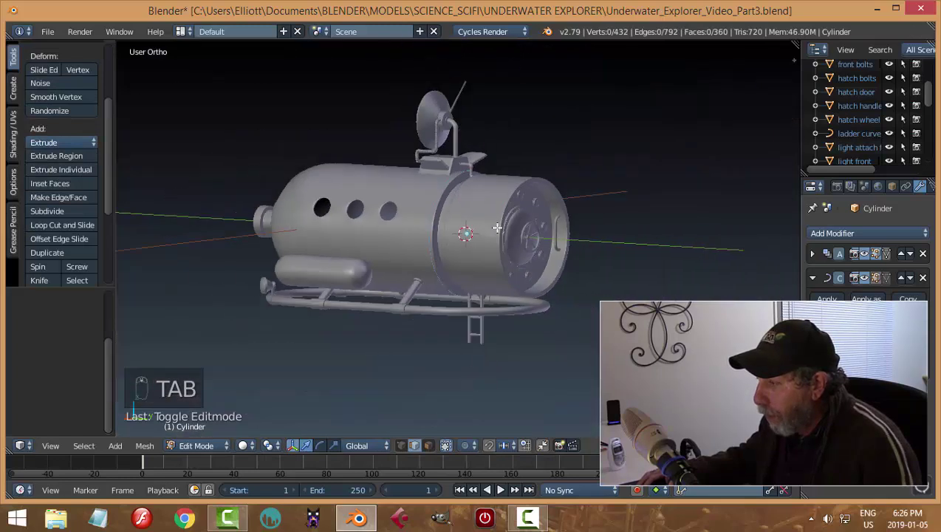
Step: Position the H-shaped bracket in wireframe, then repeat it along the curved rail with Array and Curve modifiers
{"action": "key", "text": "z"}
{"action": "key", "text": "a"}
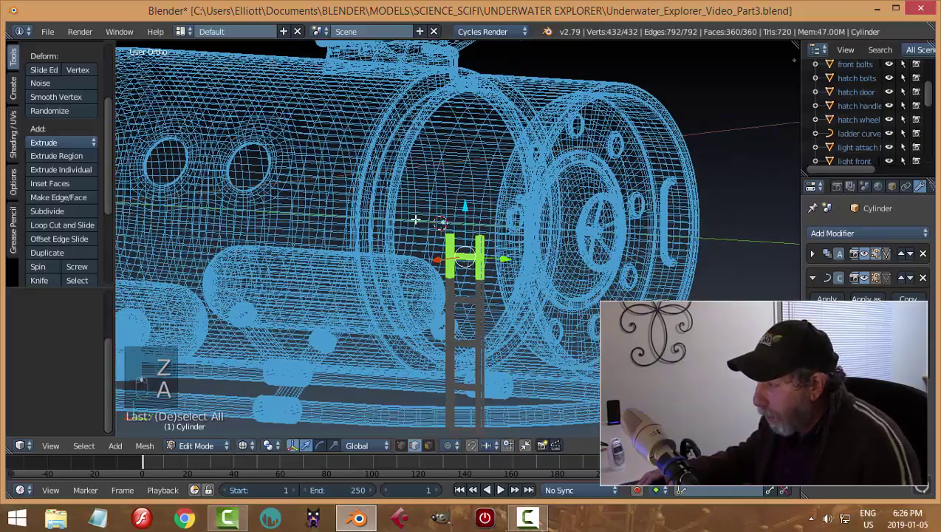
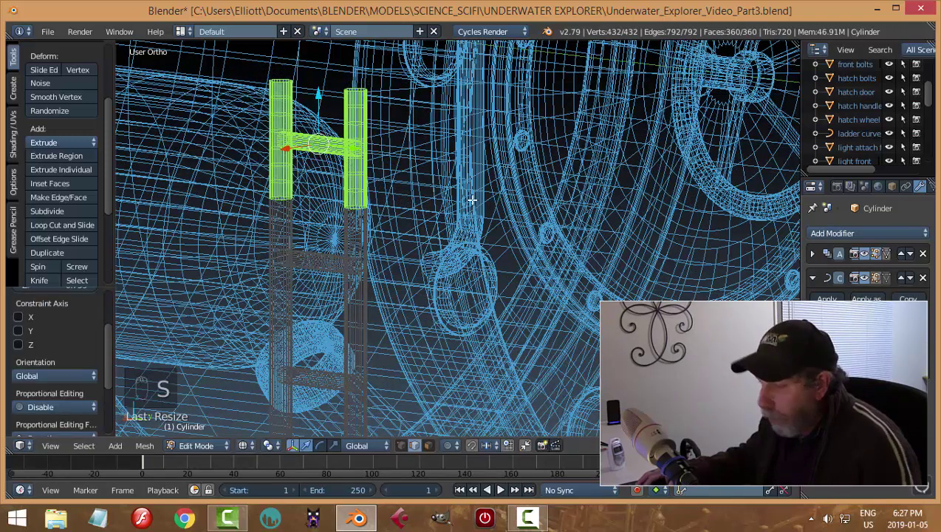
{"action": "key", "text": "z"}
{"action": "key", "text": "Tab"}
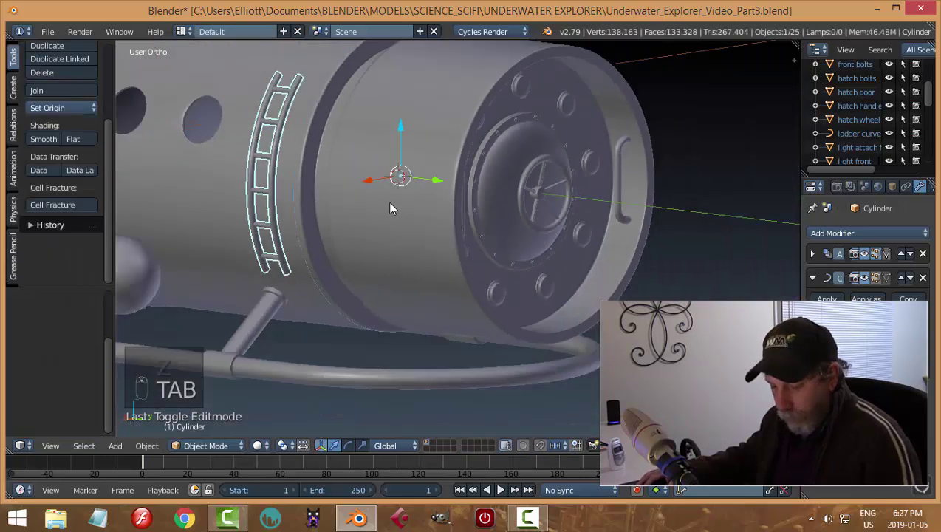
{"action": "key", "text": "a"}
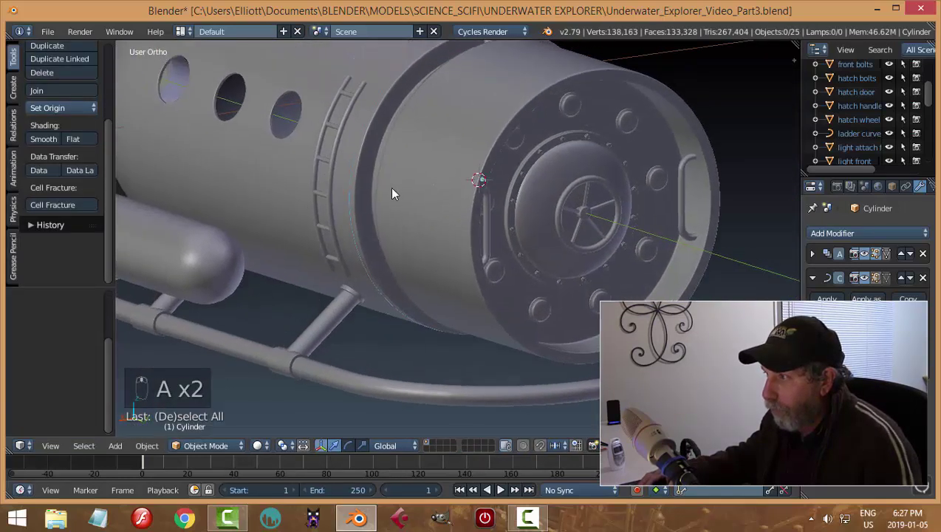
{"action": "left_click_drag", "start_coordinate": [348, 139], "coordinate": [532, 157]}
{"action": "left_click_drag", "start_coordinate": [532, 157], "coordinate": [528, 198]}
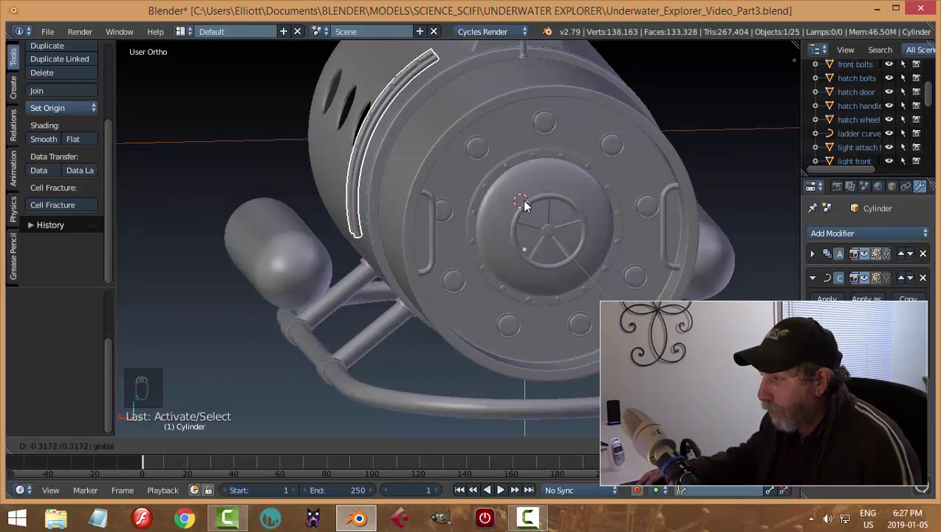
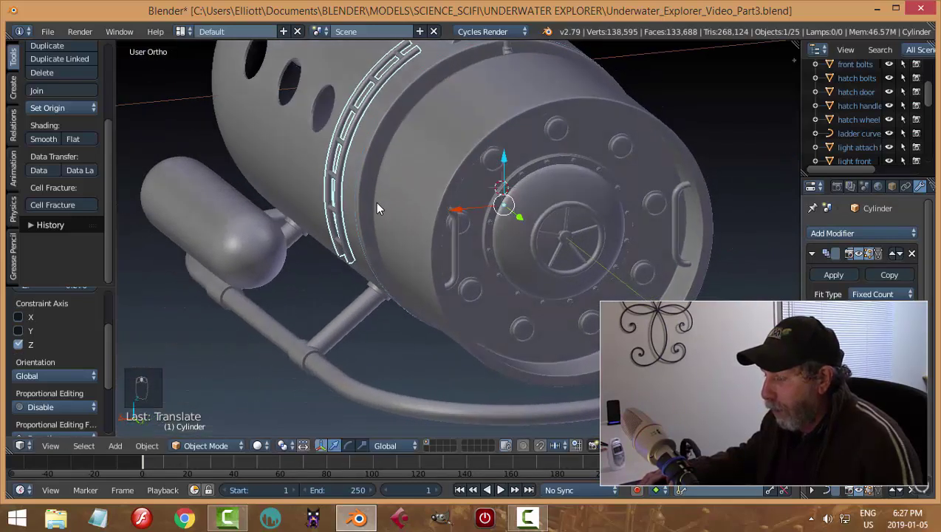
Step: Select the curved rail with its brackets, move it along X into place and make the Array permanent
{"action": "key", "text": "a"}
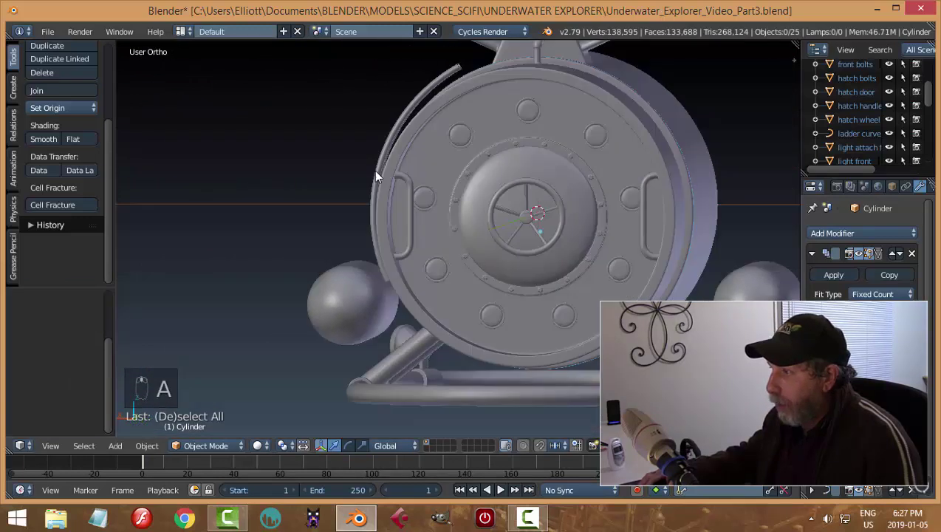
{"action": "right_click", "coordinate": [408, 106]}
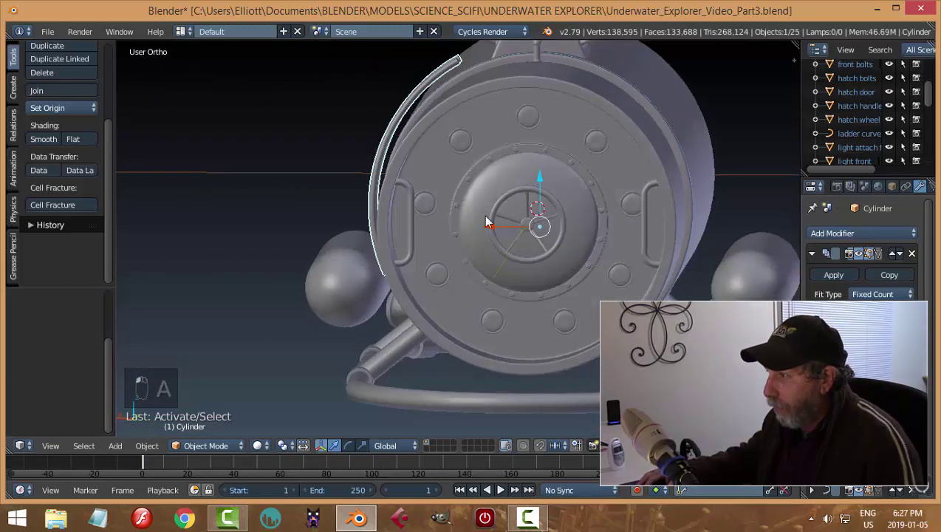
{"action": "left_click_drag", "start_coordinate": [494, 231], "coordinate": [496, 232]}
{"action": "middle_click", "coordinate": [497, 233]}
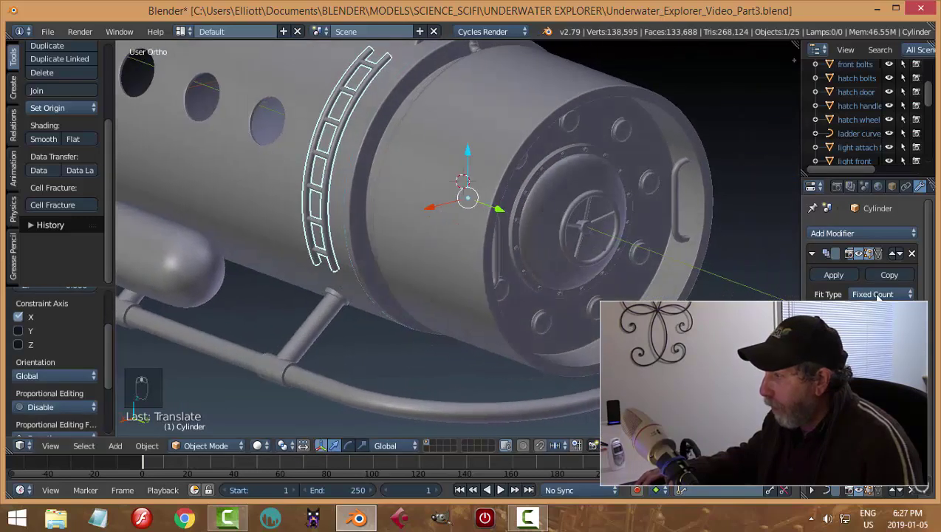
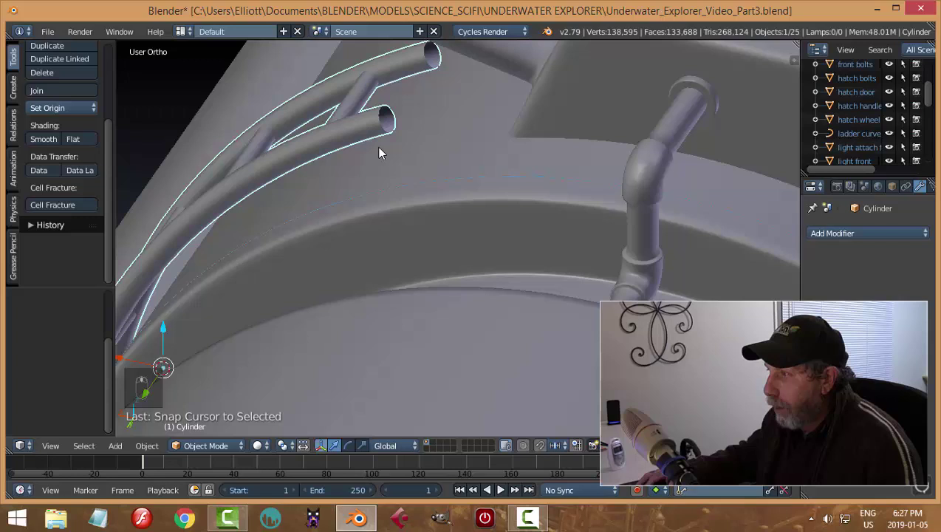
Step: Extrude and scale the two rail tube end faces to extend them
{"action": "key", "text": "Tab"}
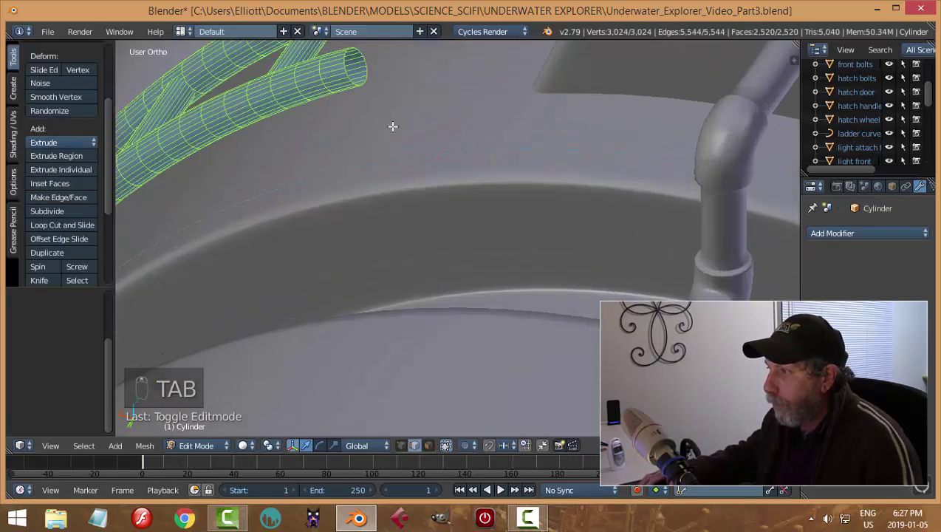
{"action": "key", "text": "a"}
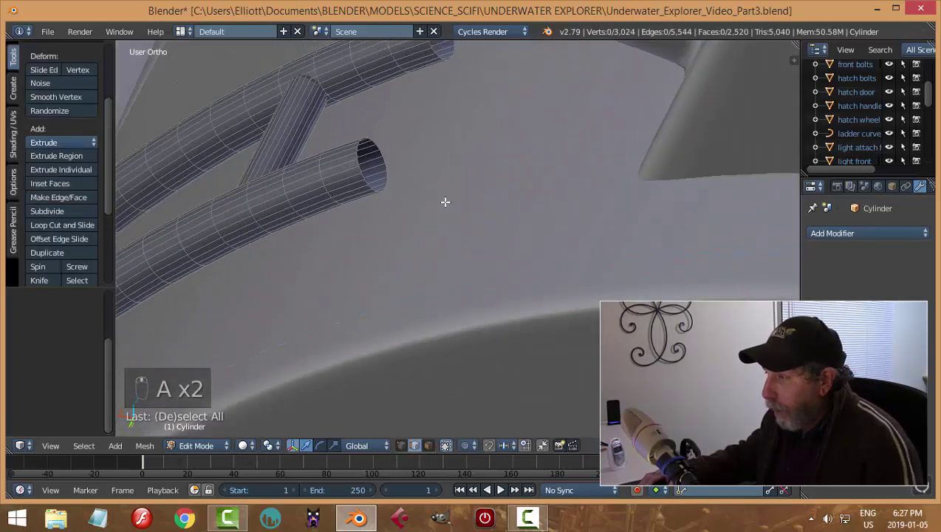
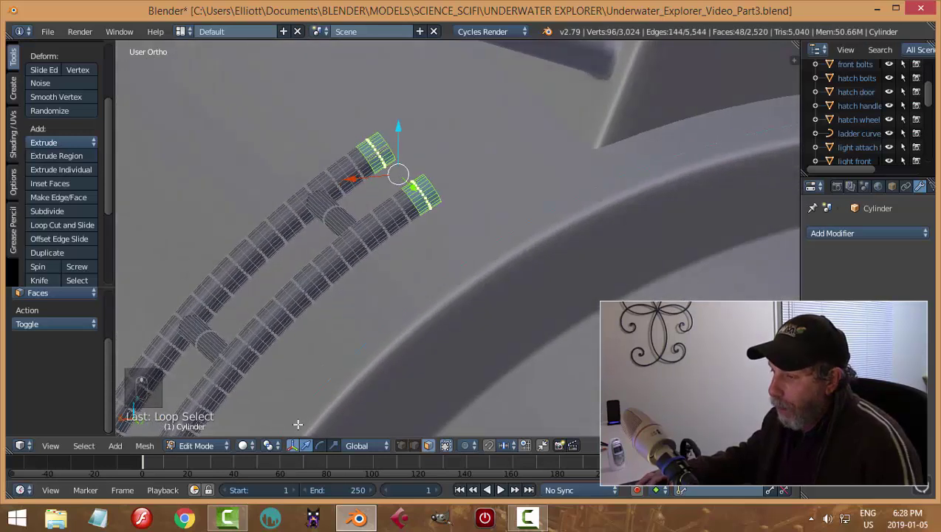
{"action": "left_click", "coordinate": [274, 449]}
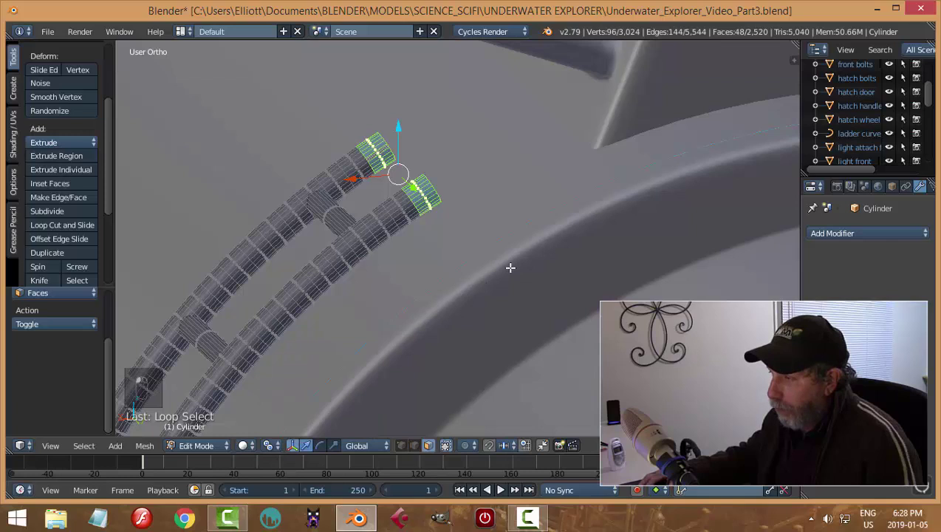
{"action": "key", "text": "e"}
{"action": "key", "text": "s"}
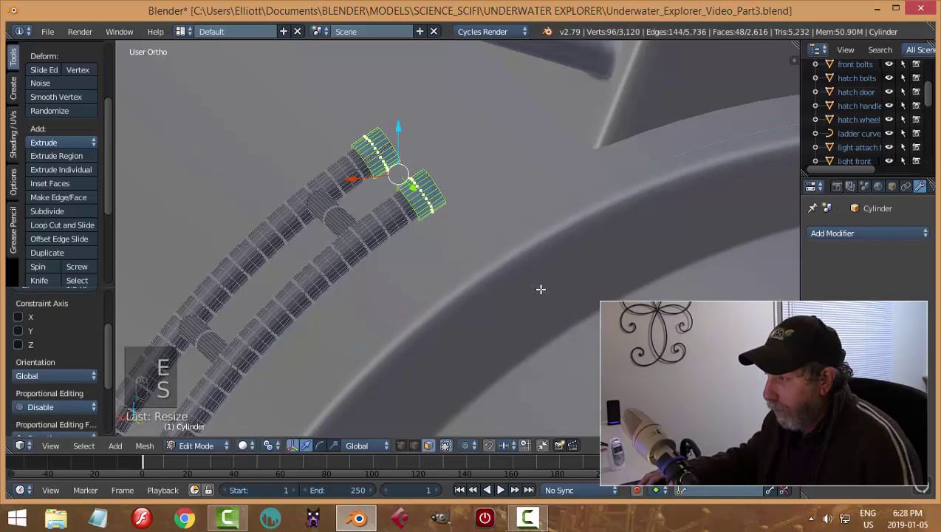
{"action": "key", "text": "a"}
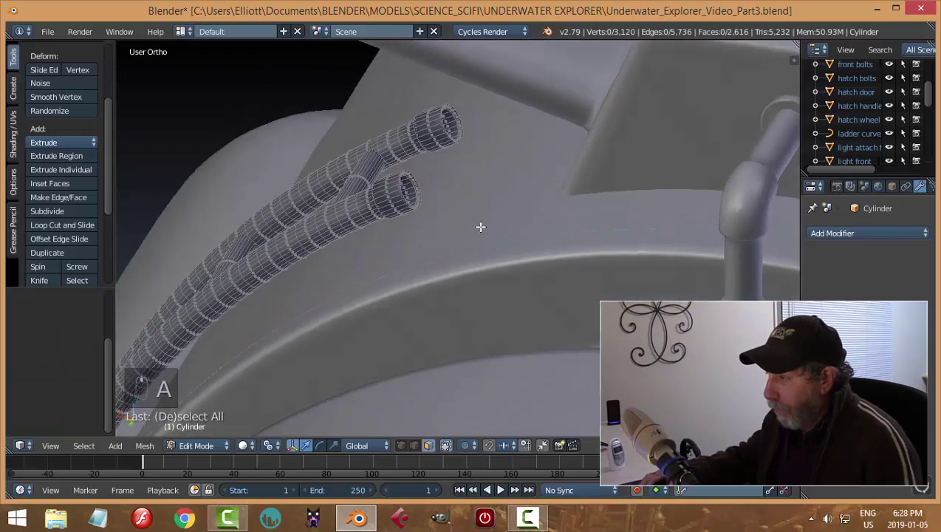
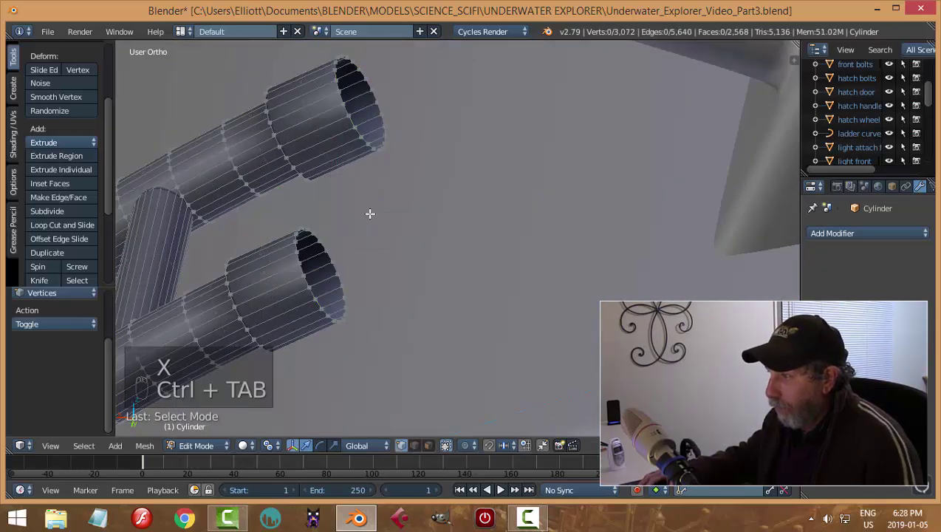
Step: Select the whole tube mesh in edge mode and run Remove Doubles from the specials menu
{"action": "key", "text": "ctrl+Tab"}
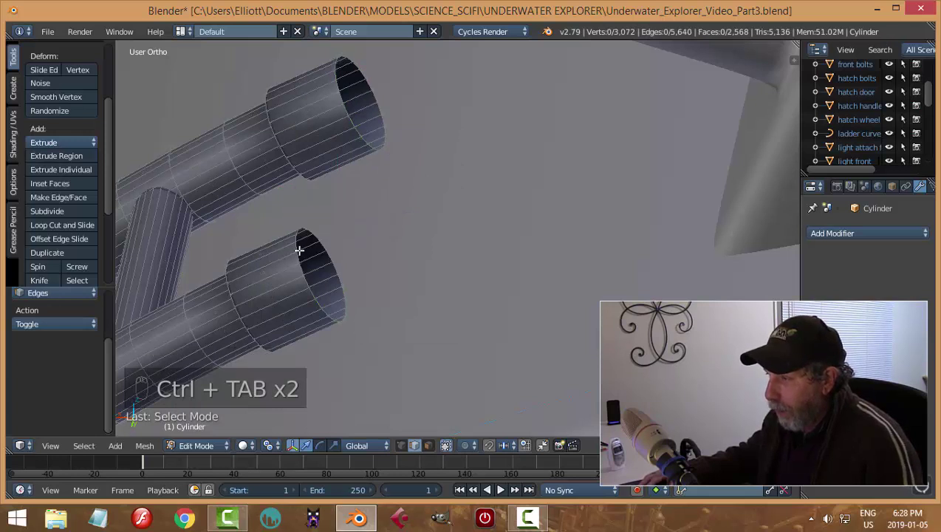
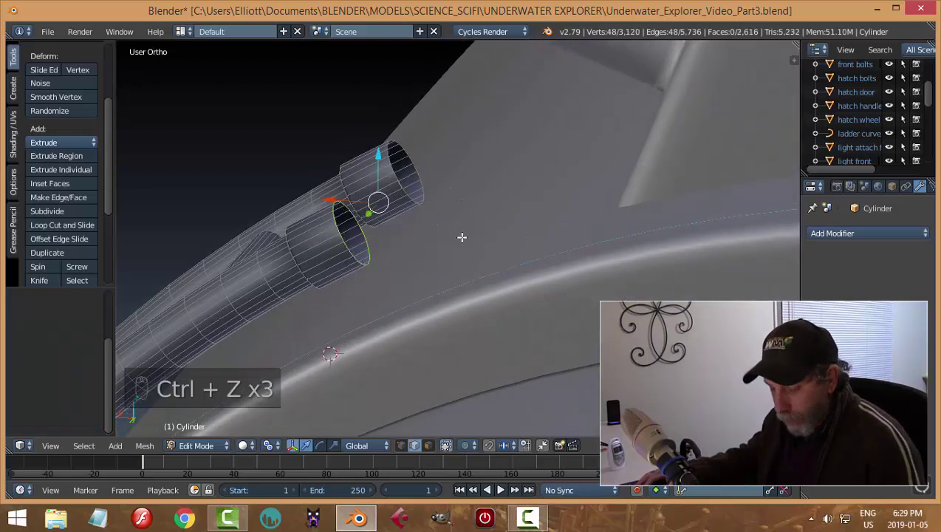
{"action": "key", "text": "a"}
{"action": "key", "text": "a"}
{"action": "key", "text": "w"}
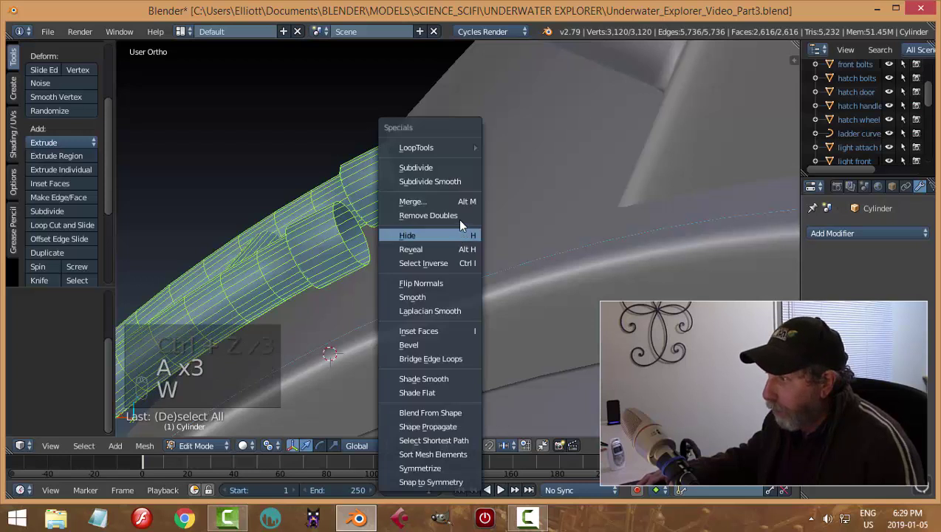
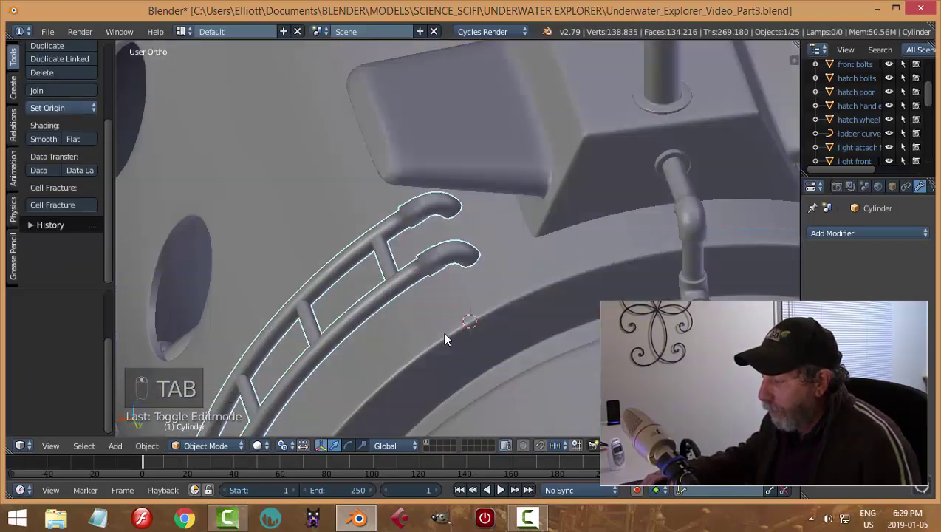
Step: Add edge loops at the collars of both rail tubes, undoing the extra one
{"action": "key", "text": "Tab"}
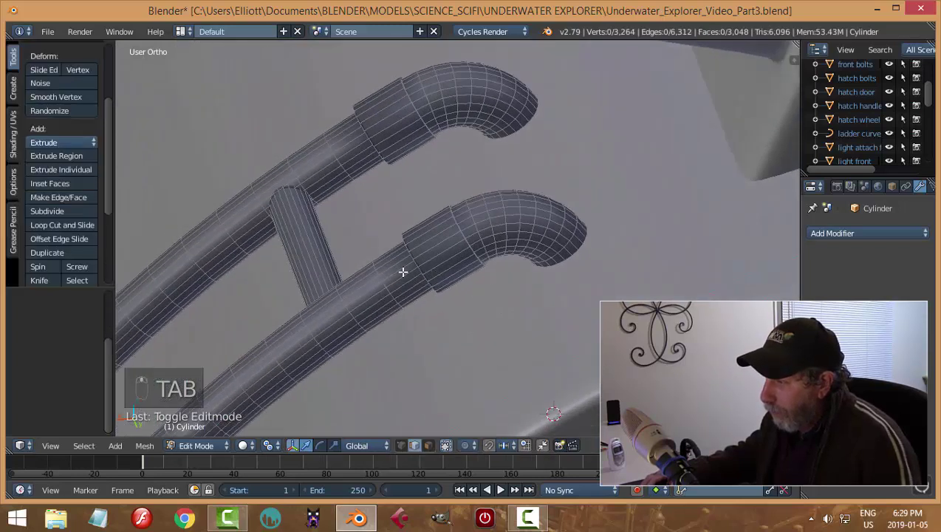
{"action": "key", "text": "ctrl+r"}
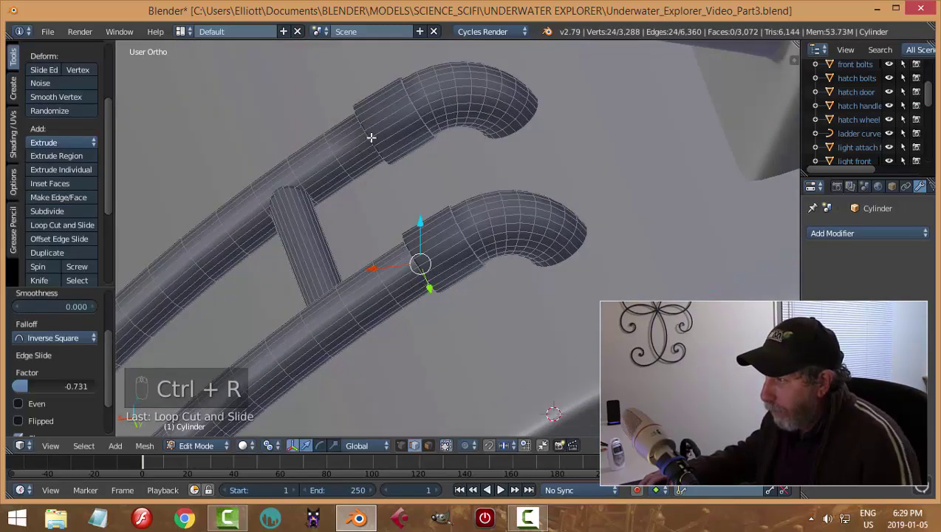
{"action": "key", "text": "ctrl+r"}
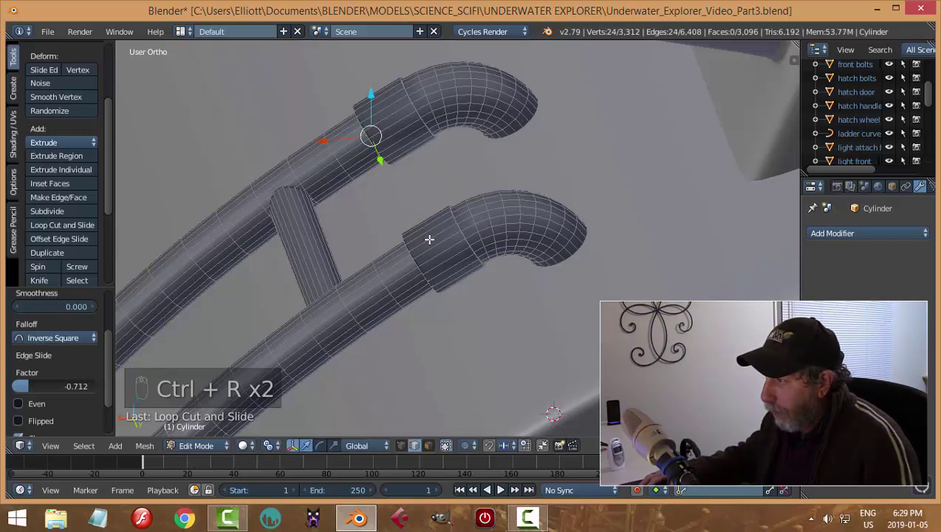
{"action": "key", "text": "ctrl+r"}
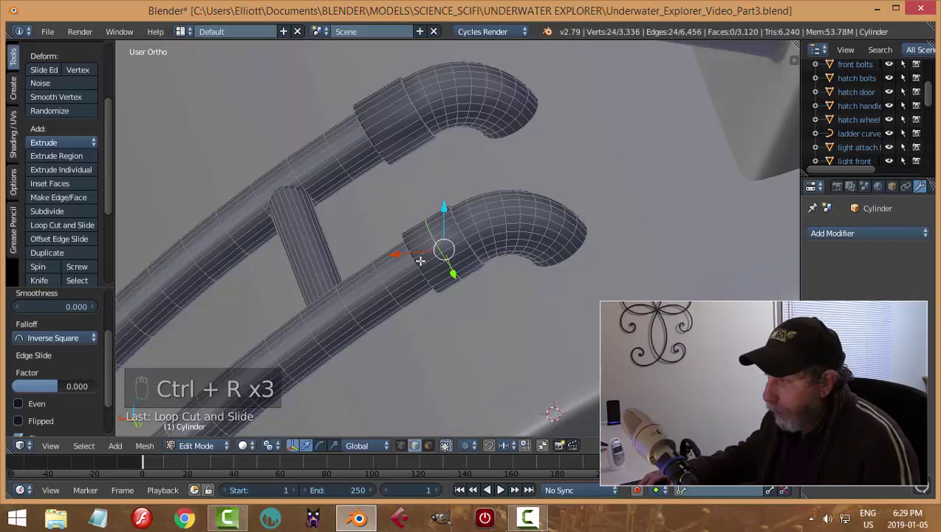
{"action": "key", "text": "ctrl+z"}
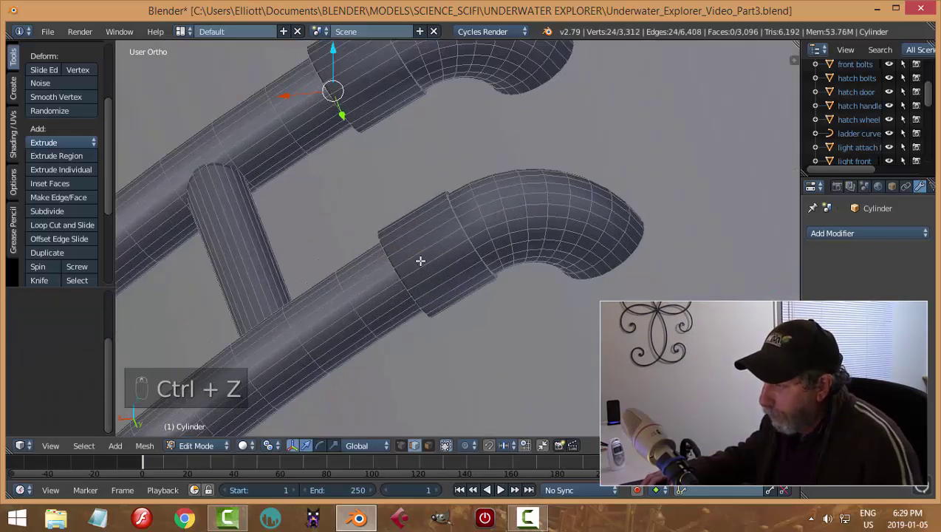
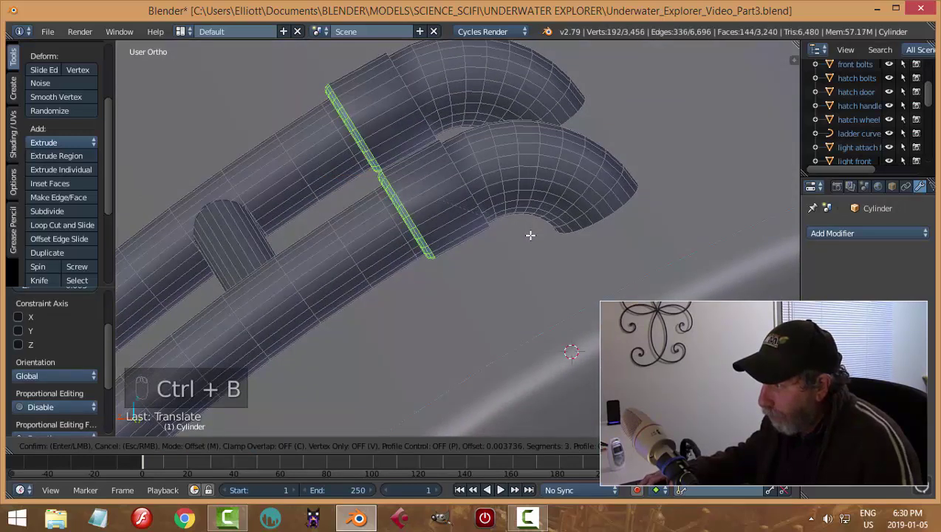
Step: Bevel the collar seam loops and the bend grooves, then view the bevelled tubes in object mode
{"action": "key", "text": "a"}
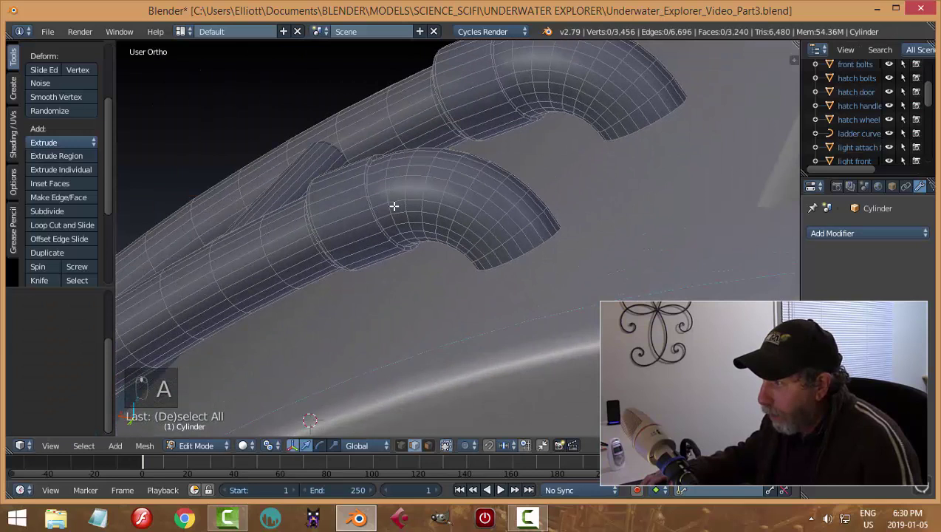
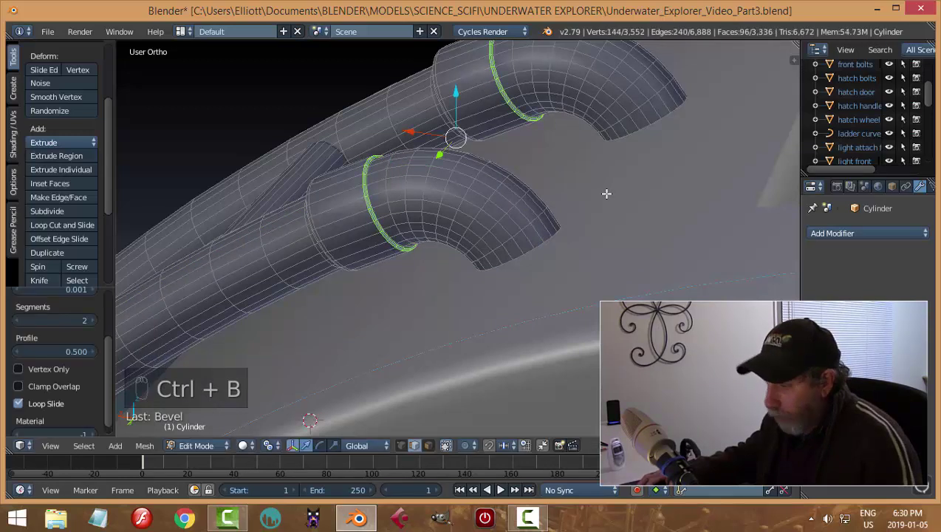
{"action": "key", "text": "a"}
{"action": "key", "text": "Tab"}
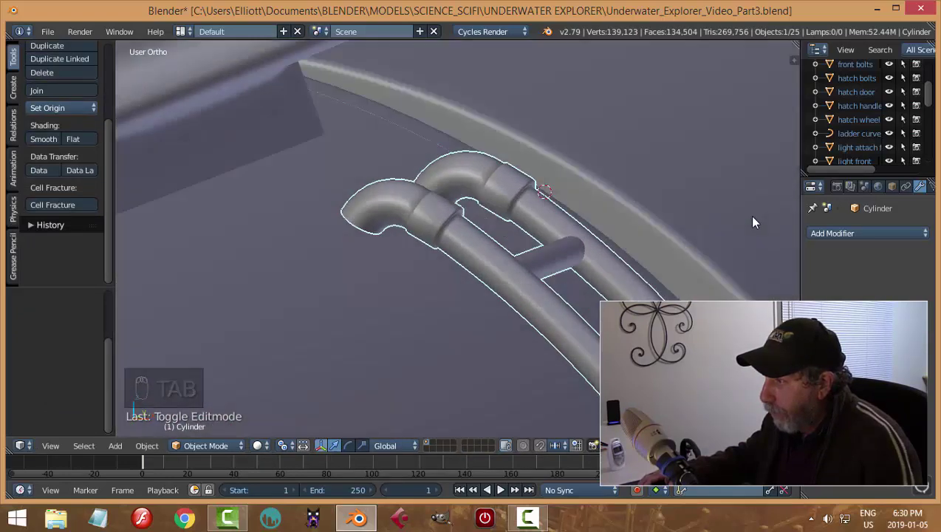
Step: Add an edge loop near each rail tube's bend to sharpen the collar seams
{"action": "middle_click", "coordinate": [620, 231]}
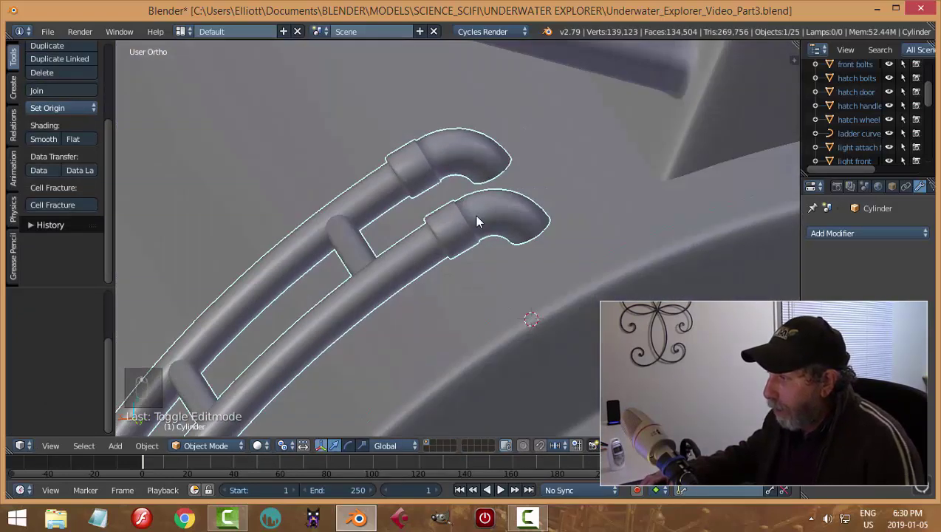
{"action": "key", "text": "Tab"}
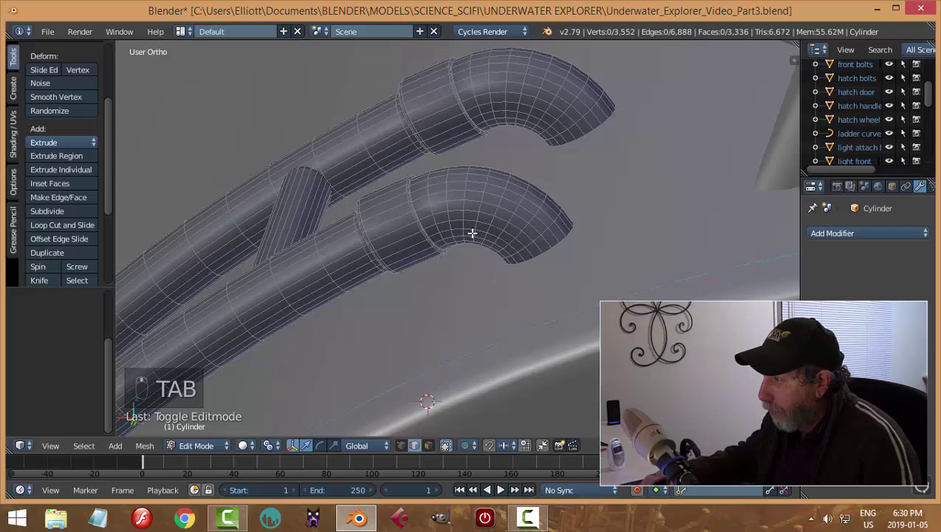
{"action": "key", "text": "ctrl+r"}
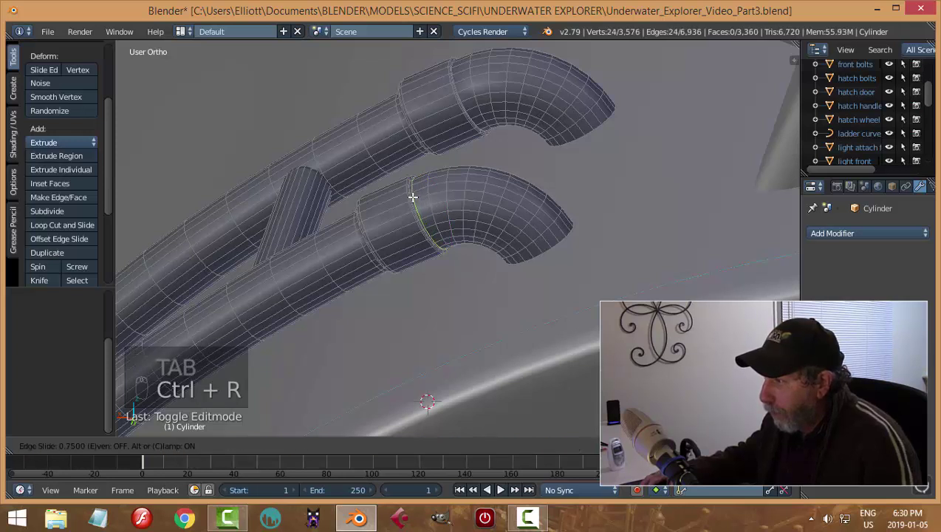
{"action": "key", "text": "ctrl+r"}
{"action": "key", "text": "a"}
{"action": "key", "text": "Tab"}
{"action": "key", "text": "Tab"}
Step: Orbit toward the tube ends and reopen the rail mesh for editing
{"action": "middle_click", "coordinate": [431, 263]}
{"action": "middle_click", "coordinate": [482, 280]}
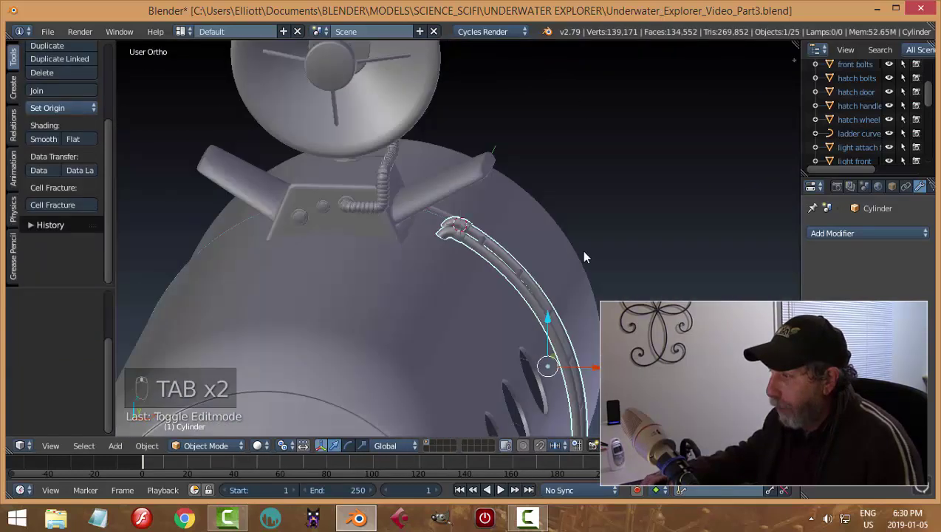
{"action": "left_click_drag", "start_coordinate": [429, 279], "coordinate": [502, 276]}
{"action": "middle_click", "coordinate": [504, 284]}
{"action": "key", "text": "Tab"}
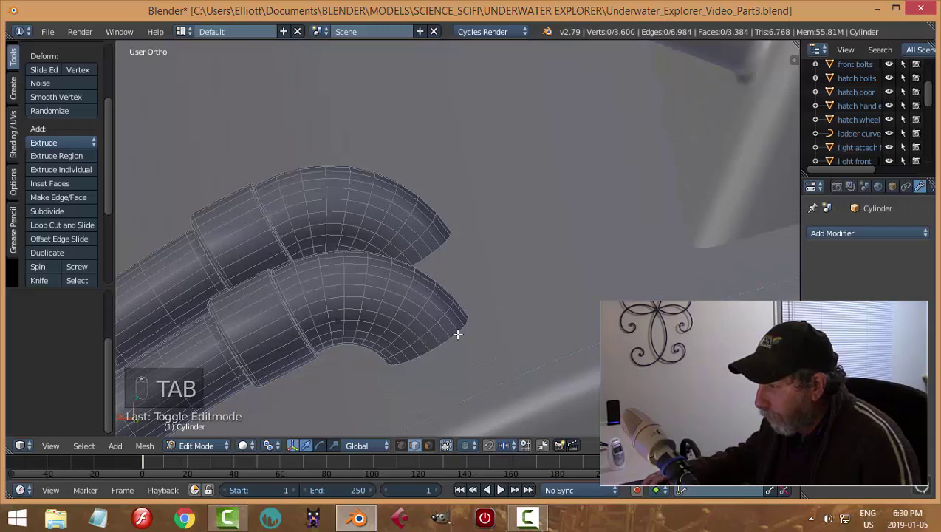
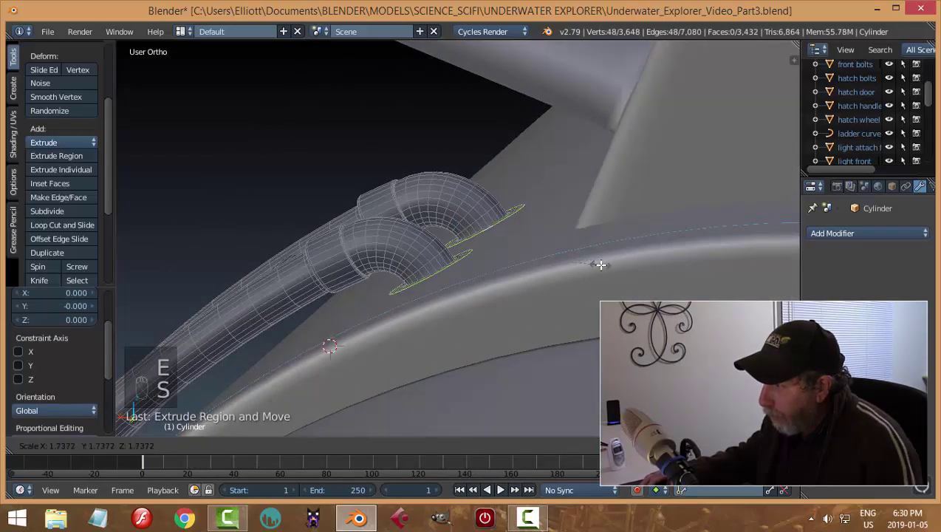
Step: Try extruding and scaling trial flanges on the tube end rims, then undo them back to plain bends
{"action": "key", "text": "e"}
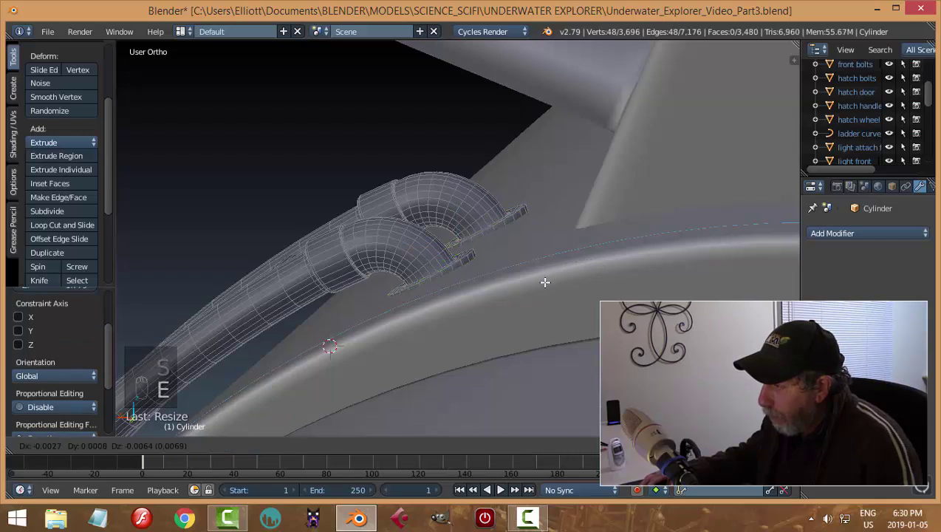
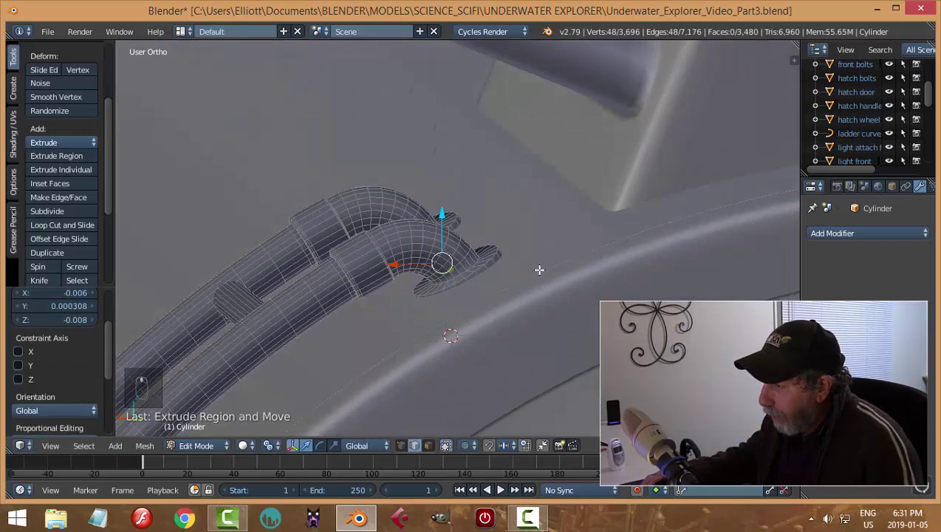
{"action": "key", "text": "ctrl+z"}
{"action": "key", "text": "ctrl+z"}
{"action": "key", "text": "ctrl+z"}
{"action": "key", "text": "a"}
{"action": "key", "text": "ctrl+Tab"}
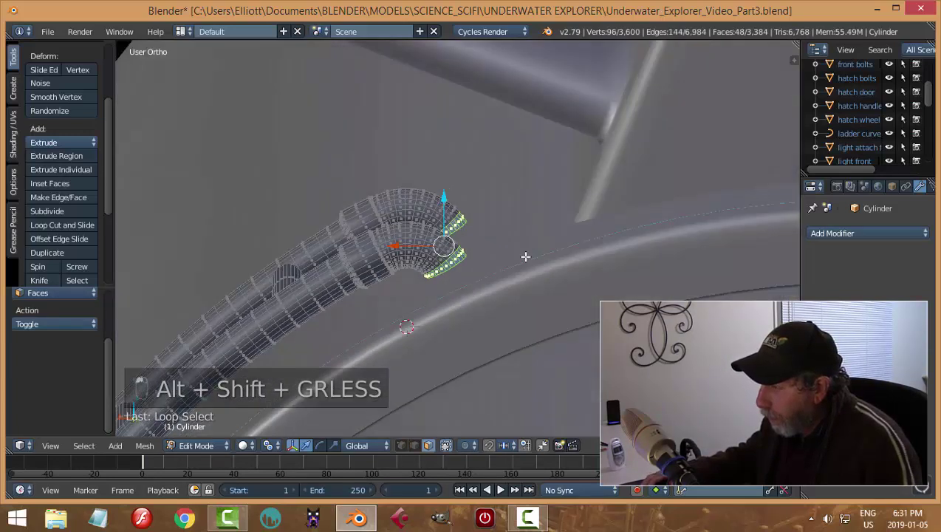
{"action": "key", "text": "shift+alt+e"}
{"action": "key", "text": "s"}
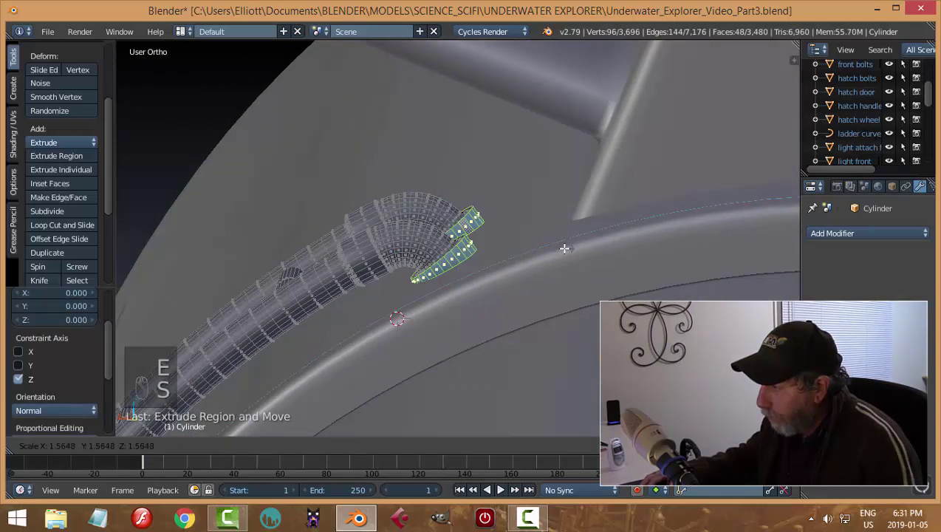
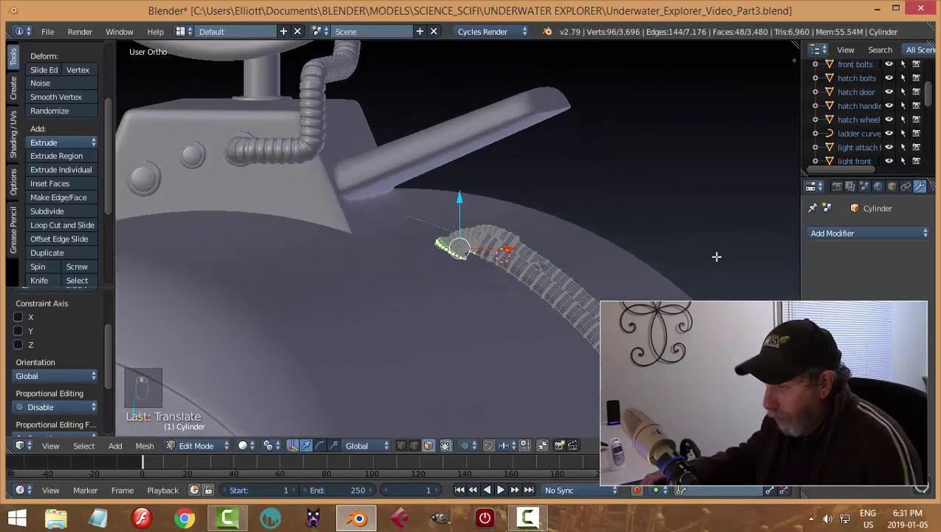
{"action": "key", "text": "ctrl+z"}
{"action": "key", "text": "ctrl+z"}
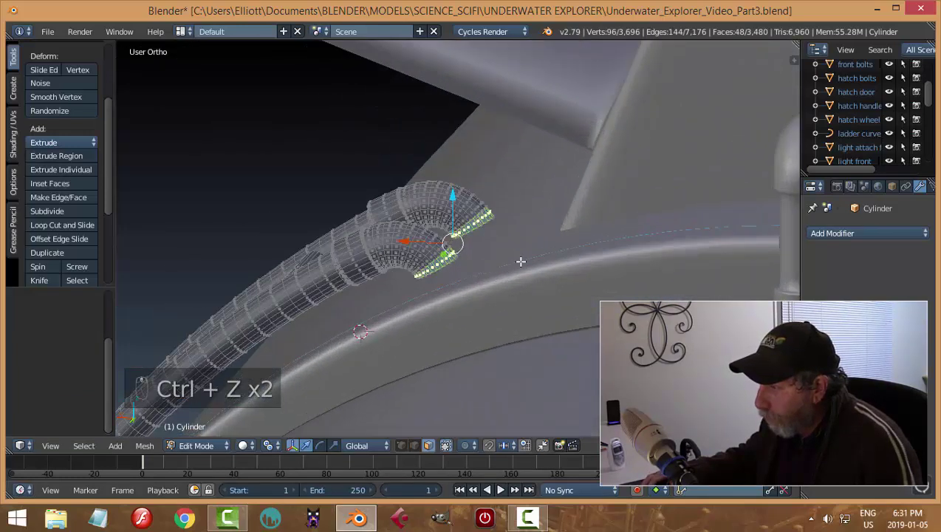
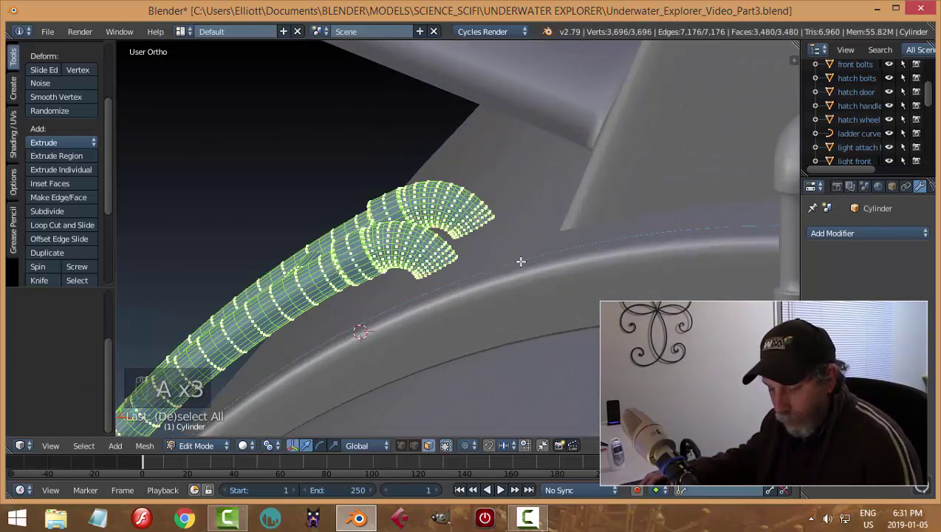
Step: Merge 96 duplicate vertices across the rail with Remove Doubles and clear the selection
{"action": "key", "text": "w"}
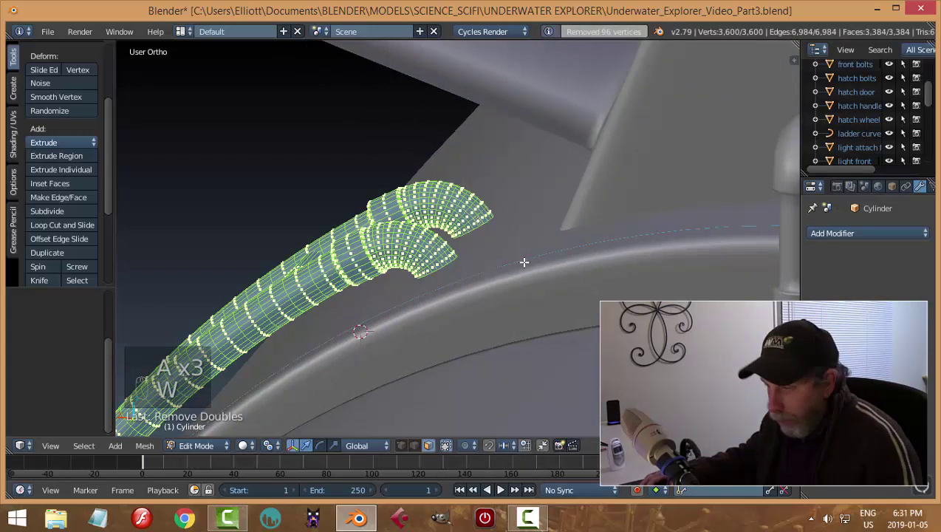
{"action": "key", "text": "a"}
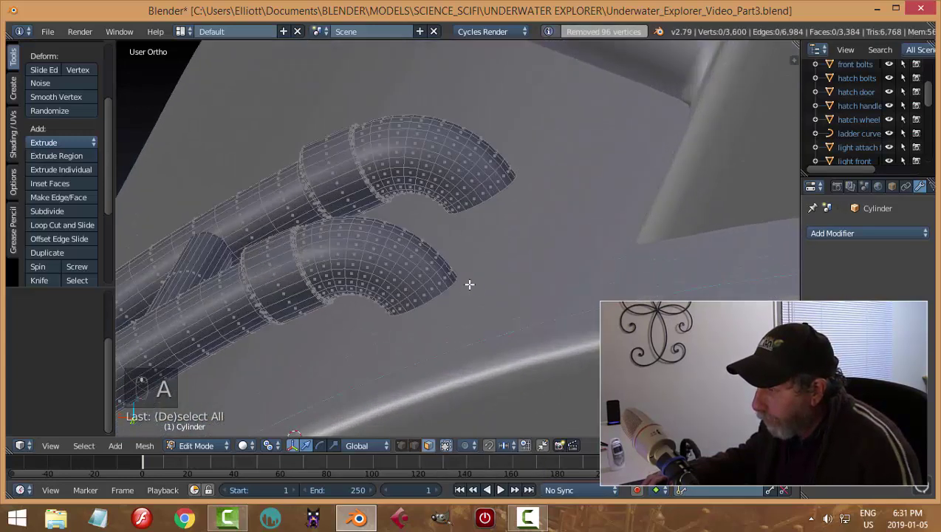
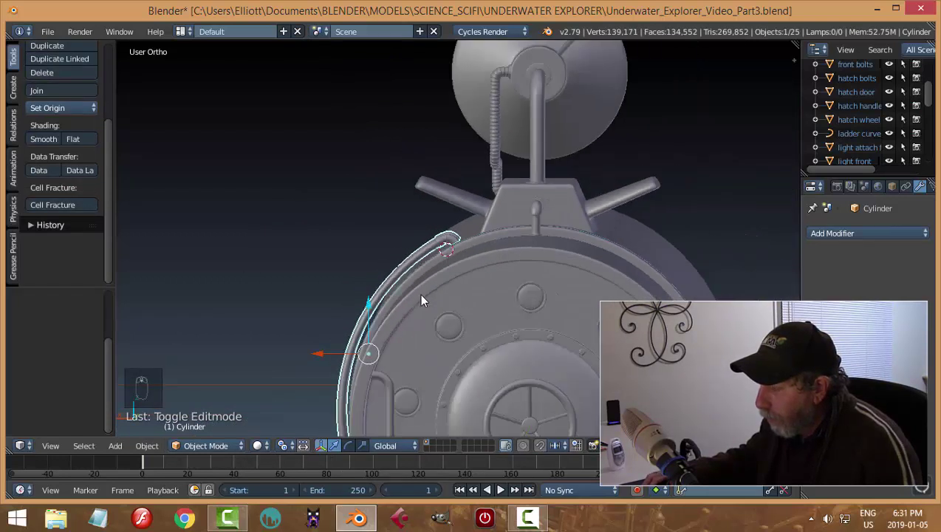
Step: Select the rail object, reopen its mesh and switch to edge select for the tube end loops
{"action": "left_click_drag", "start_coordinate": [322, 359], "coordinate": [502, 327]}
{"action": "middle_click", "coordinate": [502, 327]}
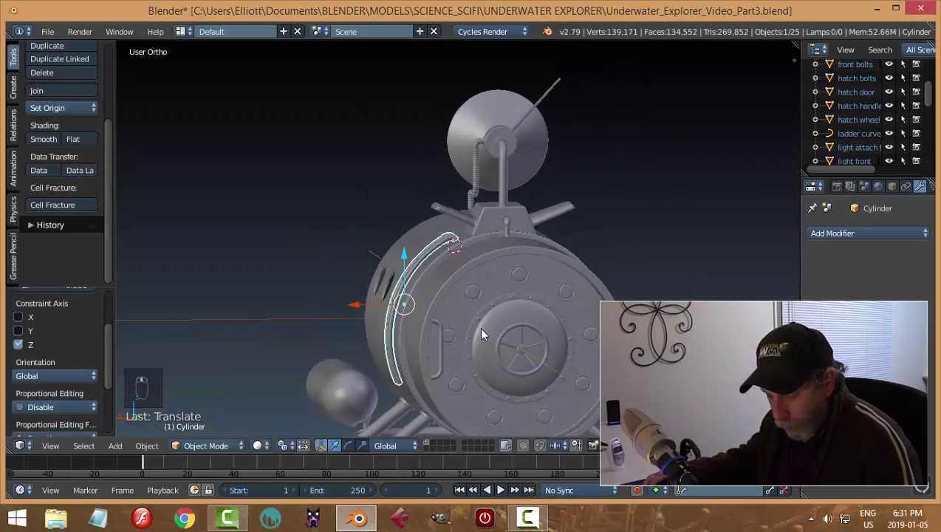
{"action": "key", "text": "a"}
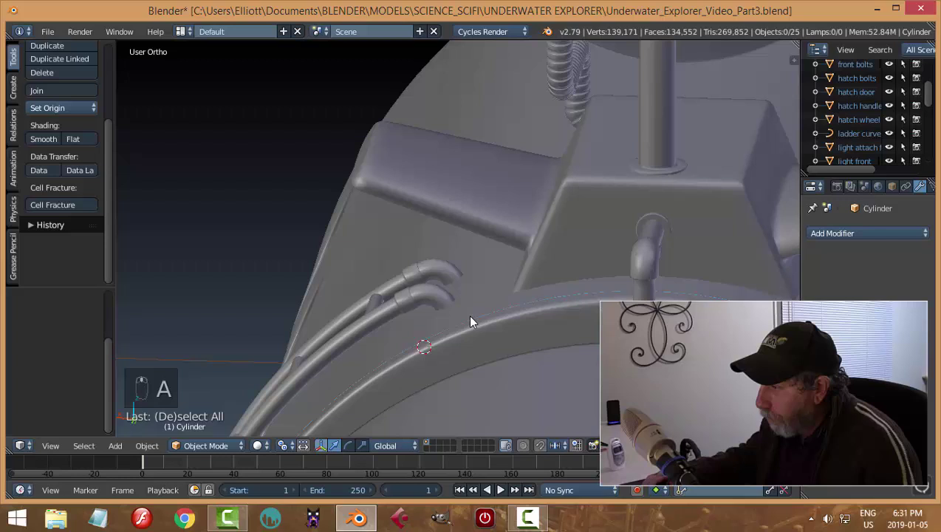
{"action": "left_click", "coordinate": [449, 336]}
{"action": "key", "text": "Tab"}
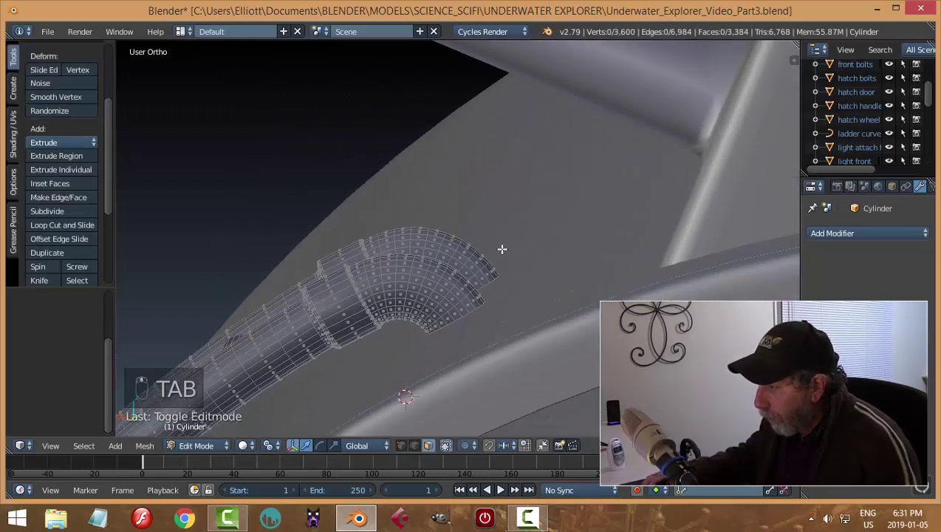
{"action": "key", "text": "ctrl+Tab"}
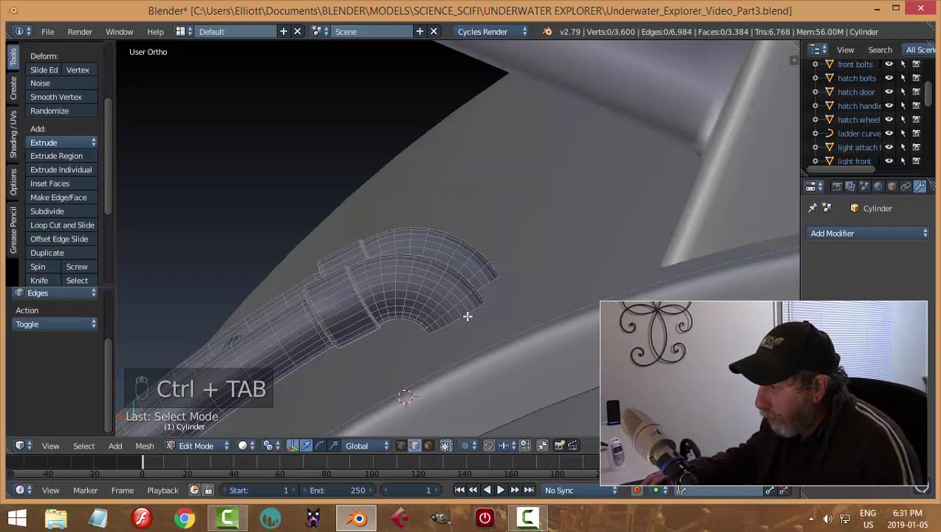
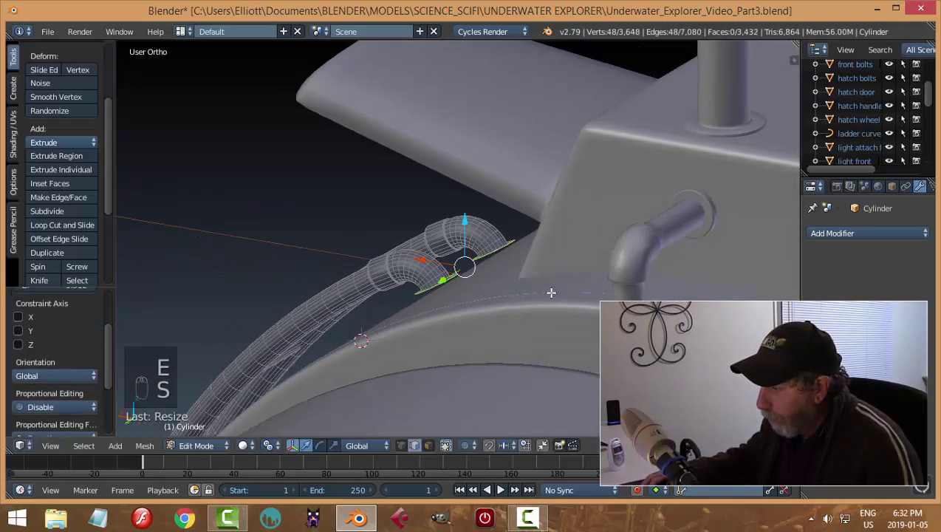
Step: Extrude and bevel the rims at both rail tube ends, then leave editing
{"action": "key", "text": "e"}
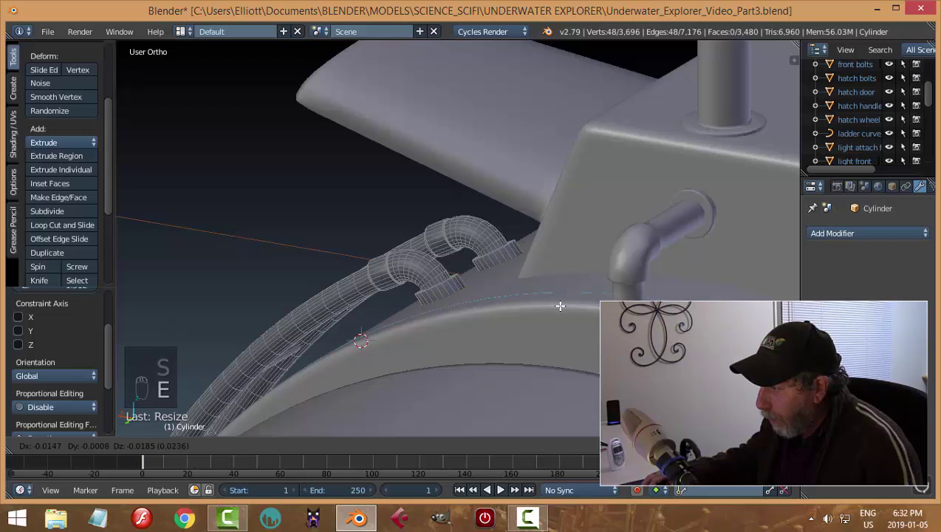
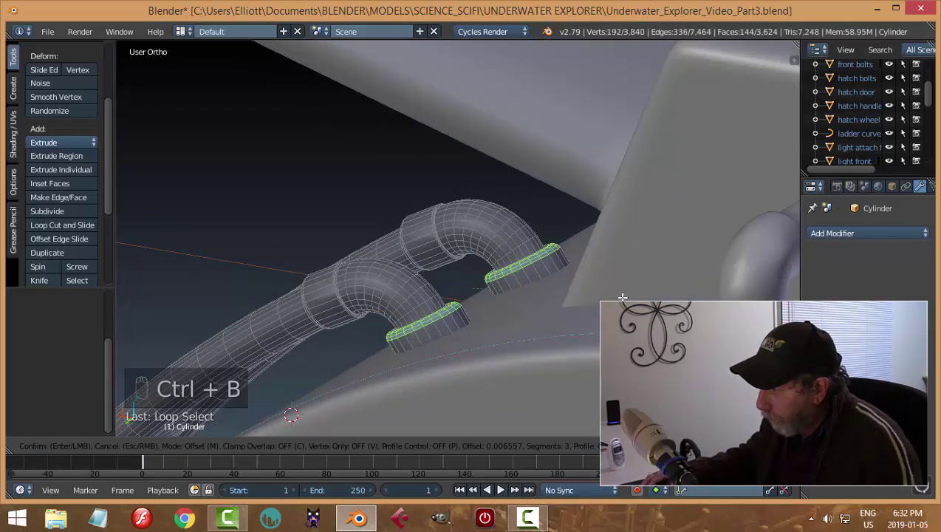
{"action": "key", "text": "a"}
{"action": "key", "text": "Tab"}
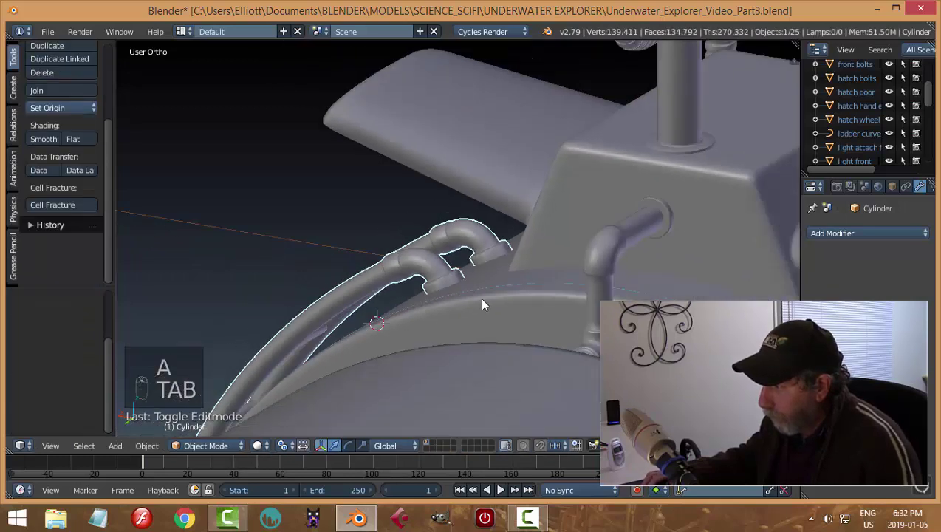
{"action": "key", "text": "a"}
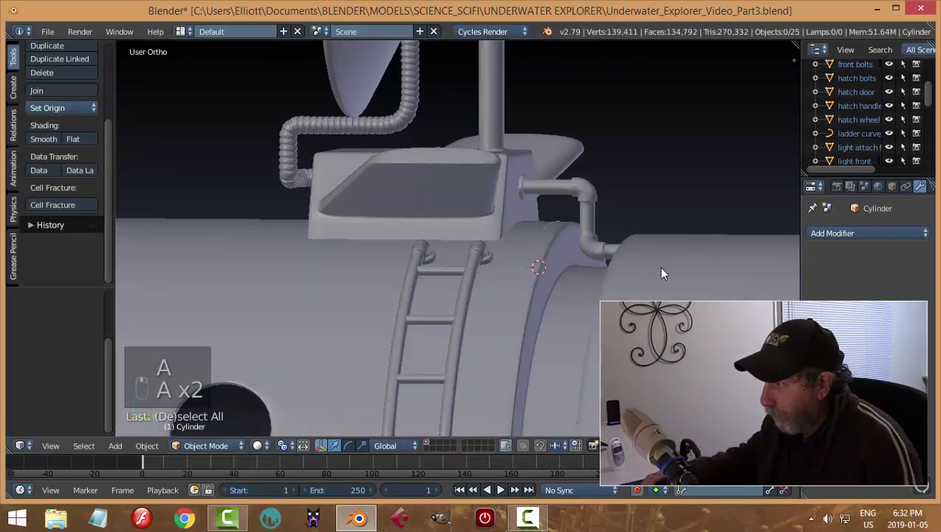
Step: Orbit to view the ladder from the top and front
{"action": "left_click_drag", "start_coordinate": [124, 278], "coordinate": [461, 322]}
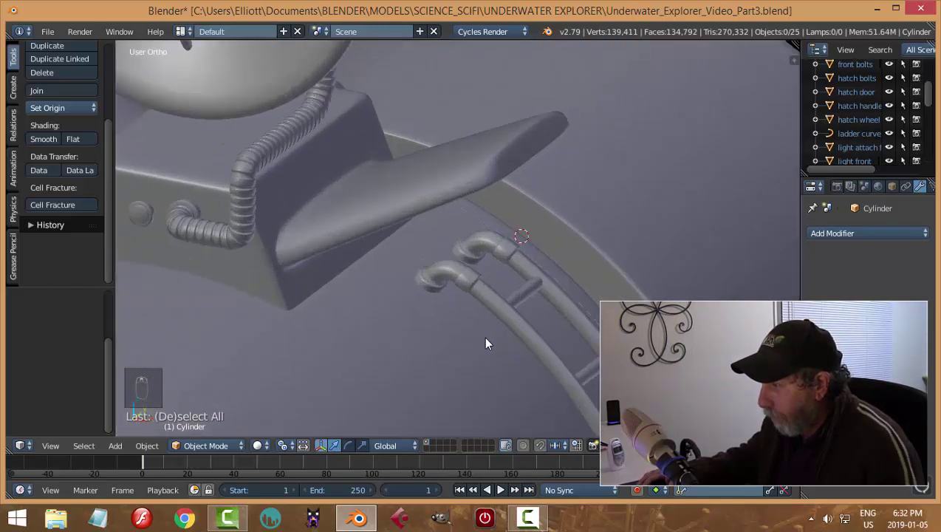
{"action": "left_click_drag", "start_coordinate": [525, 308], "coordinate": [548, 334]}
{"action": "key", "text": "a"}
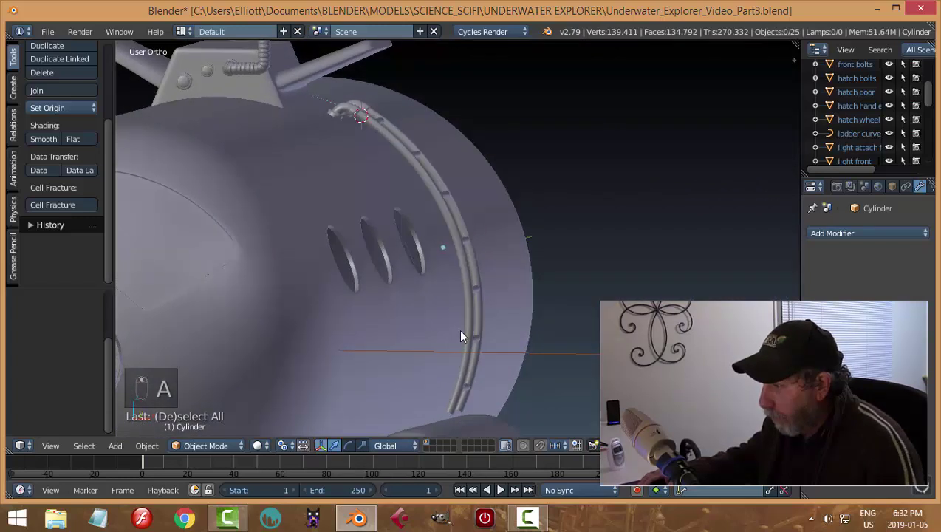
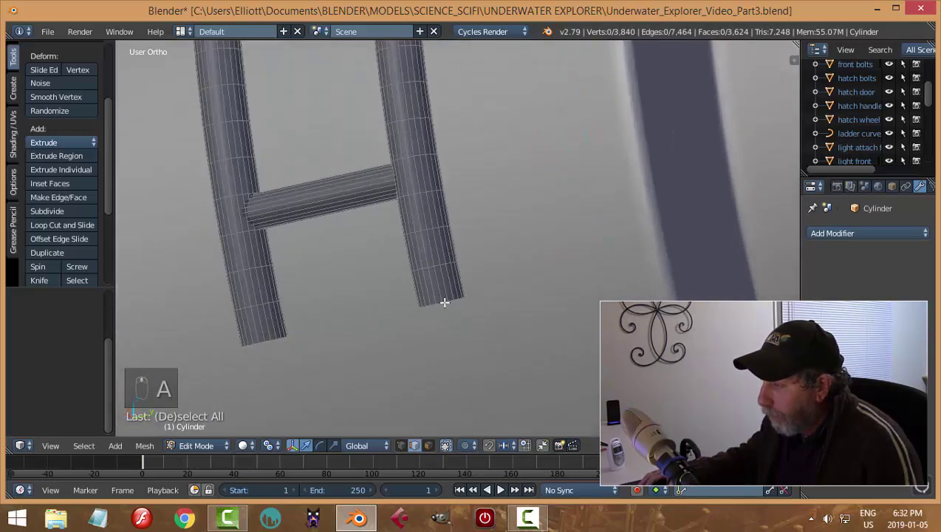
Step: Cut two edge loops near the ladder rail bottoms and scale the band faces outward into collars
{"action": "key", "text": "ctrl+r"}
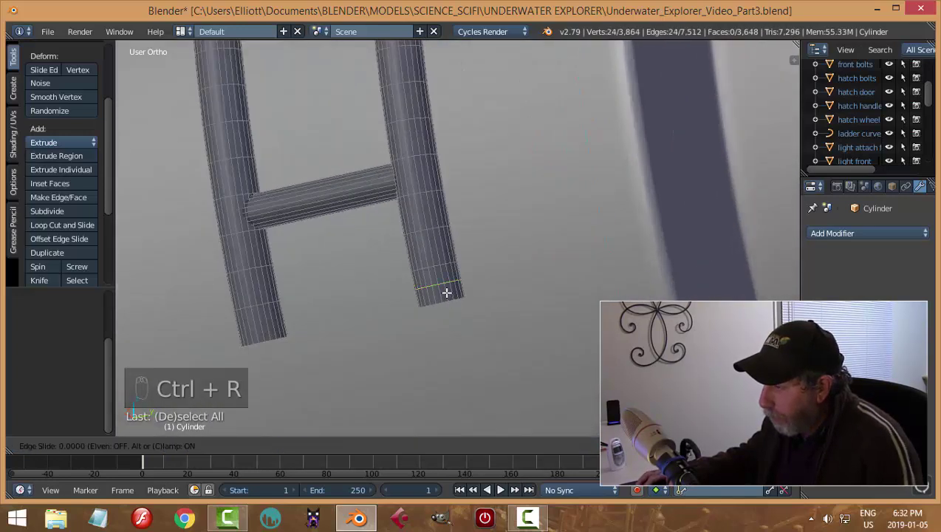
{"action": "key", "text": "ctrl+r"}
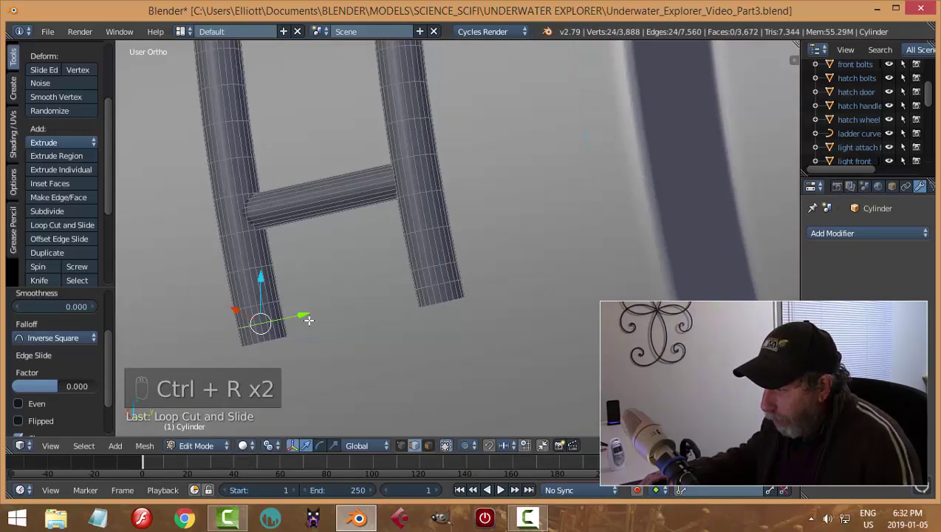
{"action": "key", "text": "a"}
{"action": "key", "text": "ctrl+Tab"}
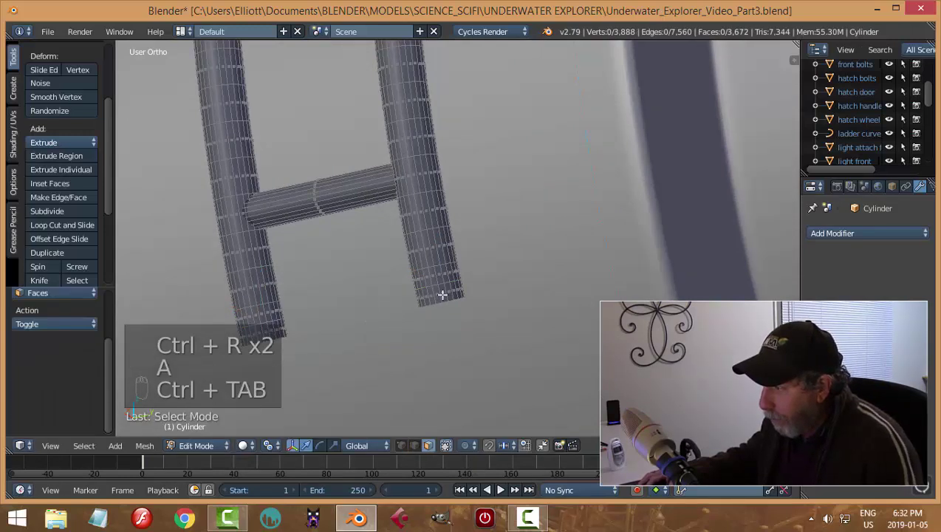
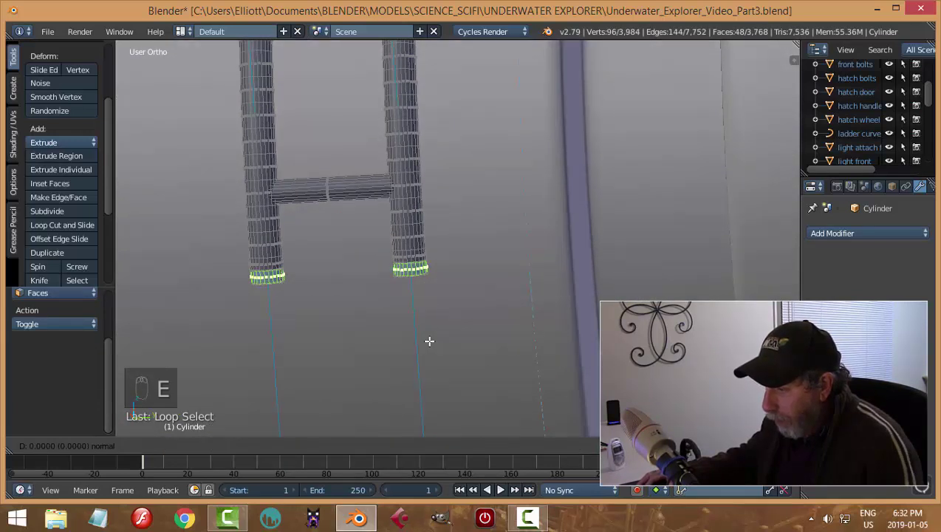
{"action": "key", "text": "s"}
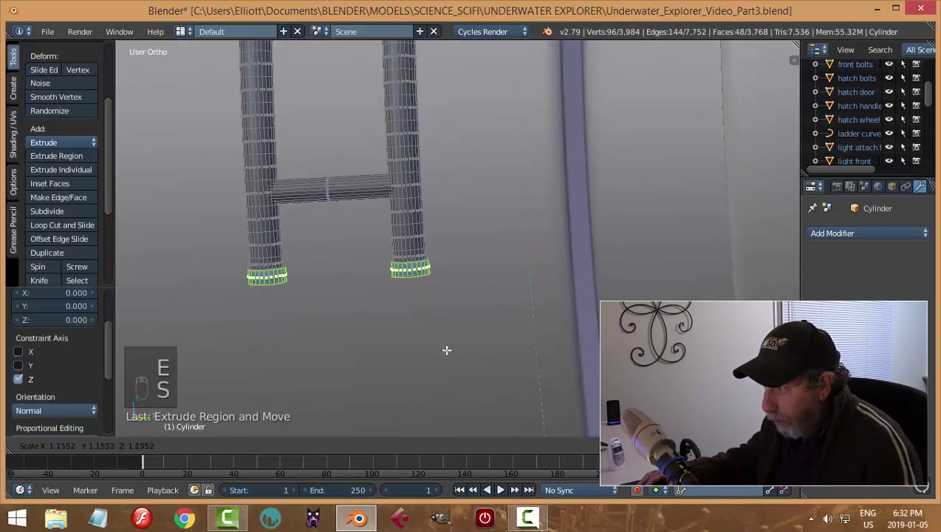
{"action": "key", "text": "a"}
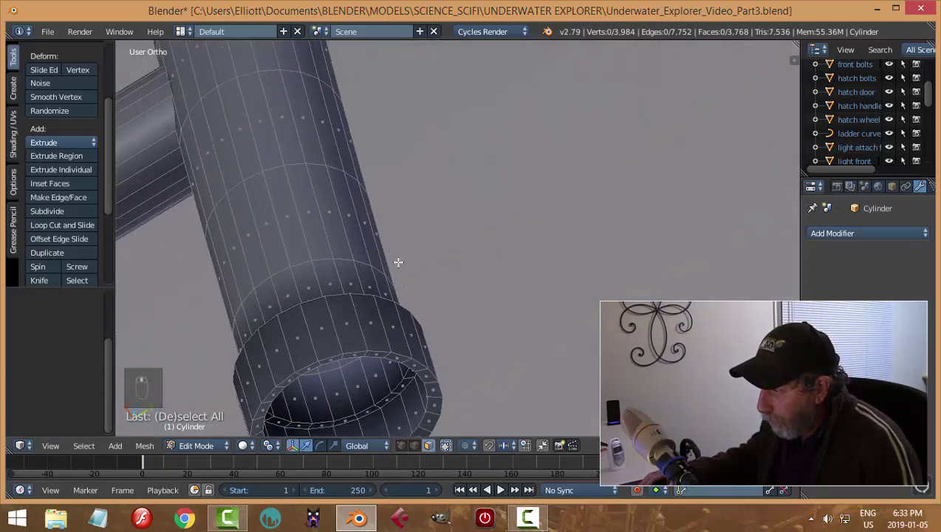
Step: Bevel the collar edges with Ctrl+B
{"action": "key", "text": "ctrl+Tab"}
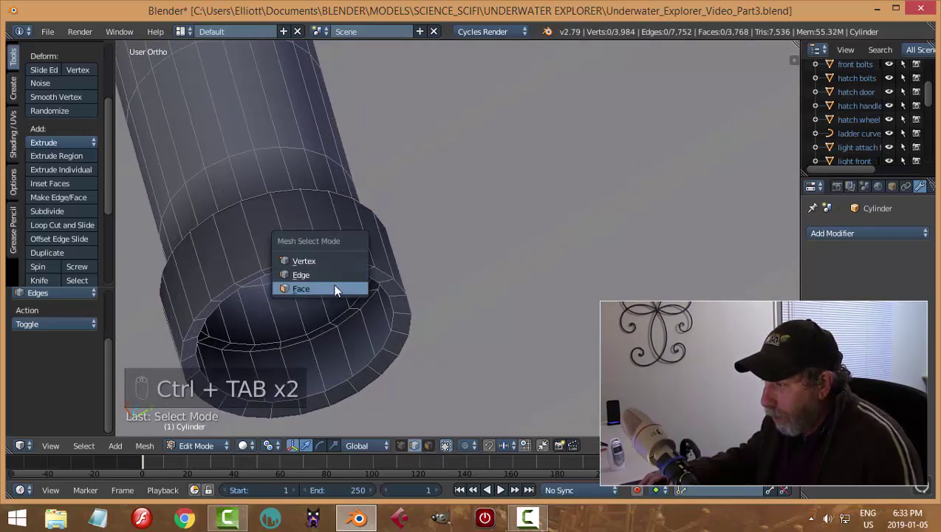
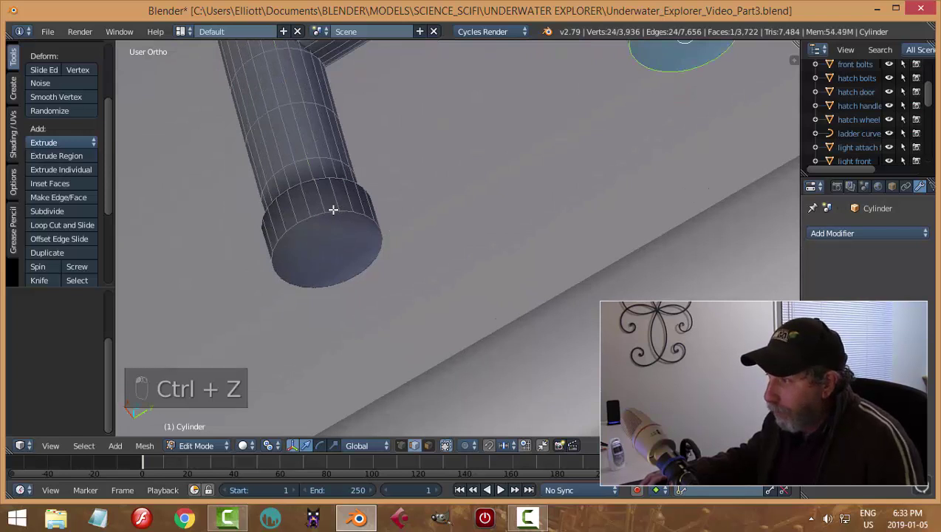
{"action": "key", "text": "ctrl+b"}
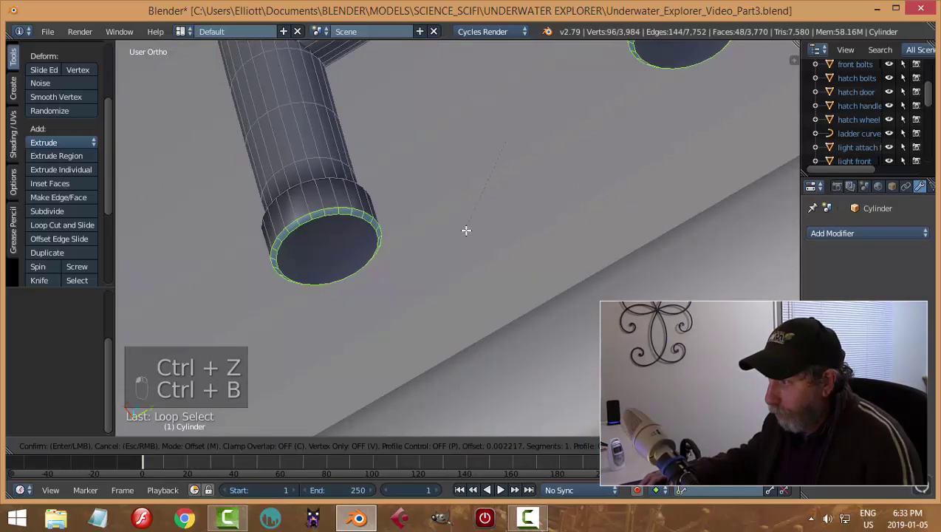
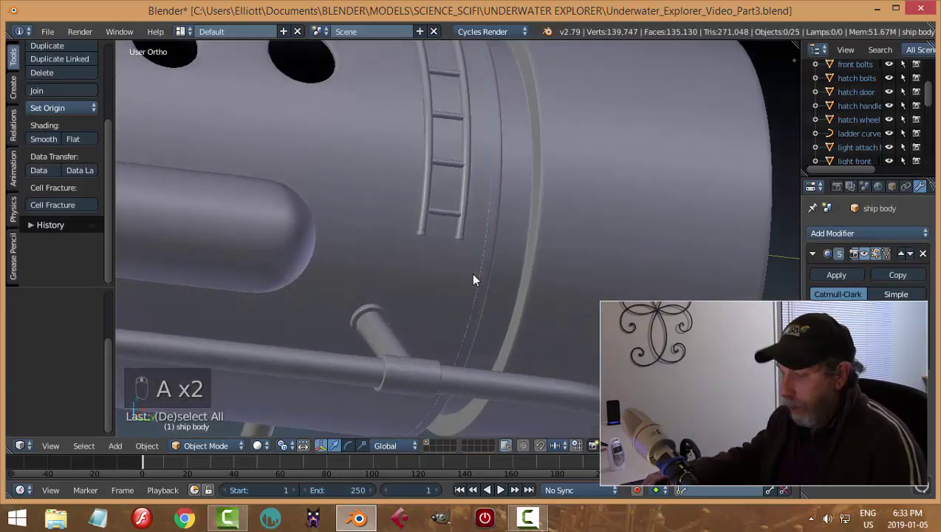
Step: Save the submarine file, then add a new circle mesh at the 3D cursor by the ladder top
{"action": "key", "text": "ctrl+s"}
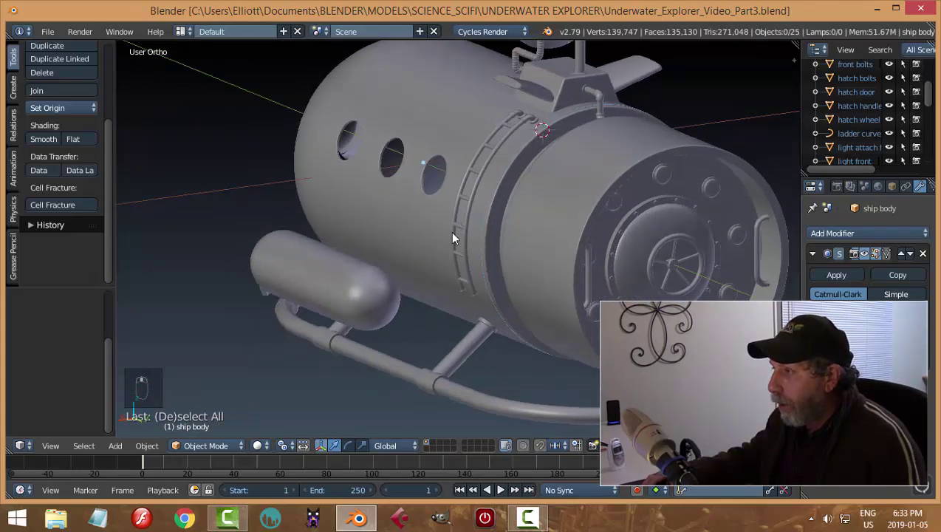
{"action": "left_click_drag", "start_coordinate": [429, 226], "coordinate": [435, 167]}
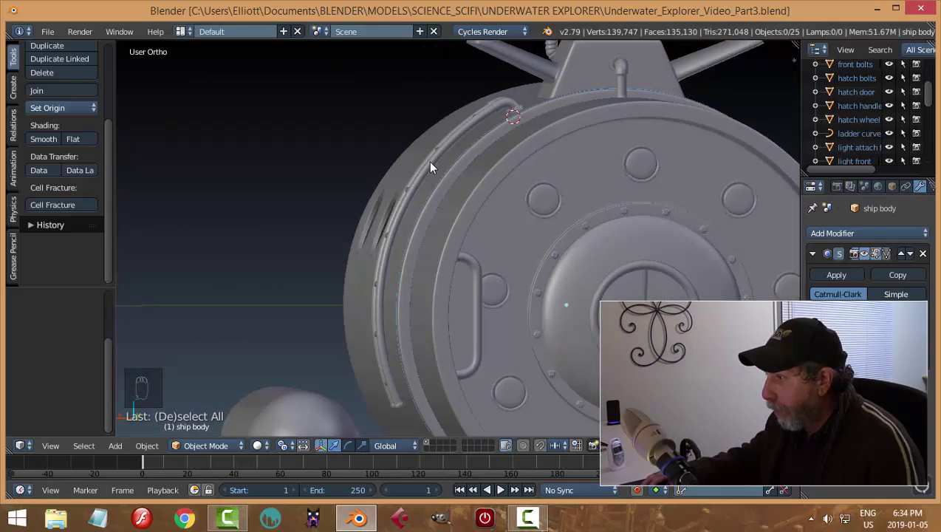
{"action": "left_click_drag", "start_coordinate": [436, 168], "coordinate": [504, 222]}
{"action": "key", "text": "a"}
{"action": "left_click_drag", "start_coordinate": [439, 167], "coordinate": [442, 166]}
{"action": "key", "text": "x"}
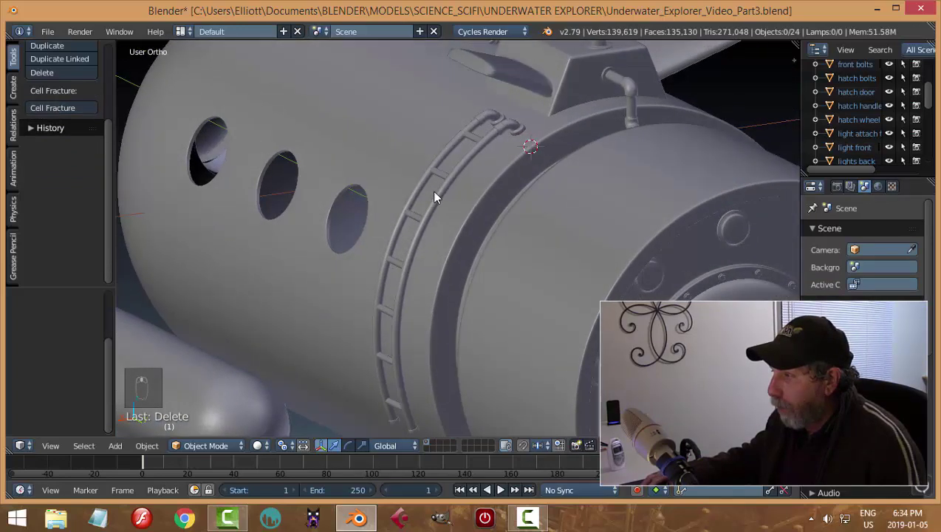
{"action": "left_click_drag", "start_coordinate": [502, 204], "coordinate": [519, 206]}
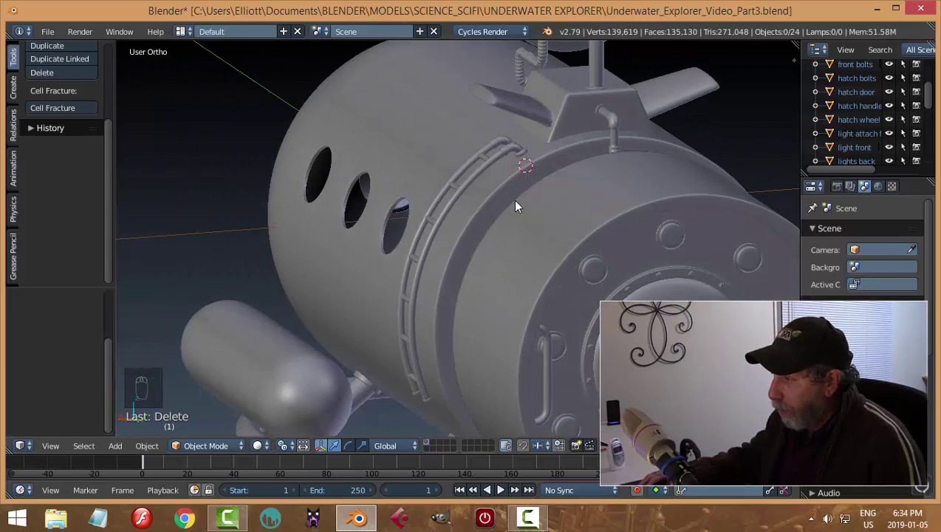
{"action": "key", "text": "shift+a"}
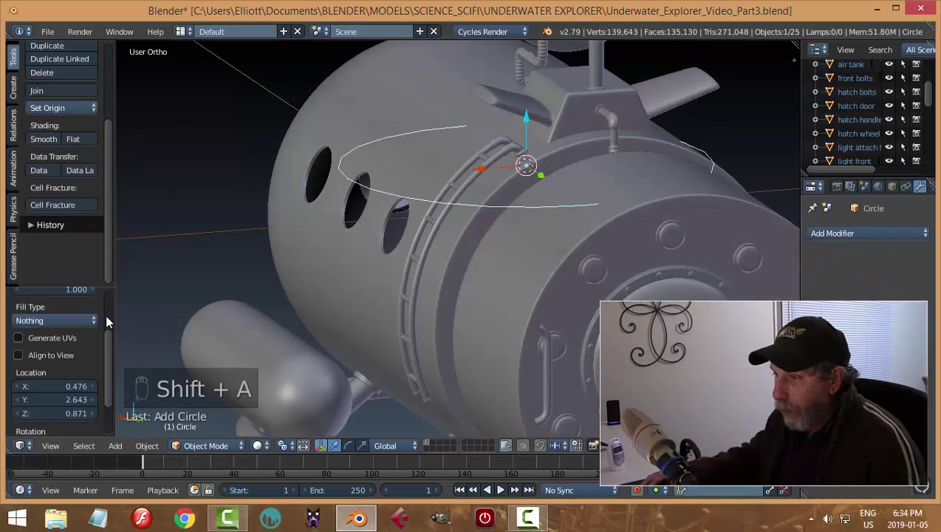
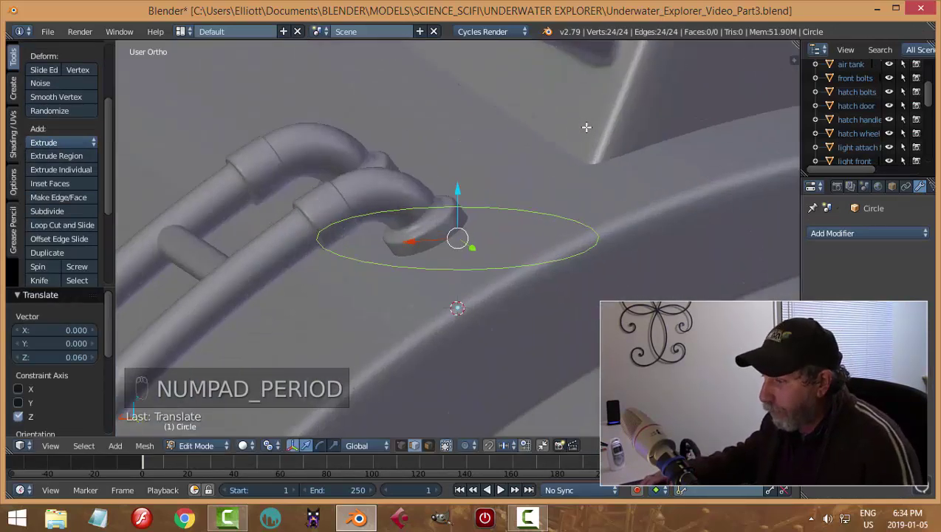
Step: Shrink the circle to bracket size and extrude it outward into a flat ring flange with a post started
{"action": "key", "text": "s"}
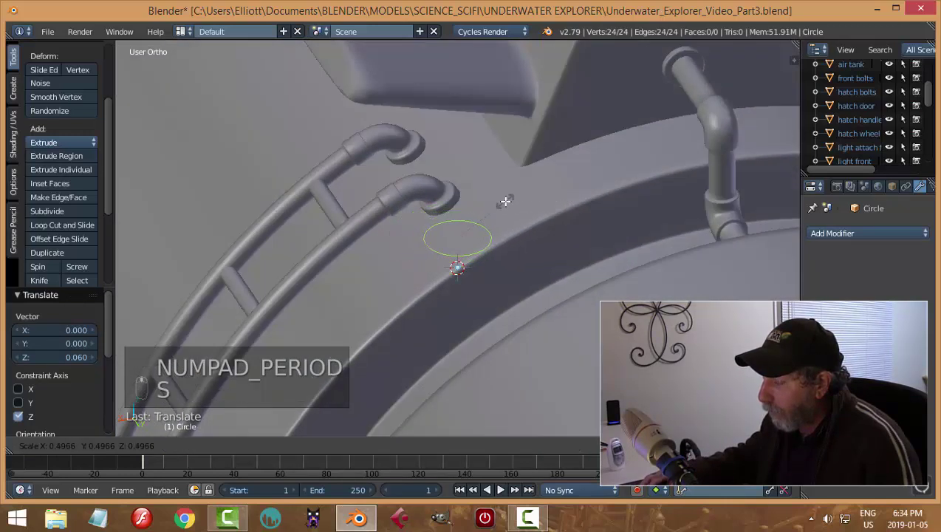
{"action": "key", "text": "s"}
{"action": "key", "text": "e"}
{"action": "key", "text": "s"}
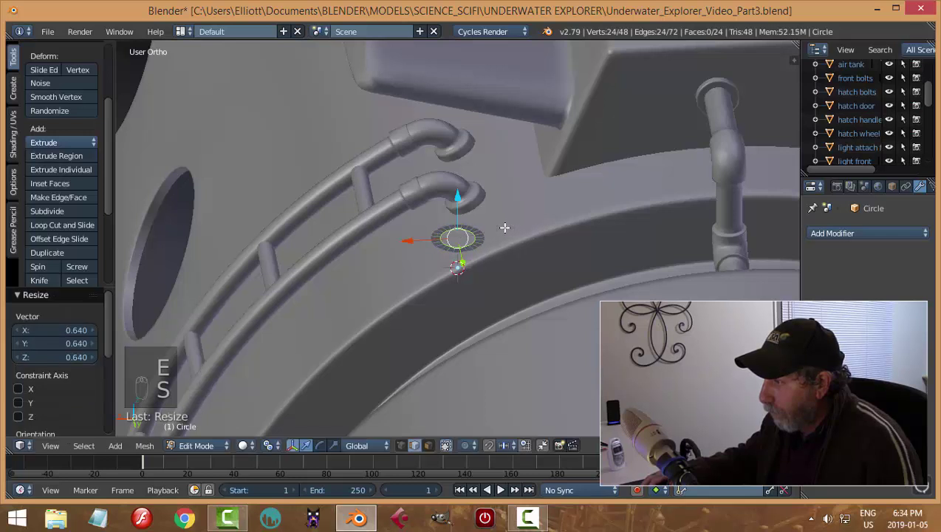
{"action": "key", "text": "e"}
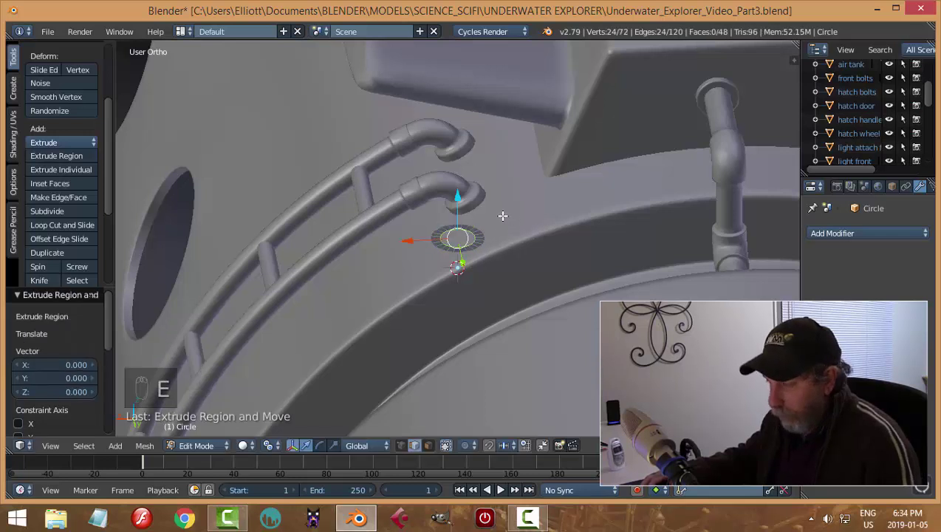
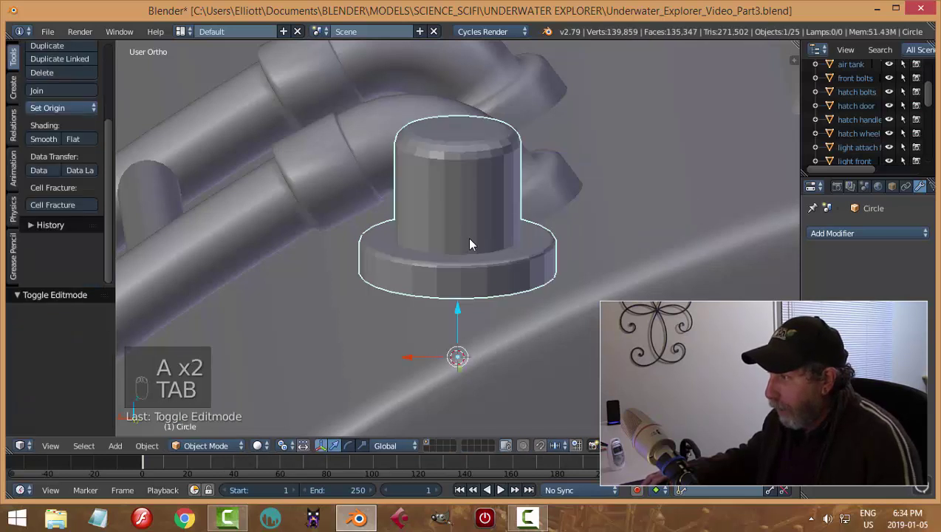
Step: Add an edge loop around the bracket post and lower the bracket onto the ladder rail
{"action": "key", "text": "Tab"}
{"action": "key", "text": "ctrl+r"}
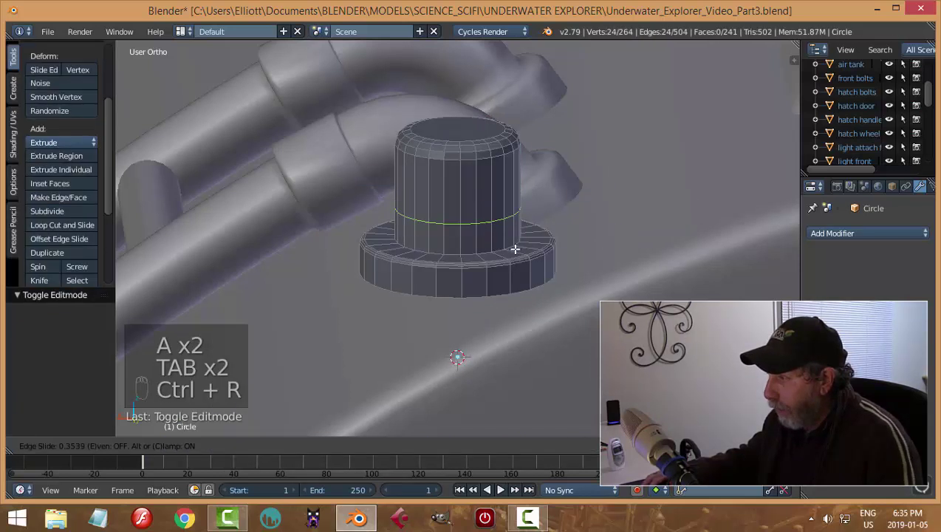
{"action": "key", "text": "Tab"}
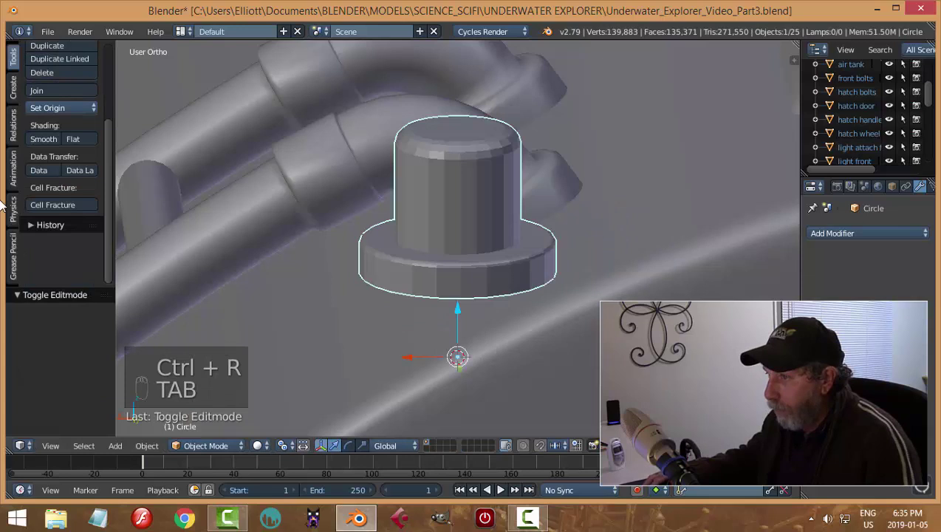
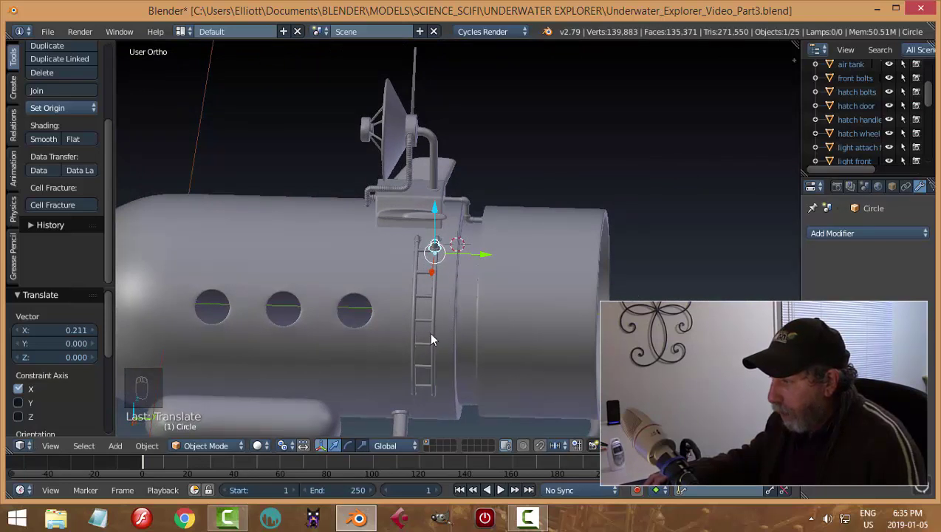
{"action": "left_click_drag", "start_coordinate": [473, 305], "coordinate": [424, 284]}
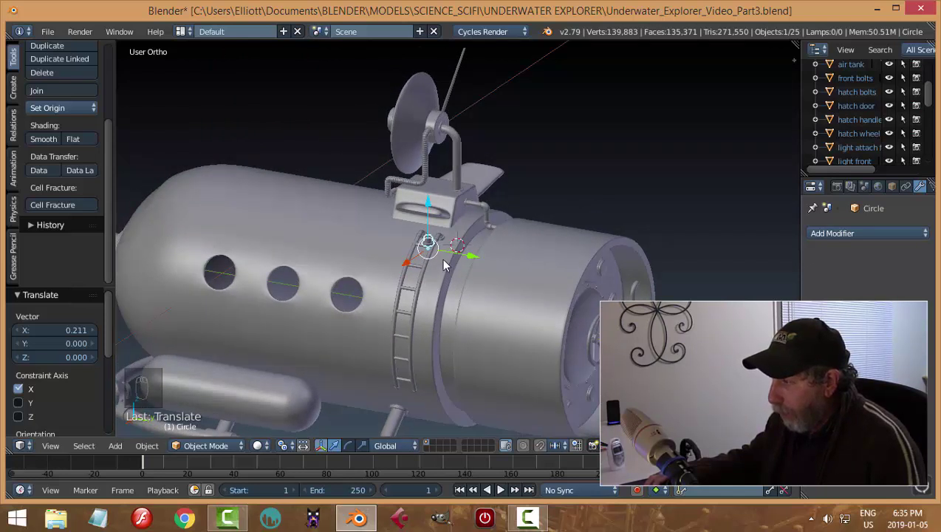
{"action": "middle_click", "coordinate": [472, 294]}
{"action": "left_click_drag", "start_coordinate": [402, 211], "coordinate": [590, 314]}
{"action": "middle_click", "coordinate": [590, 314]}
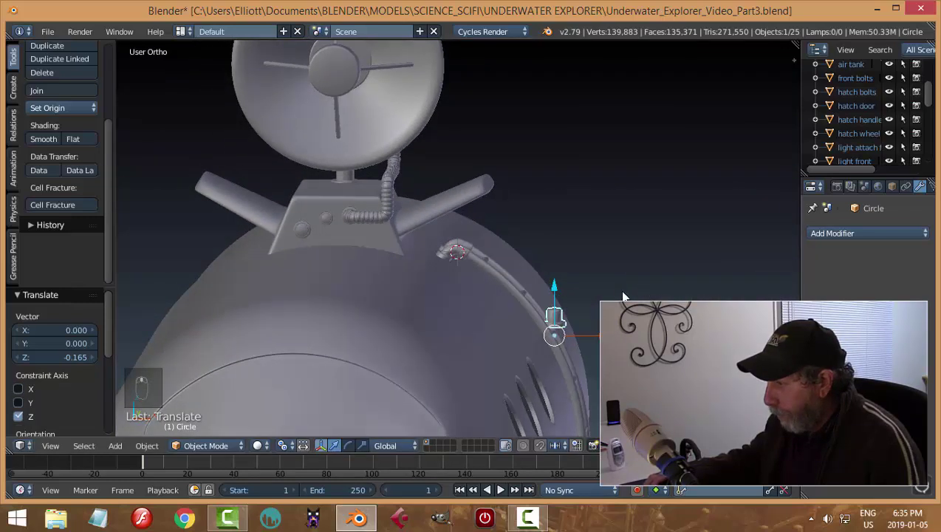
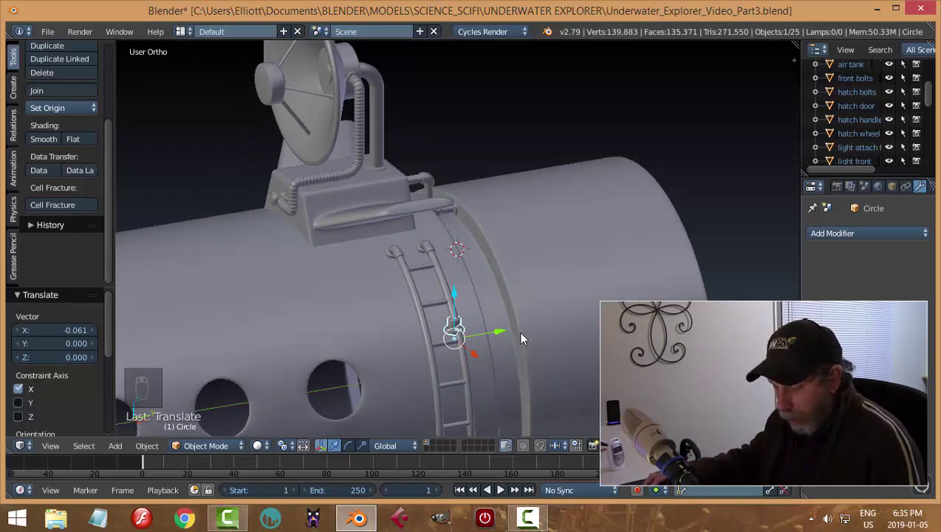
Step: Duplicate the bracket onto the other rail and join both into one object with centred origin
{"action": "key", "text": "shift+d"}
{"action": "left_click_drag", "start_coordinate": [502, 337], "coordinate": [478, 333]}
{"action": "key", "text": "KP_3"}
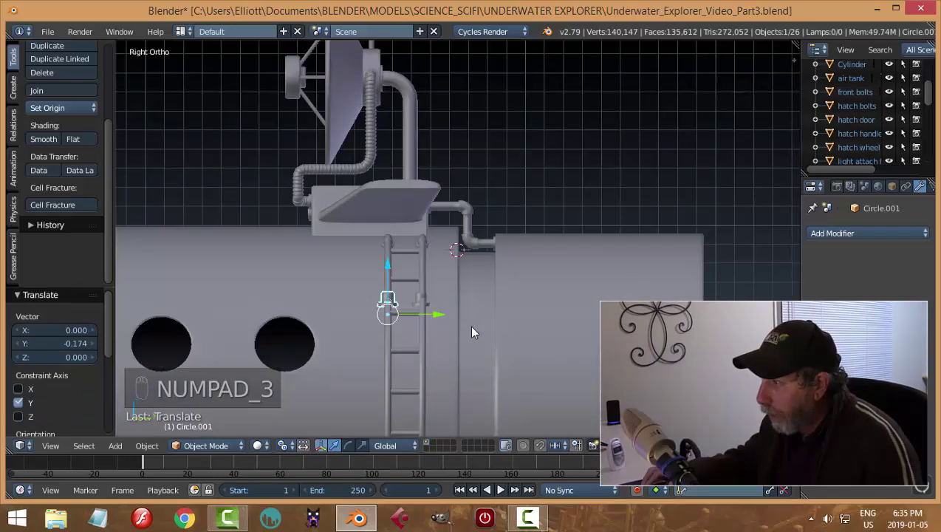
{"action": "middle_click", "coordinate": [477, 332]}
{"action": "middle_click", "coordinate": [476, 332]}
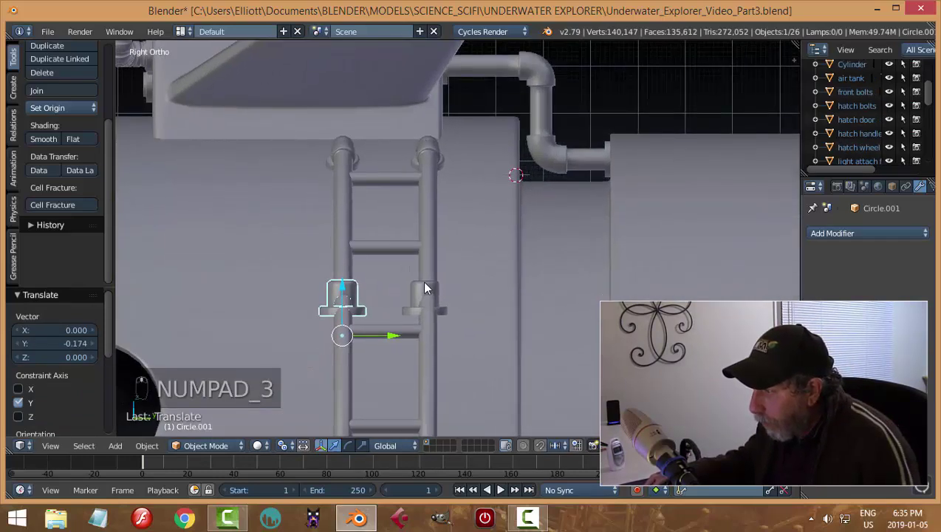
{"action": "right_click", "coordinate": [429, 289]}
{"action": "left_click_drag", "start_coordinate": [482, 346], "coordinate": [429, 298]}
{"action": "key", "text": "ctrl+j"}
{"action": "left_click_drag", "start_coordinate": [77, 108], "coordinate": [299, 233]}
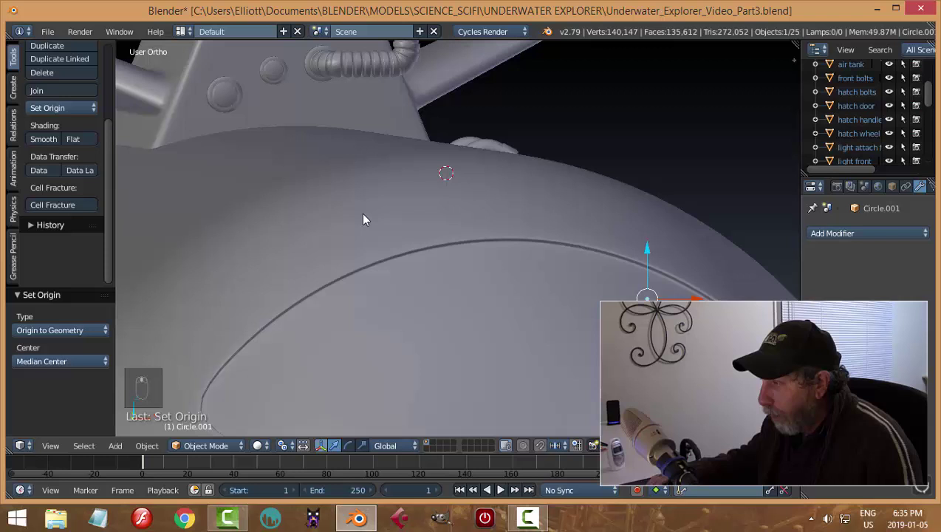
Step: From the front view, rotate and tweak the Circle.001 bracket so it clamps around the curved rail tube
{"action": "key", "text": "KP_1"}
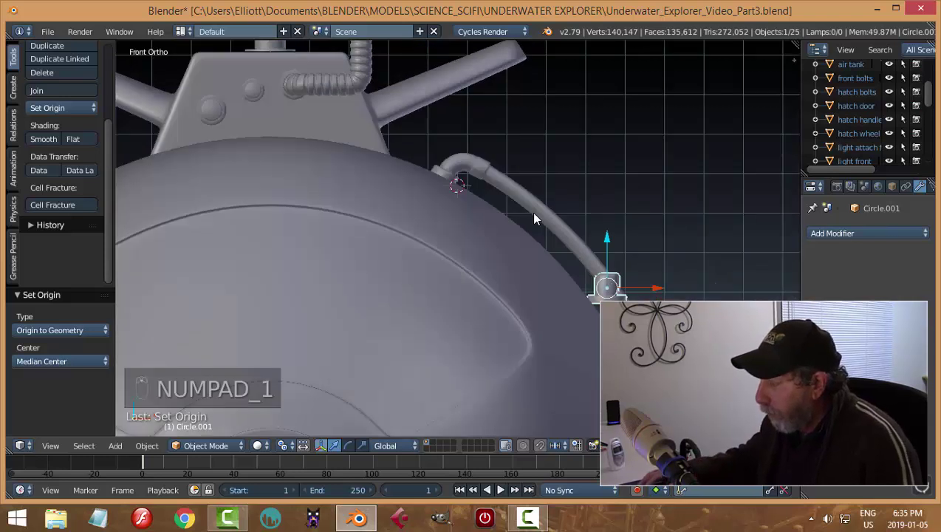
{"action": "key", "text": "r"}
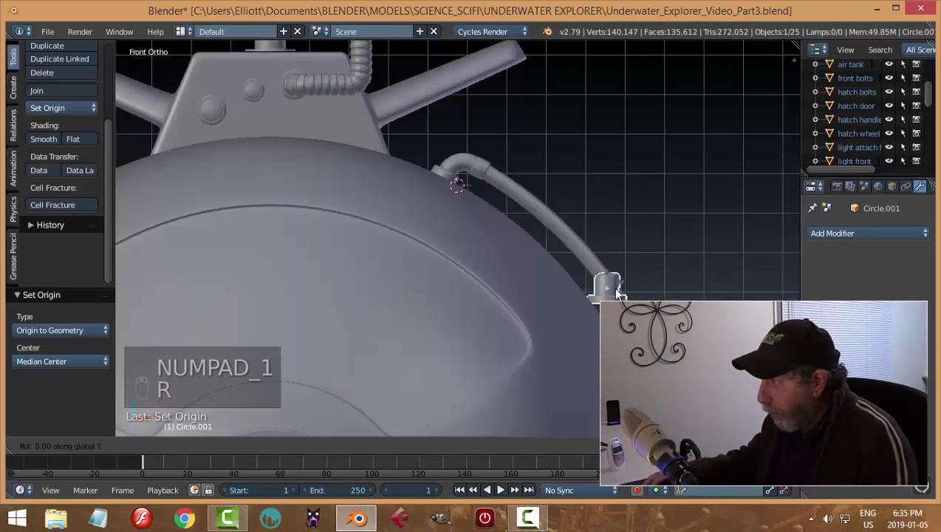
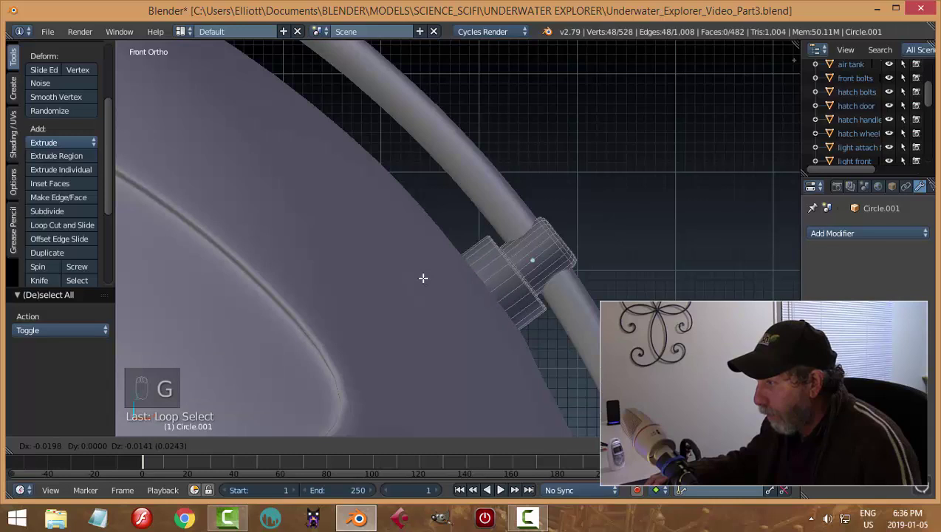
{"action": "key", "text": "a"}
{"action": "key", "text": "Tab"}
{"action": "key", "text": "a"}
{"action": "middle_click", "coordinate": [378, 248]}
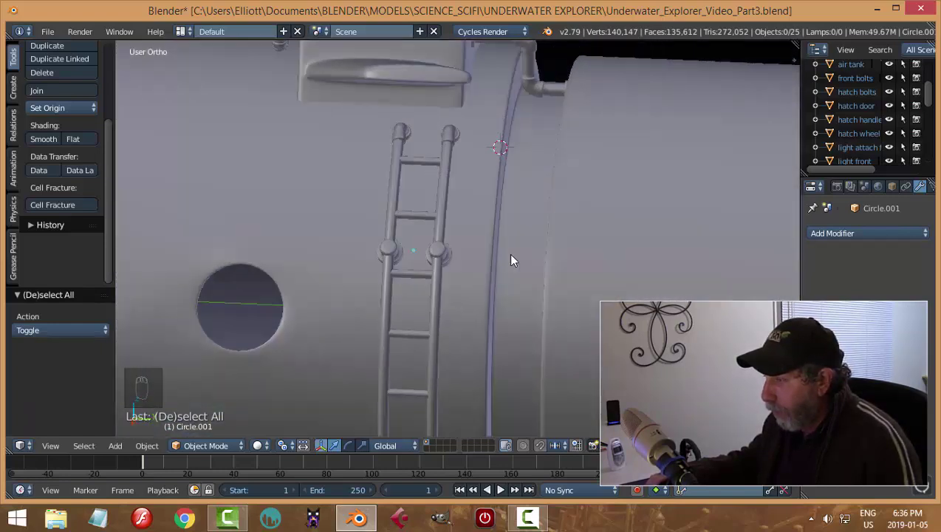
Step: Duplicate the bracket pair and slide the copy lower down the rail along the Z axis
{"action": "left_click_drag", "start_coordinate": [528, 267], "coordinate": [302, 248]}
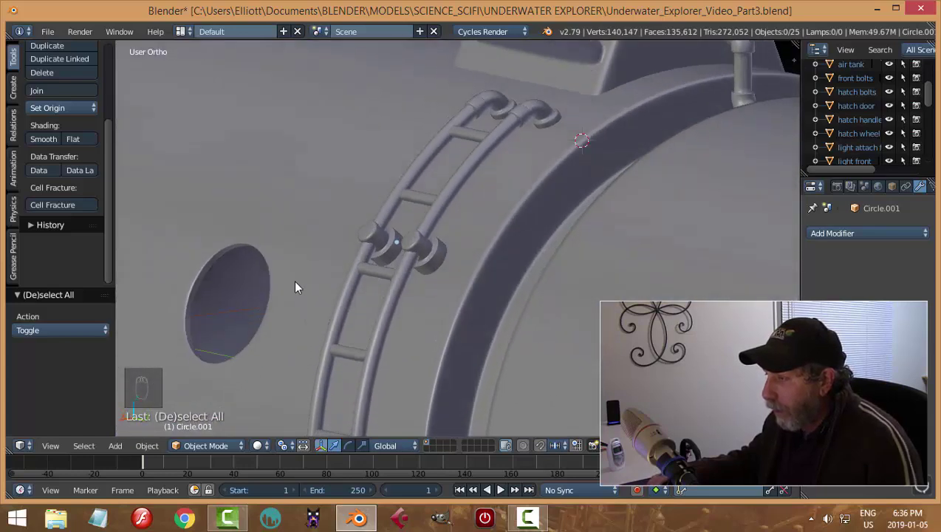
{"action": "left_click_drag", "start_coordinate": [361, 302], "coordinate": [501, 292]}
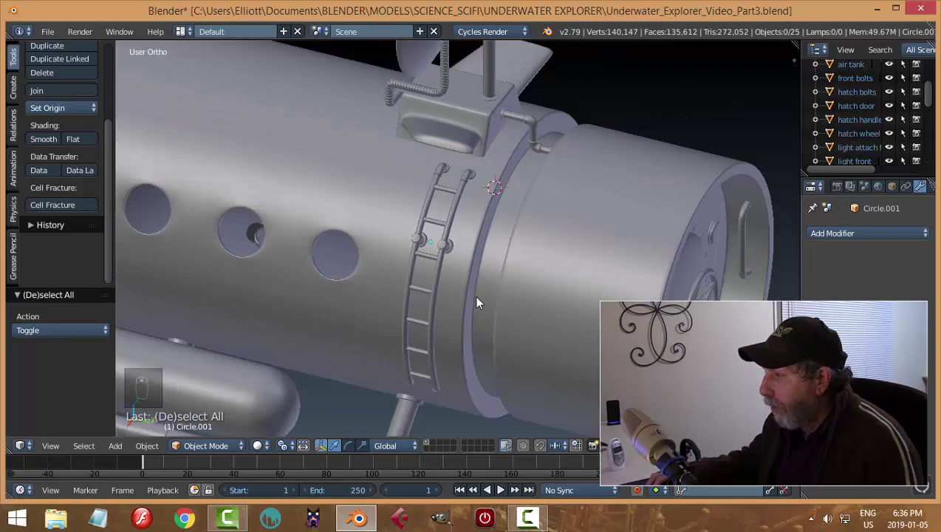
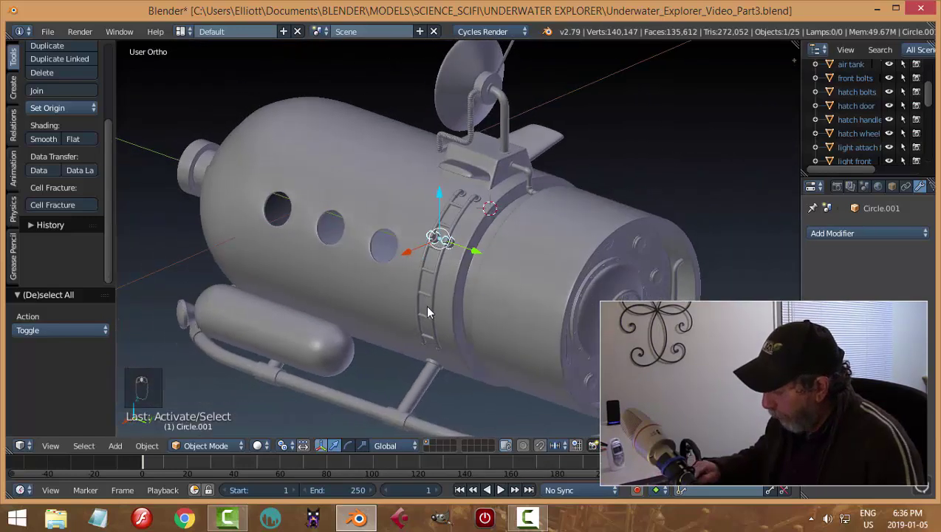
{"action": "key", "text": "KP_1"}
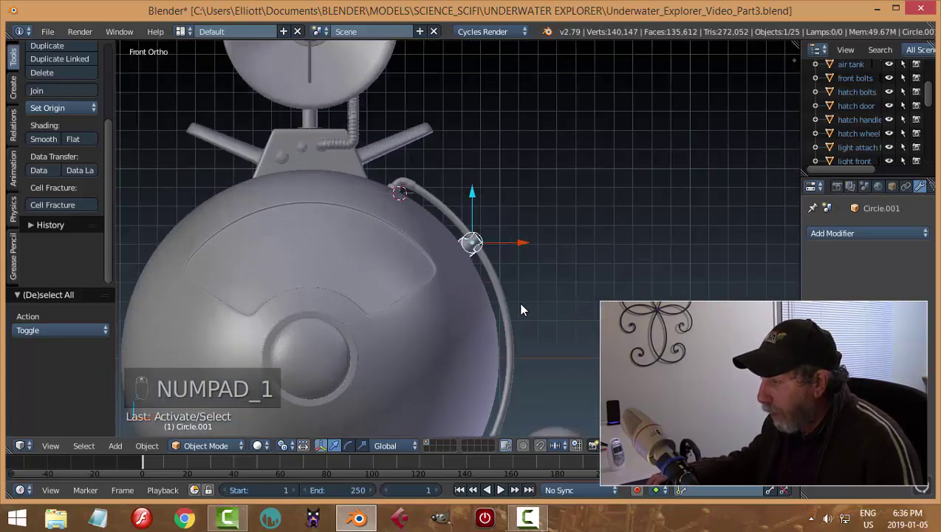
{"action": "key", "text": "KP_3"}
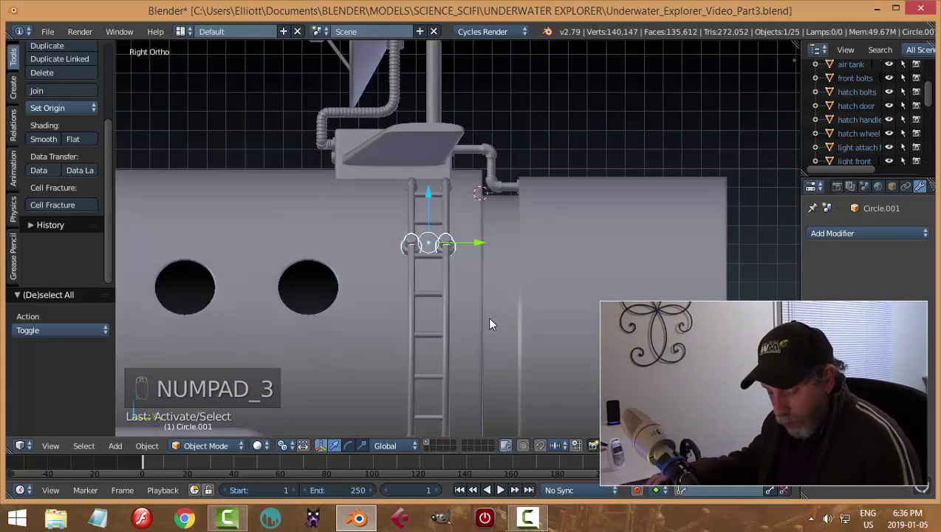
{"action": "key", "text": "shift+d"}
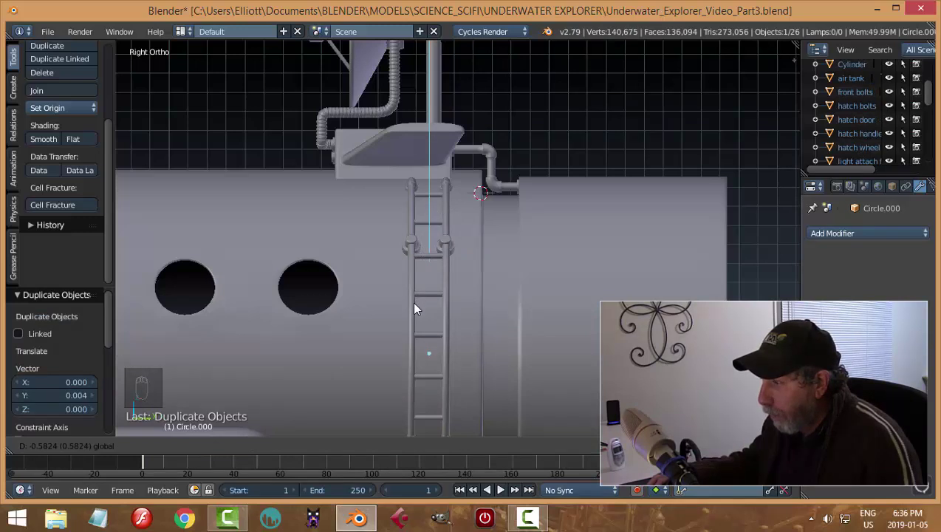
{"action": "middle_click", "coordinate": [492, 347]}
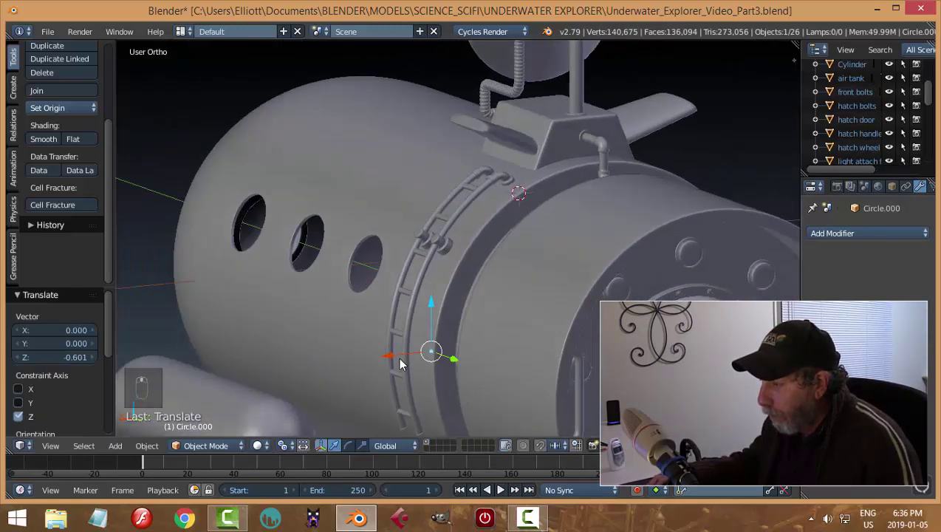
{"action": "left_click_drag", "start_coordinate": [390, 359], "coordinate": [365, 363]}
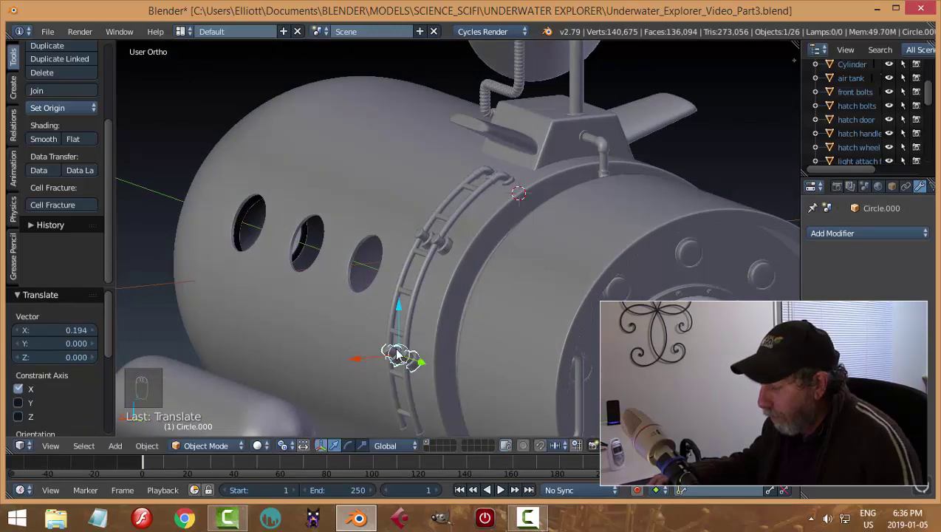
{"action": "key", "text": "KP_1"}
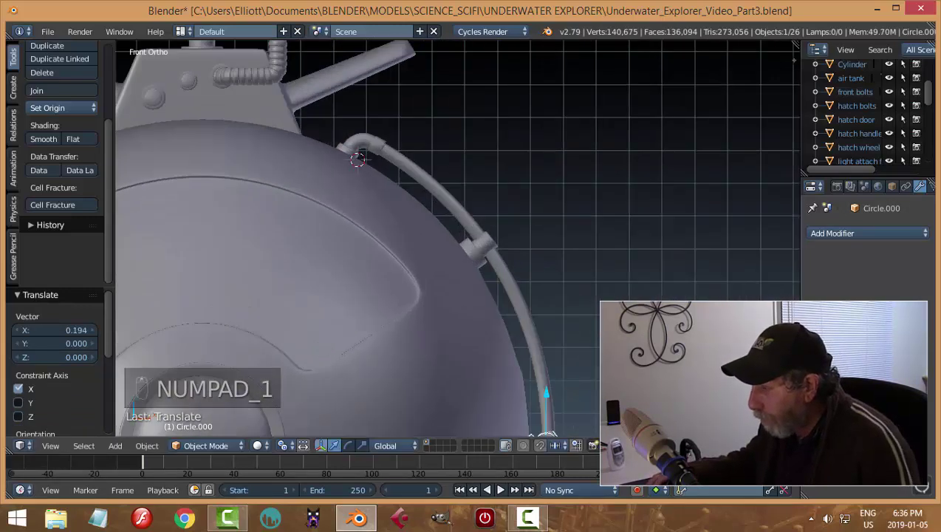
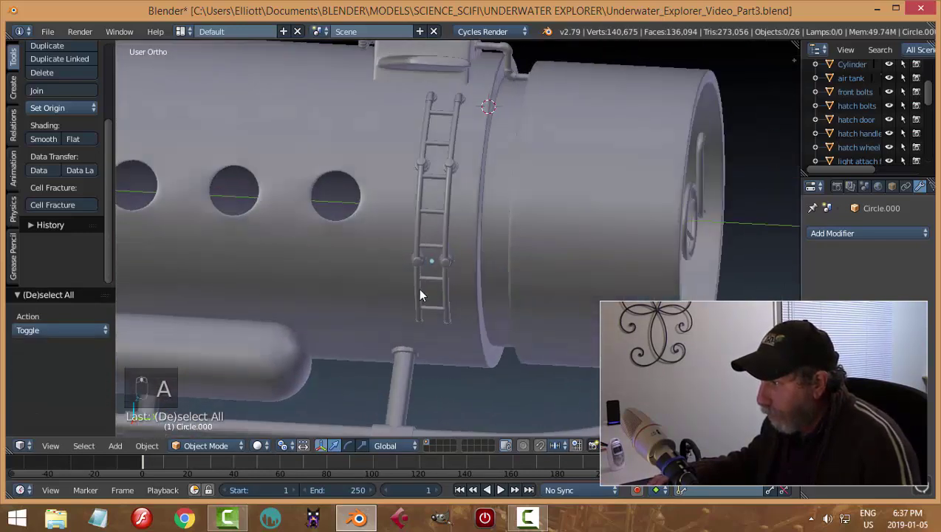
Step: Select the bracket copies with the rail and save the file
{"action": "left_click_drag", "start_coordinate": [396, 277], "coordinate": [464, 290]}
{"action": "left_click_drag", "start_coordinate": [438, 290], "coordinate": [503, 289]}
{"action": "key", "text": "a"}
{"action": "left_click", "coordinate": [504, 290]}
{"action": "middle_click", "coordinate": [490, 244]}
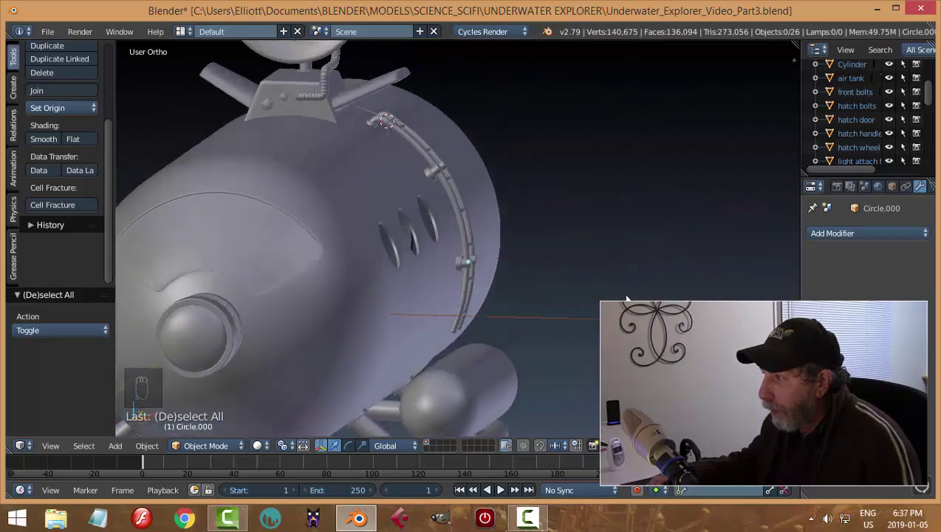
{"action": "key", "text": "ctrl+s"}
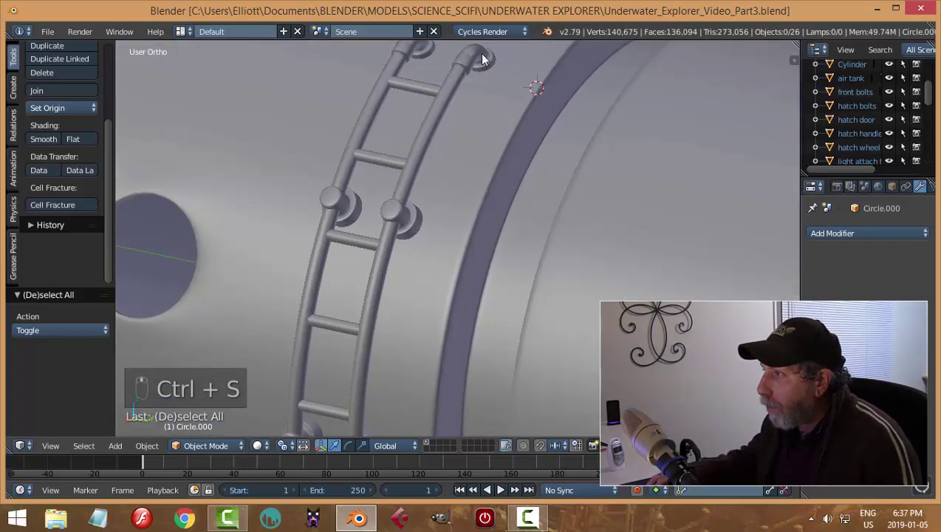
Step: Join both bracket pairs into the rail object, deselect everything and save again
{"action": "left_click_drag", "start_coordinate": [487, 58], "coordinate": [556, 86]}
{"action": "key", "text": "ctrl+j"}
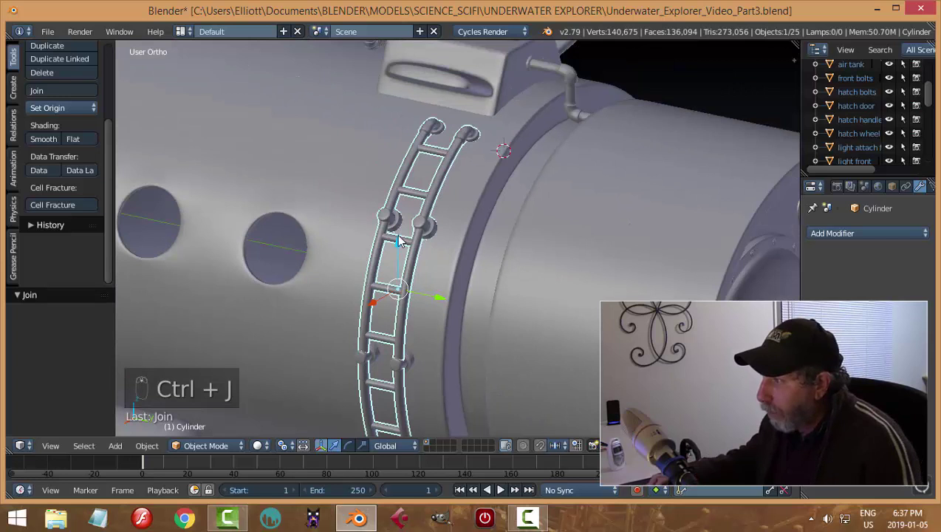
{"action": "left_click_drag", "start_coordinate": [436, 225], "coordinate": [530, 179]}
{"action": "key", "text": "ctrl+j"}
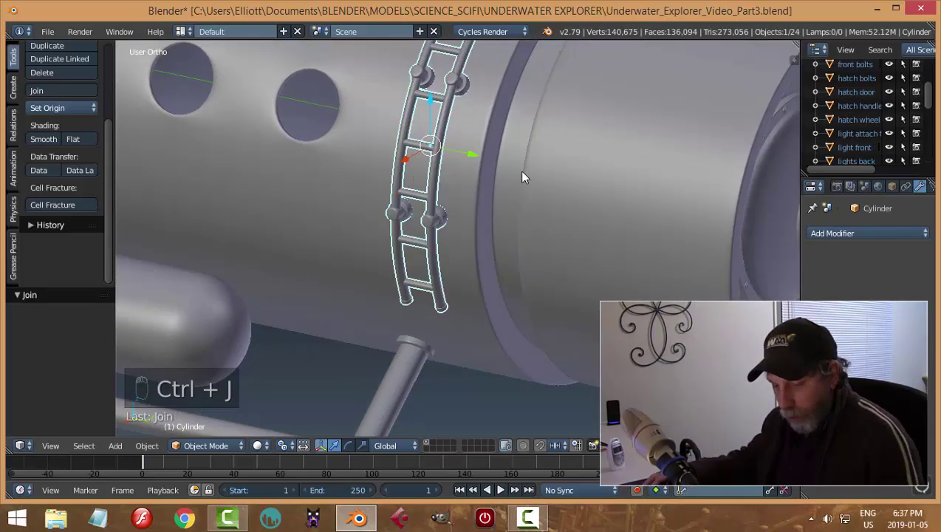
{"action": "key", "text": "a"}
{"action": "key", "text": "ctrl+s"}
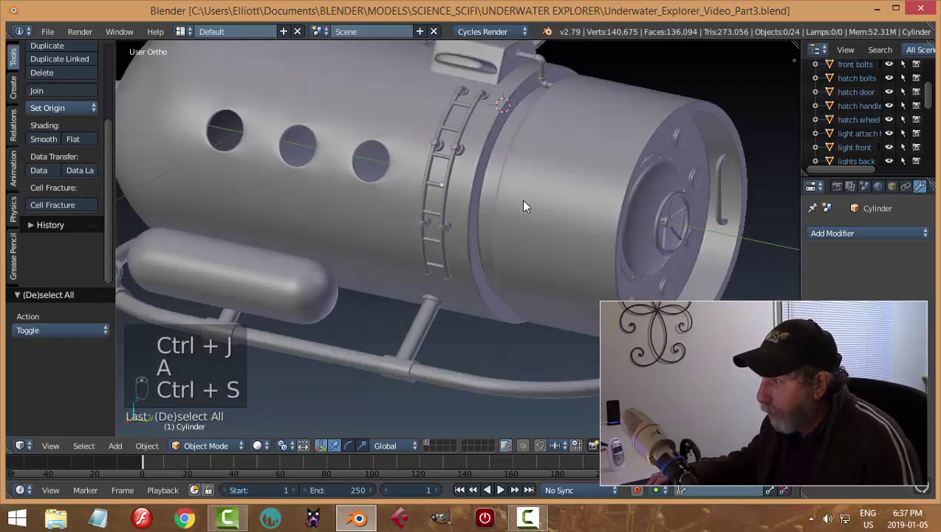
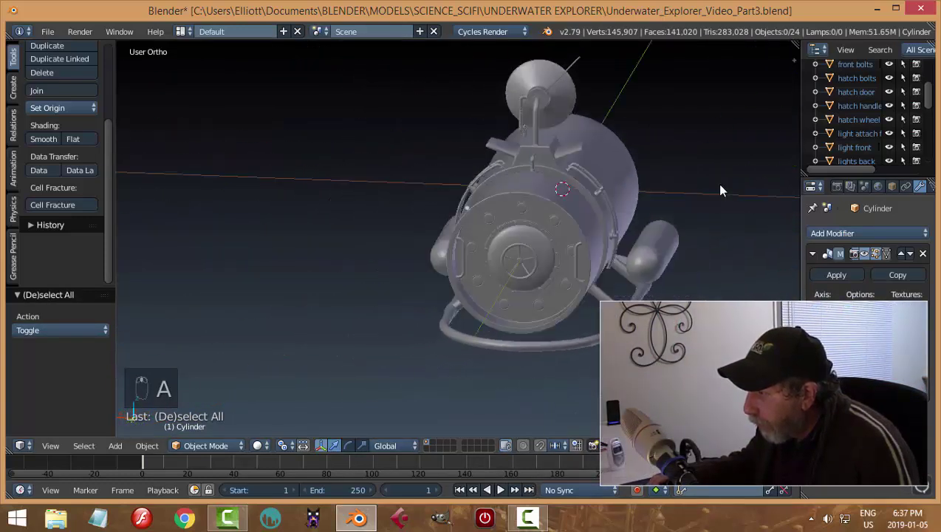
Step: Inspect the mirrored rail on both sides of the hull and save the file
{"action": "left_click_drag", "start_coordinate": [743, 183], "coordinate": [499, 218]}
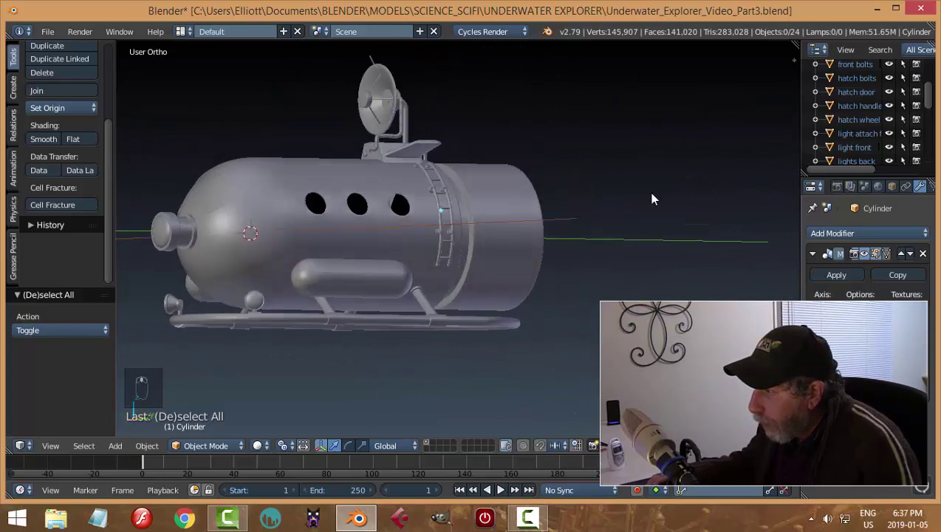
{"action": "middle_click", "coordinate": [463, 234]}
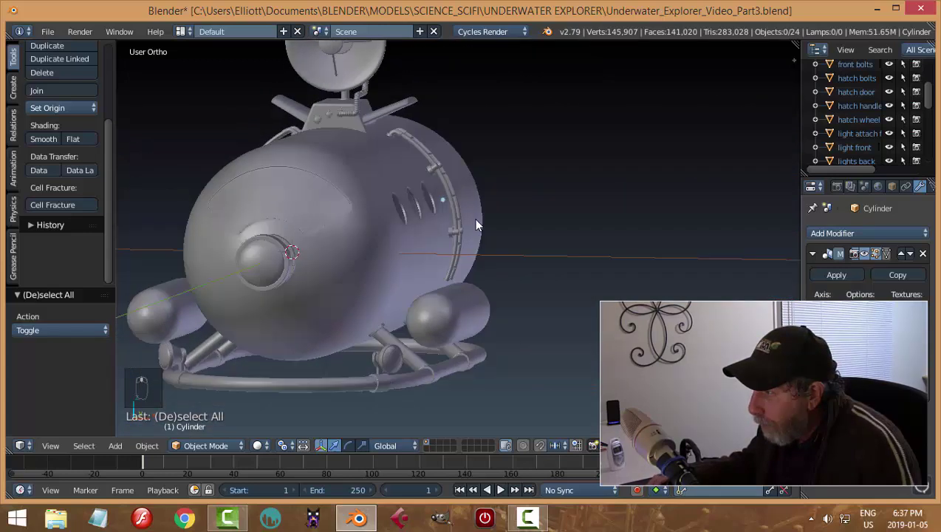
{"action": "middle_click", "coordinate": [492, 232]}
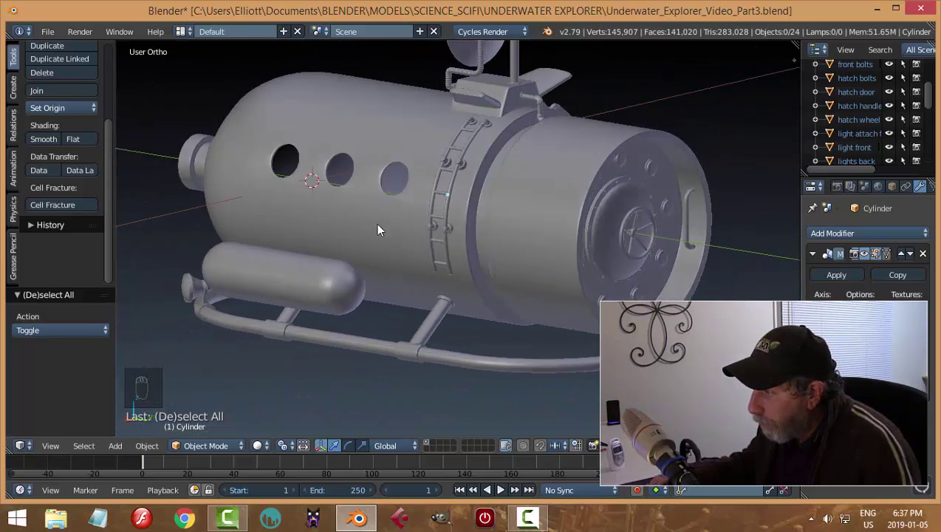
{"action": "key", "text": "ctrl+s"}
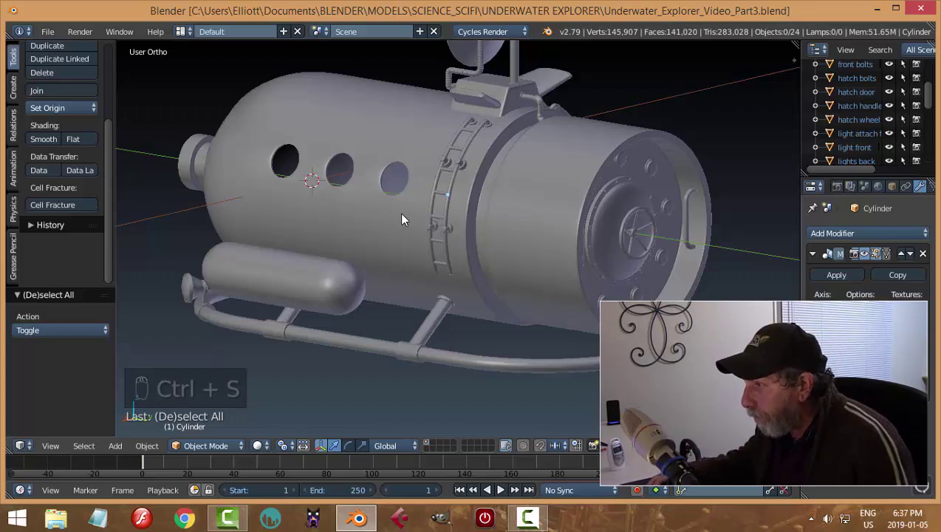
{"action": "left_click_drag", "start_coordinate": [453, 226], "coordinate": [382, 192]}
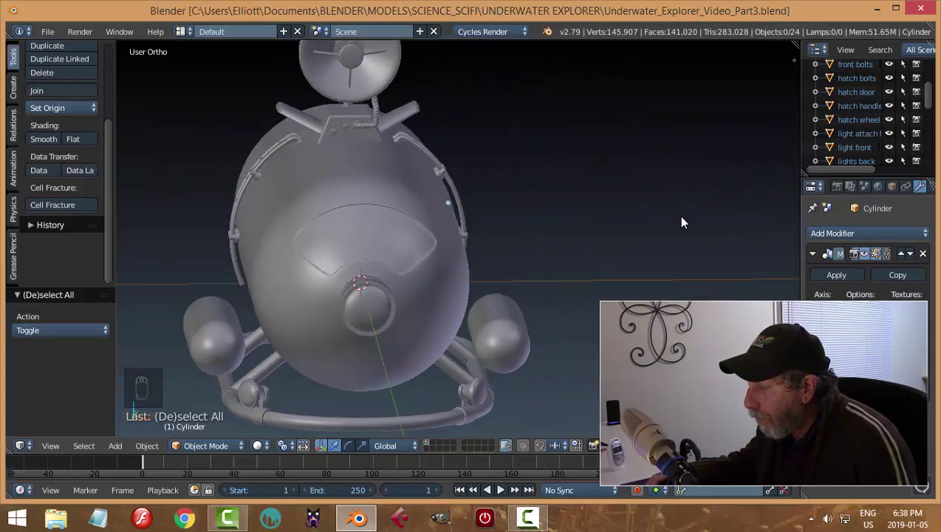
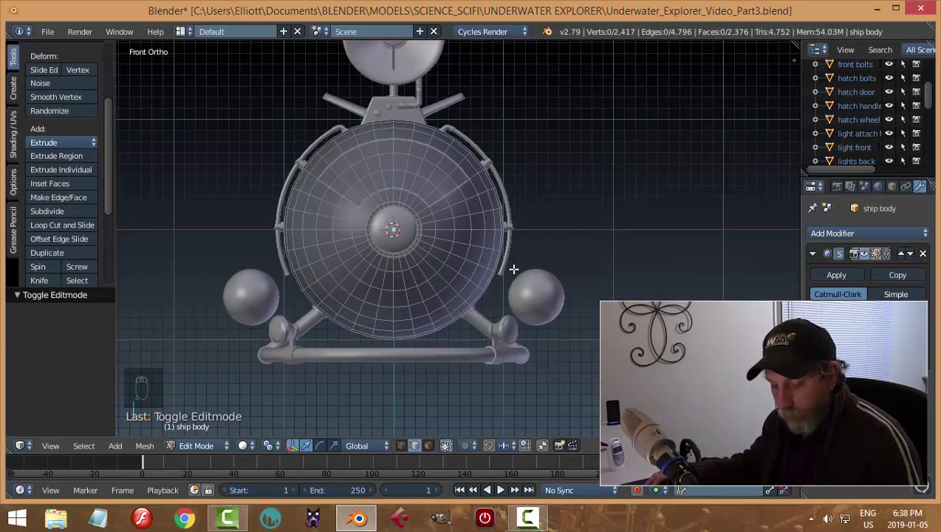
Step: In the ship body's wireframe edit mode, box-select and delete the left half of the hull
{"action": "key", "text": "ctrl+Tab"}
{"action": "key", "text": "z"}
{"action": "key", "text": "b"}
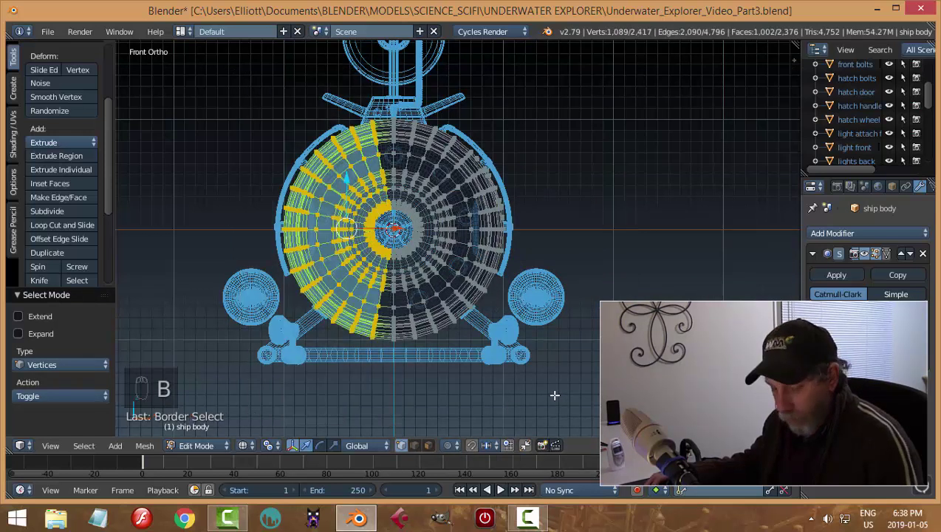
{"action": "key", "text": "x"}
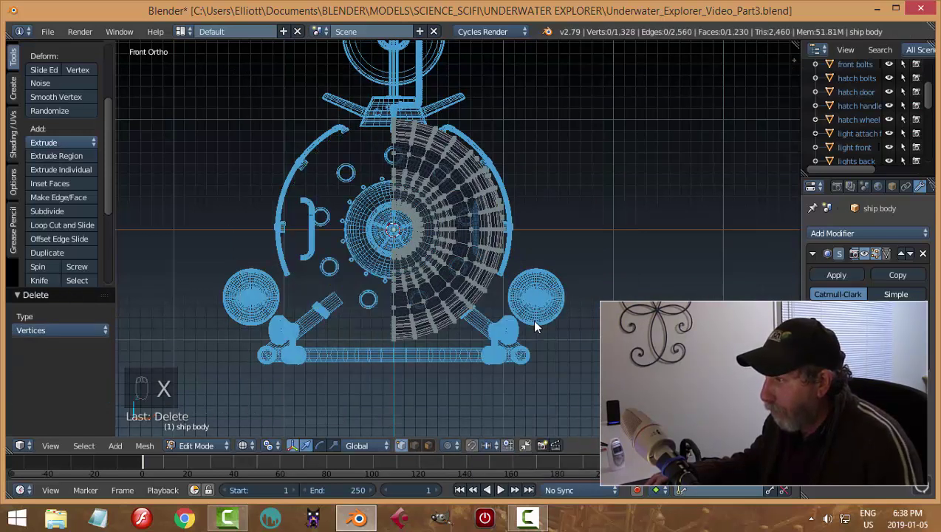
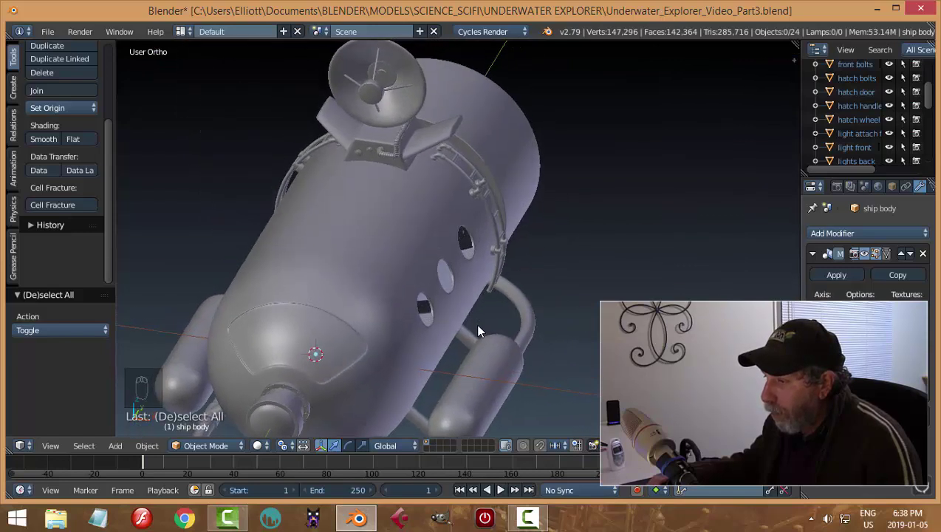
Step: Review the mirrored hull and portholes from several angles and save the file
{"action": "middle_click", "coordinate": [485, 339]}
{"action": "left_click_drag", "start_coordinate": [516, 335], "coordinate": [286, 302]}
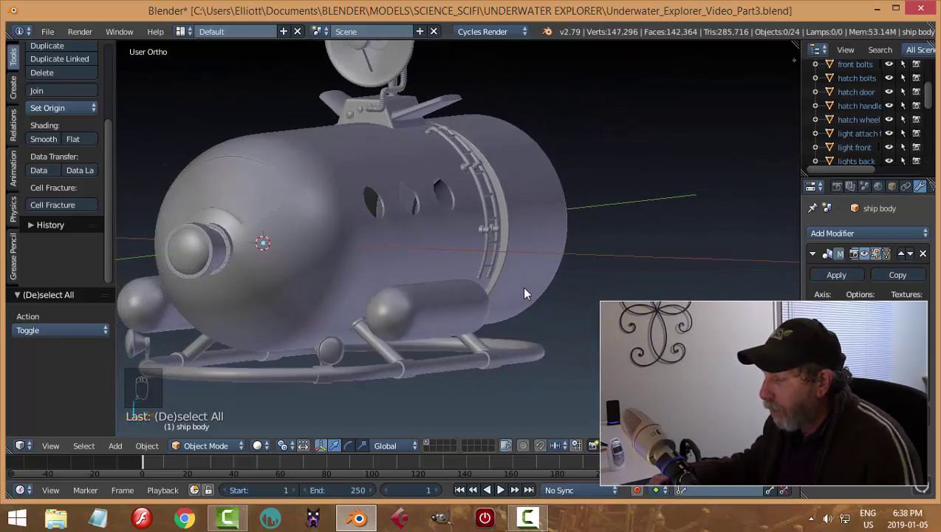
{"action": "middle_click", "coordinate": [456, 331]}
{"action": "key", "text": "ctrl+s"}
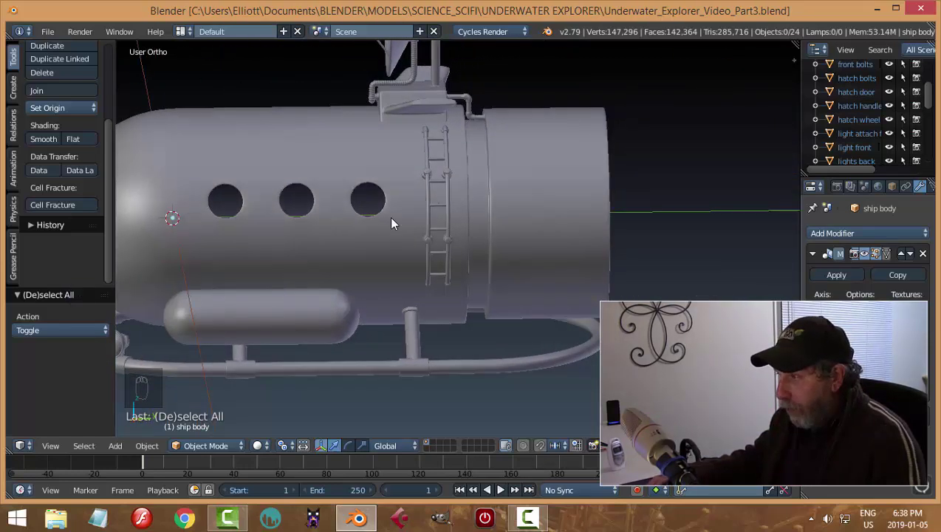
{"action": "left_click_drag", "start_coordinate": [529, 272], "coordinate": [512, 275]}
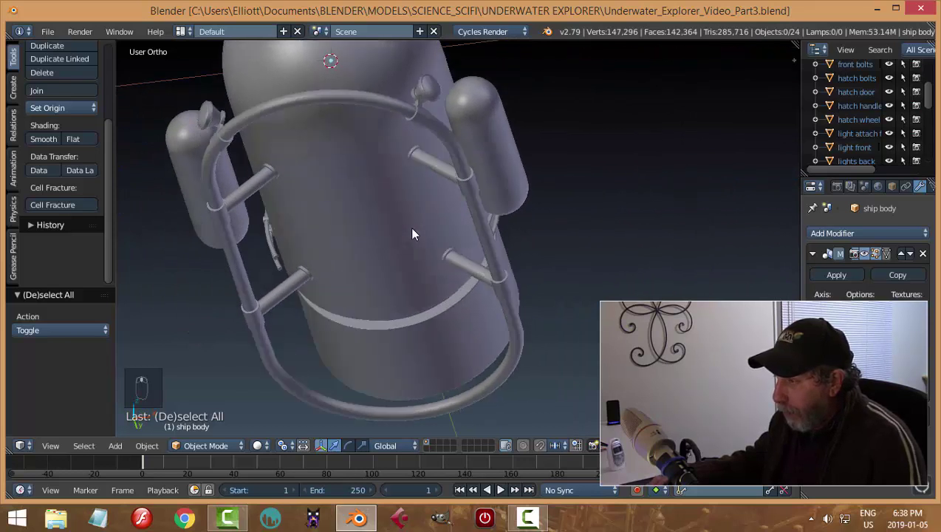
Step: Deselect everything and orbit to face the submarine's front end for the new mesh
{"action": "left_click_drag", "start_coordinate": [262, 179], "coordinate": [368, 269]}
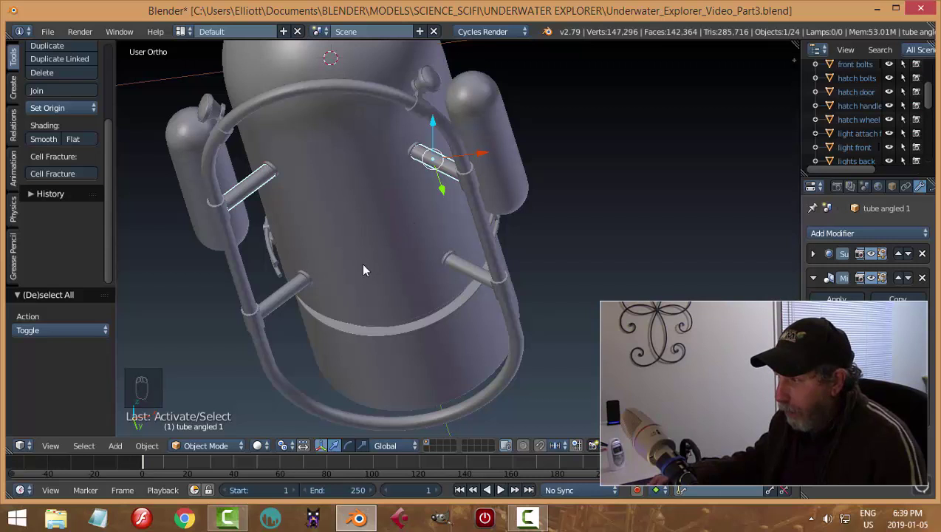
{"action": "left_click_drag", "start_coordinate": [304, 282], "coordinate": [428, 268]}
{"action": "key", "text": "a"}
{"action": "left_click_drag", "start_coordinate": [372, 239], "coordinate": [466, 228]}
{"action": "middle_click", "coordinate": [466, 227]}
Step: Add an uncapped cylinder, rotate it 90° on X, shrink it to tube size level with the rail
{"action": "key", "text": "shift+a"}
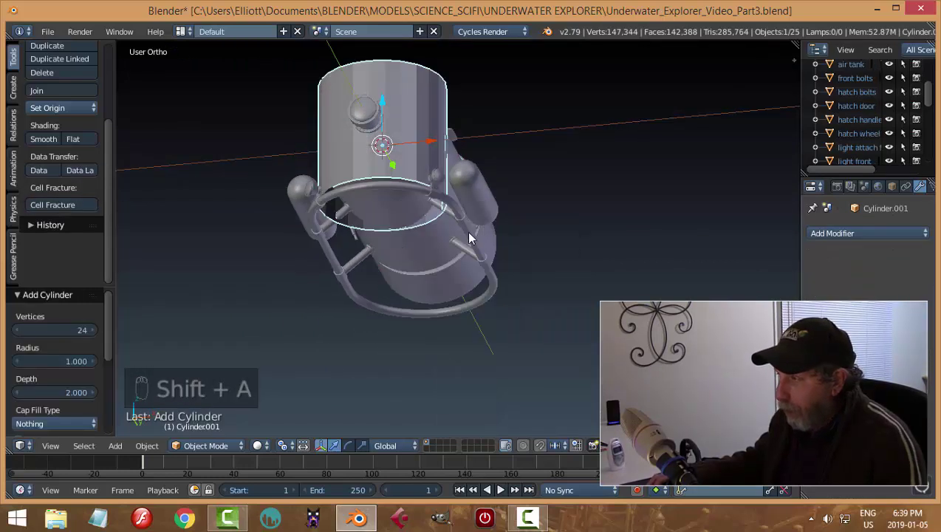
{"action": "key", "text": "r"}
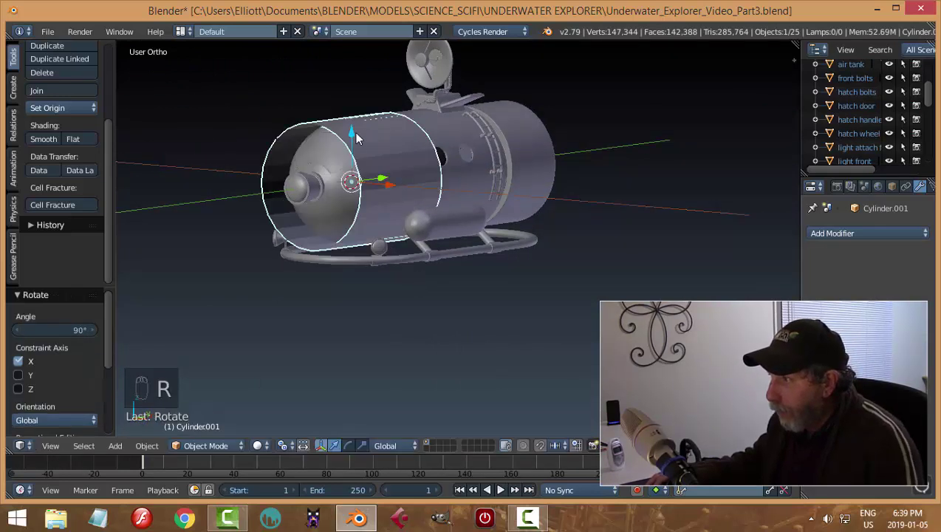
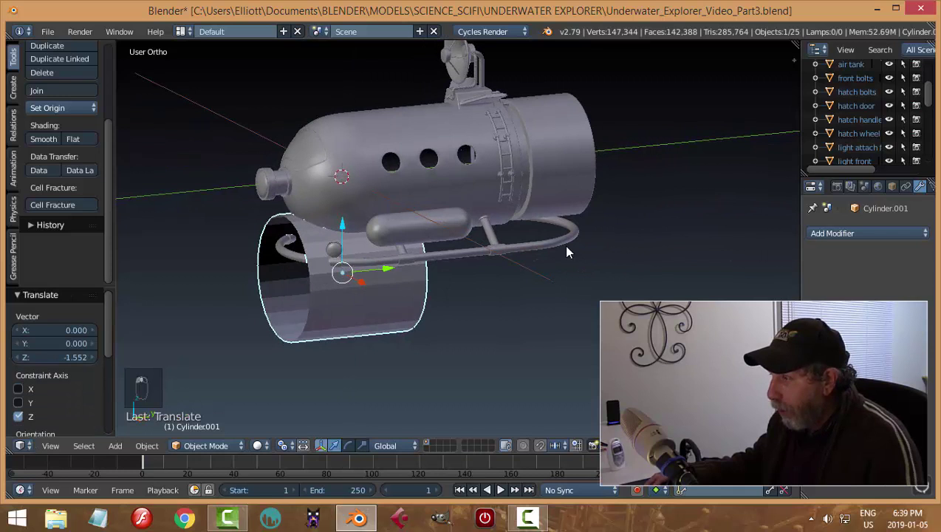
{"action": "key", "text": "Tab"}
{"action": "key", "text": "s"}
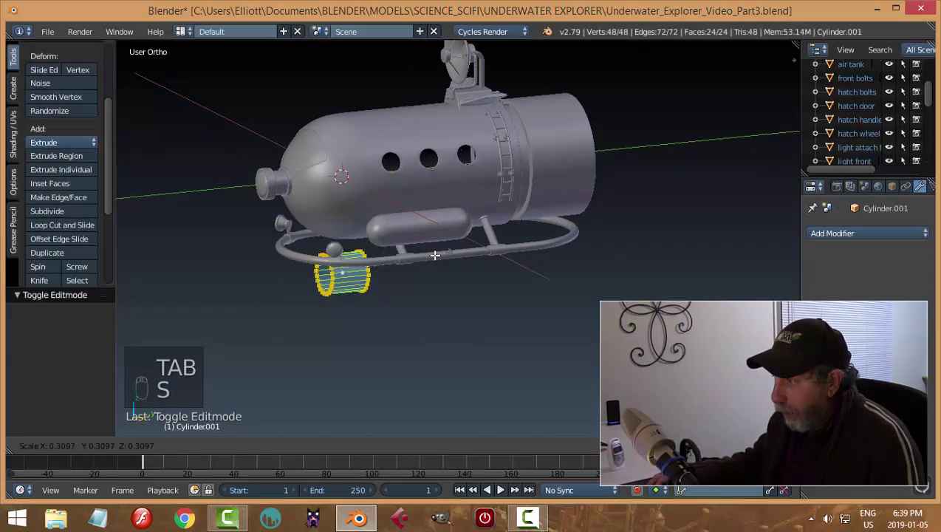
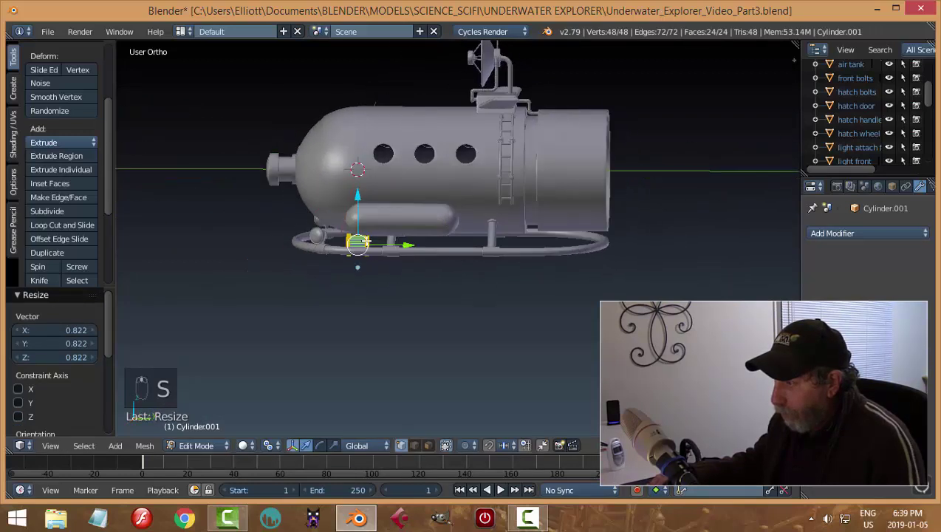
{"action": "key", "text": "KP_Decimal"}
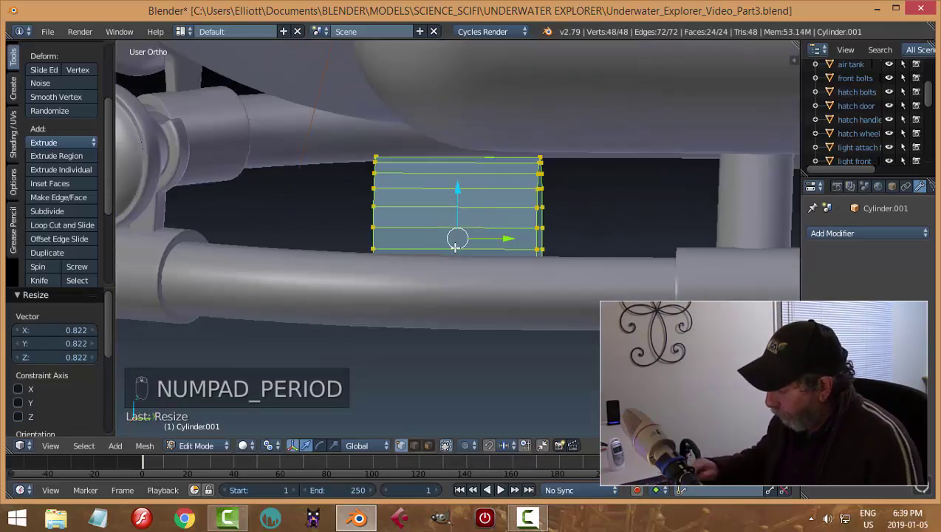
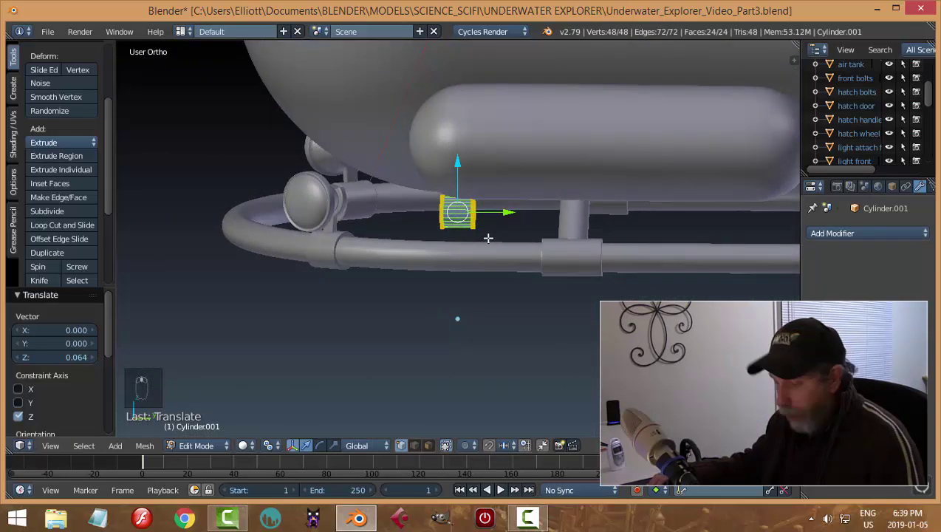
Step: Extrude the tube's end edges lengthwise along the lower rail and finish editing
{"action": "key", "text": "a"}
{"action": "key", "text": "ctrl+Tab"}
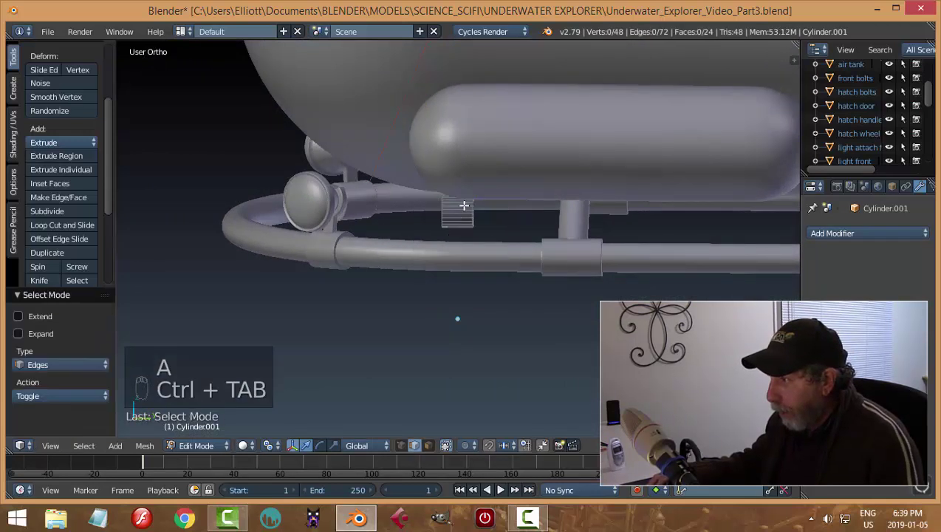
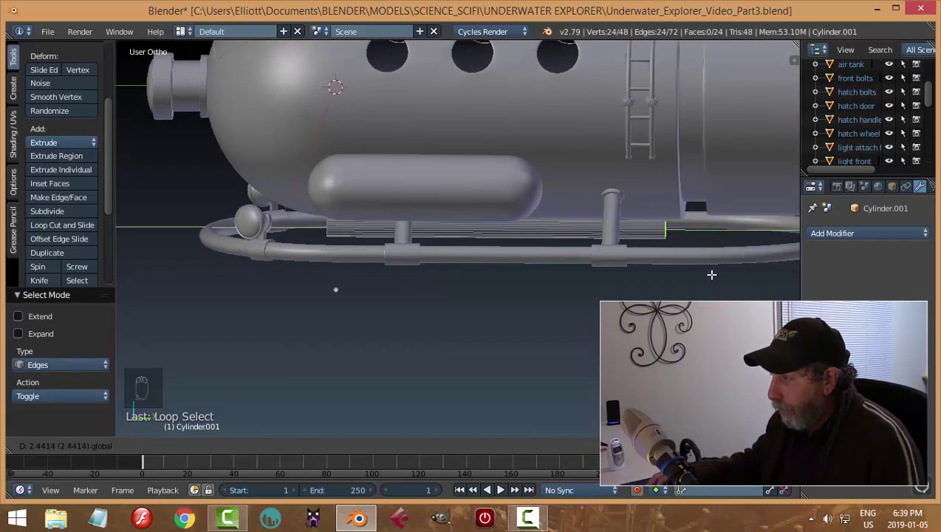
{"action": "key", "text": "a"}
{"action": "key", "text": "Tab"}
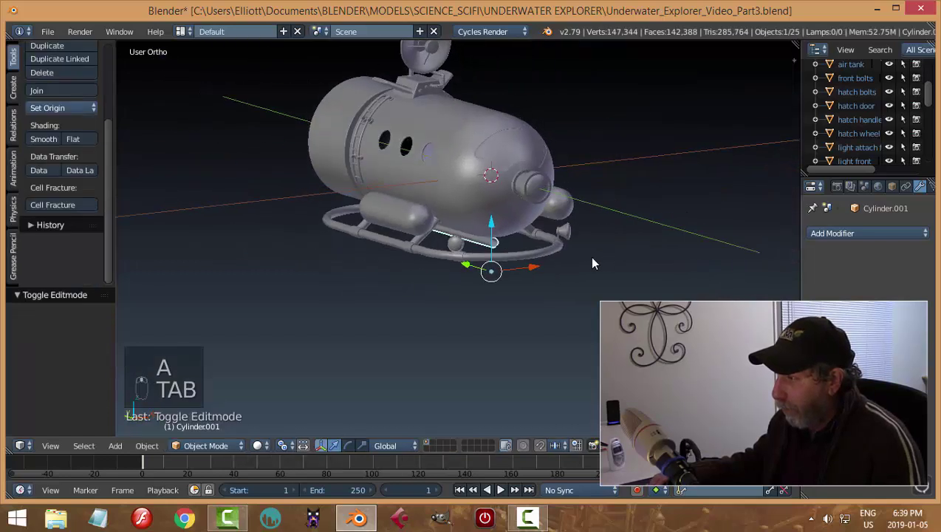
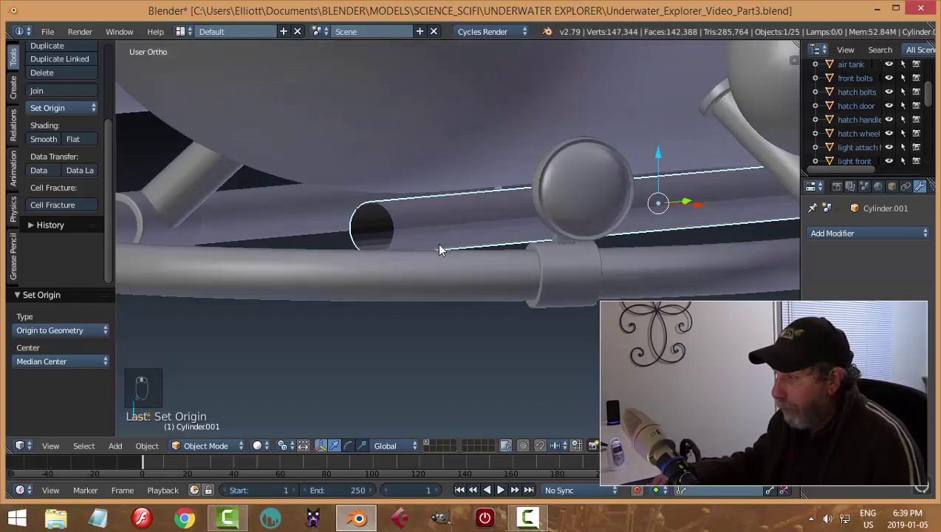
Step: Fill the tube's open end loops with faces and bevel their rims
{"action": "key", "text": "Tab"}
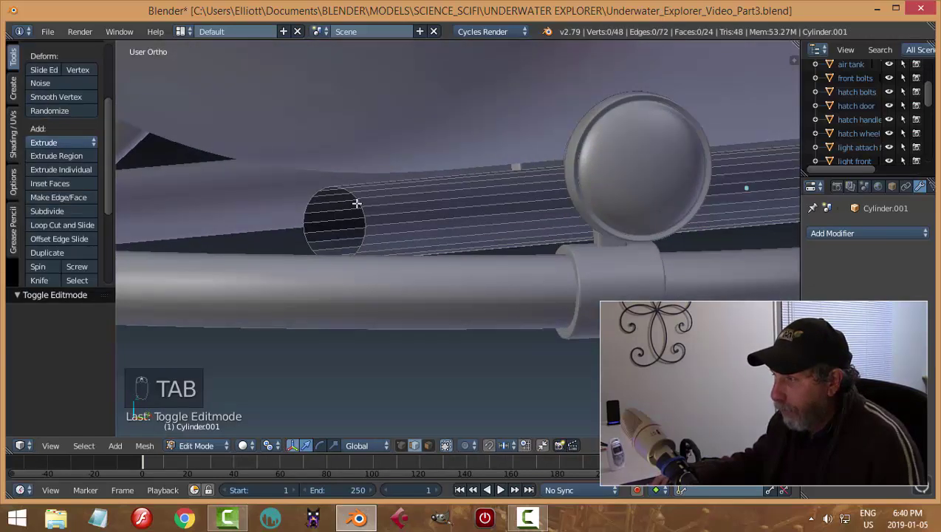
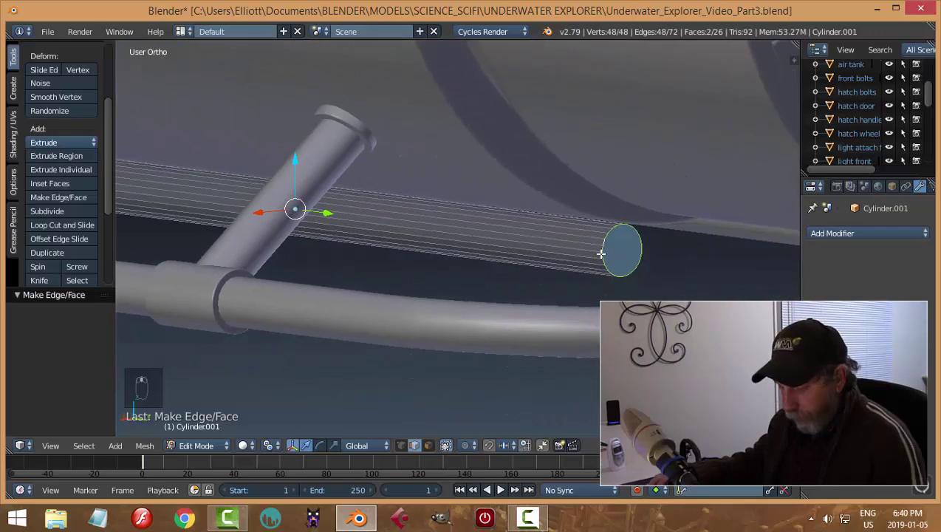
{"action": "key", "text": "ctrl+b"}
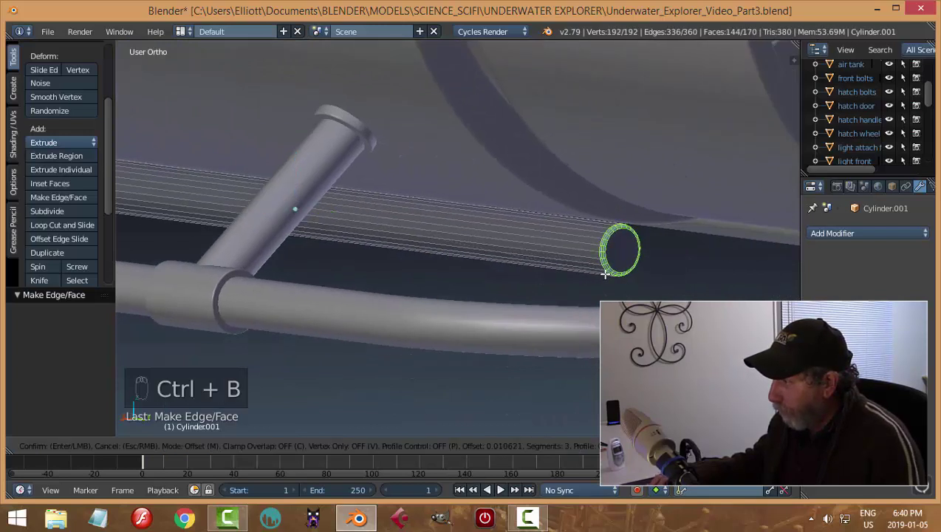
{"action": "key", "text": "a"}
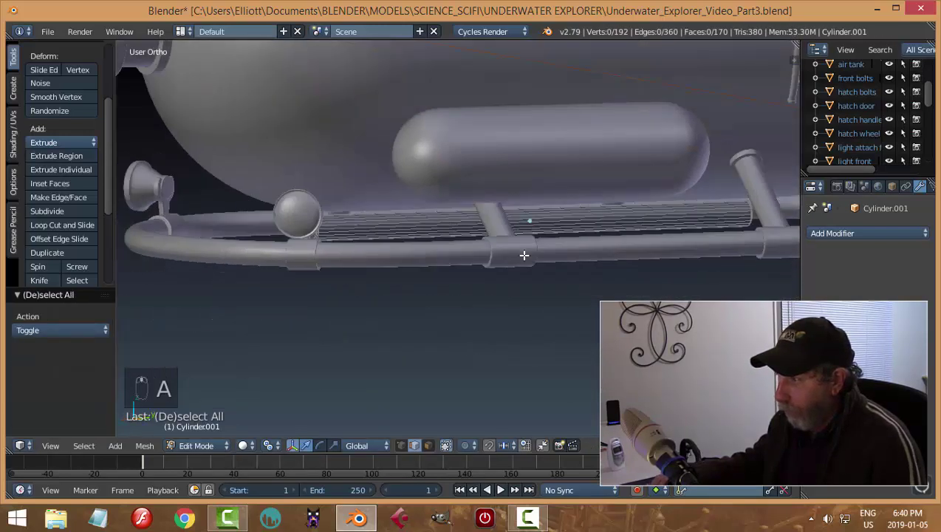
{"action": "key", "text": "Tab"}
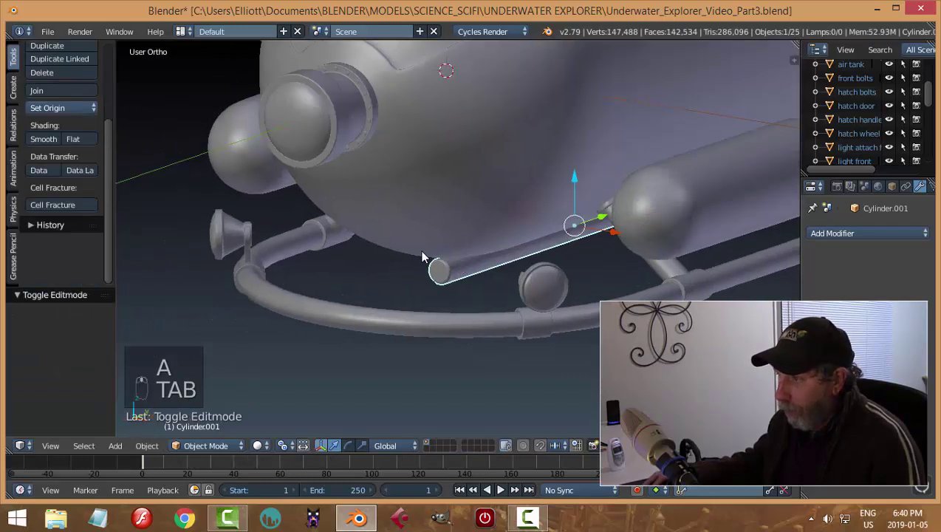
Step: Smooth-shade the rail tube, centre its origin on its geometry and adjust its size
{"action": "left_click_drag", "start_coordinate": [50, 145], "coordinate": [497, 291]}
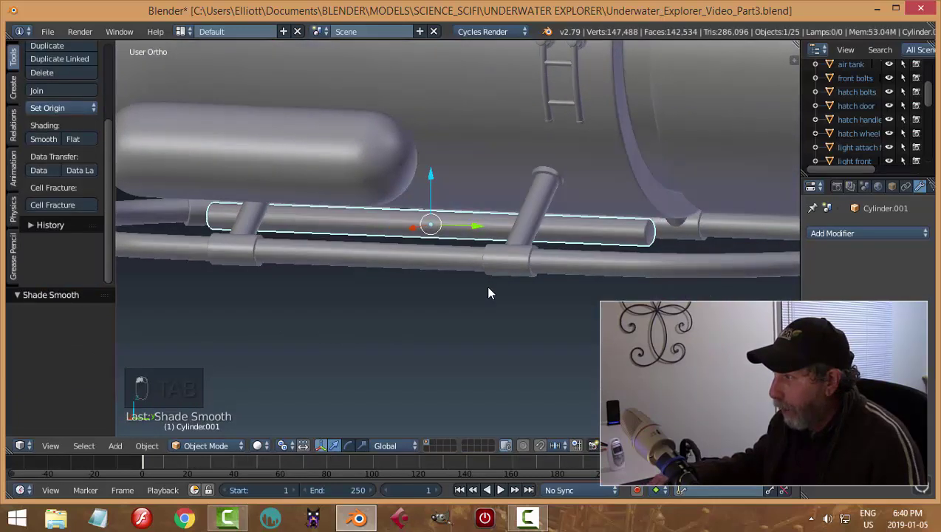
{"action": "key", "text": "a"}
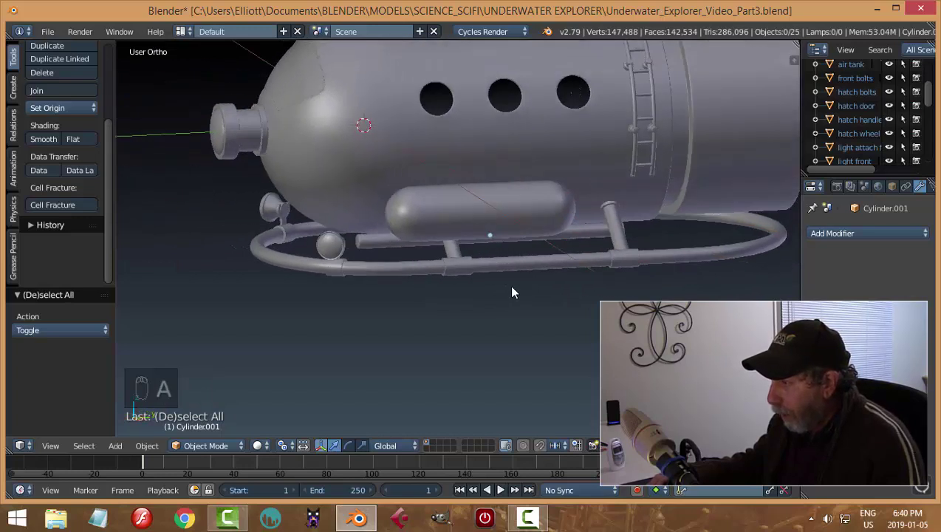
{"action": "left_click_drag", "start_coordinate": [443, 257], "coordinate": [447, 274]}
{"action": "key", "text": "s"}
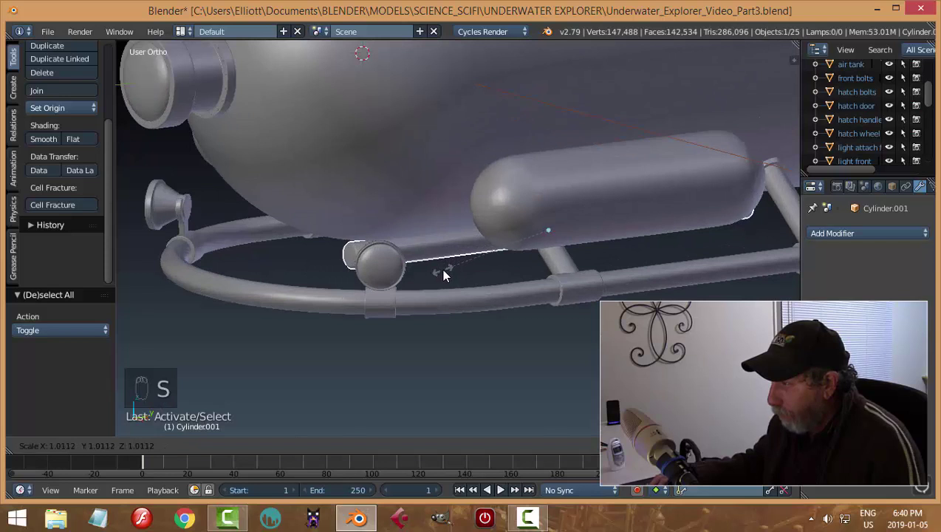
{"action": "middle_click", "coordinate": [520, 279]}
{"action": "left_click_drag", "start_coordinate": [73, 111], "coordinate": [318, 220]}
{"action": "left_click_drag", "start_coordinate": [318, 220], "coordinate": [273, 446]}
{"action": "left_click_drag", "start_coordinate": [292, 448], "coordinate": [547, 349]}
{"action": "key", "text": "s"}
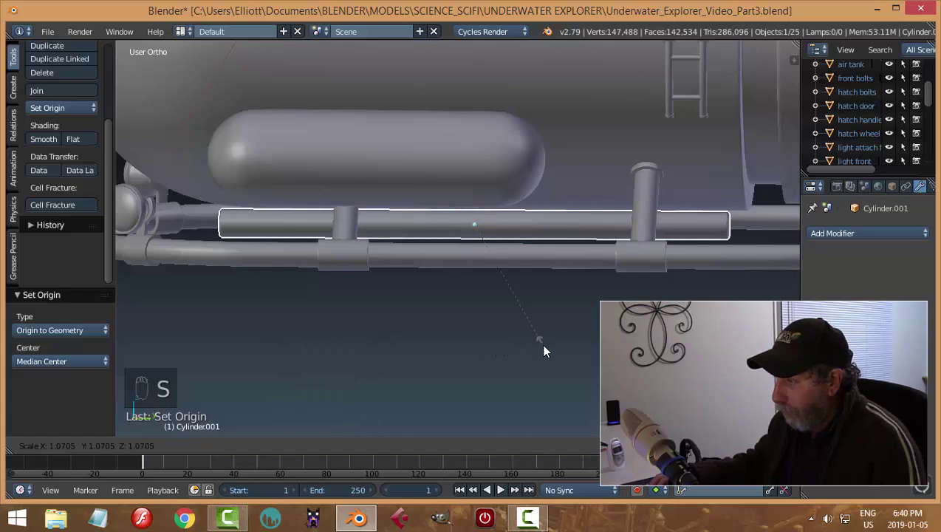
{"action": "key", "text": "s"}
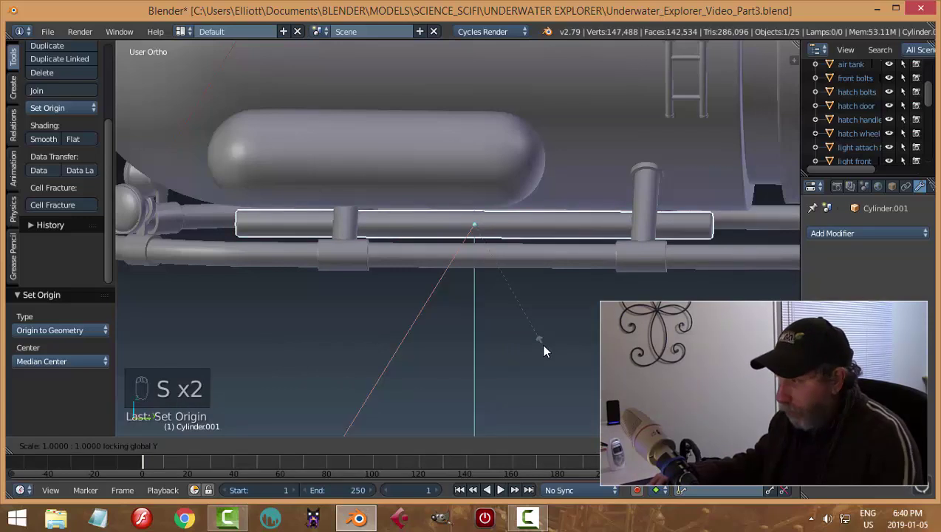
{"action": "key", "text": "a"}
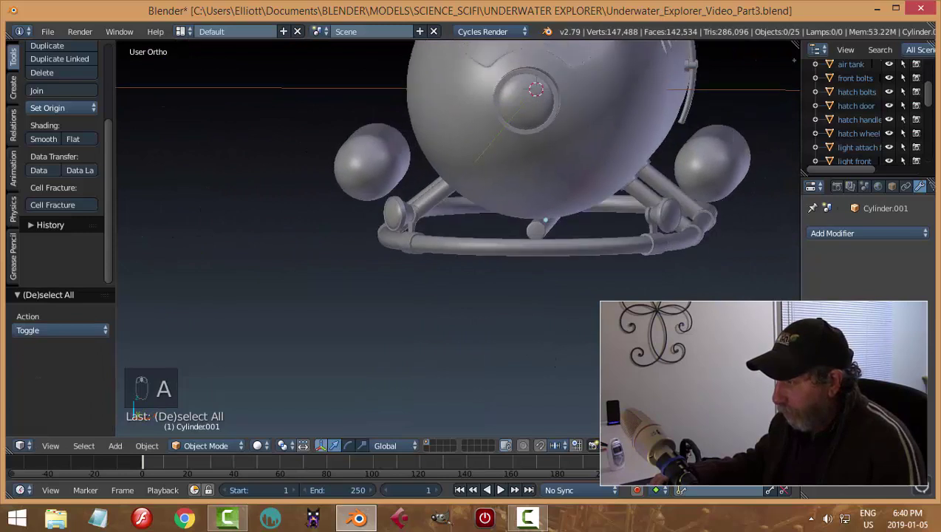
Step: Save the submarine file and orbit around it to inspect the rail
{"action": "key", "text": "ctrl+s"}
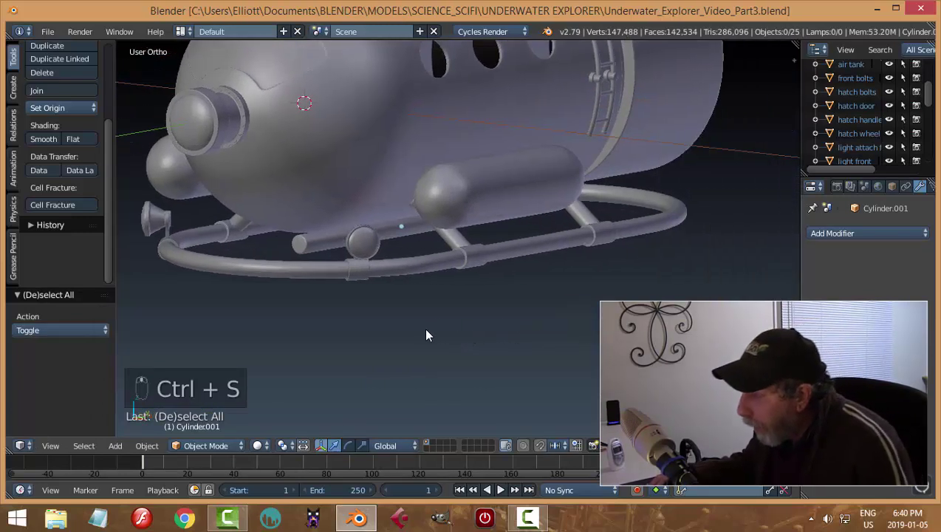
{"action": "left_click_drag", "start_coordinate": [443, 349], "coordinate": [509, 332]}
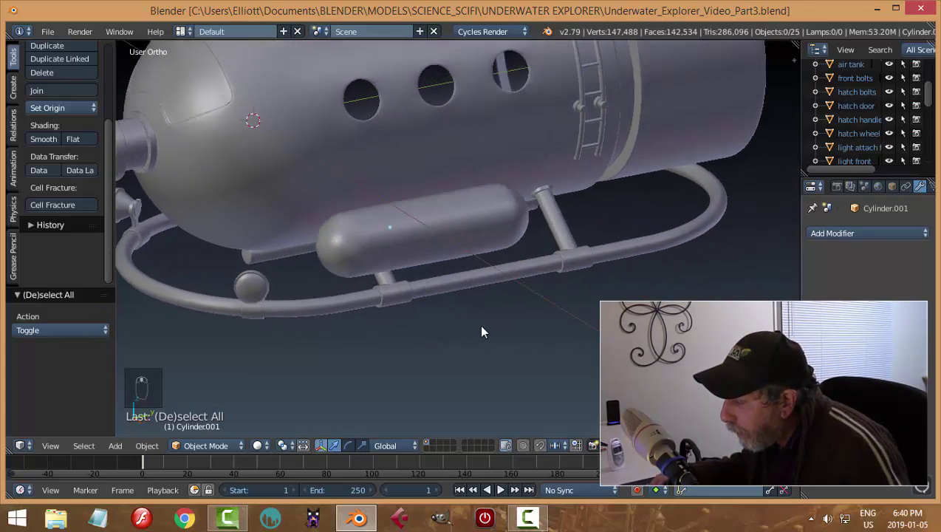
{"action": "left_click_drag", "start_coordinate": [375, 267], "coordinate": [501, 292]}
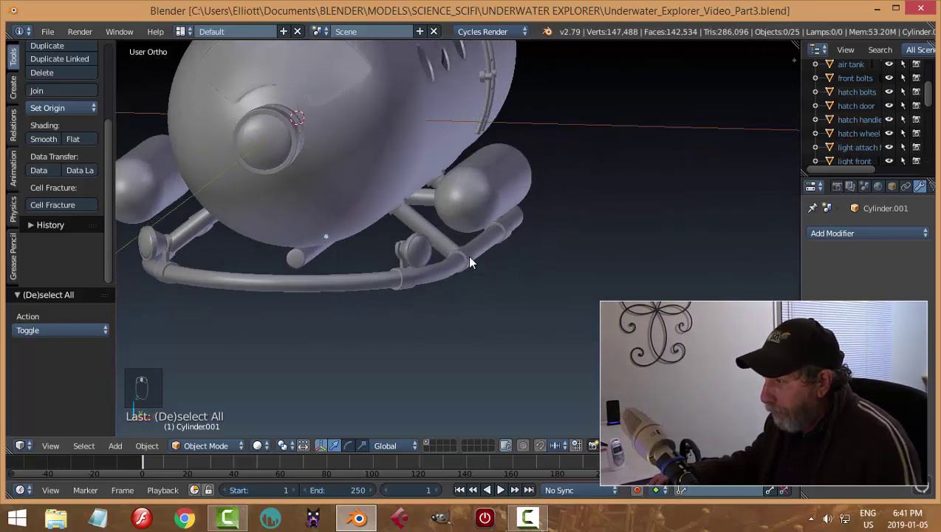
{"action": "left_click_drag", "start_coordinate": [472, 261], "coordinate": [518, 188]}
Step: Add a plane beside the hull, merge it to a single vertex and reposition it in front view
{"action": "key", "text": "a"}
{"action": "left_click_drag", "start_coordinate": [513, 186], "coordinate": [570, 205]}
{"action": "key", "text": "shift+a"}
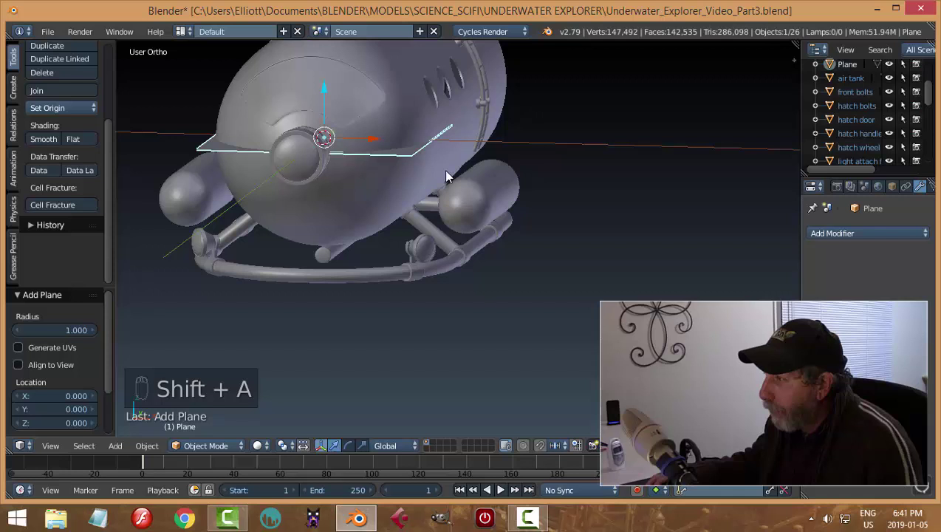
{"action": "left_click_drag", "start_coordinate": [381, 140], "coordinate": [675, 212]}
{"action": "key", "text": "Tab"}
{"action": "key", "text": "ctrl+Tab"}
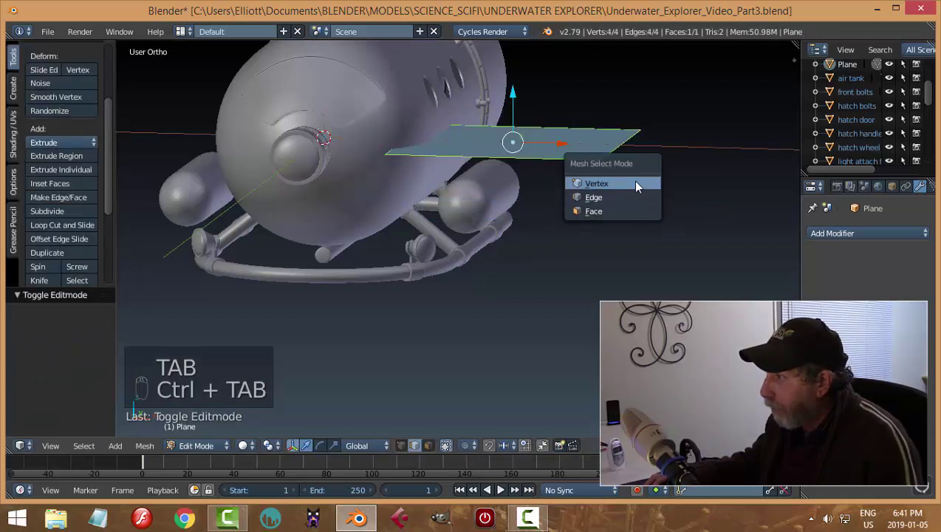
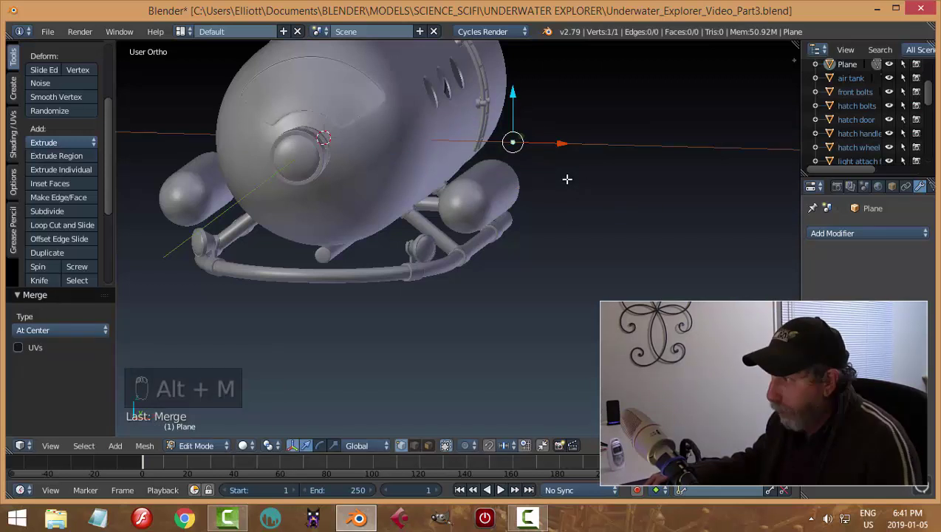
{"action": "key", "text": "KP_1"}
{"action": "key", "text": "g"}
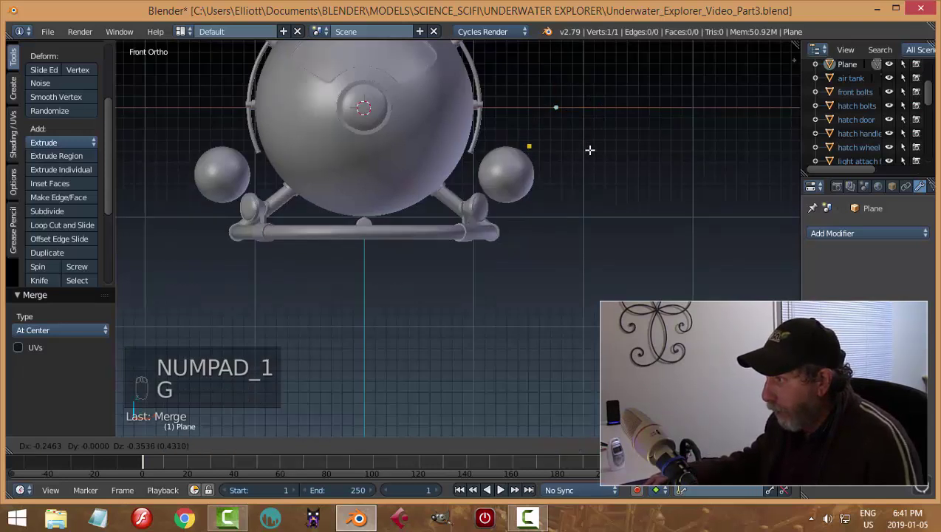
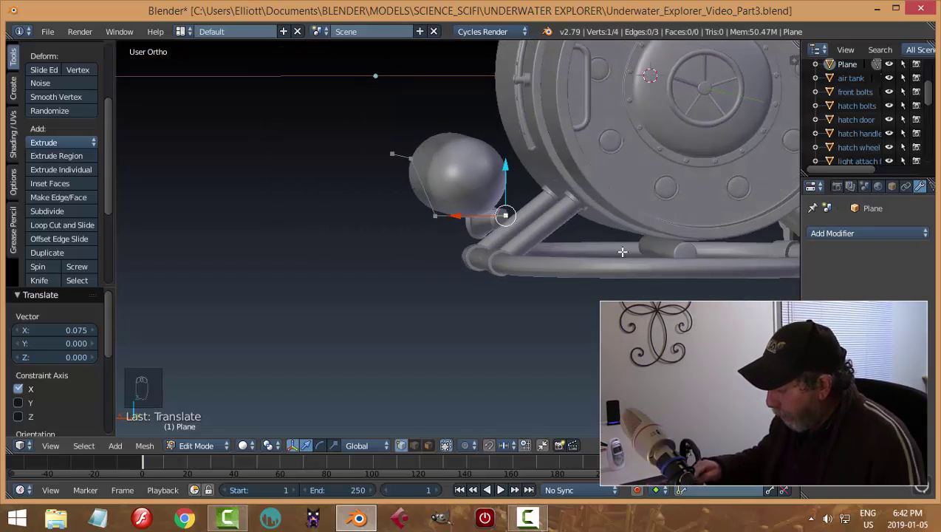
Step: Extrude the vertex into a bracket path around the side air tank with rounded corners
{"action": "key", "text": "e"}
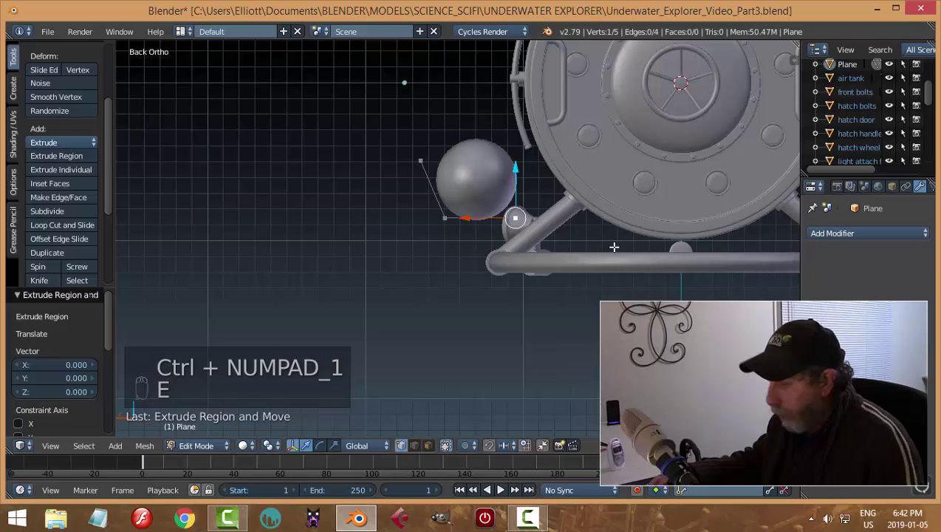
{"action": "key", "text": "g"}
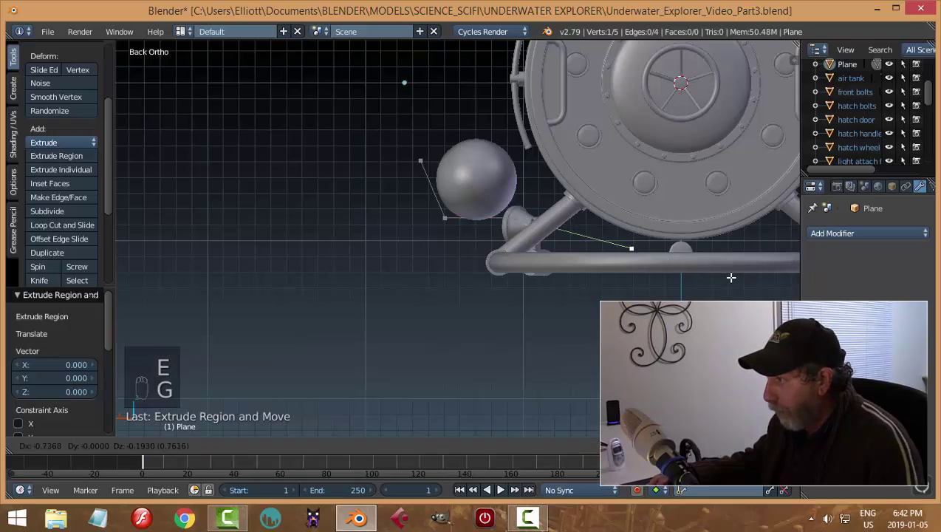
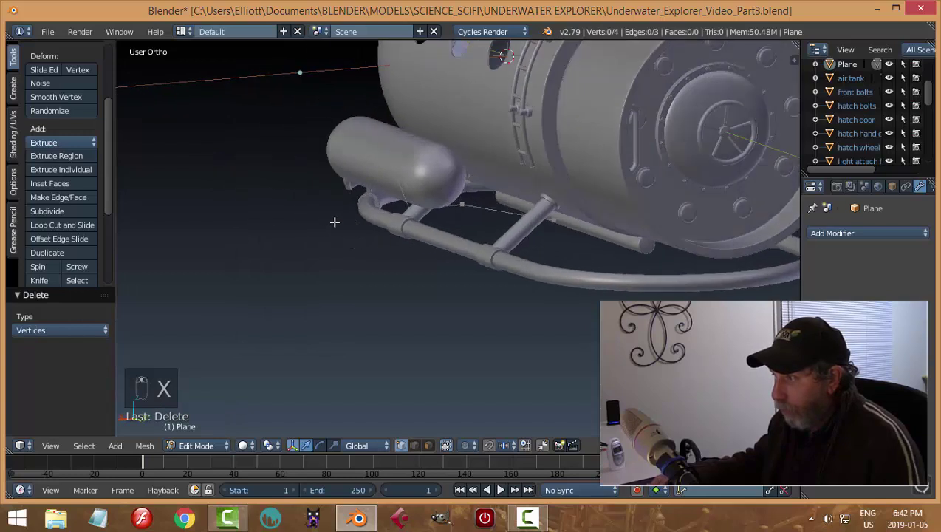
{"action": "key", "text": "a"}
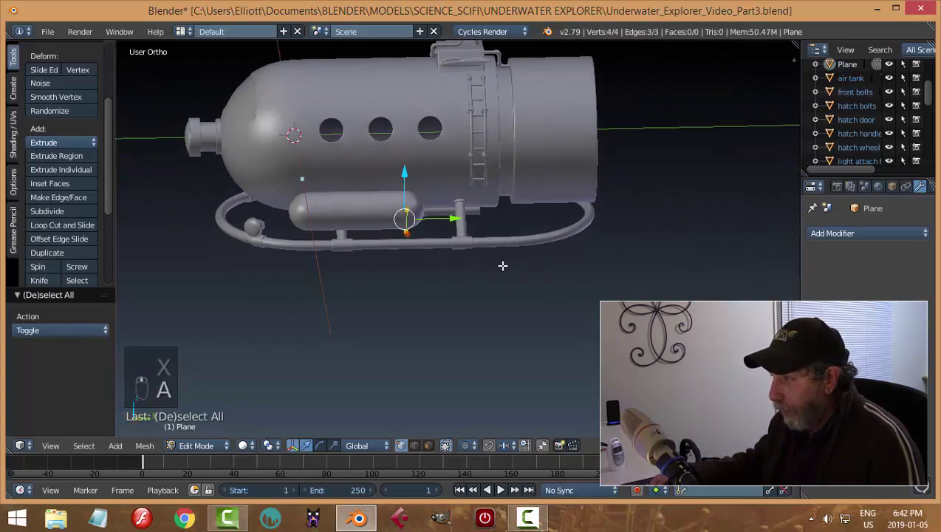
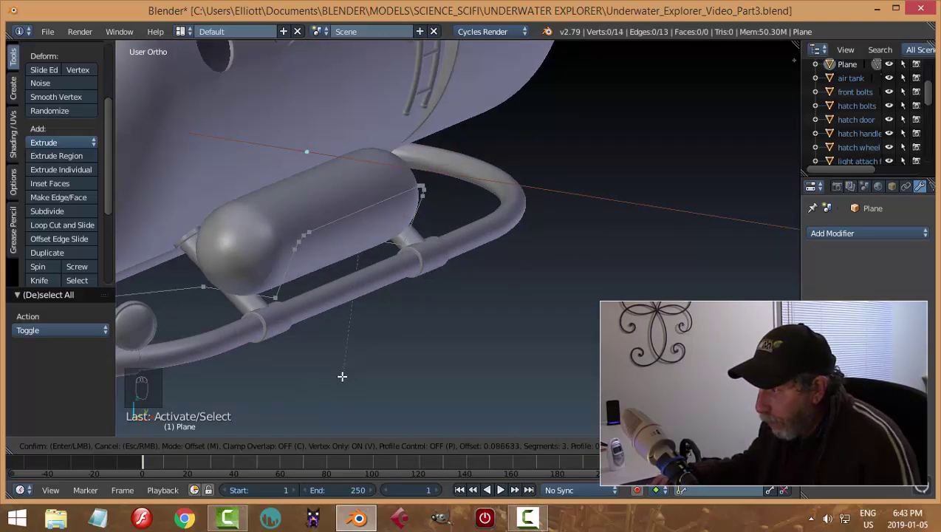
{"action": "key", "text": "a"}
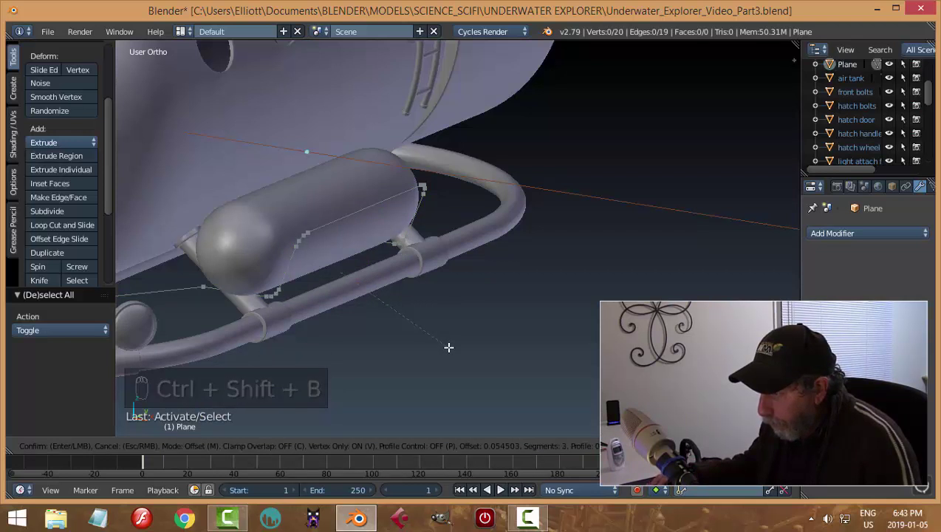
{"action": "key", "text": "a"}
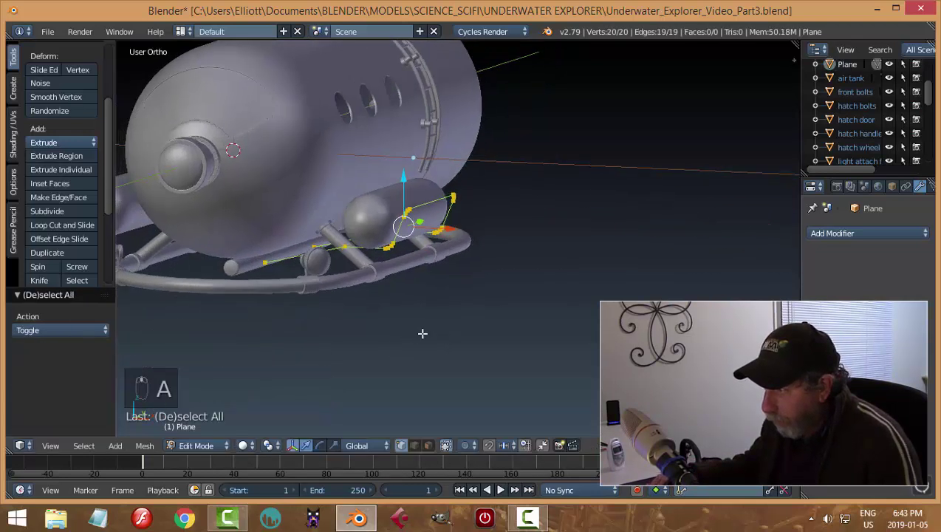
{"action": "key", "text": "a"}
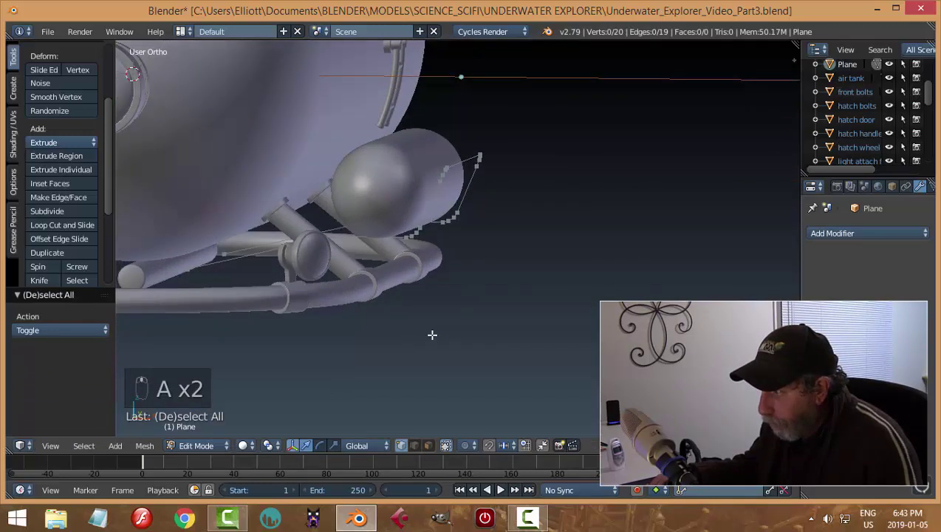
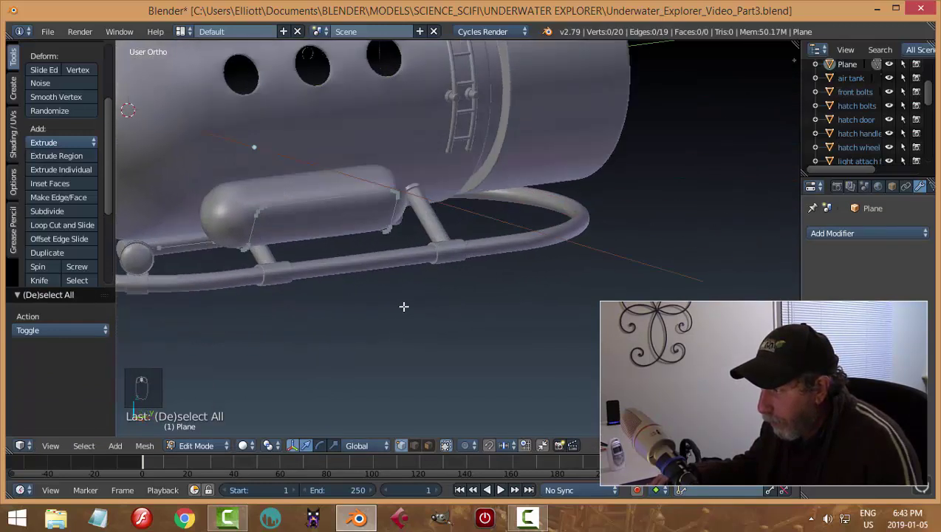
{"action": "key", "text": "Tab"}
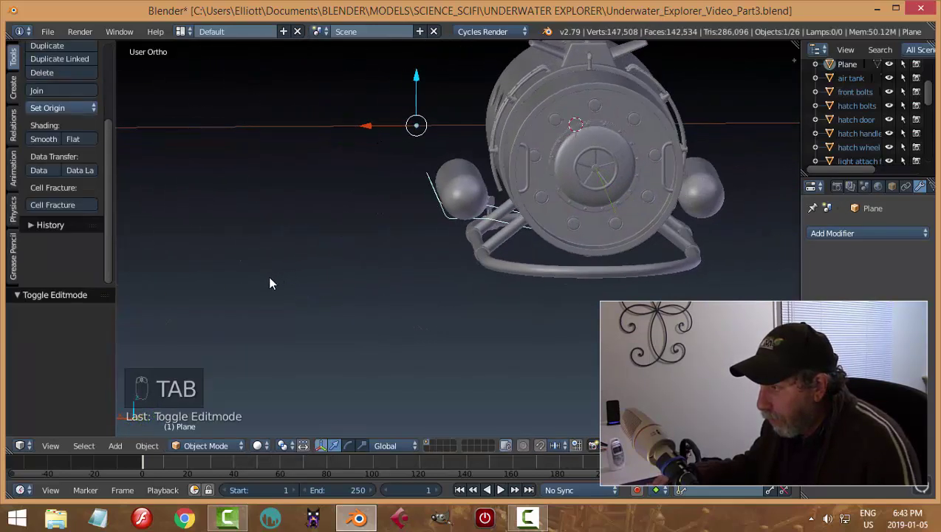
{"action": "left_click_drag", "start_coordinate": [403, 287], "coordinate": [402, 285]}
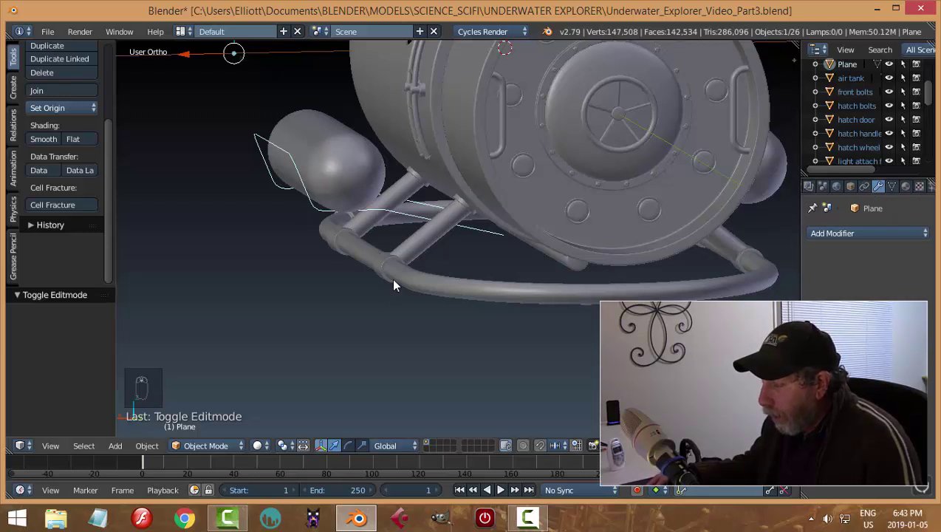
Step: Convert the path to a 3D curve with Bevel Depth 0.040 and drape it across the tank
{"action": "key", "text": "alt+c"}
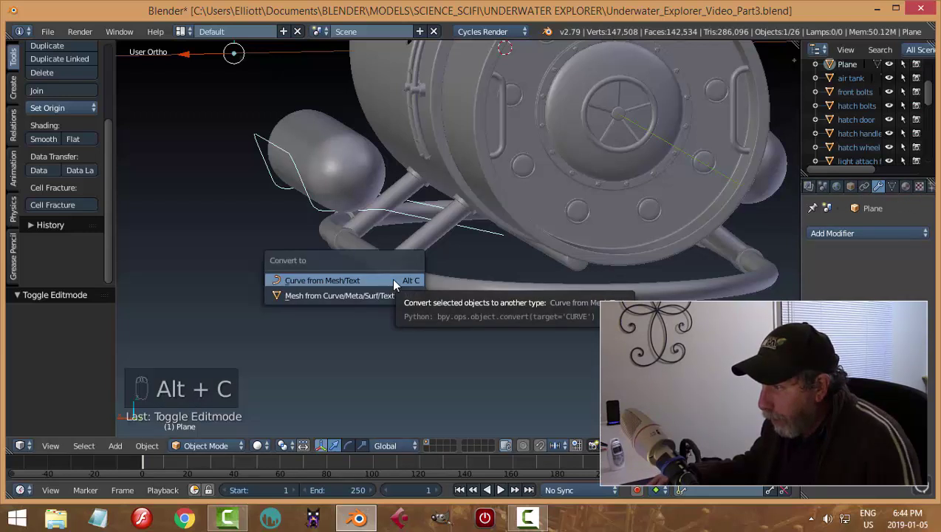
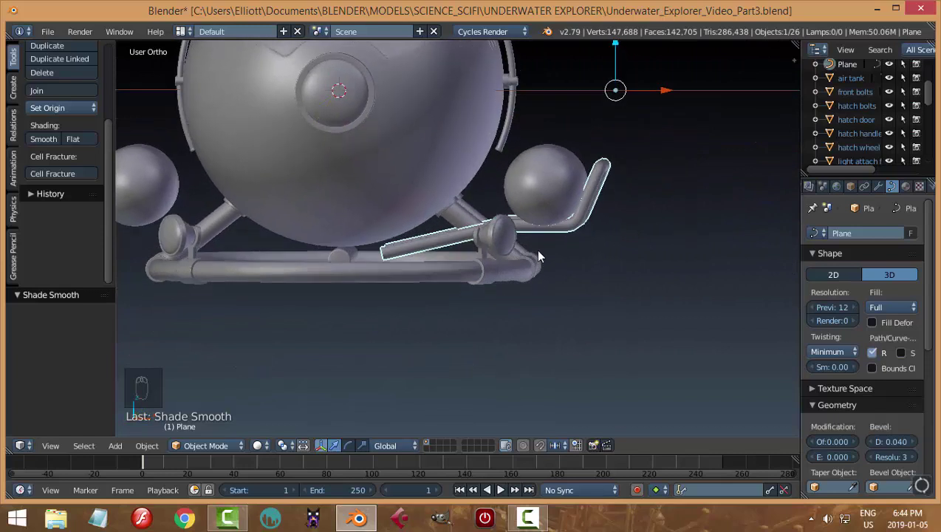
{"action": "left_click_drag", "start_coordinate": [528, 288], "coordinate": [536, 286]}
{"action": "left_click_drag", "start_coordinate": [496, 234], "coordinate": [527, 246]}
{"action": "left_click_drag", "start_coordinate": [557, 263], "coordinate": [533, 259]}
{"action": "left_click_drag", "start_coordinate": [534, 260], "coordinate": [523, 308]}
Step: Lower the tubular bracket onto the rail and set its height against the tank in front view
{"action": "middle_click", "coordinate": [523, 308]}
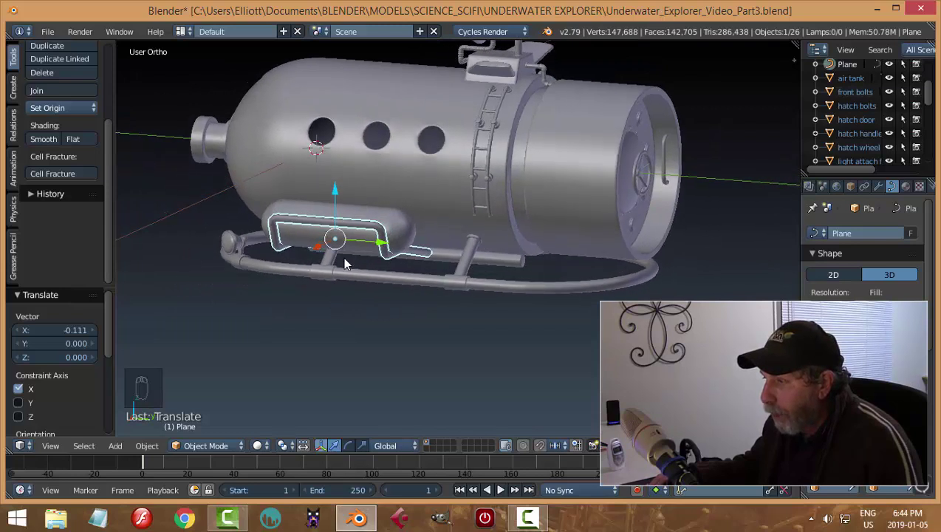
{"action": "left_click_drag", "start_coordinate": [450, 228], "coordinate": [476, 305]}
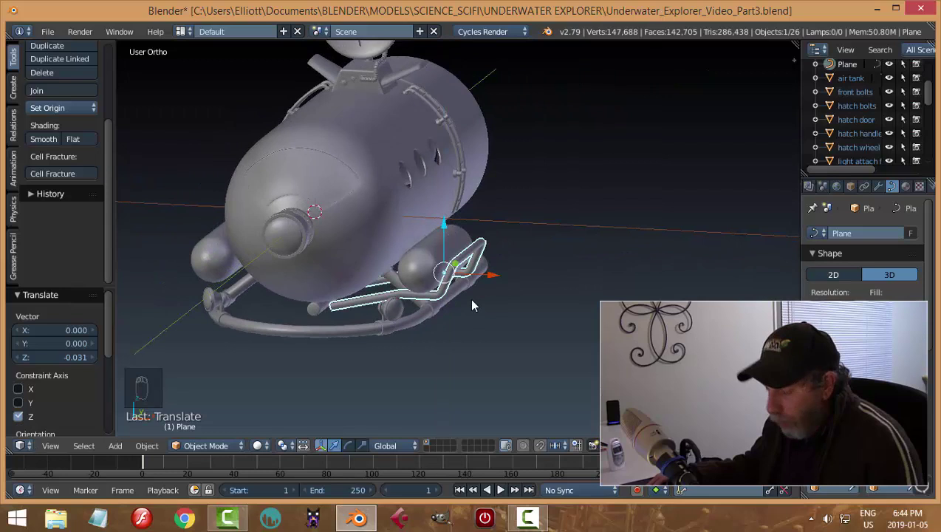
{"action": "key", "text": "KP_1"}
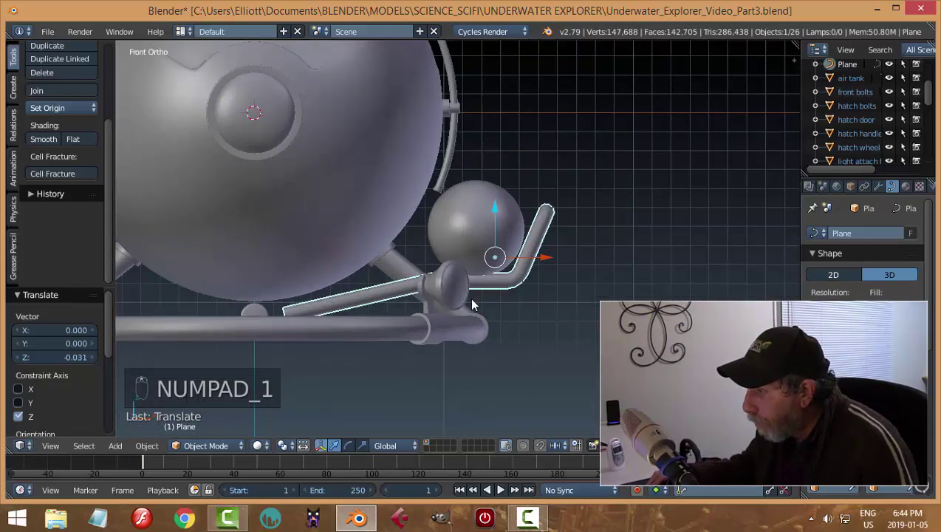
{"action": "left_click_drag", "start_coordinate": [518, 222], "coordinate": [547, 258]}
{"action": "key", "text": "a"}
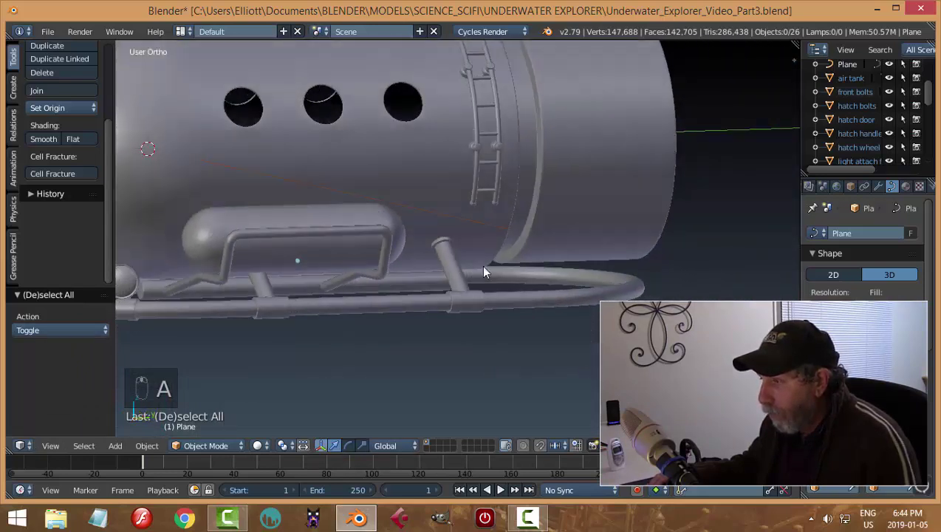
Step: Nudge the small lower rail attachment tube lengthwise
{"action": "left_click_drag", "start_coordinate": [319, 323], "coordinate": [482, 341]}
{"action": "middle_click", "coordinate": [482, 341]}
{"action": "left_click", "coordinate": [352, 330]}
{"action": "key", "text": "a"}
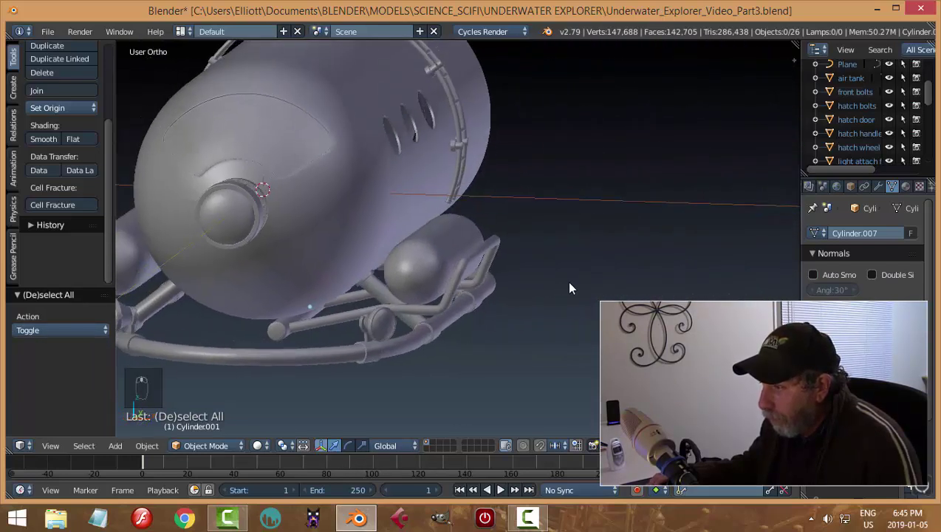
Step: Reshape the bracket curve's ends so it fits snugly between tank and rail
{"action": "middle_click", "coordinate": [577, 283]}
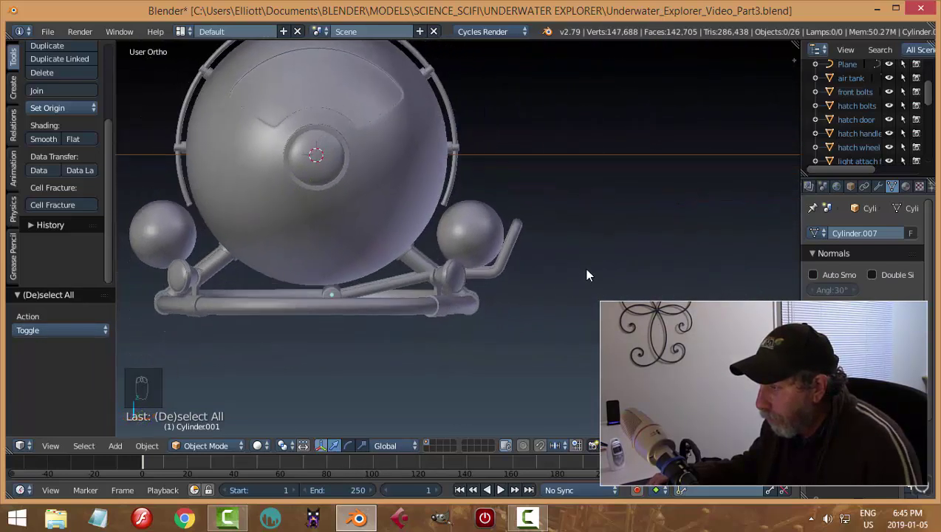
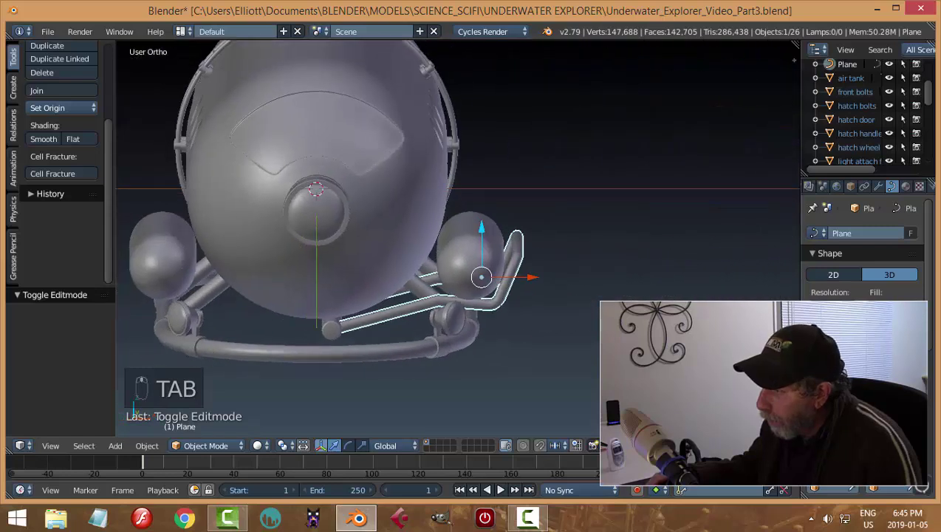
{"action": "left_click_drag", "start_coordinate": [533, 323], "coordinate": [534, 351]}
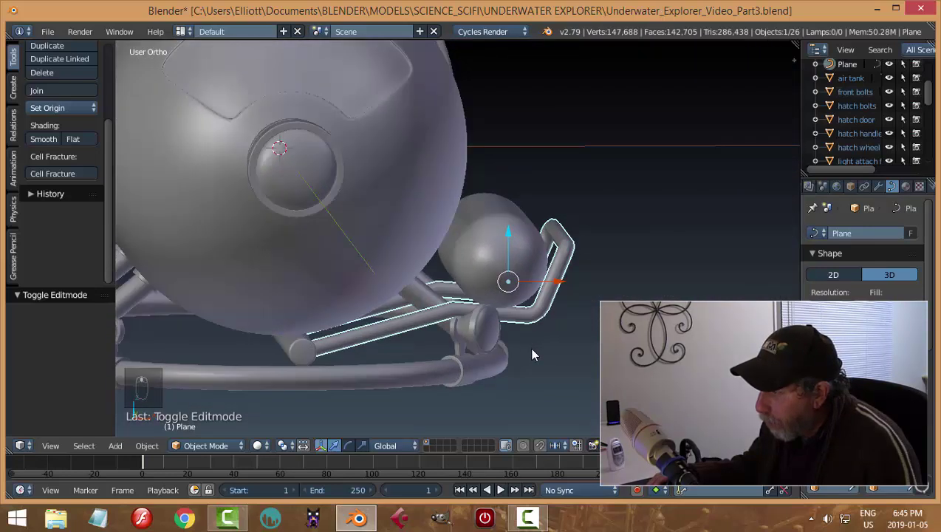
{"action": "key", "text": "ctrl+z"}
{"action": "key", "text": "a"}
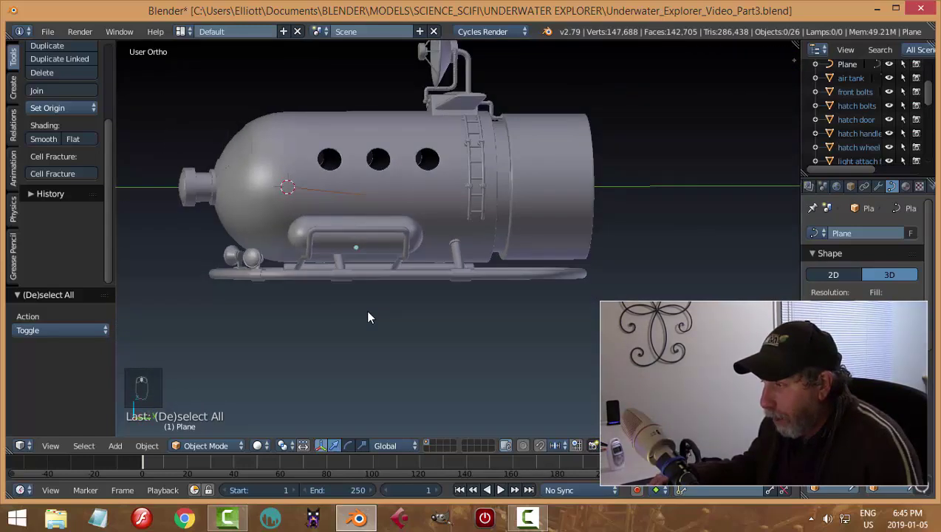
Step: Slide the side air tank with its bracket along the hull so the tank sits inside the bracket
{"action": "left_click_drag", "start_coordinate": [361, 237], "coordinate": [383, 320]}
{"action": "left_click_drag", "start_coordinate": [383, 320], "coordinate": [478, 344]}
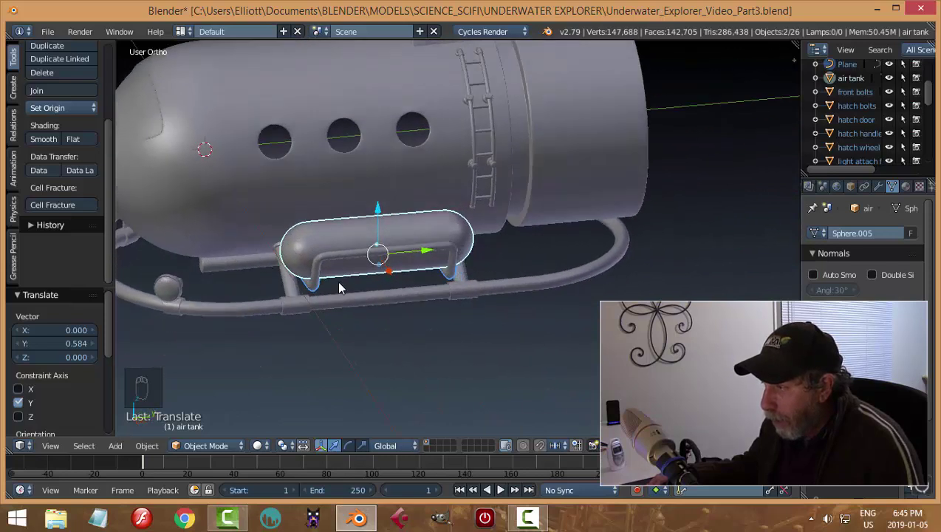
{"action": "left_click_drag", "start_coordinate": [321, 294], "coordinate": [423, 178]}
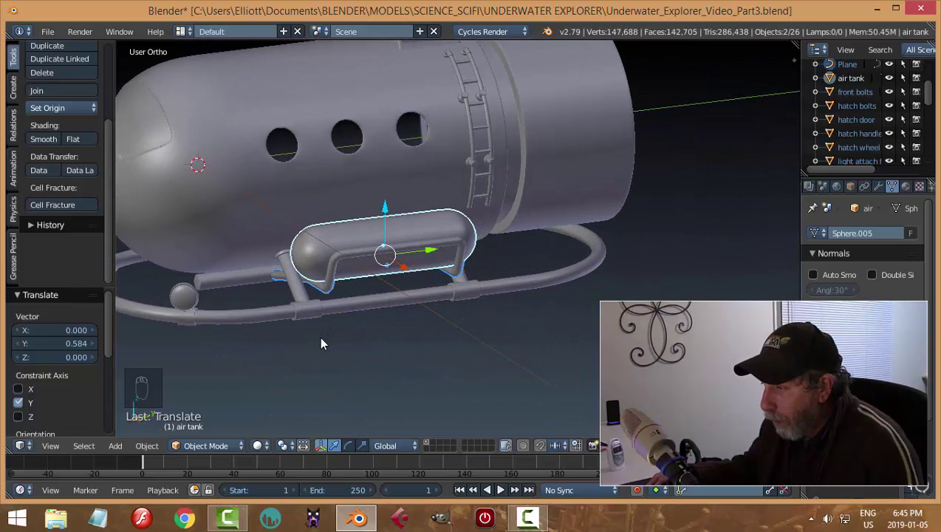
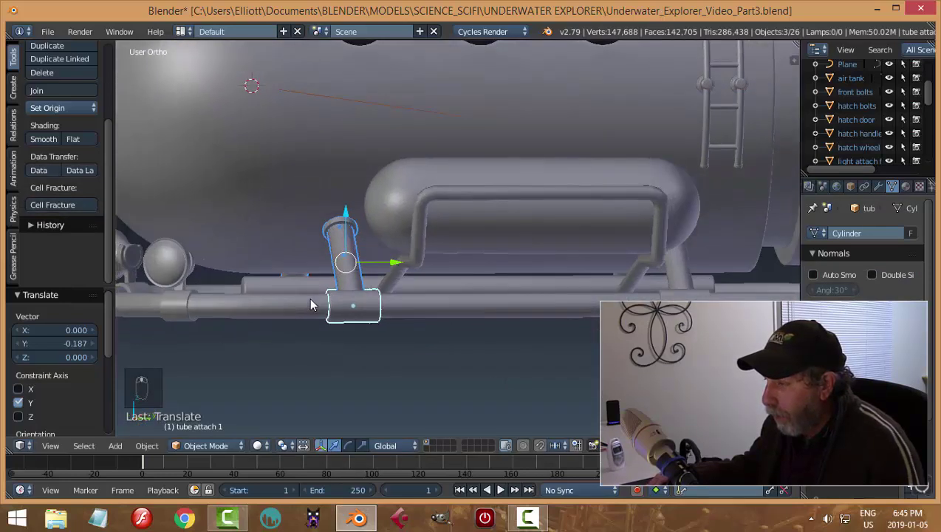
{"action": "key", "text": "a"}
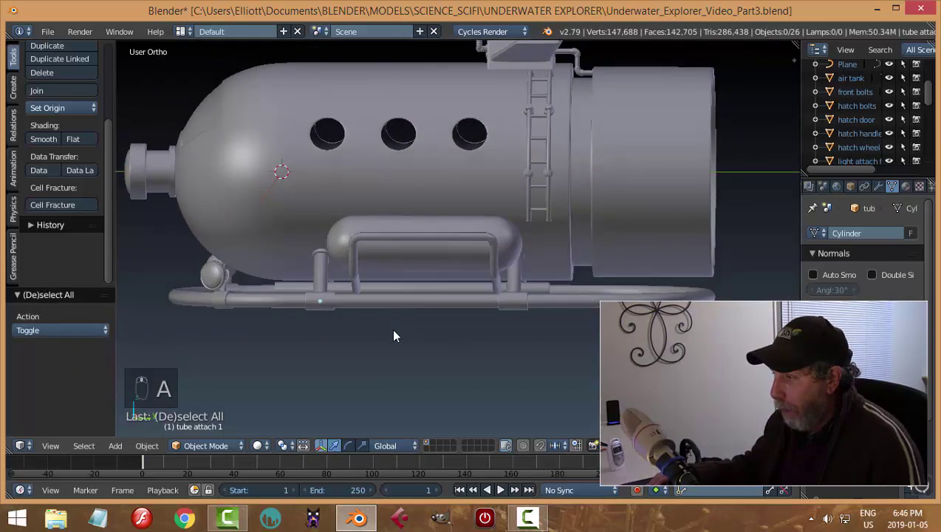
{"action": "left_click_drag", "start_coordinate": [442, 243], "coordinate": [471, 258]}
{"action": "key", "text": "KP_3"}
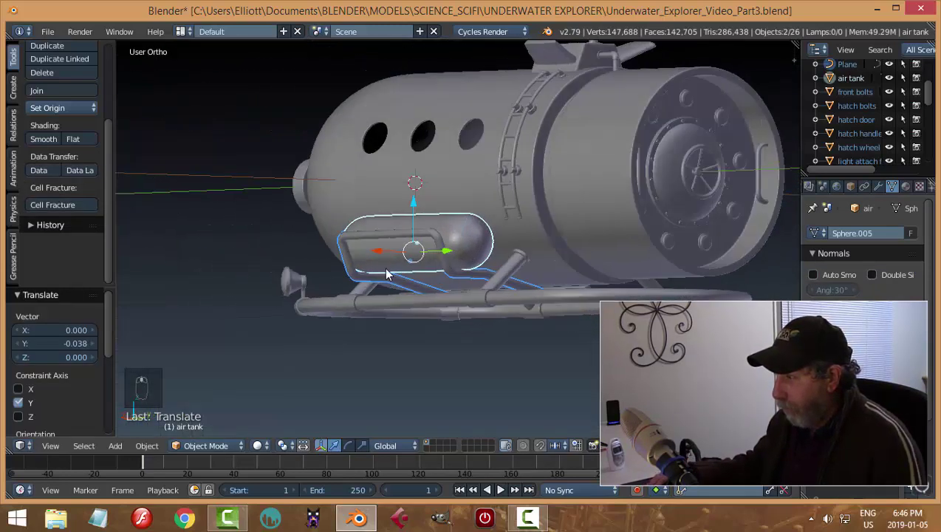
{"action": "left_click_drag", "start_coordinate": [418, 238], "coordinate": [455, 271]}
Step: Orbit around the air tank to check the bracket from several sides
{"action": "key", "text": "a"}
{"action": "middle_click", "coordinate": [454, 274]}
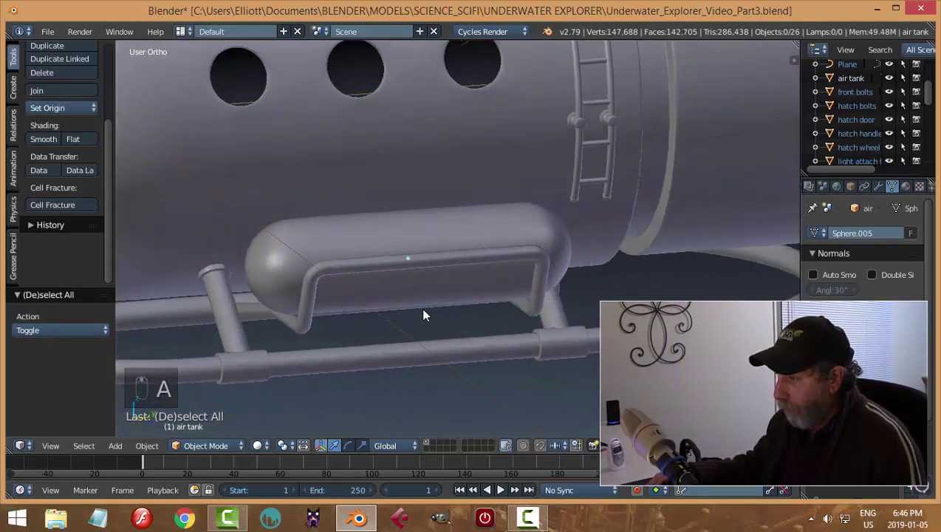
{"action": "middle_click", "coordinate": [552, 300]}
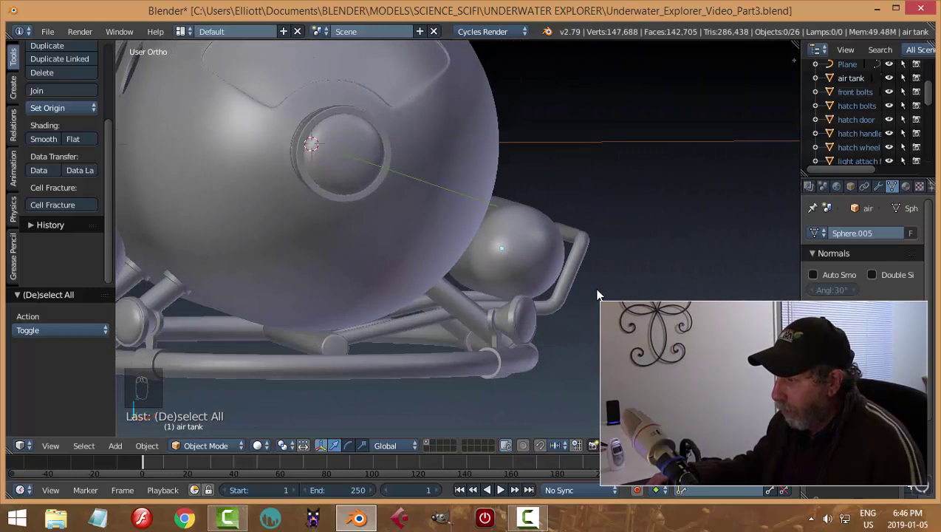
{"action": "middle_click", "coordinate": [547, 310]}
{"action": "middle_click", "coordinate": [503, 329]}
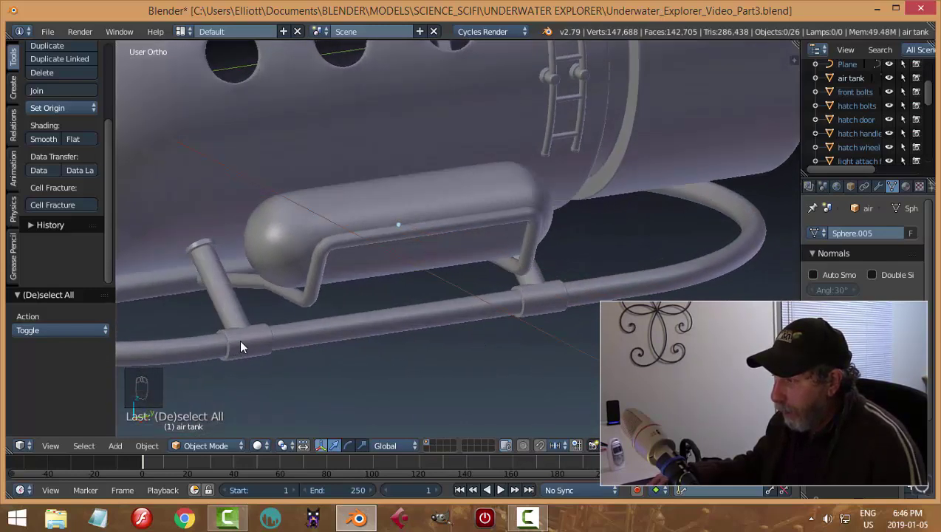
{"action": "middle_click", "coordinate": [248, 345]}
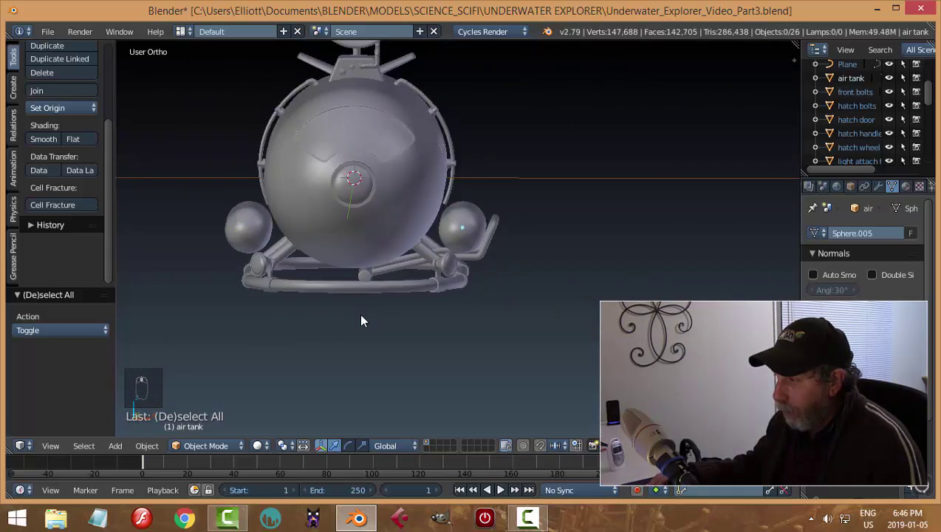
Step: Give the bracket a Mirror modifier copying it to the hull's other side
{"action": "left_click_drag", "start_coordinate": [318, 337], "coordinate": [449, 257]}
{"action": "left_click_drag", "start_coordinate": [449, 257], "coordinate": [485, 302]}
{"action": "middle_click", "coordinate": [436, 312]}
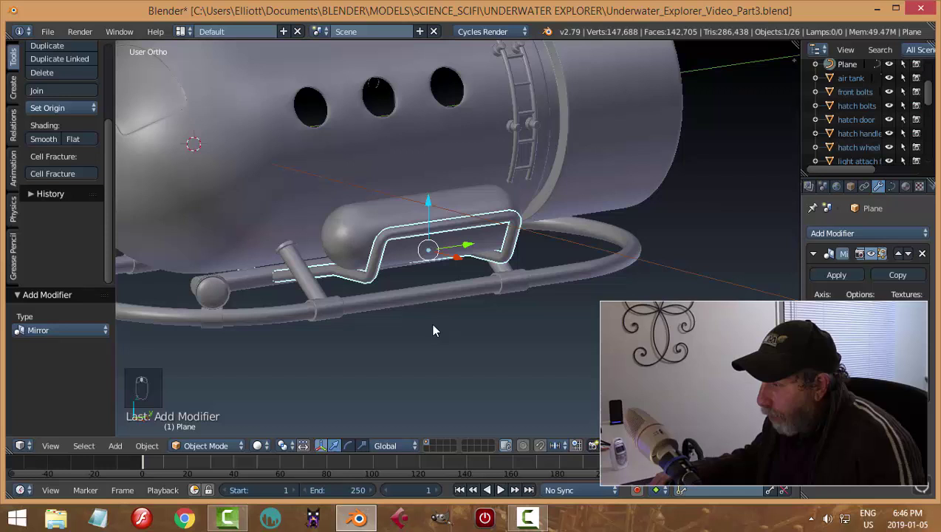
{"action": "left_click_drag", "start_coordinate": [328, 307], "coordinate": [420, 311]}
Step: Duplicate the attachment tube piece and move the copy onto the strut end in front view
{"action": "key", "text": "shift+d"}
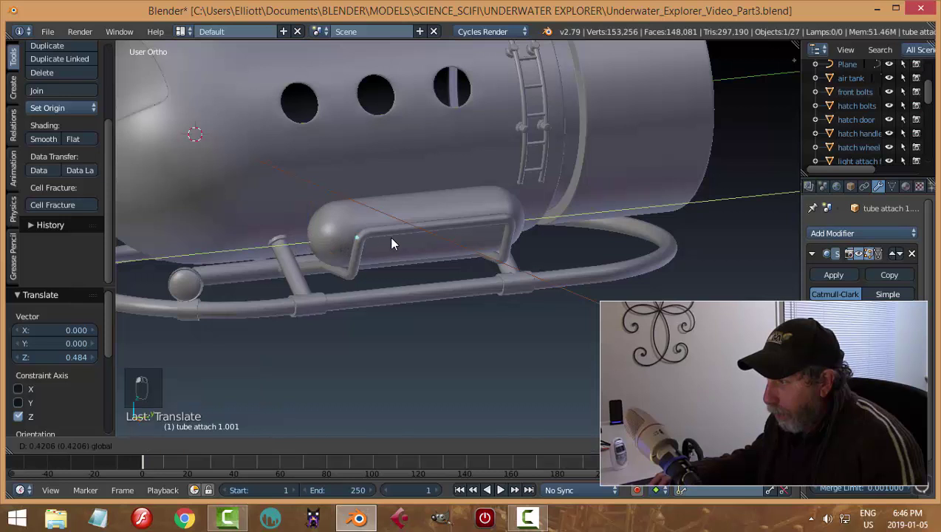
{"action": "left_click", "coordinate": [453, 280]}
{"action": "key", "text": "KP_1"}
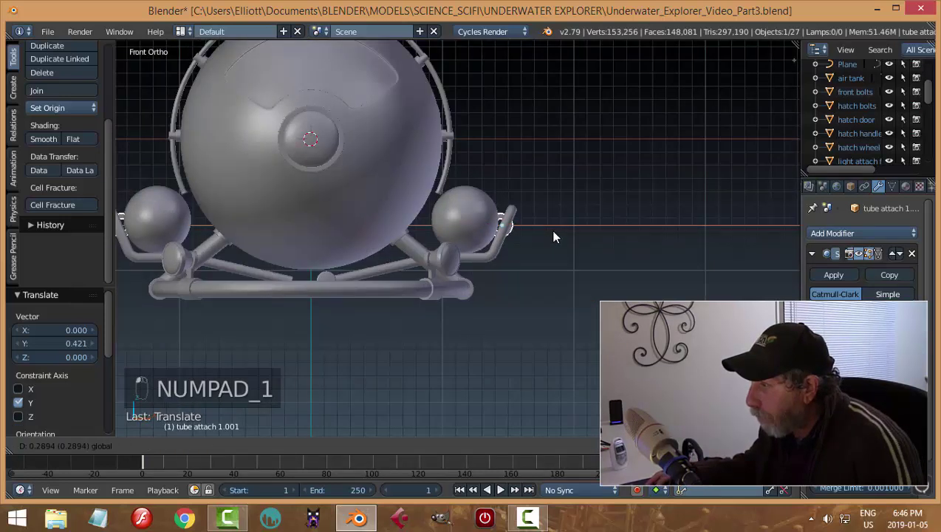
{"action": "left_click", "coordinate": [561, 239]}
{"action": "left_click_drag", "start_coordinate": [518, 180], "coordinate": [602, 255]}
{"action": "middle_click", "coordinate": [602, 256]}
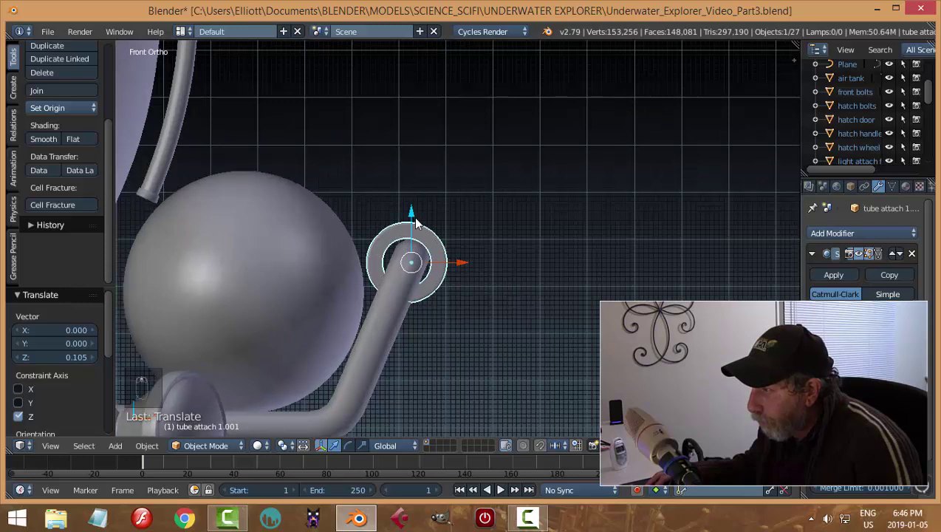
{"action": "left_click_drag", "start_coordinate": [421, 219], "coordinate": [497, 250]}
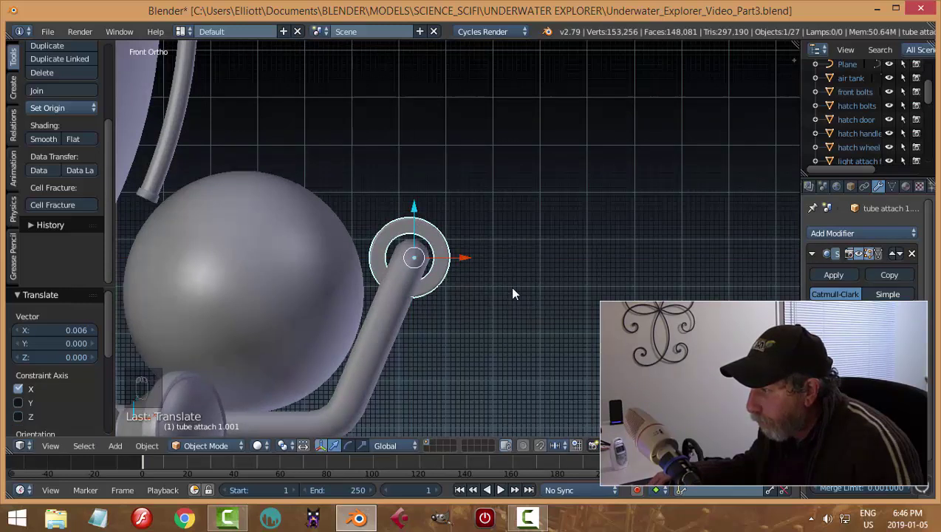
{"action": "left_click_drag", "start_coordinate": [317, 258], "coordinate": [484, 324]}
{"action": "middle_click", "coordinate": [484, 324]}
Step: Shrink the collar along one axis to hug the strut, duplicate it into a second piece and deselect
{"action": "key", "text": "s"}
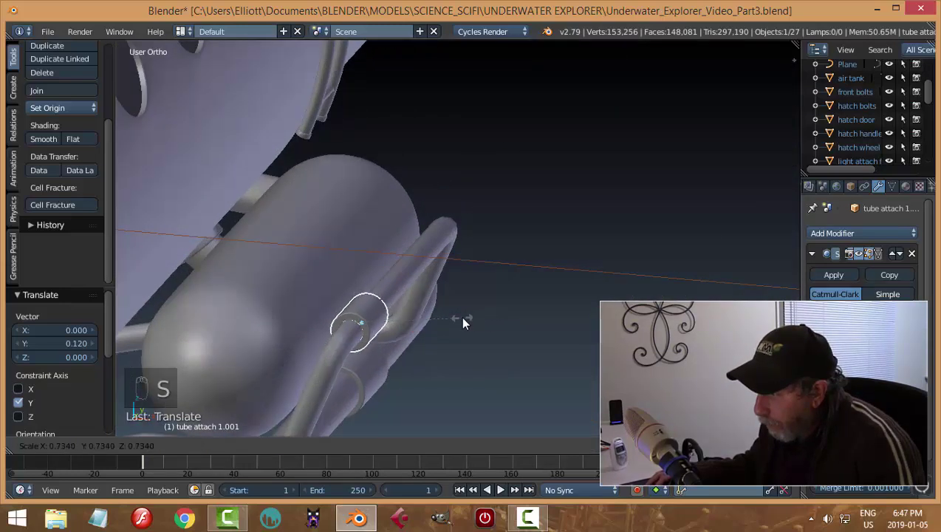
{"action": "key", "text": "a"}
{"action": "middle_click", "coordinate": [503, 327]}
{"action": "left_click_drag", "start_coordinate": [370, 254], "coordinate": [438, 315]}
{"action": "key", "text": "s"}
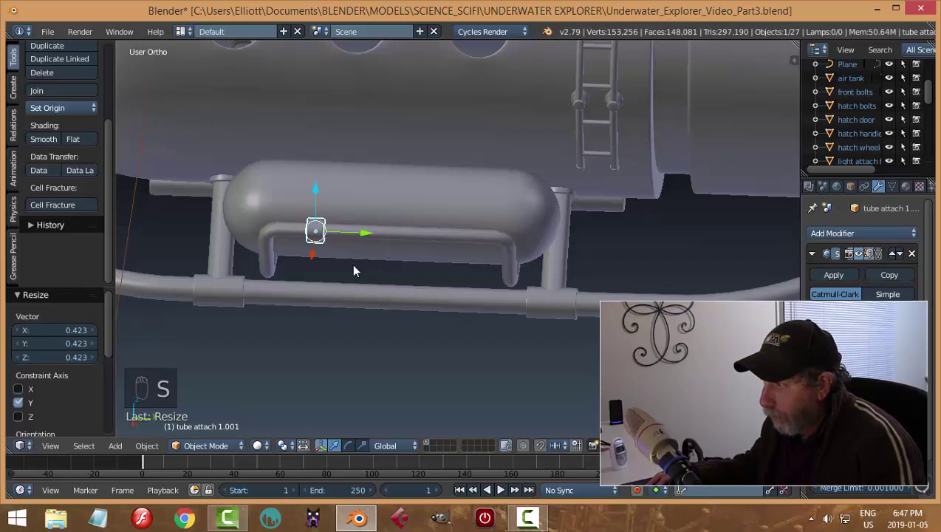
{"action": "left_click_drag", "start_coordinate": [368, 240], "coordinate": [361, 240]}
{"action": "key", "text": "shift+d"}
{"action": "left_click_drag", "start_coordinate": [361, 240], "coordinate": [518, 264]}
{"action": "key", "text": "a"}
{"action": "left_click", "coordinate": [526, 305]}
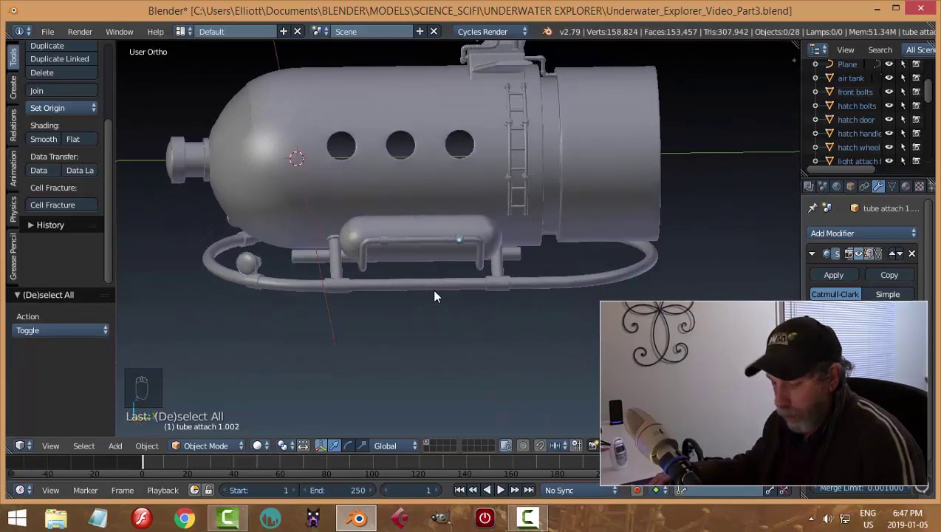
Step: Save the submarine file and orbit to inspect the underside of the tank and struts
{"action": "key", "text": "ctrl+s"}
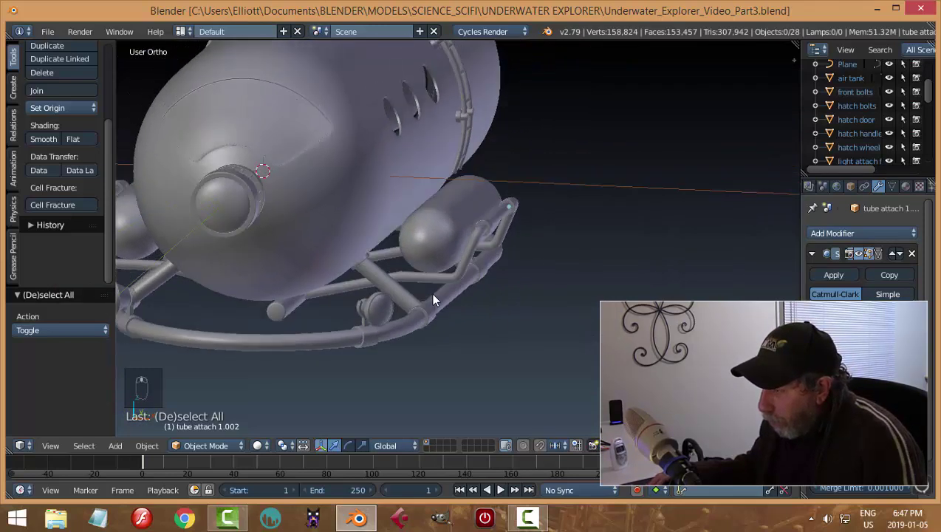
{"action": "left_click_drag", "start_coordinate": [484, 296], "coordinate": [192, 306]}
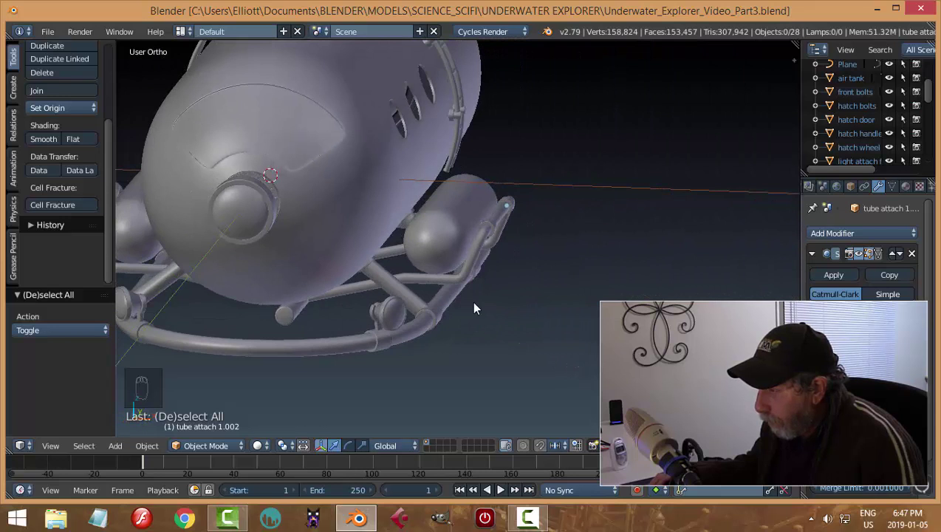
{"action": "left_click_drag", "start_coordinate": [497, 227], "coordinate": [519, 297]}
{"action": "key", "text": "a"}
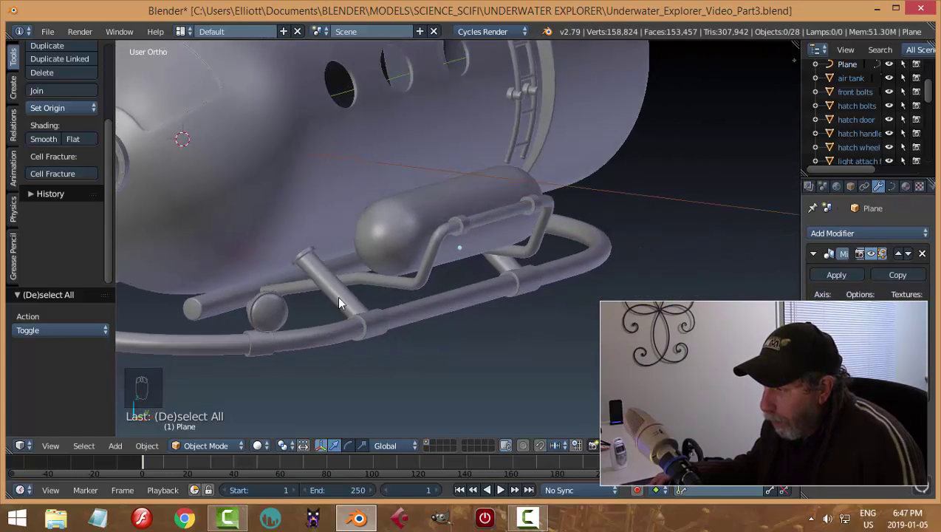
Step: Duplicate the tube attach 4 collar from the strut end and move the copy down to the rail tube
{"action": "left_click", "coordinate": [480, 320]}
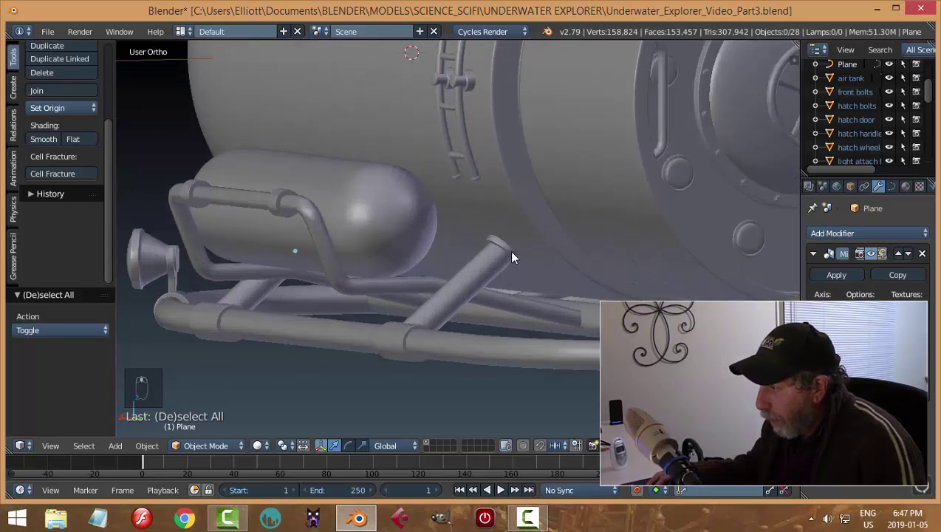
{"action": "left_click", "coordinate": [510, 253]}
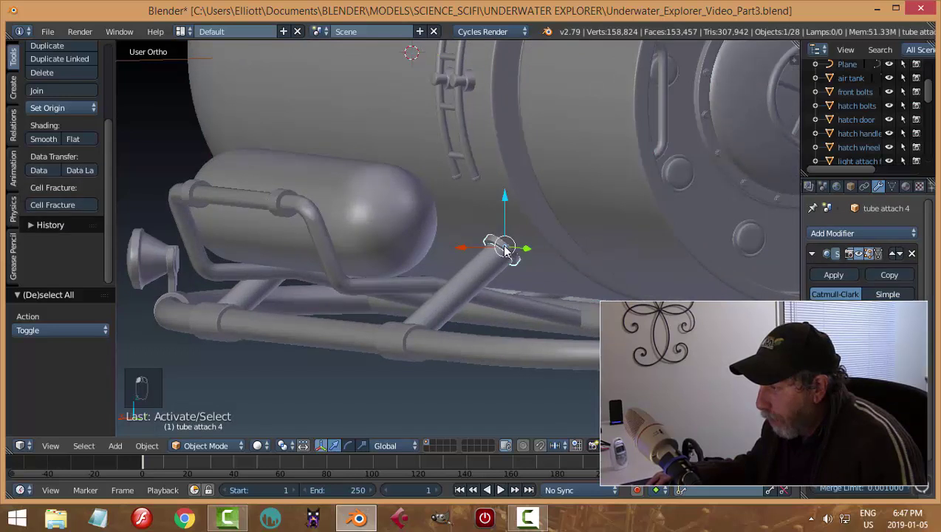
{"action": "key", "text": "shift+d"}
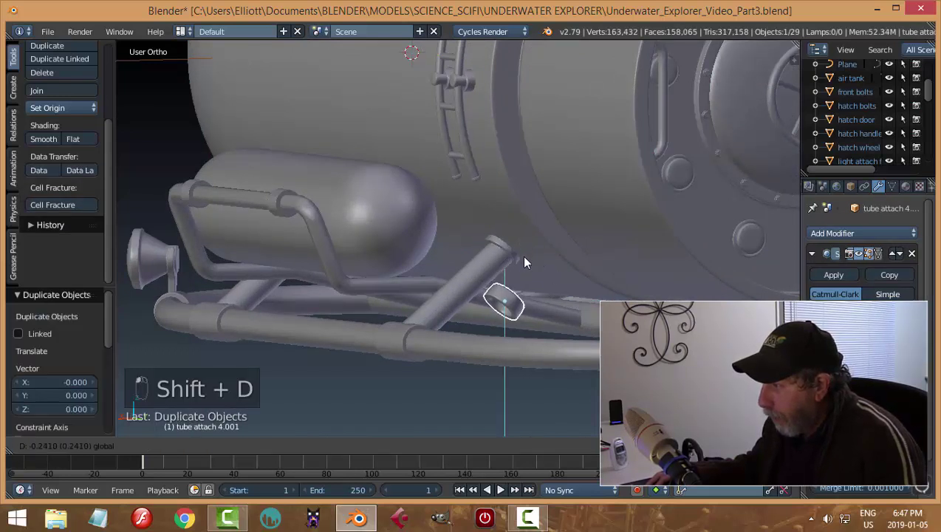
{"action": "left_click_drag", "start_coordinate": [480, 316], "coordinate": [700, 288]}
{"action": "key", "text": "KP_1"}
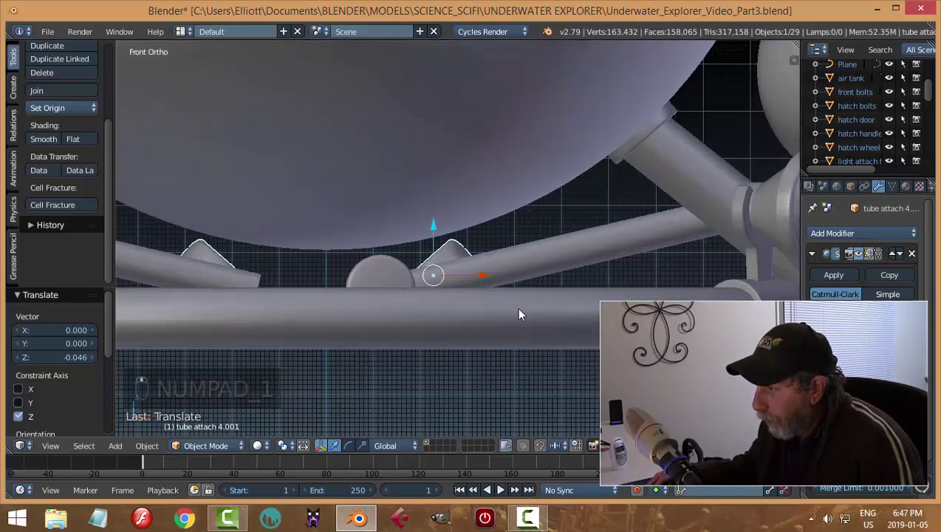
Step: Tilt, slide and resize the copied collar so it sits square on the lower rail tube
{"action": "key", "text": "r"}
{"action": "left_click_drag", "start_coordinate": [494, 284], "coordinate": [455, 257]}
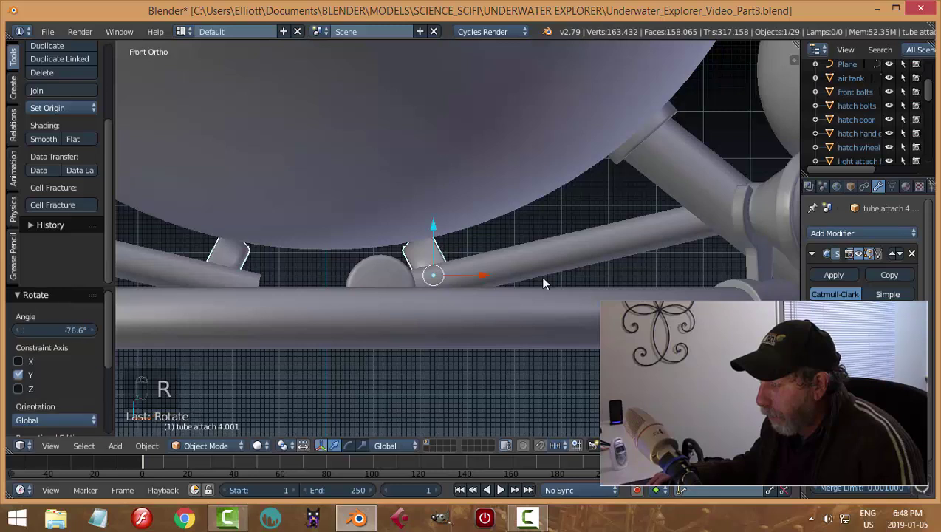
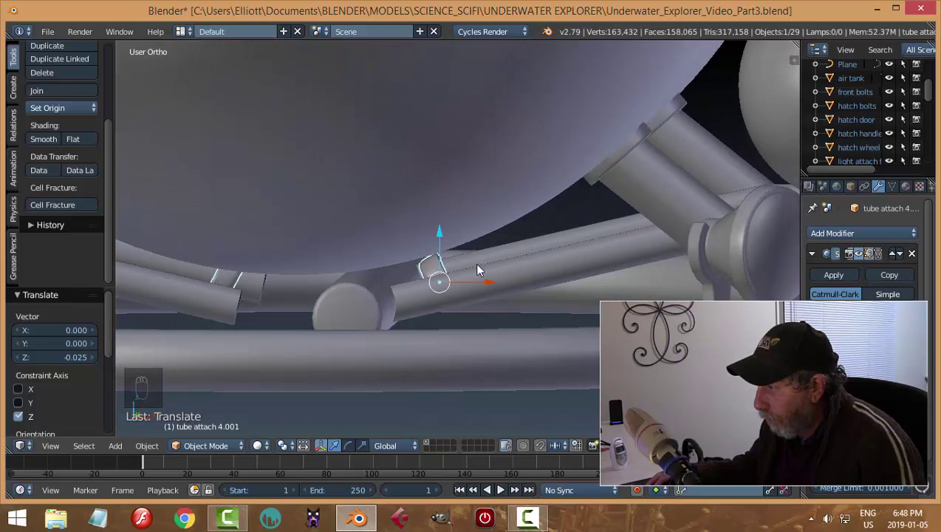
{"action": "left_click_drag", "start_coordinate": [484, 286], "coordinate": [530, 293]}
{"action": "left_click_drag", "start_coordinate": [529, 293], "coordinate": [384, 297]}
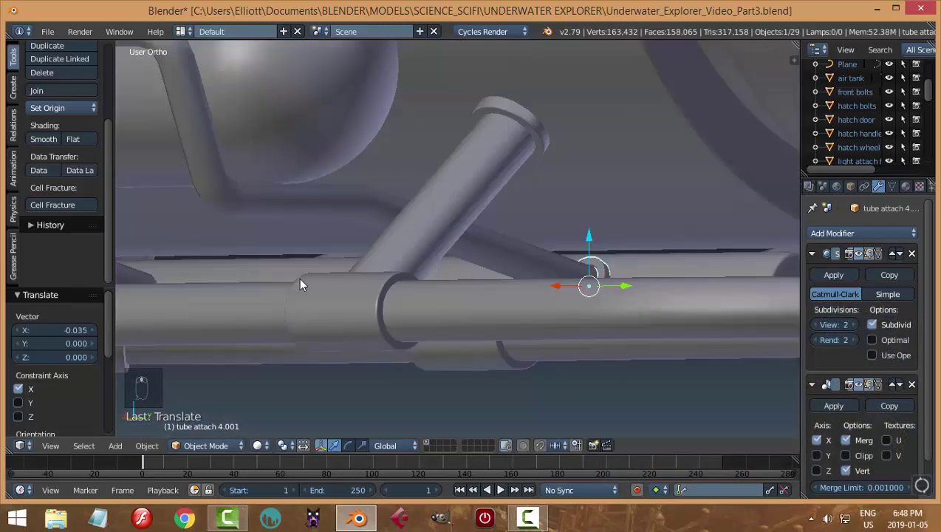
{"action": "middle_click", "coordinate": [559, 319]}
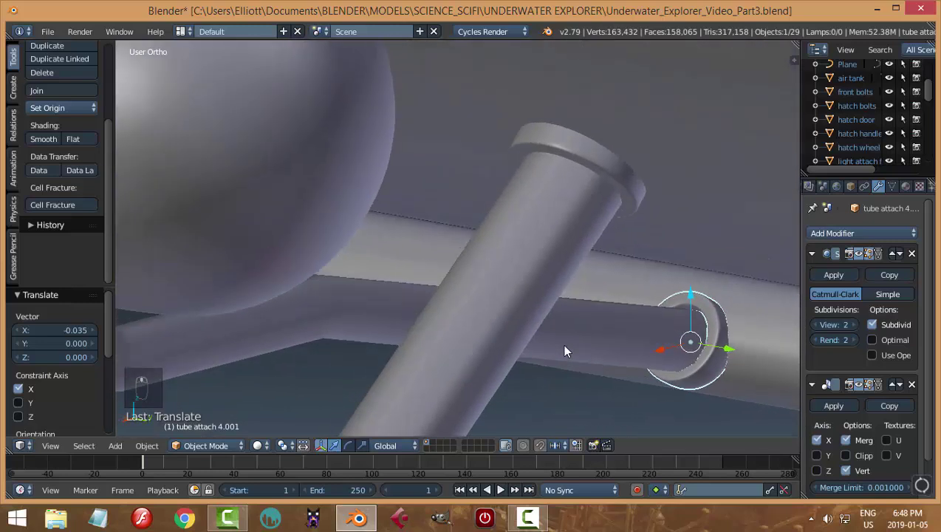
{"action": "key", "text": "s"}
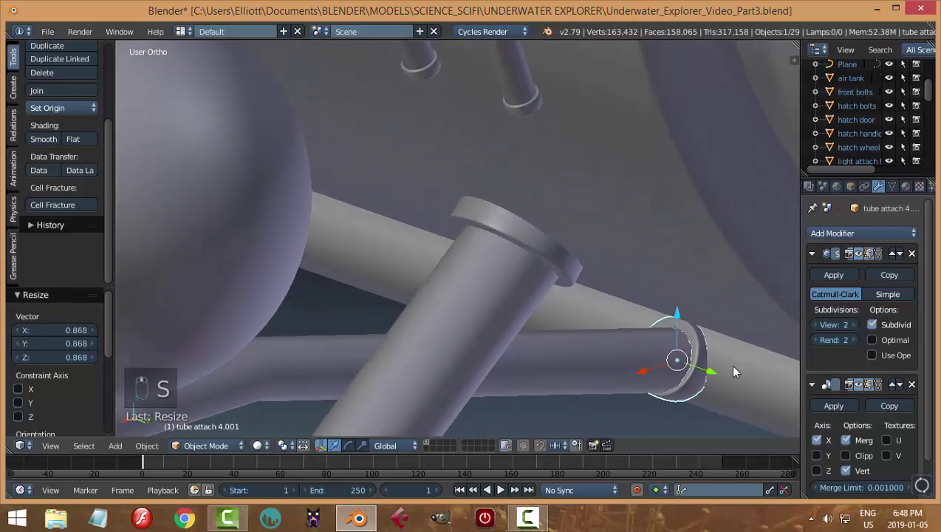
{"action": "key", "text": "r"}
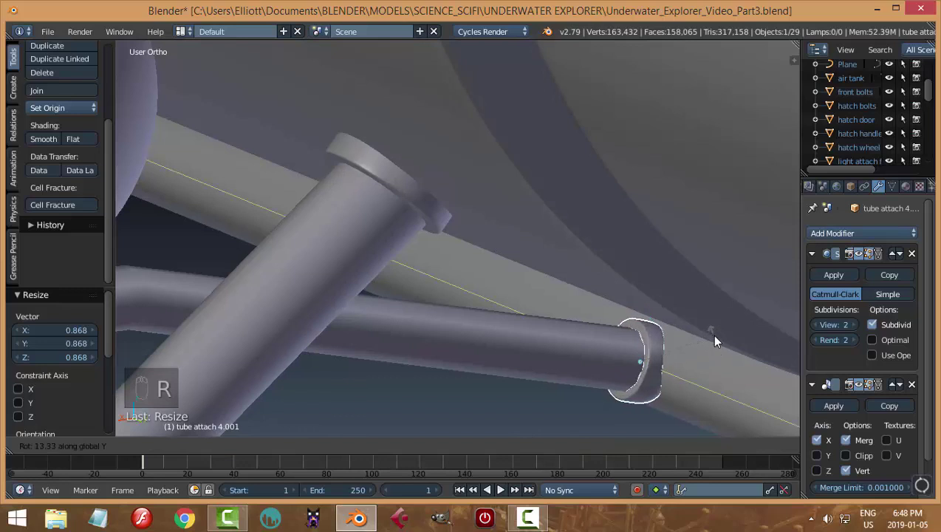
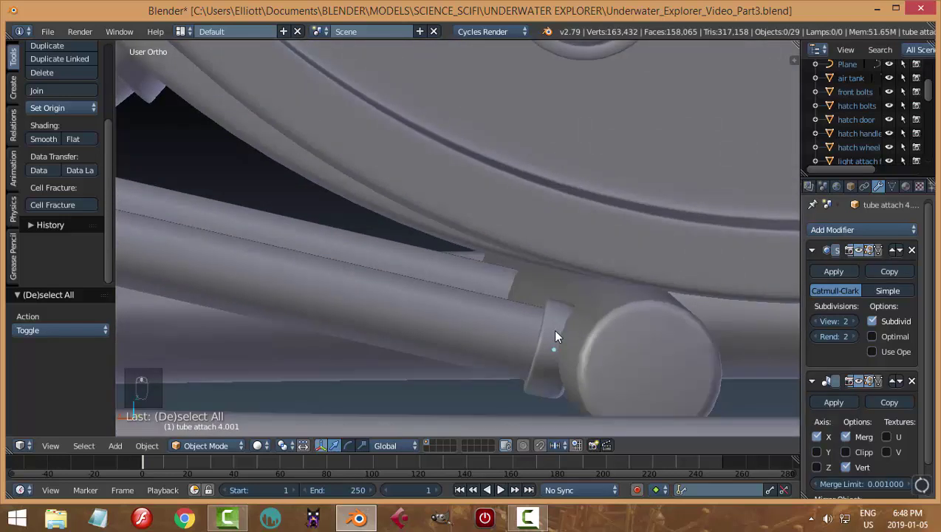
Step: Fine-tune the collar's angle on the rail tube and inspect the rail end from several sides
{"action": "left_click", "coordinate": [559, 332]}
{"action": "key", "text": "r"}
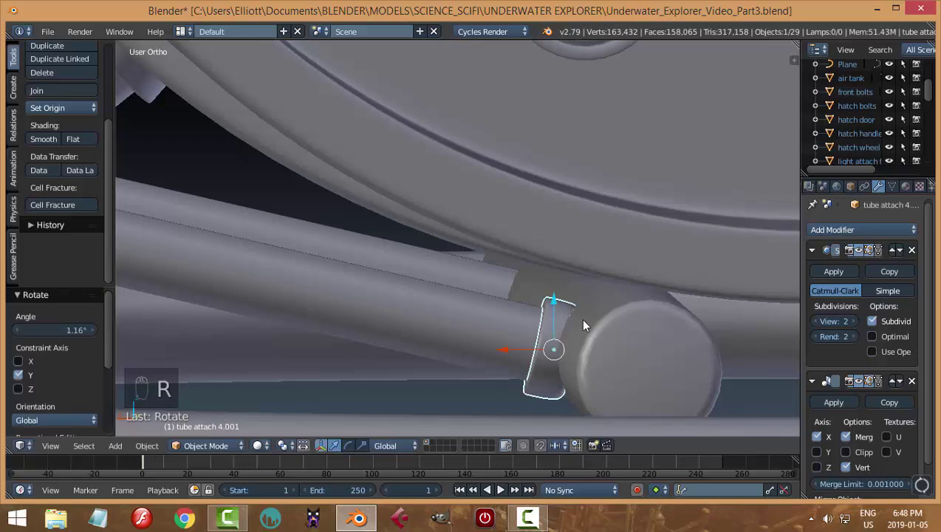
{"action": "key", "text": "a"}
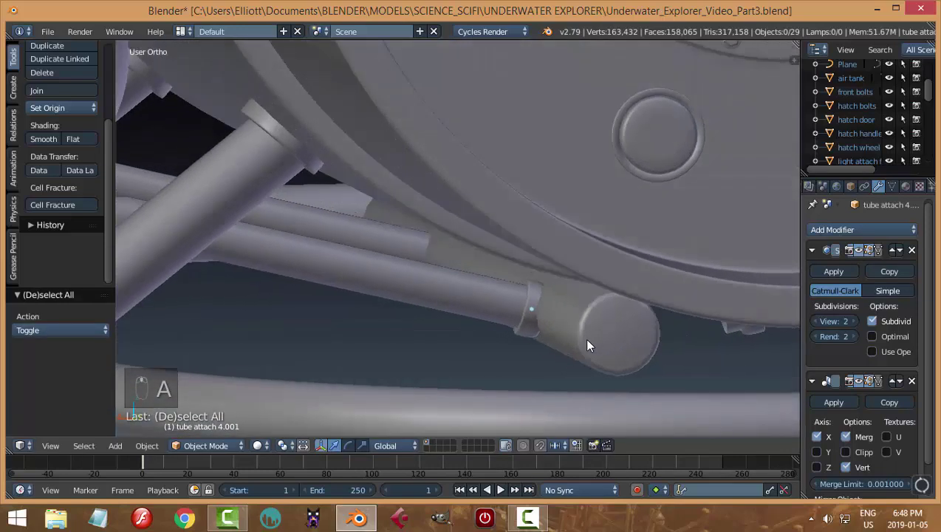
{"action": "left_click_drag", "start_coordinate": [570, 315], "coordinate": [473, 225]}
{"action": "left_click_drag", "start_coordinate": [473, 225], "coordinate": [475, 230]}
{"action": "left_click_drag", "start_coordinate": [601, 302], "coordinate": [459, 286]}
{"action": "left_click_drag", "start_coordinate": [459, 287], "coordinate": [460, 287]}
Step: Lower and slightly enlarge the rounded end cap (Cylinder.001), then clear the selection
{"action": "key", "text": "s"}
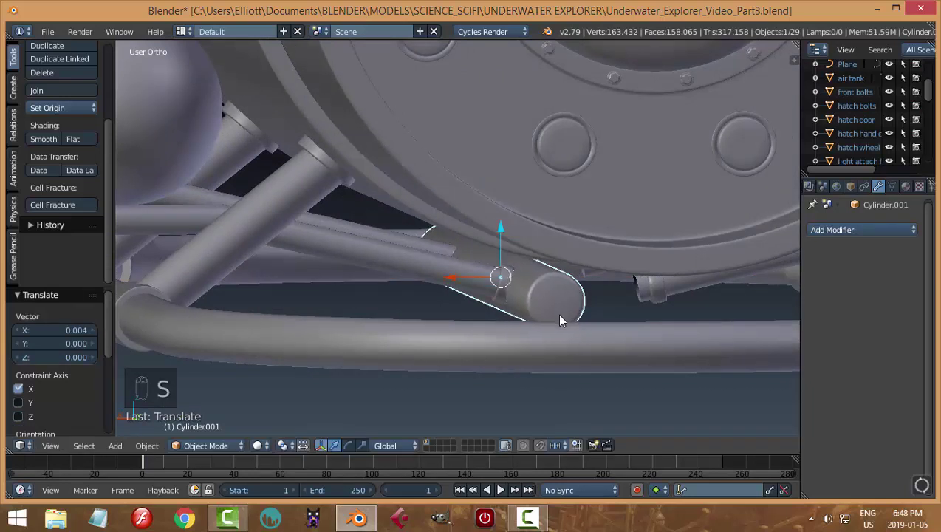
{"action": "key", "text": "s"}
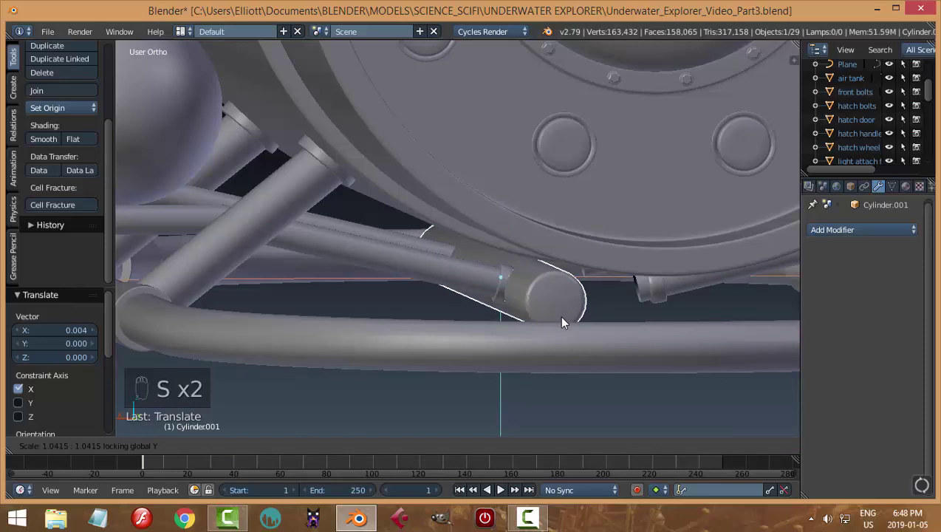
{"action": "key", "text": "a"}
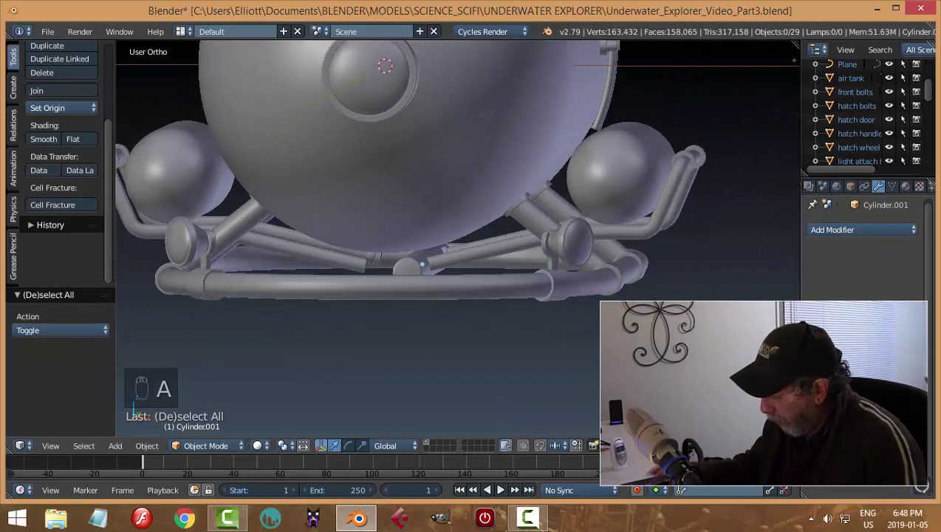
{"action": "key", "text": "KP_1"}
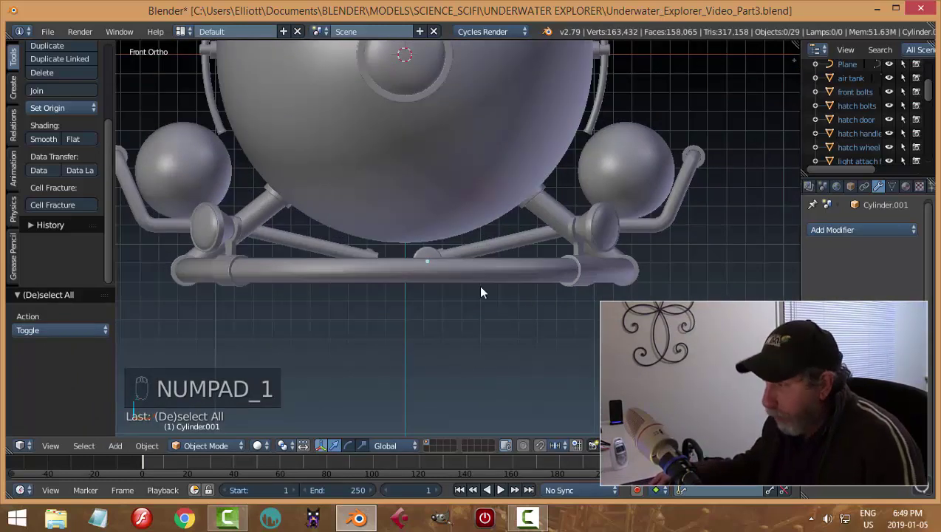
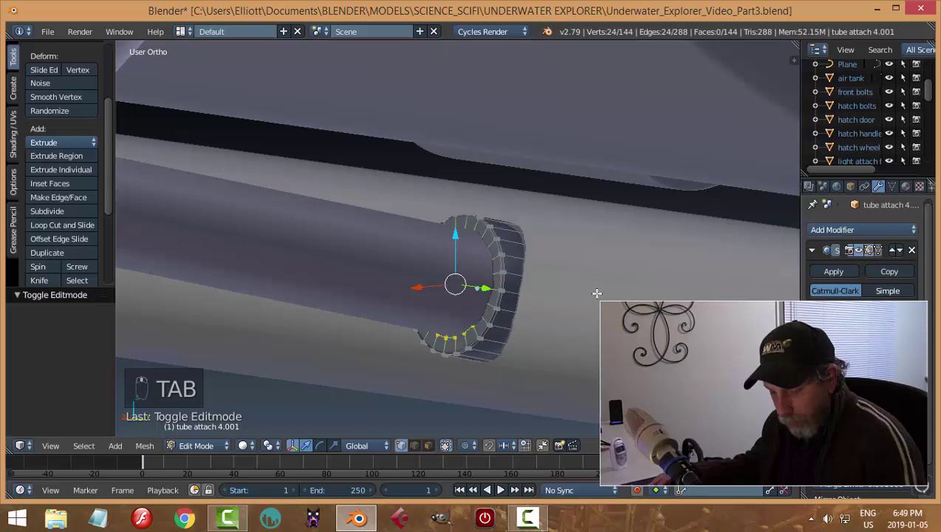
Step: Lengthen the collar ring with an extra edge loop in face mode, then leave Edit Mode with nothing selected
{"action": "key", "text": "a"}
{"action": "key", "text": "ctrl+Tab"}
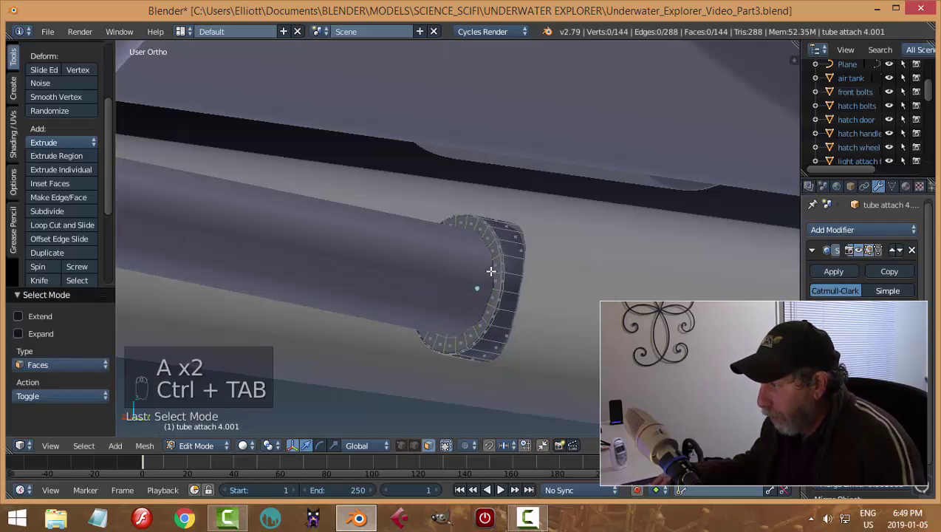
{"action": "key", "text": "a"}
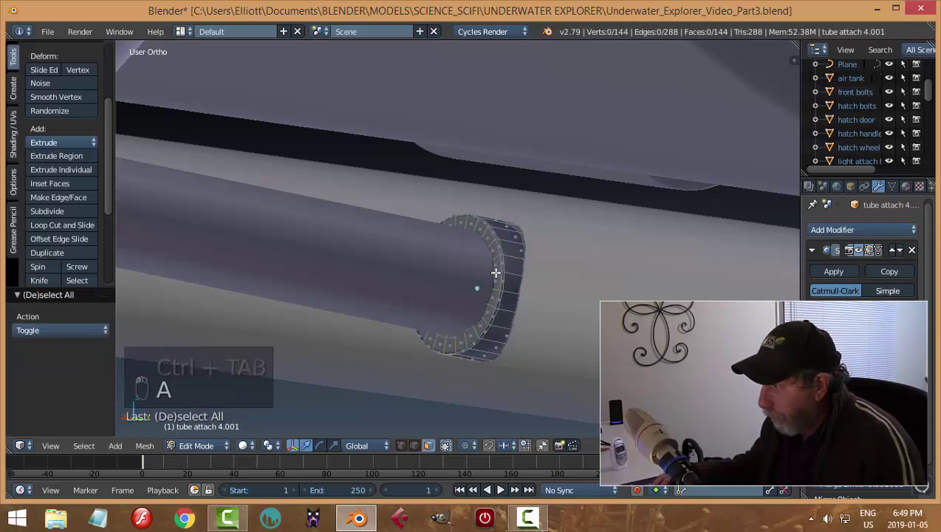
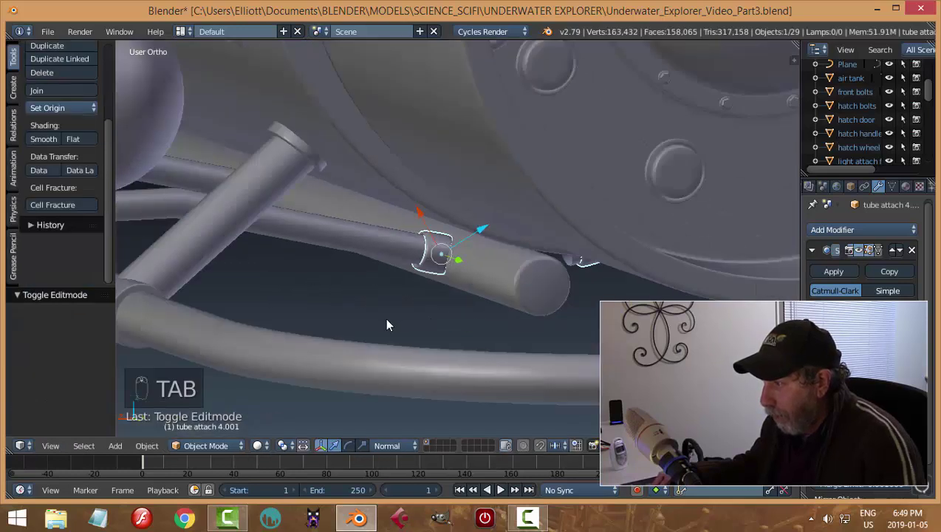
{"action": "key", "text": "Tab"}
{"action": "key", "text": "ctrl+r"}
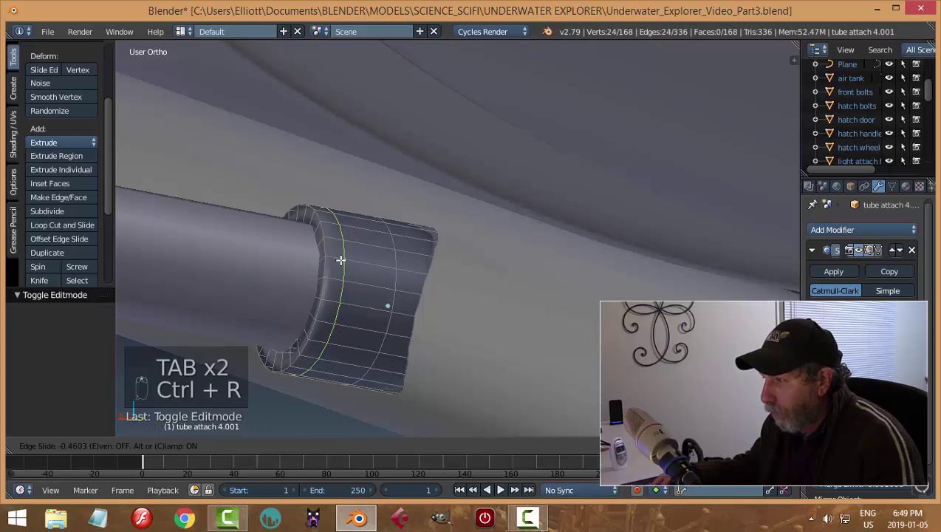
{"action": "key", "text": "Tab"}
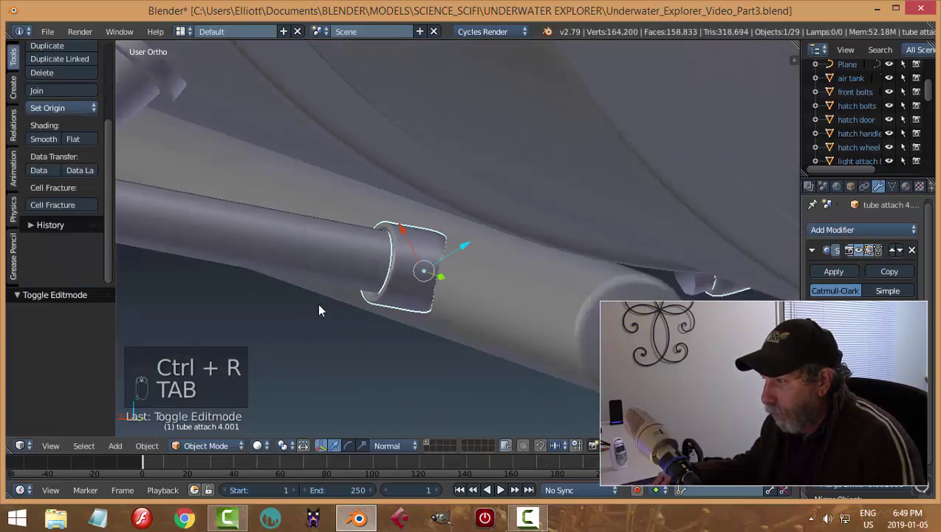
{"action": "key", "text": "a"}
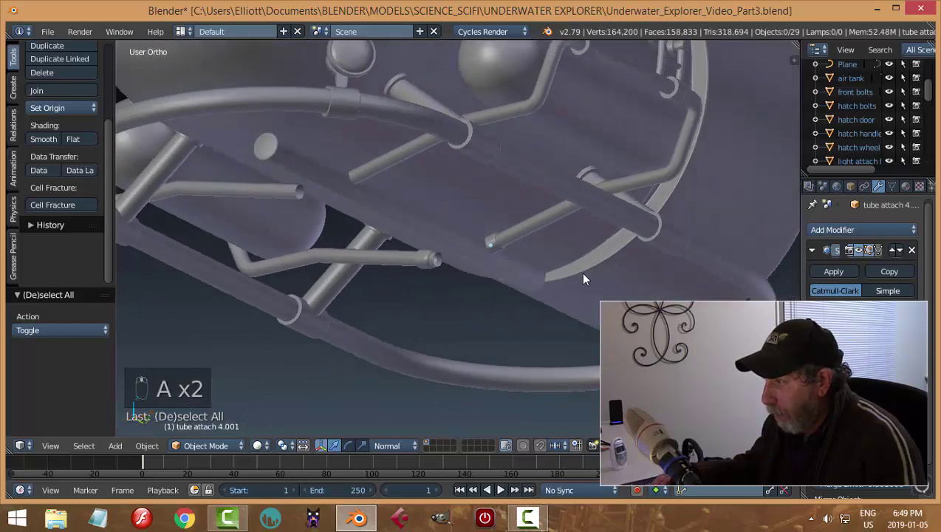
Step: From a side view, duplicate the collar on the air tank's rail and slide the copy along the rail
{"action": "middle_click", "coordinate": [615, 291]}
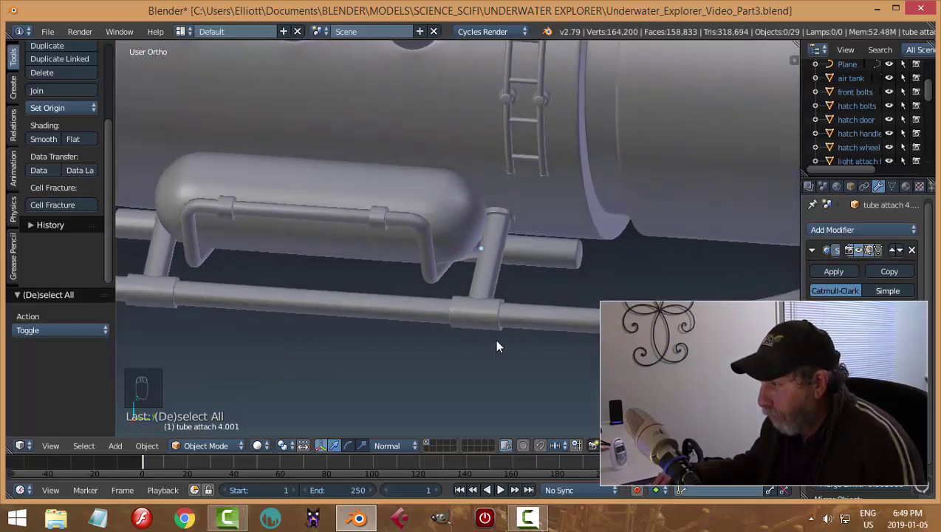
{"action": "left_click_drag", "start_coordinate": [492, 260], "coordinate": [427, 361]}
{"action": "left_click_drag", "start_coordinate": [395, 447], "coordinate": [571, 368]}
{"action": "key", "text": "KP_3"}
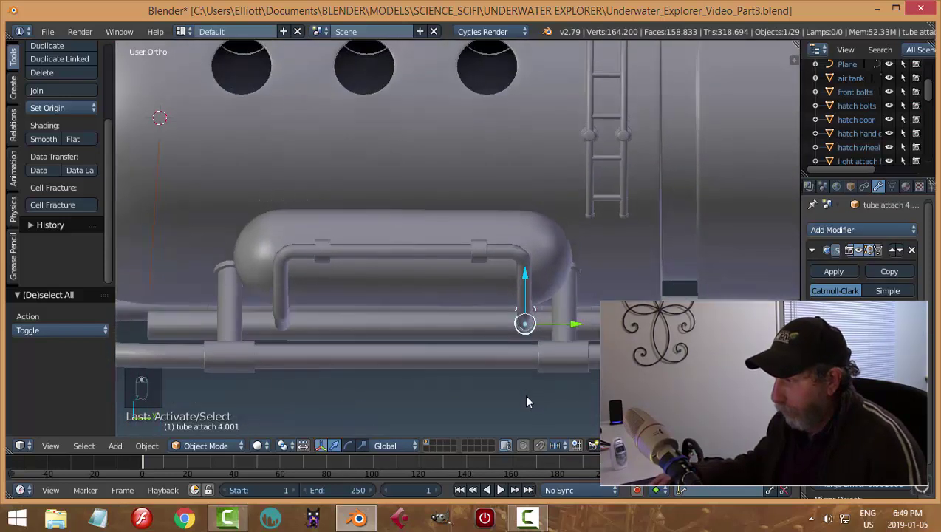
{"action": "key", "text": "shift+d"}
{"action": "left_click_drag", "start_coordinate": [582, 328], "coordinate": [340, 344]}
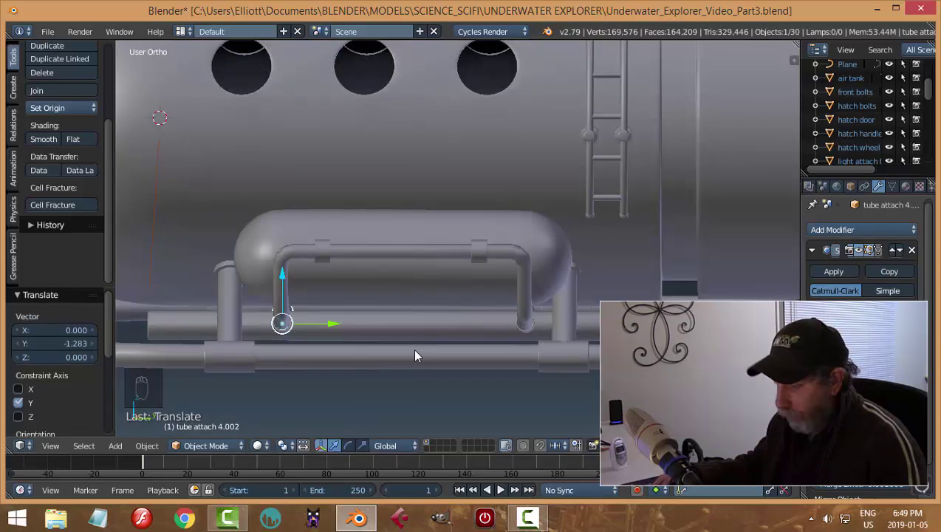
{"action": "key", "text": "a"}
Step: Orbit under the hull to inspect the new collar and where the struts meet the rail
{"action": "middle_click", "coordinate": [546, 335]}
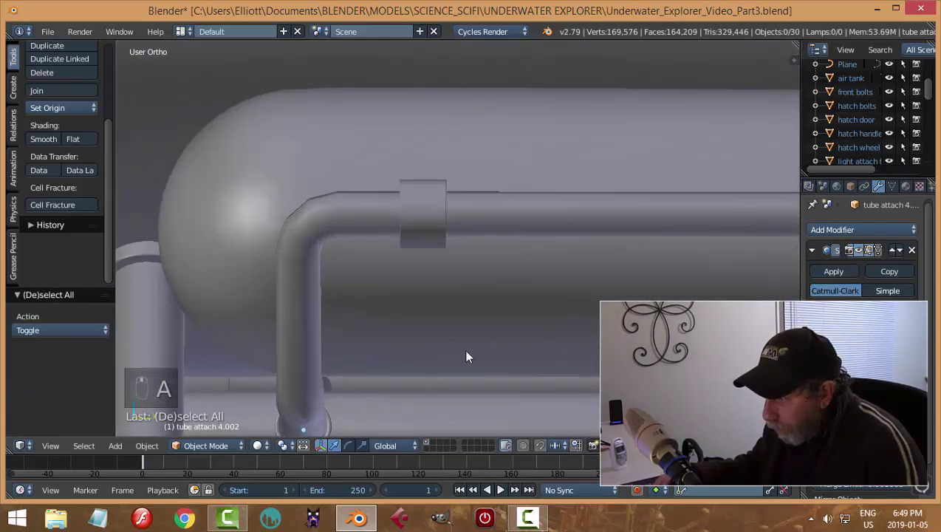
{"action": "left_click_drag", "start_coordinate": [420, 376], "coordinate": [466, 384]}
{"action": "key", "text": "a"}
{"action": "middle_click", "coordinate": [512, 392]}
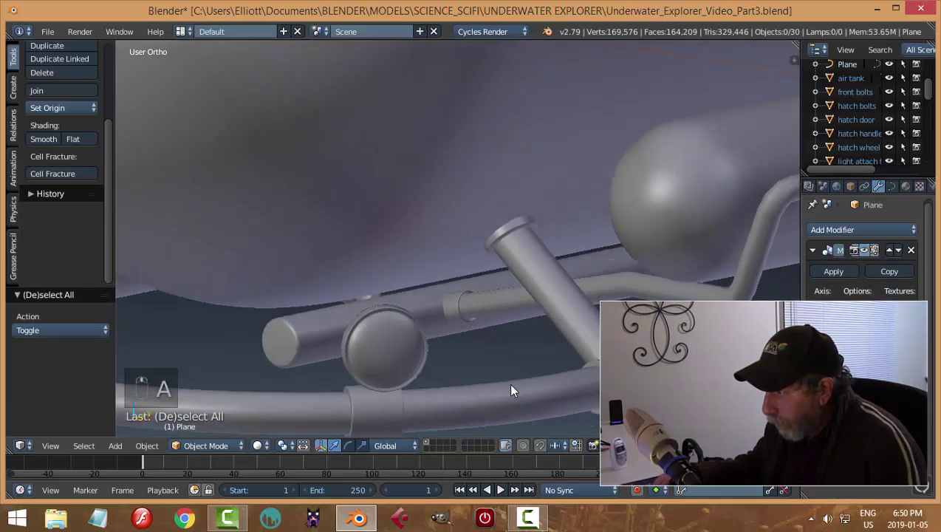
{"action": "middle_click", "coordinate": [480, 388]}
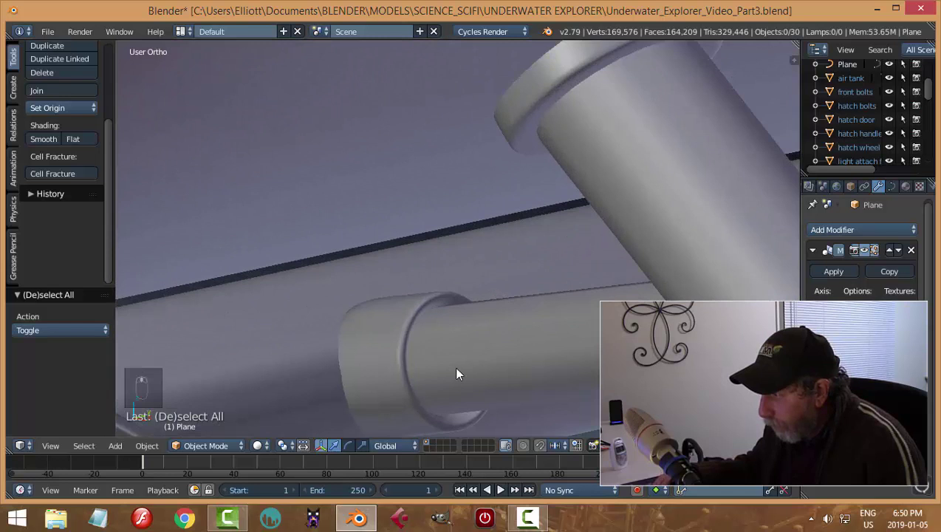
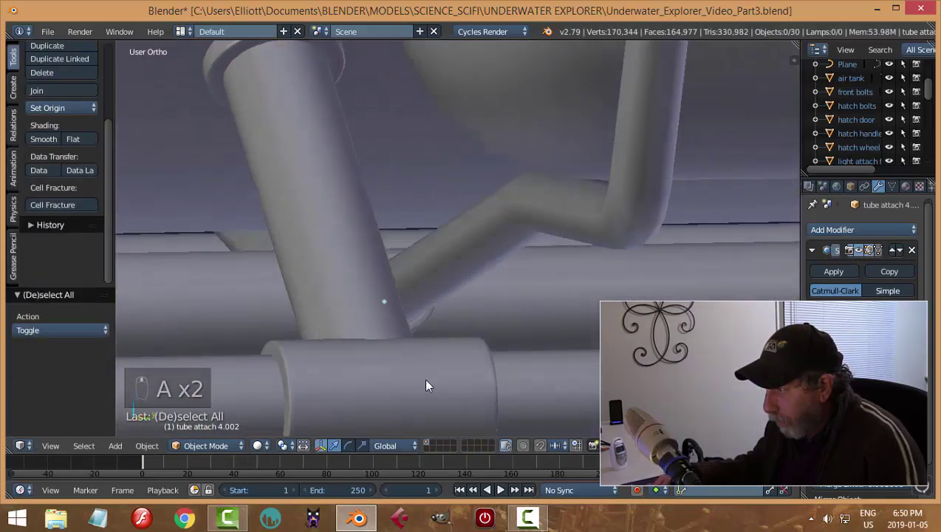
{"action": "middle_click", "coordinate": [384, 387]}
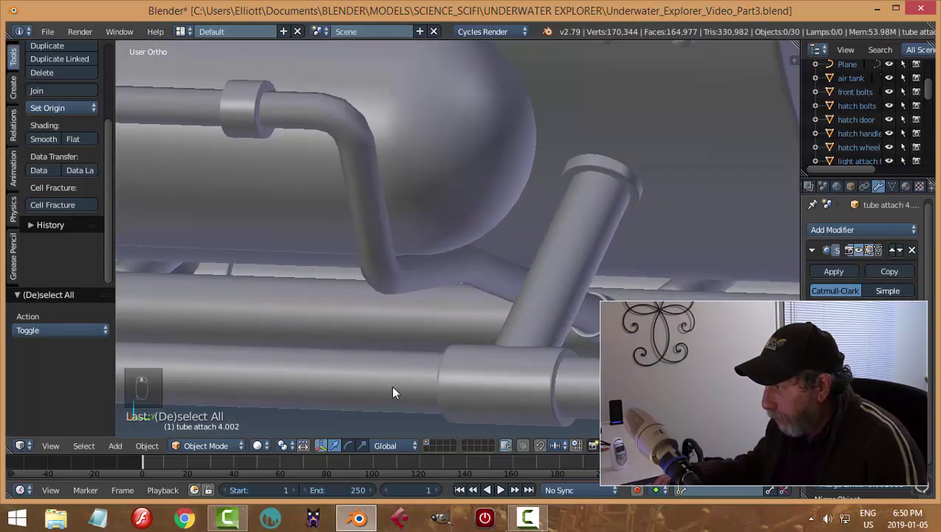
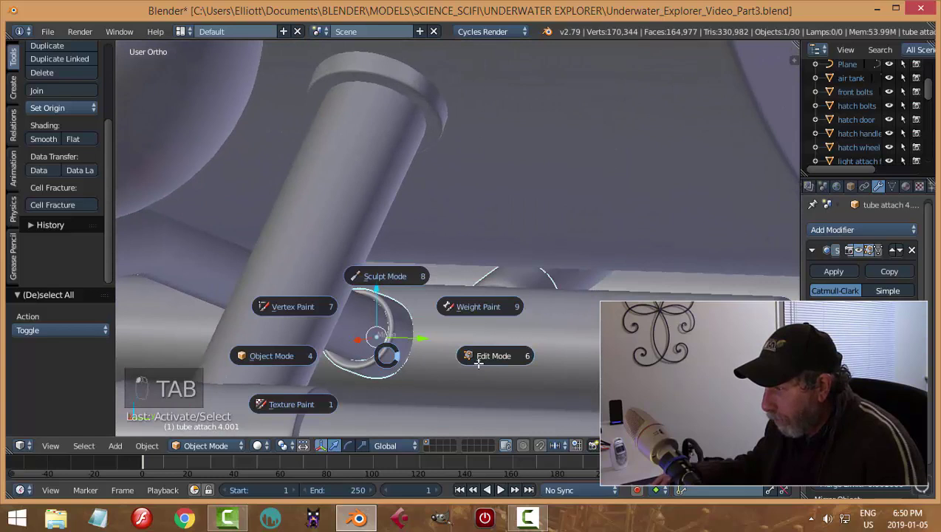
Step: Add and slide a loop cut near the strut collar's rim, then save the file
{"action": "key", "text": "a"}
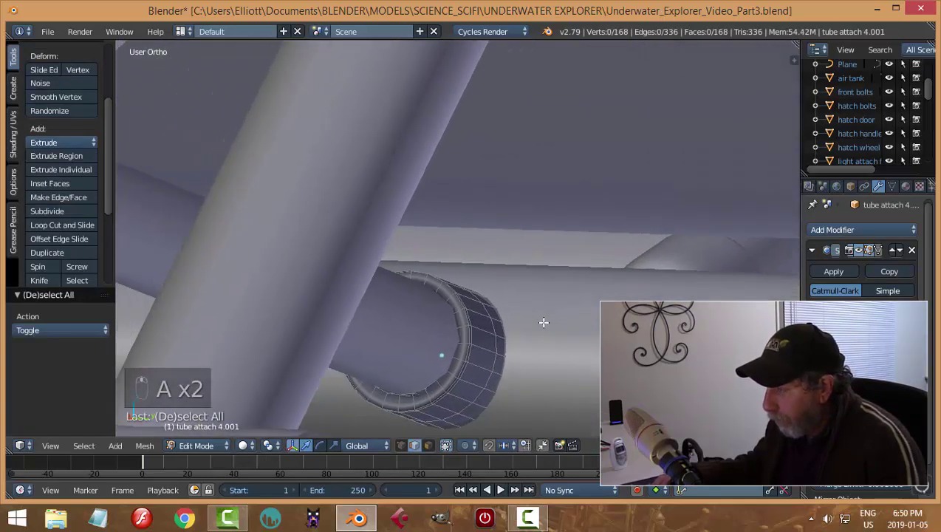
{"action": "key", "text": "ctrl+r"}
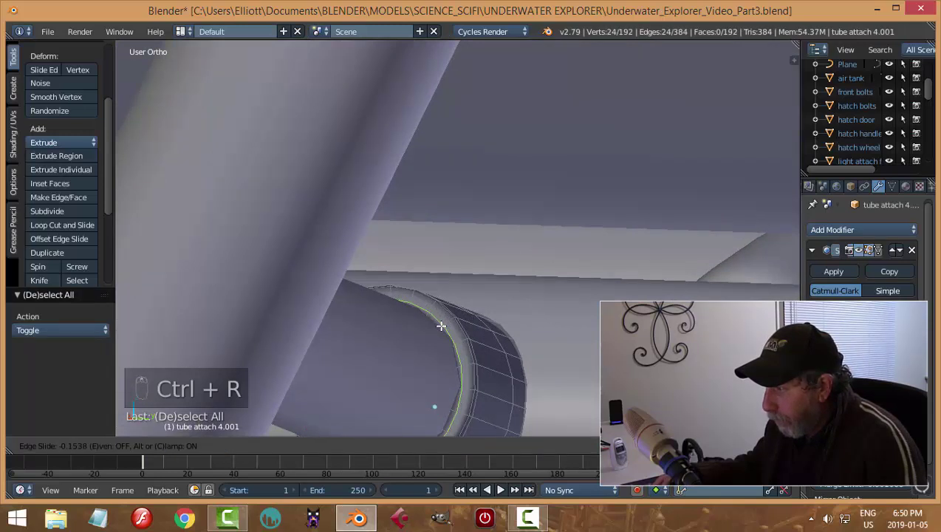
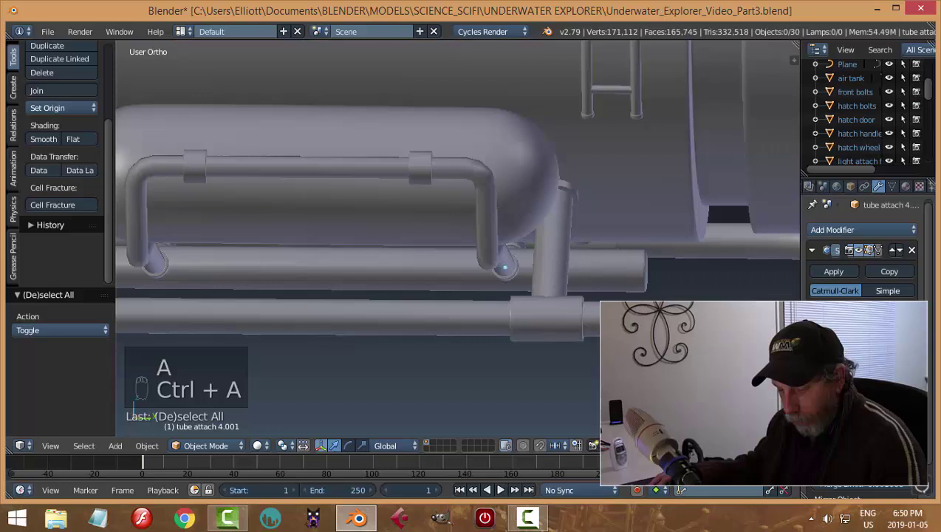
{"action": "key", "text": "ctrl+s"}
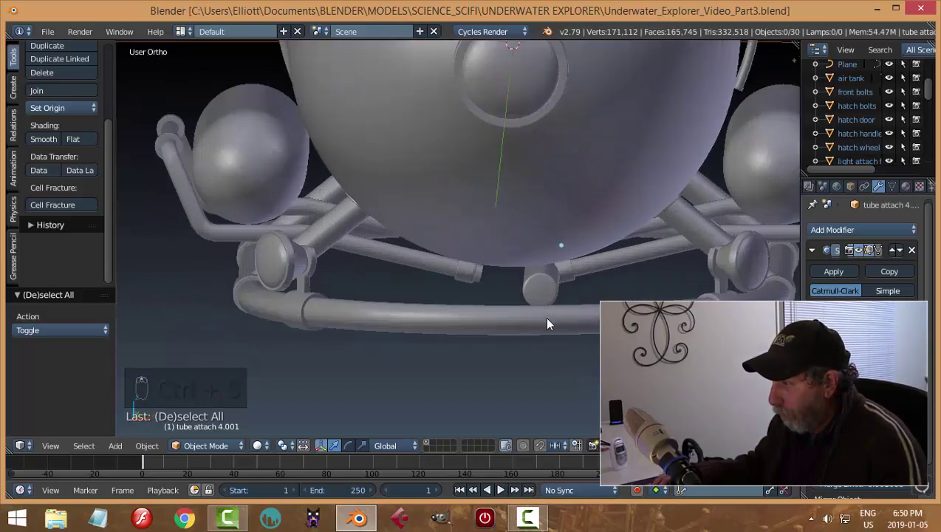
Step: Duplicate the round cylinder fitting under the hull, place the copy beside it along the rail, and save
{"action": "left_click_drag", "start_coordinate": [526, 270], "coordinate": [483, 336]}
{"action": "middle_click", "coordinate": [504, 341]}
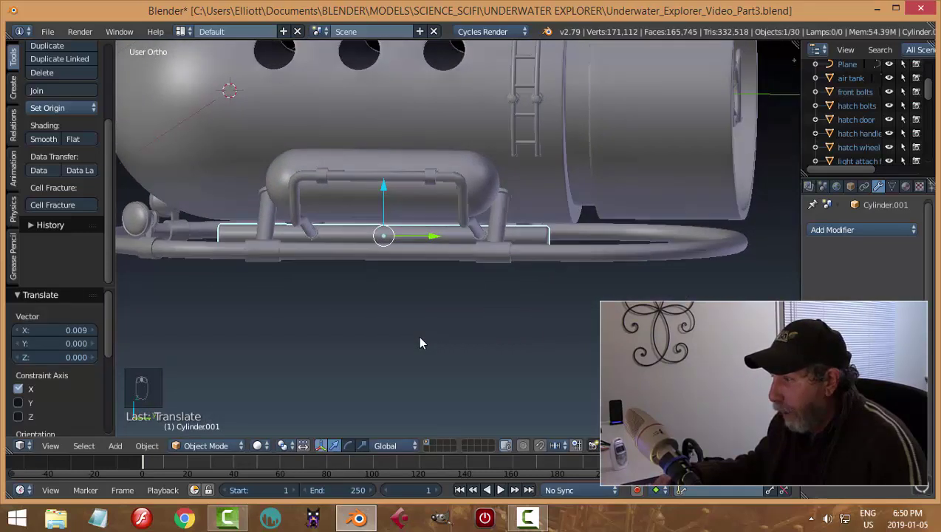
{"action": "left_click_drag", "start_coordinate": [845, 235], "coordinate": [534, 316]}
{"action": "key", "text": "a"}
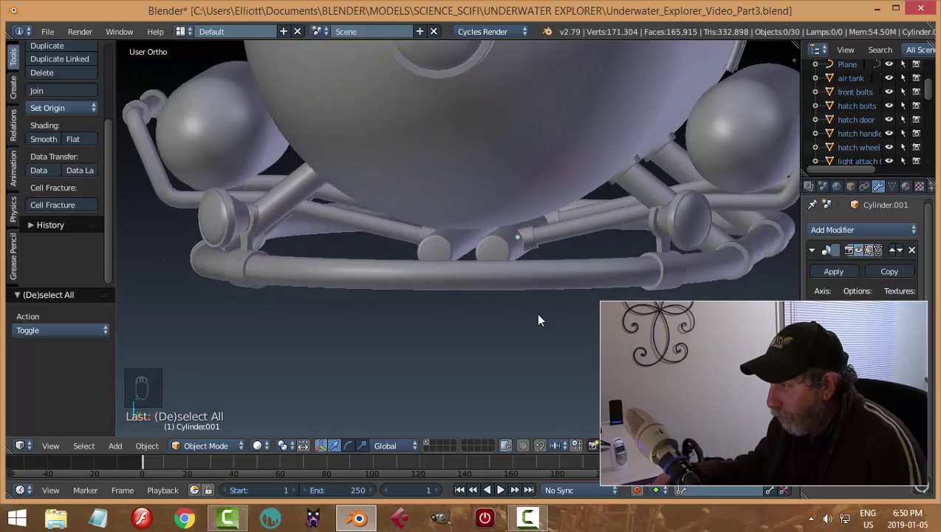
{"action": "left_click_drag", "start_coordinate": [541, 327], "coordinate": [516, 192]}
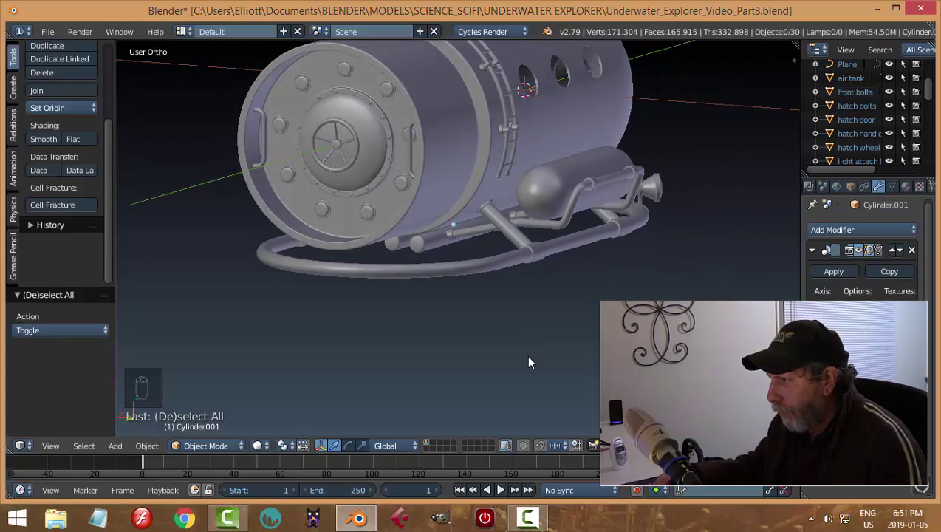
{"action": "key", "text": "ctrl+s"}
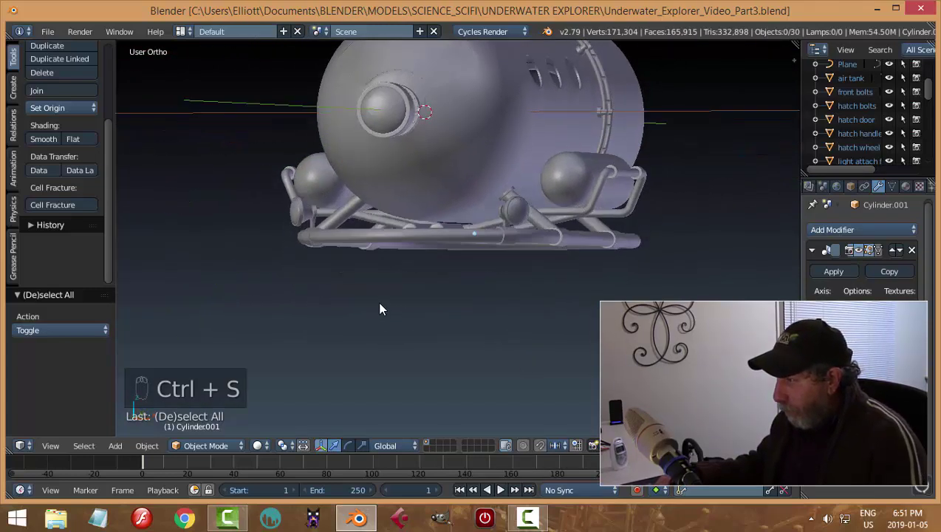
Step: Zoom to the strut collars under the hull, nudge both along the struts into place, and save
{"action": "left_click_drag", "start_coordinate": [526, 350], "coordinate": [541, 346]}
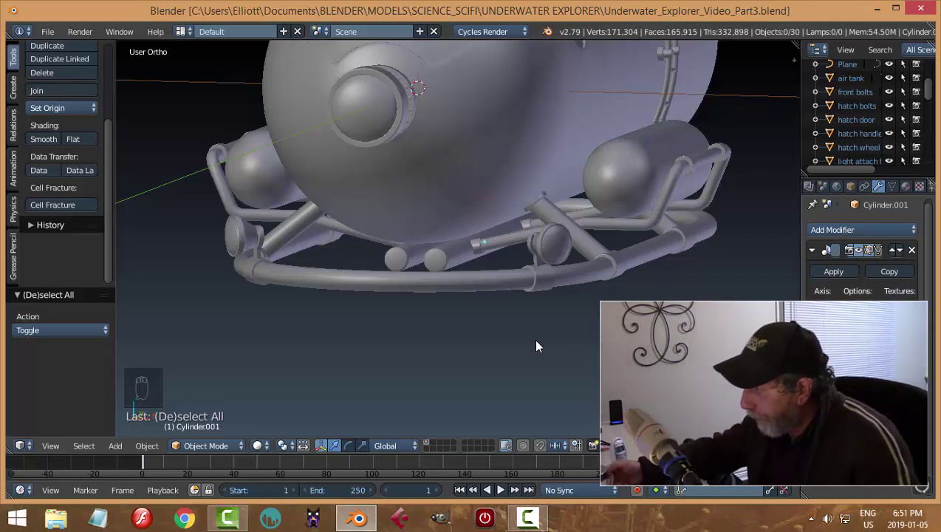
{"action": "left_click_drag", "start_coordinate": [503, 257], "coordinate": [572, 306]}
{"action": "left_click_drag", "start_coordinate": [571, 307], "coordinate": [409, 451]}
{"action": "left_click_drag", "start_coordinate": [409, 451], "coordinate": [567, 265]}
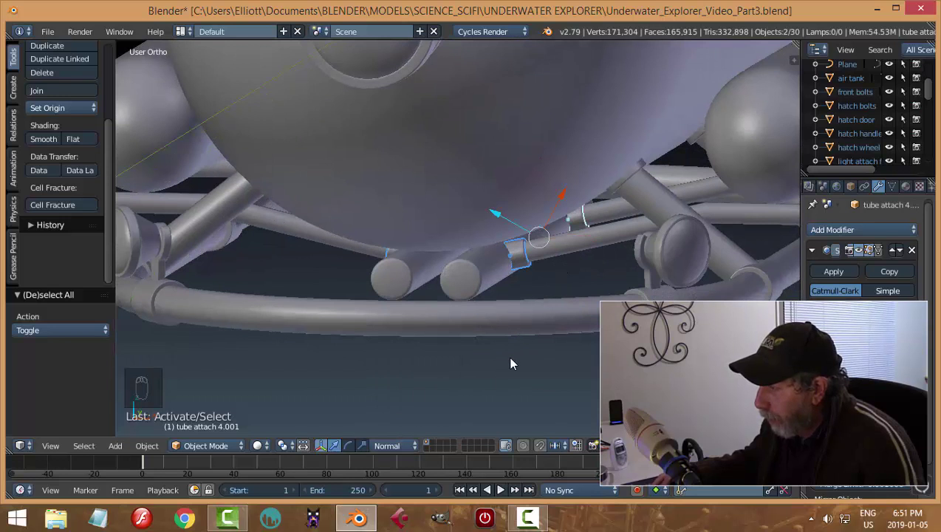
{"action": "left_click_drag", "start_coordinate": [408, 455], "coordinate": [565, 310]}
{"action": "middle_click", "coordinate": [564, 310]}
{"action": "key", "text": "g"}
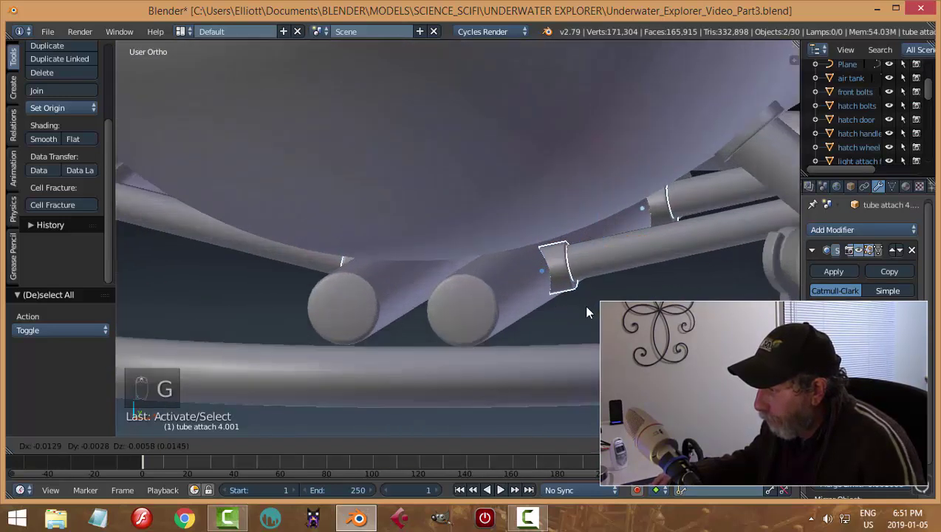
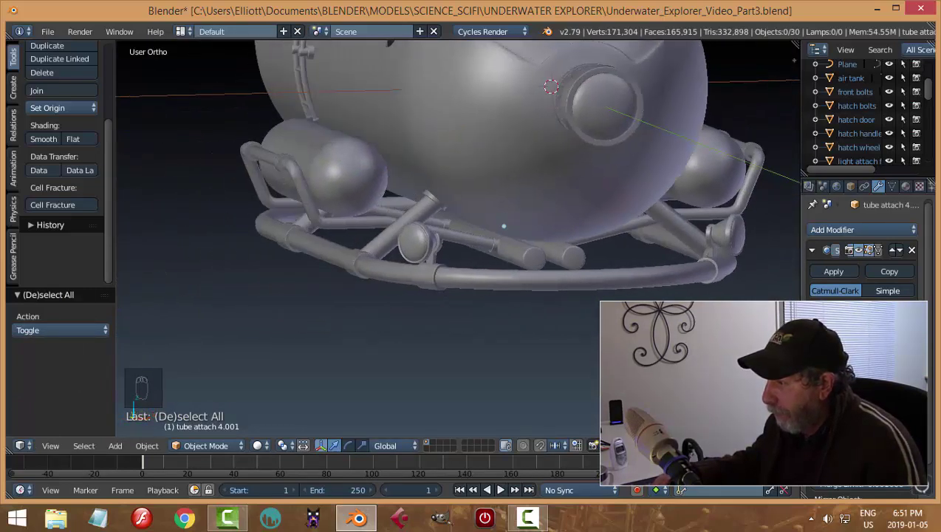
{"action": "key", "text": "ctrl+s"}
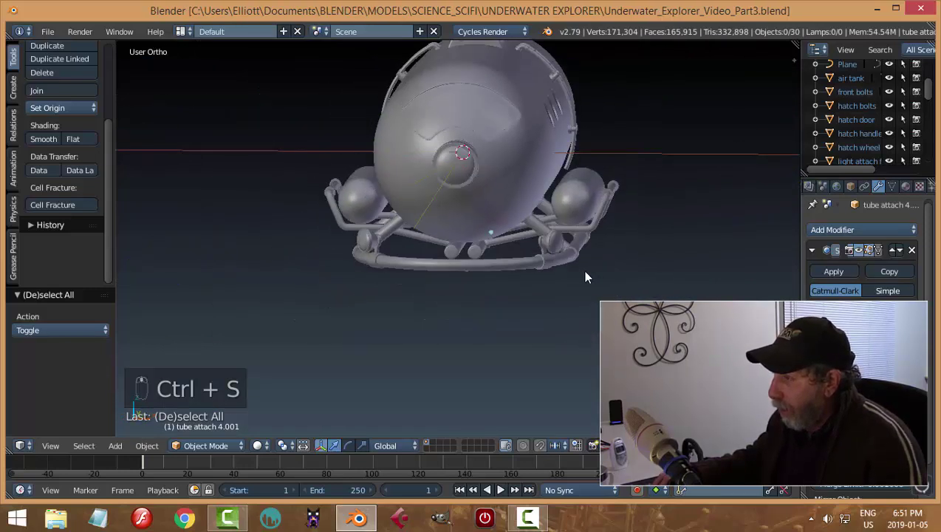
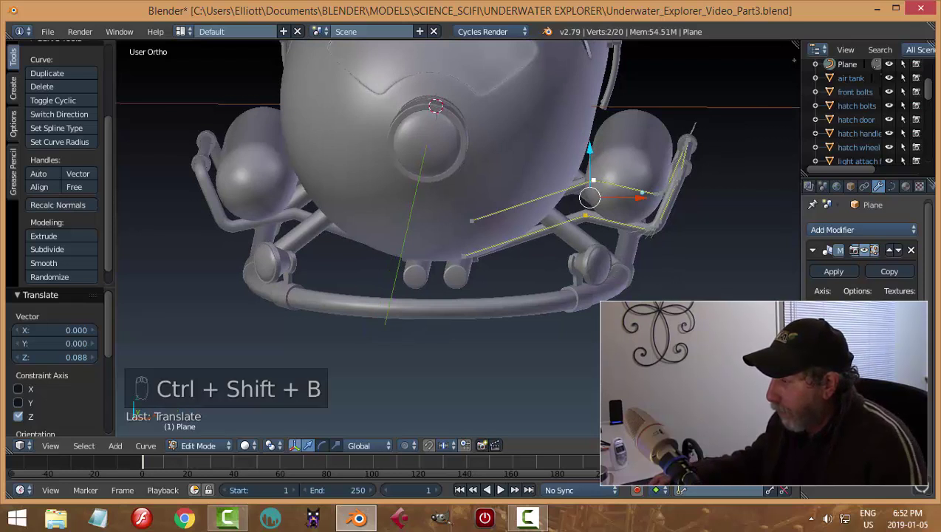
Step: Raise the selected points of the strut rail curve vertically, then return to Object Mode with nothing selected
{"action": "key", "text": "Escape"}
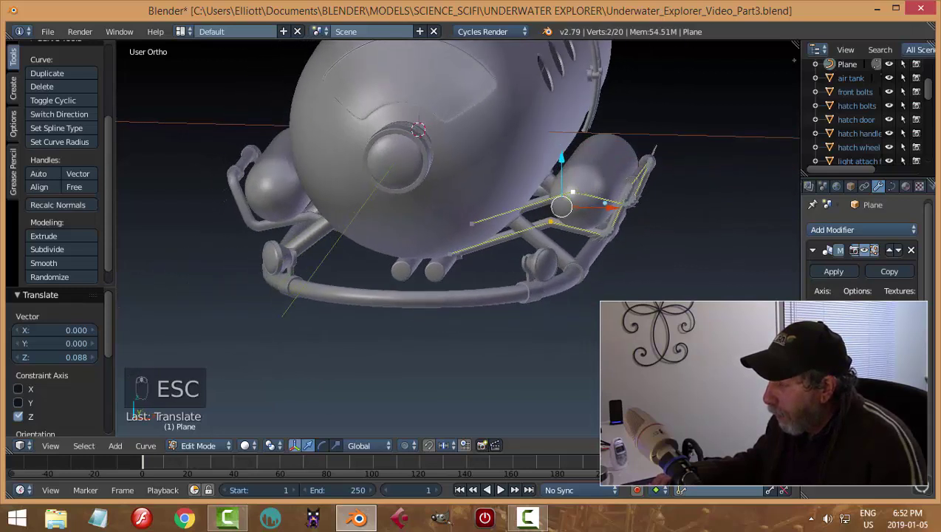
{"action": "key", "text": "ctrl+z"}
{"action": "key", "text": "a"}
{"action": "key", "text": "Tab"}
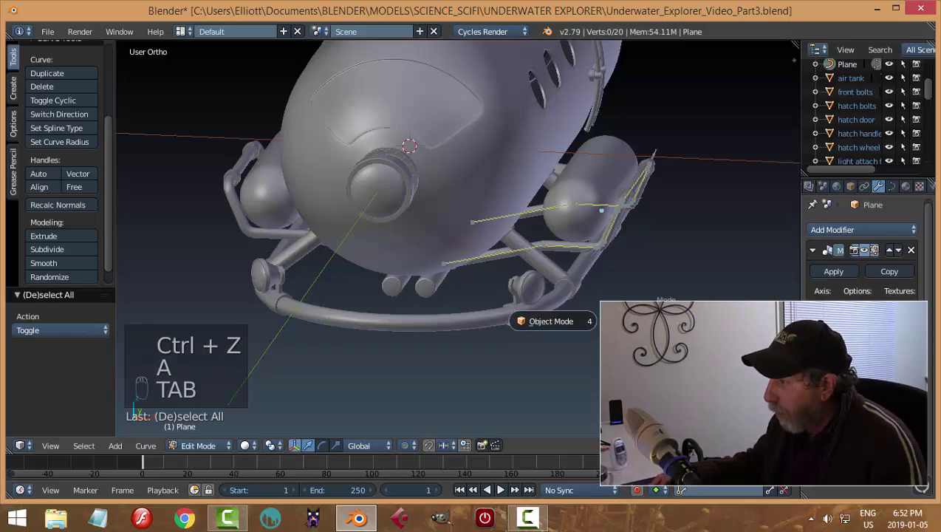
{"action": "key", "text": "a"}
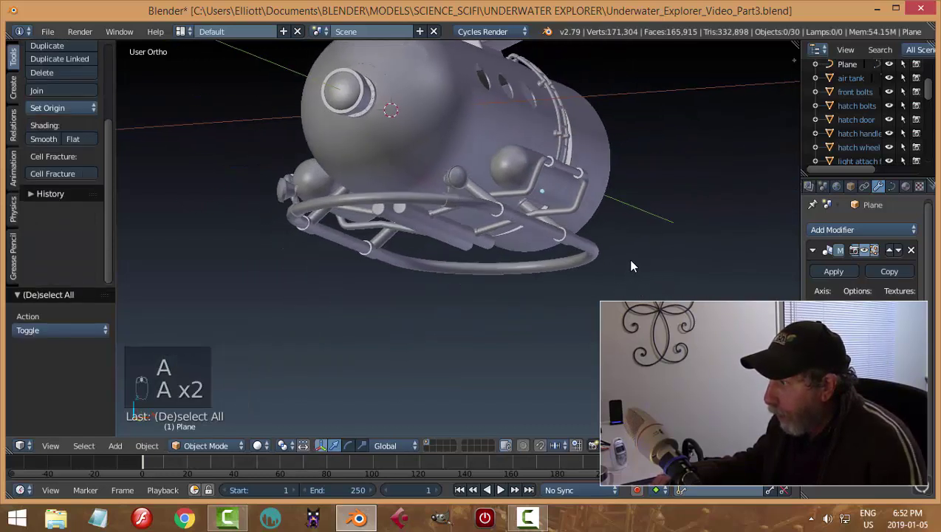
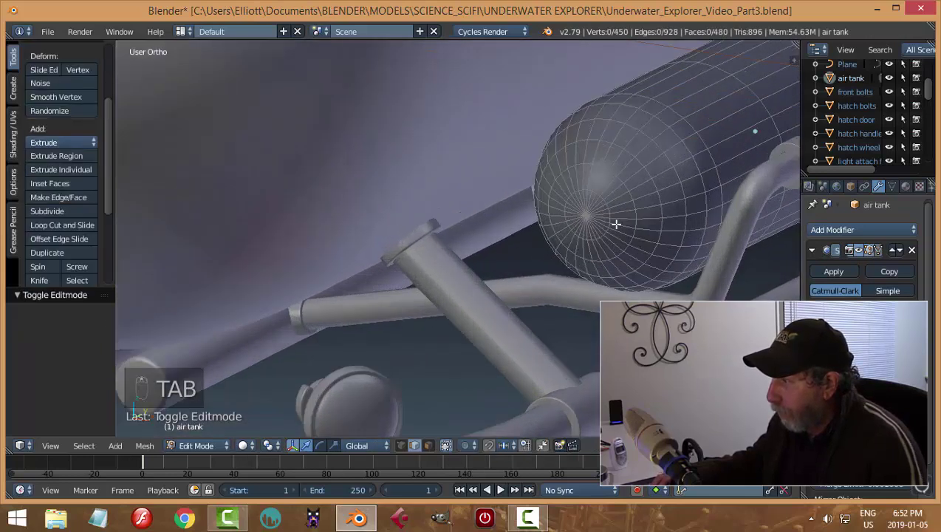
Step: Delete the air tank's end-cap faces and push the remaining edge ring inward into the tank
{"action": "key", "text": "ctrl+Tab"}
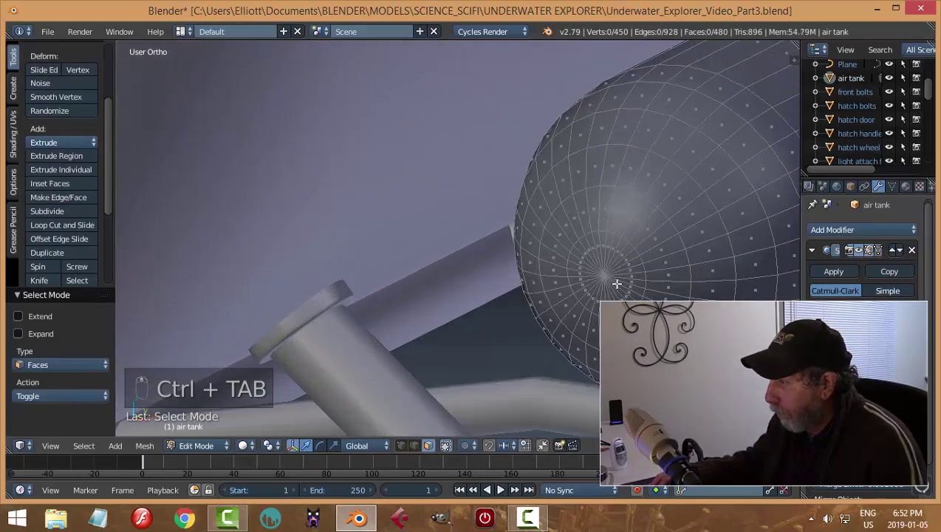
{"action": "key", "text": "c"}
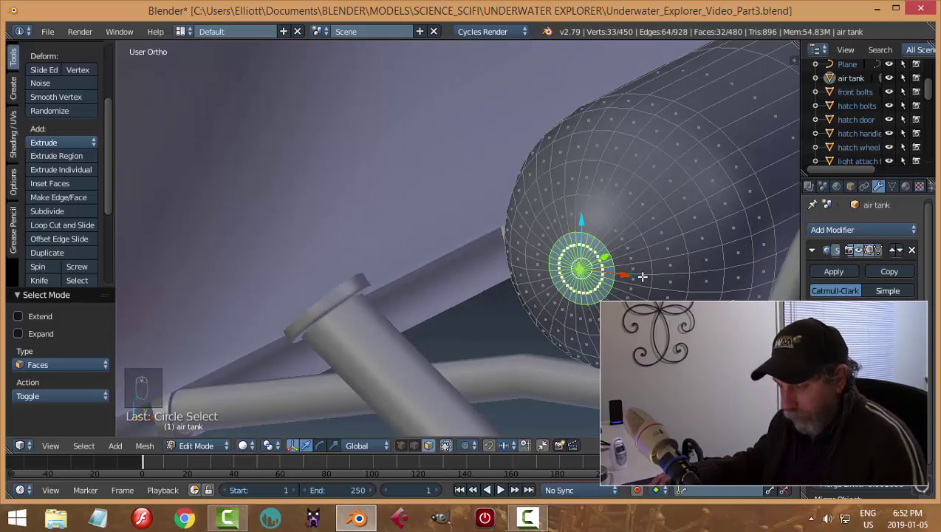
{"action": "key", "text": "x"}
{"action": "key", "text": "ctrl+Tab"}
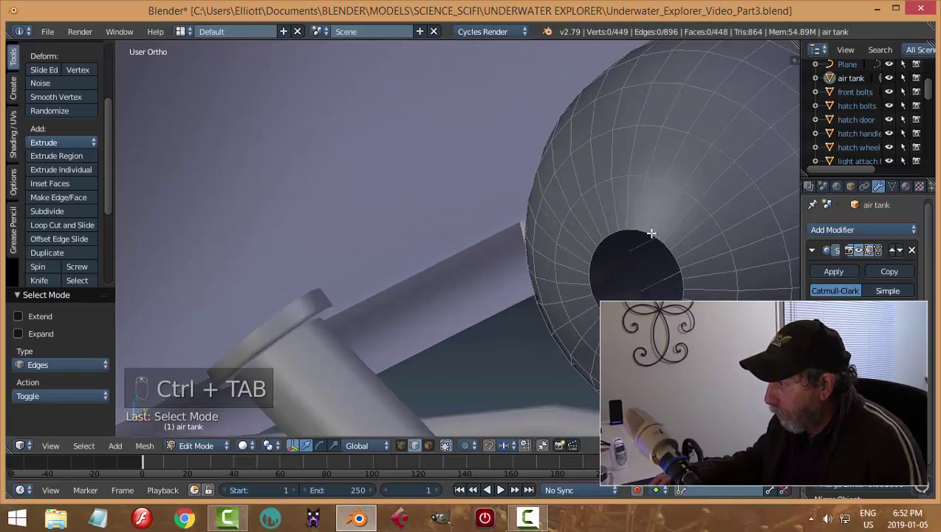
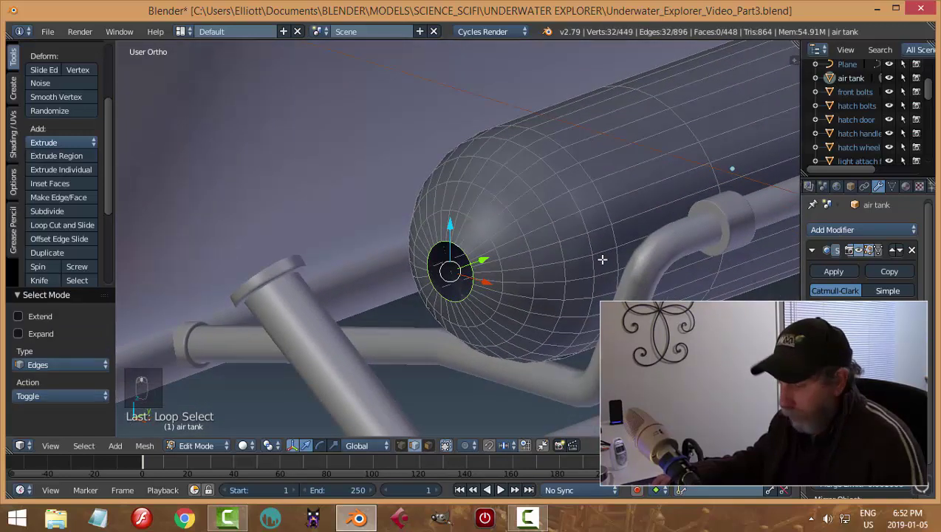
{"action": "key", "text": "e"}
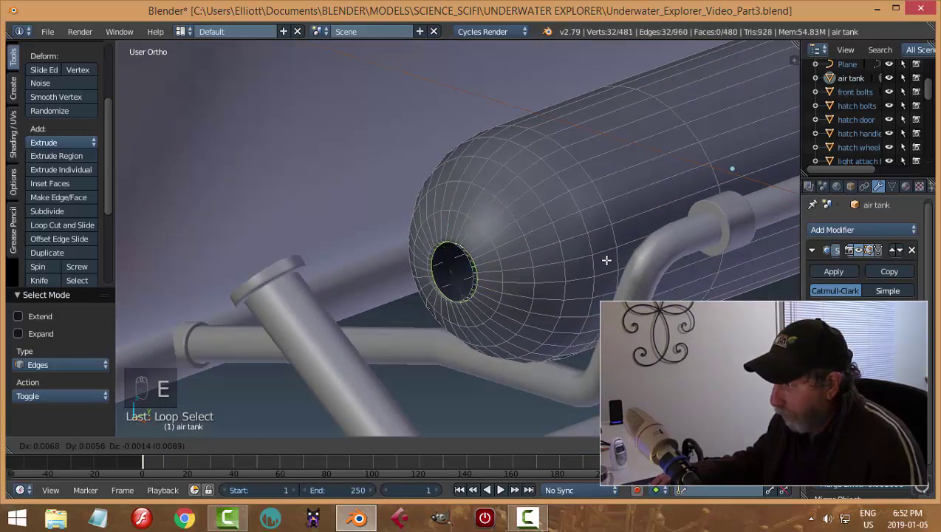
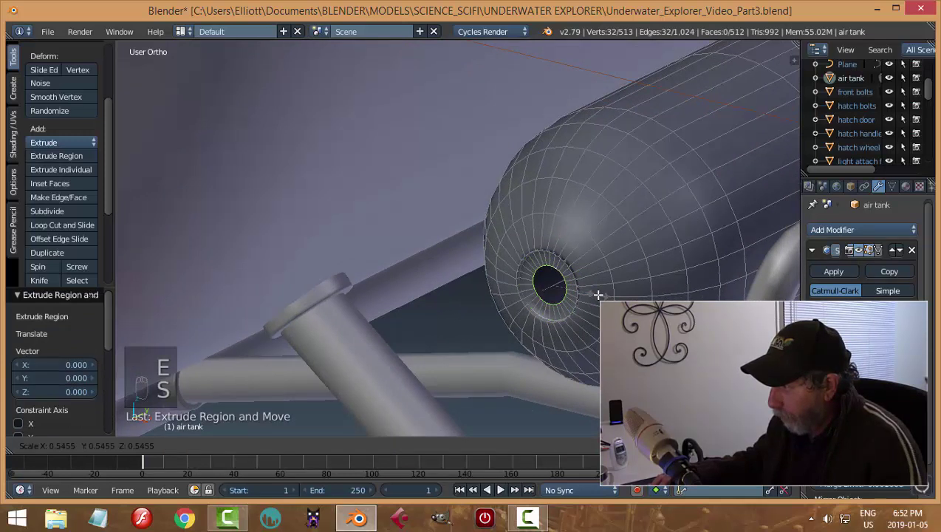
Step: Extrude and scale further rings to form the recessed opening, merge the centre, and leave Edit Mode
{"action": "key", "text": "e"}
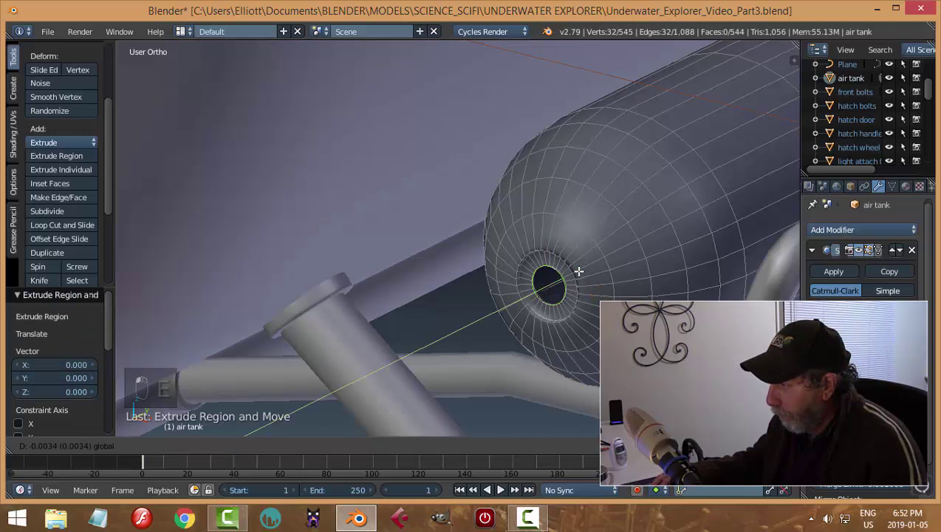
{"action": "key", "text": "e"}
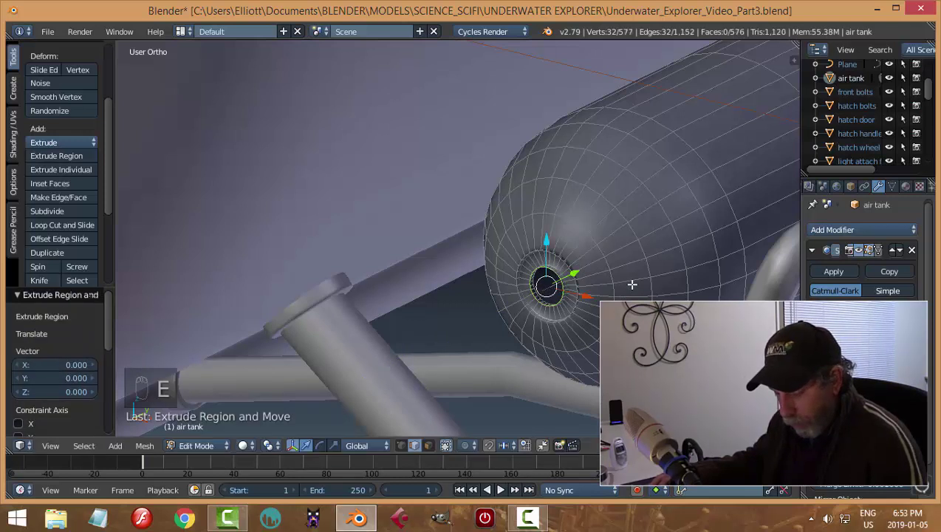
{"action": "key", "text": "s"}
{"action": "key", "text": "e"}
{"action": "key", "text": "alt+m"}
{"action": "key", "text": "Tab"}
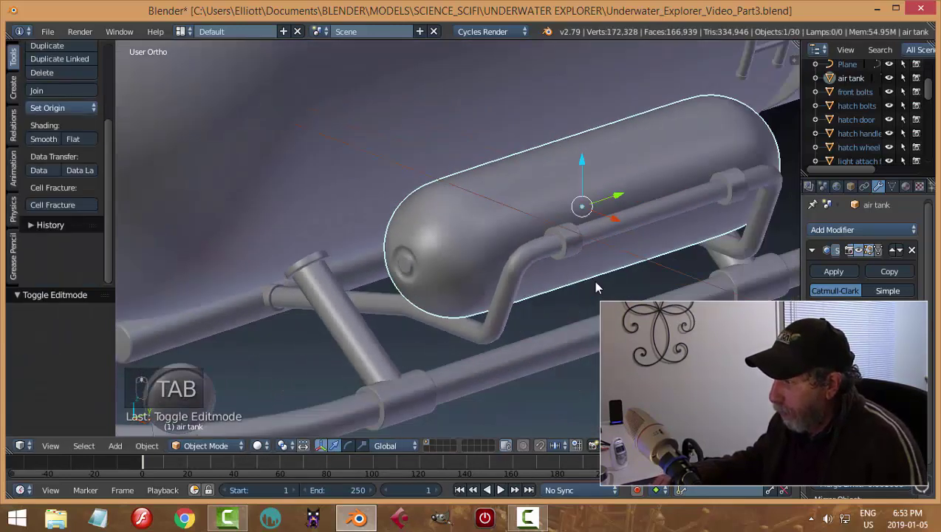
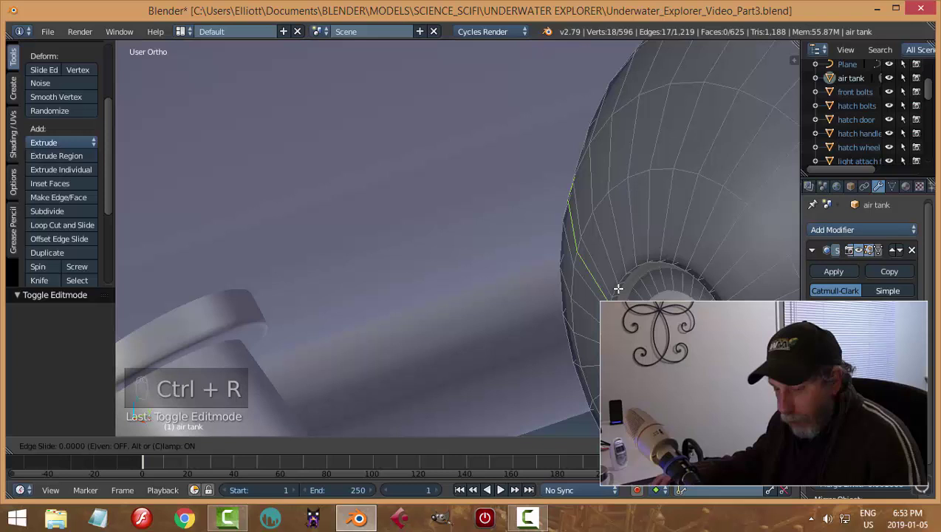
Step: Add two loop cuts slid toward the opening's rim to sharpen it, then return to Object Mode
{"action": "key", "text": "ctrl+z"}
{"action": "key", "text": "ctrl+r"}
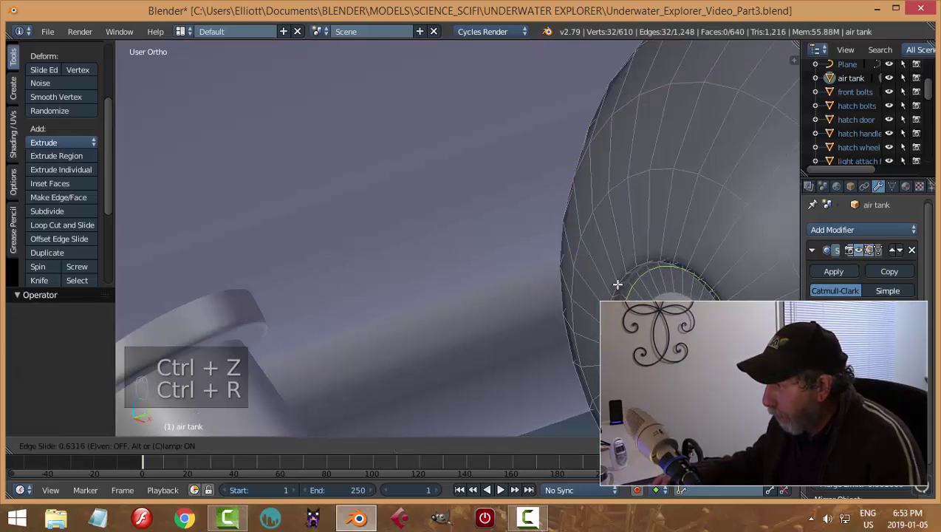
{"action": "key", "text": "ctrl+r"}
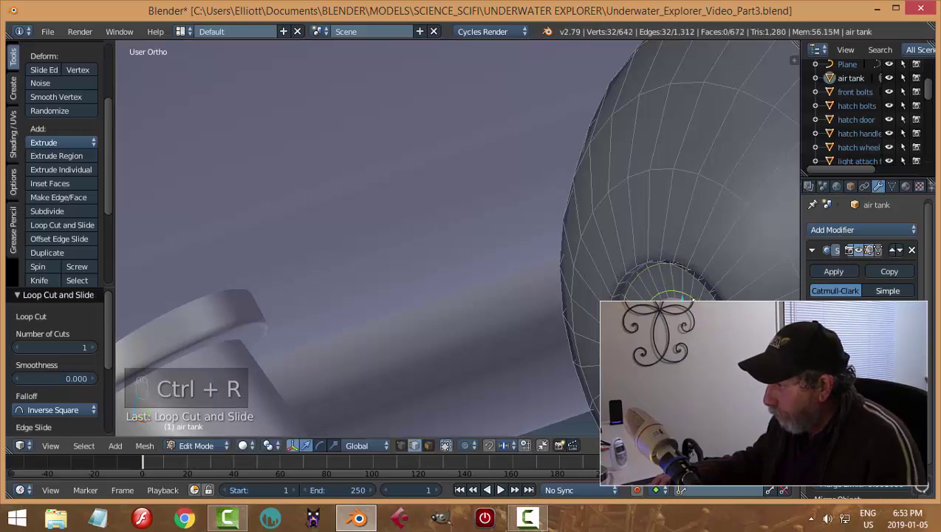
{"action": "key", "text": "Tab"}
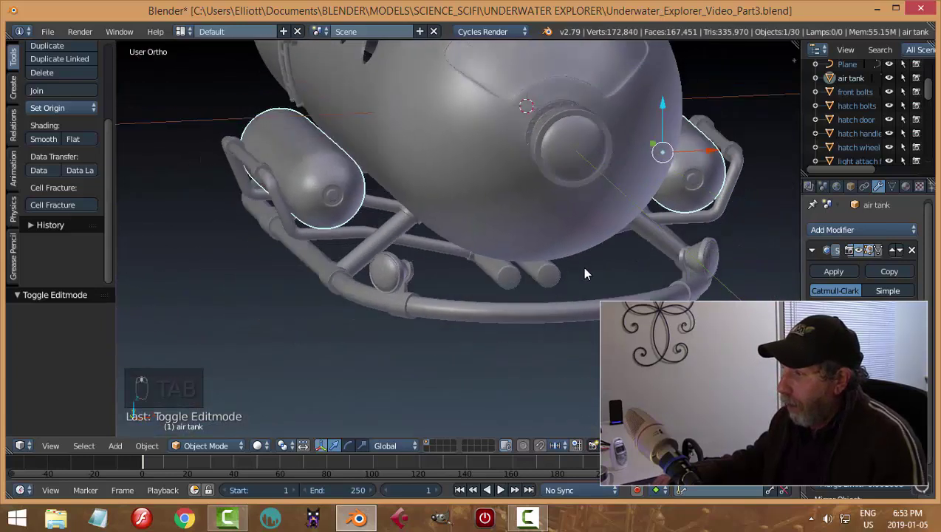
Step: Save, select the tube attach collar on the tank's rail tube and duplicate it
{"action": "key", "text": "a"}
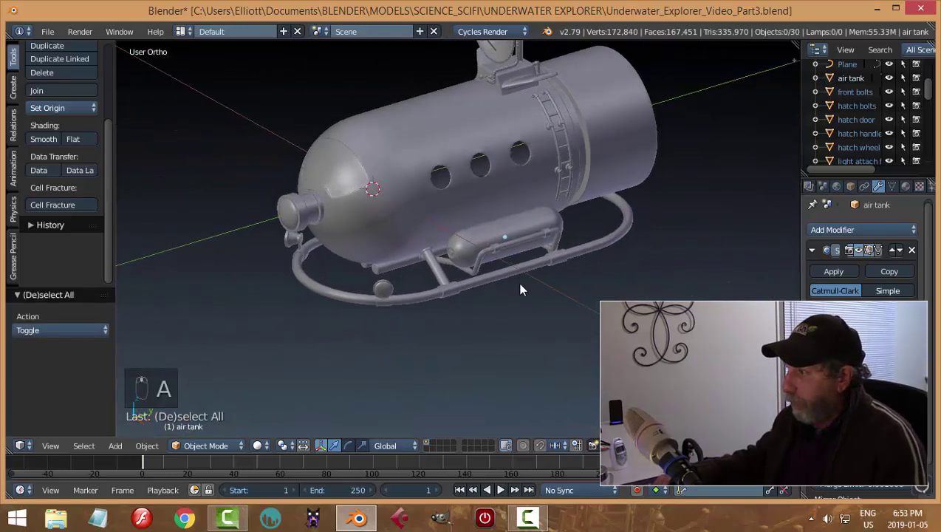
{"action": "key", "text": "ctrl+s"}
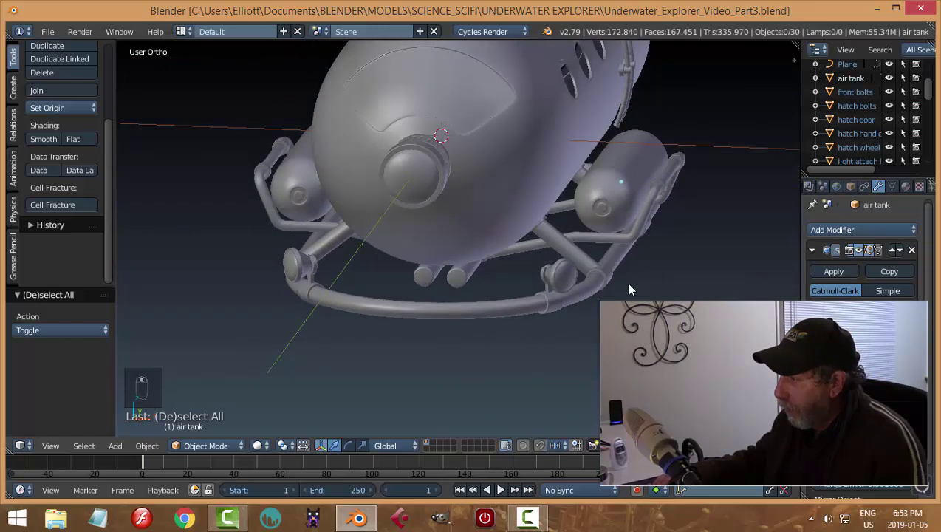
{"action": "left_click", "coordinate": [604, 286]}
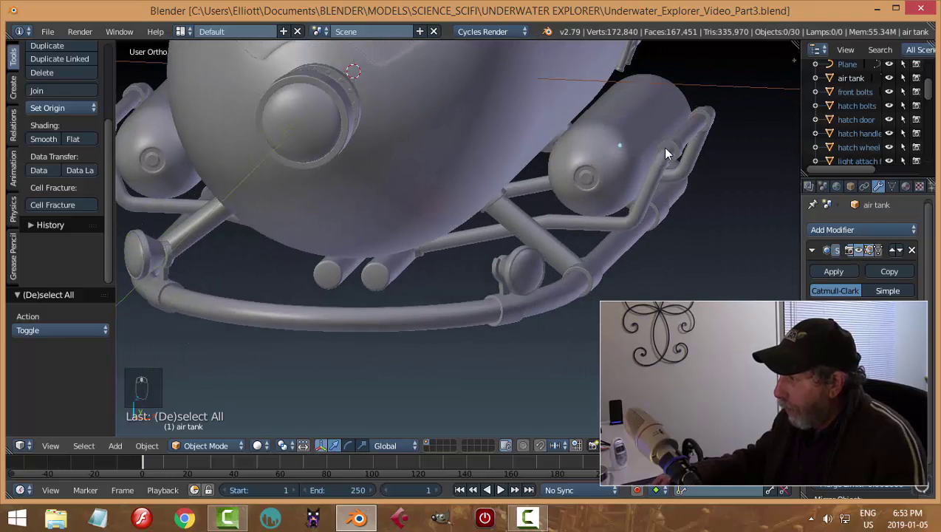
{"action": "left_click_drag", "start_coordinate": [681, 147], "coordinate": [715, 225]}
{"action": "key", "text": "shift+d"}
Step: Turn the copy 90° on Z, move it to the other air tank and nudge it down onto the rail tube's bent end
{"action": "key", "text": "r"}
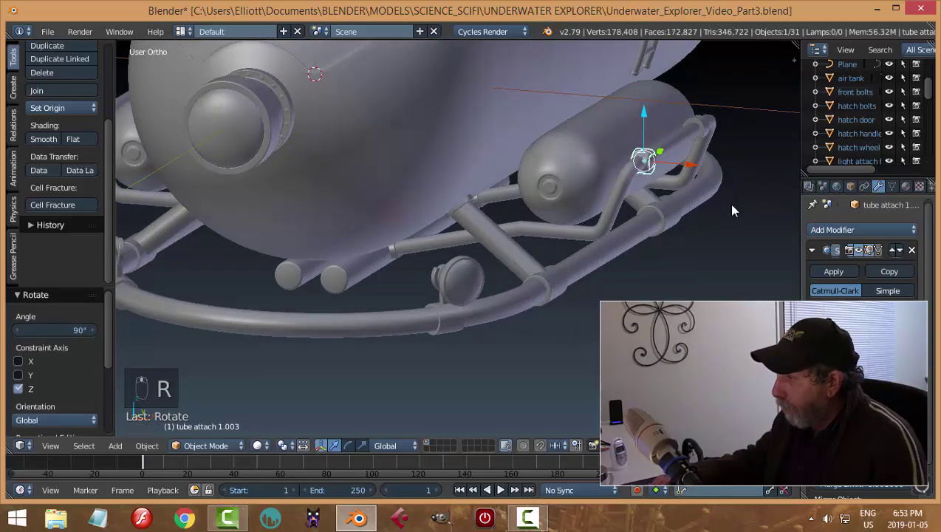
{"action": "left_click_drag", "start_coordinate": [610, 170], "coordinate": [522, 138]}
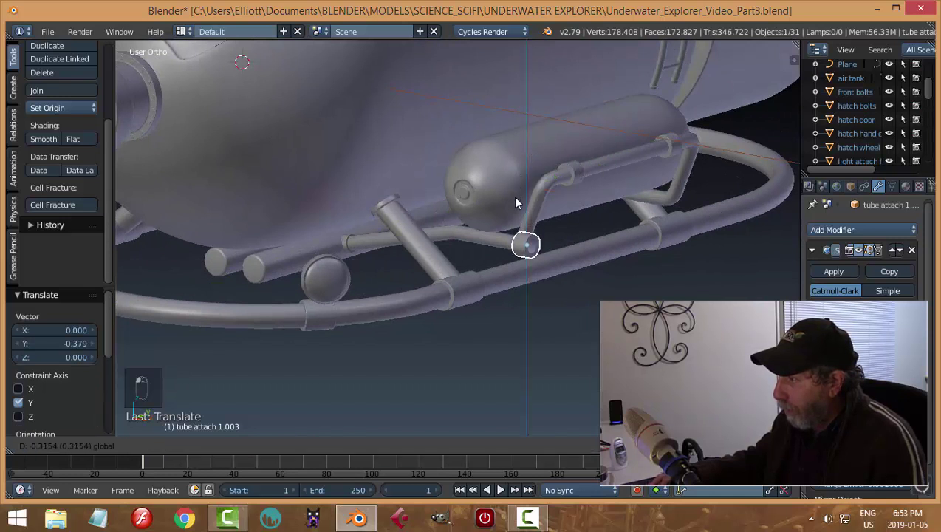
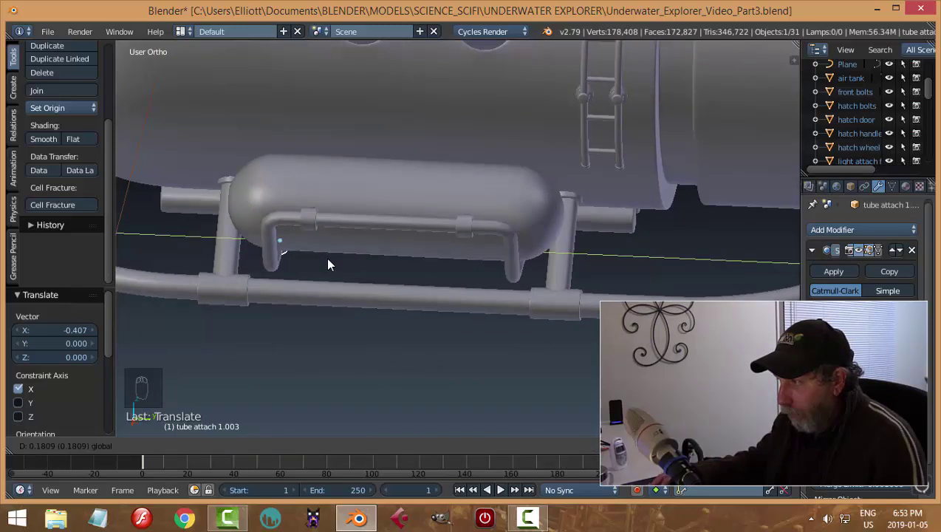
{"action": "key", "text": "KP_Decimal"}
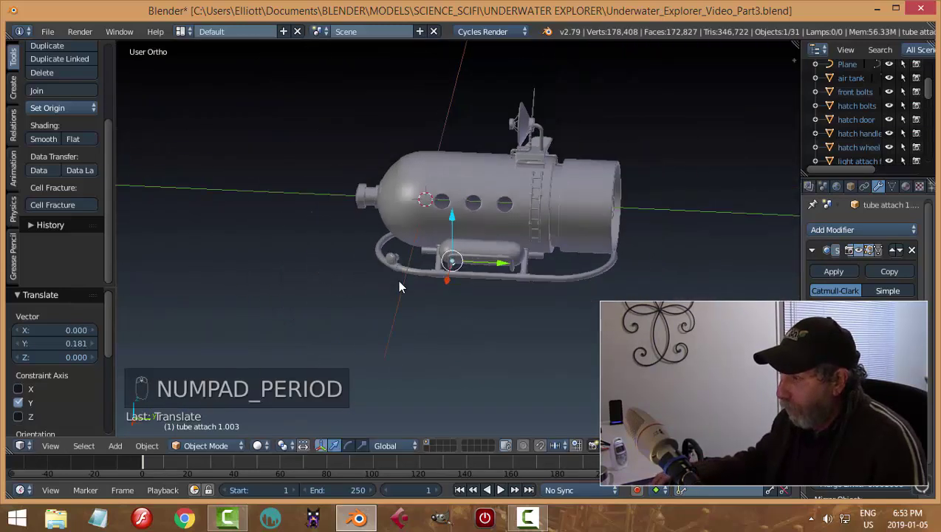
{"action": "middle_click", "coordinate": [382, 247]}
{"action": "middle_click", "coordinate": [387, 230]}
{"action": "left_click_drag", "start_coordinate": [352, 127], "coordinate": [355, 151]}
{"action": "left_click", "coordinate": [355, 151]}
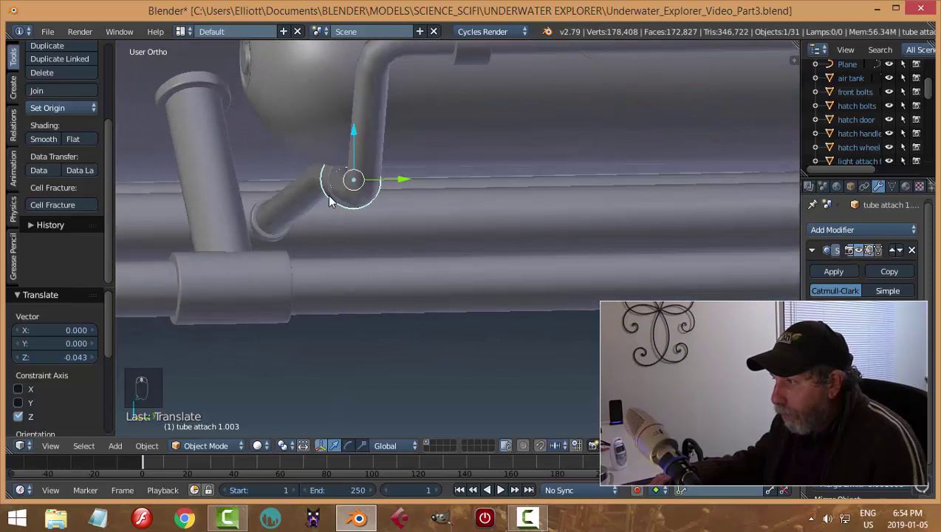
{"action": "left_click_drag", "start_coordinate": [424, 185], "coordinate": [381, 137]}
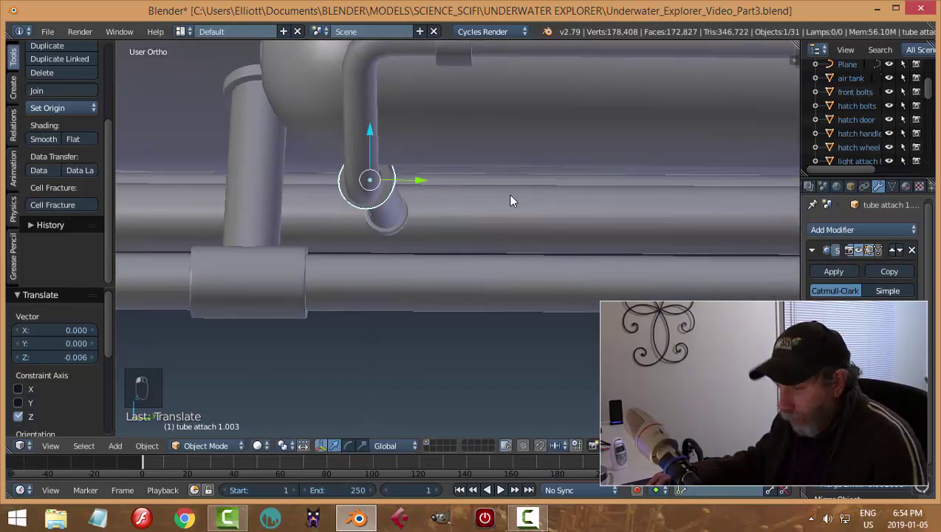
Step: From a side view, adjust the collar's position and raise it on Z to fit over the tube end
{"action": "key", "text": "KP_3"}
{"action": "key", "text": "z"}
{"action": "left_click_drag", "start_coordinate": [470, 205], "coordinate": [369, 187]}
{"action": "left_click_drag", "start_coordinate": [370, 183], "coordinate": [318, 130]}
{"action": "left_click_drag", "start_coordinate": [318, 130], "coordinate": [321, 123]}
{"action": "key", "text": "z"}
{"action": "left_click_drag", "start_coordinate": [404, 217], "coordinate": [354, 170]}
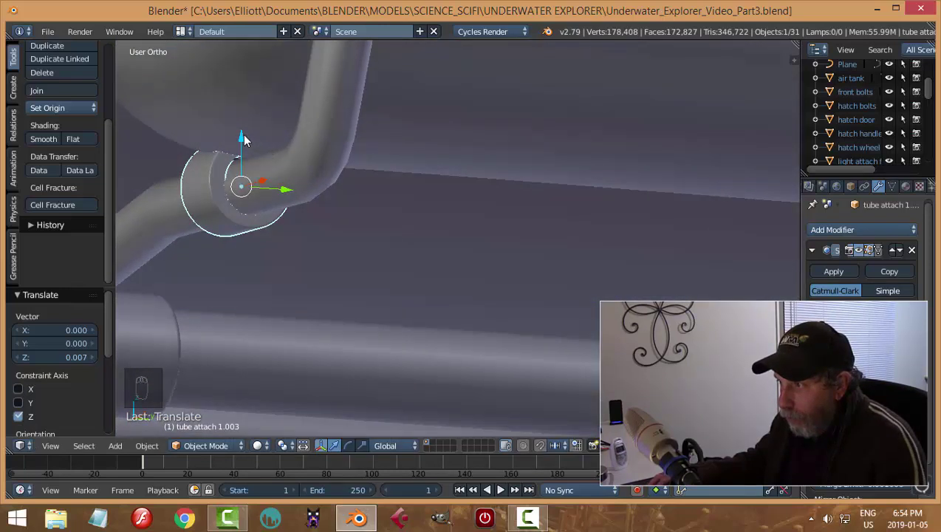
Step: Inspect the collar's fit, deselect everything and orbit out to a front view of the tanks
{"action": "left_click_drag", "start_coordinate": [249, 142], "coordinate": [312, 201]}
{"action": "key", "text": "a"}
{"action": "left_click_drag", "start_coordinate": [423, 247], "coordinate": [399, 228]}
{"action": "key", "text": "a"}
{"action": "left_click_drag", "start_coordinate": [441, 264], "coordinate": [489, 256]}
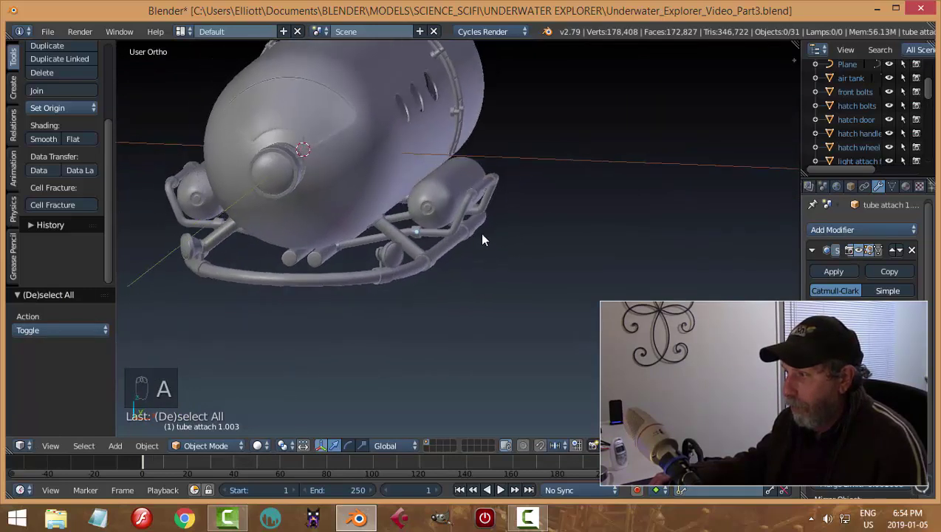
Step: Zoom to the collar on the second air tank's rail end and reset its scale with Alt+S
{"action": "left_click_drag", "start_coordinate": [424, 243], "coordinate": [345, 234]}
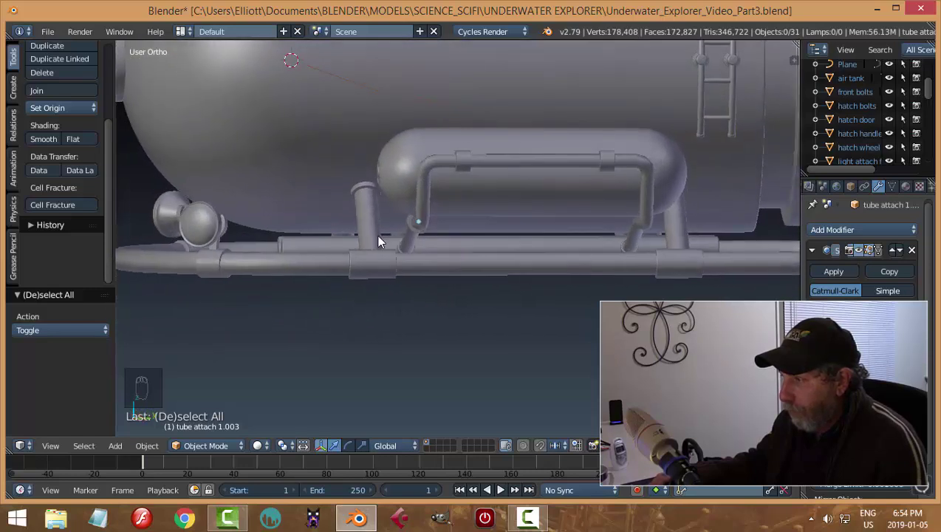
{"action": "left_click_drag", "start_coordinate": [472, 260], "coordinate": [386, 219]}
{"action": "left_click_drag", "start_coordinate": [385, 219], "coordinate": [508, 233]}
{"action": "middle_click", "coordinate": [509, 233]}
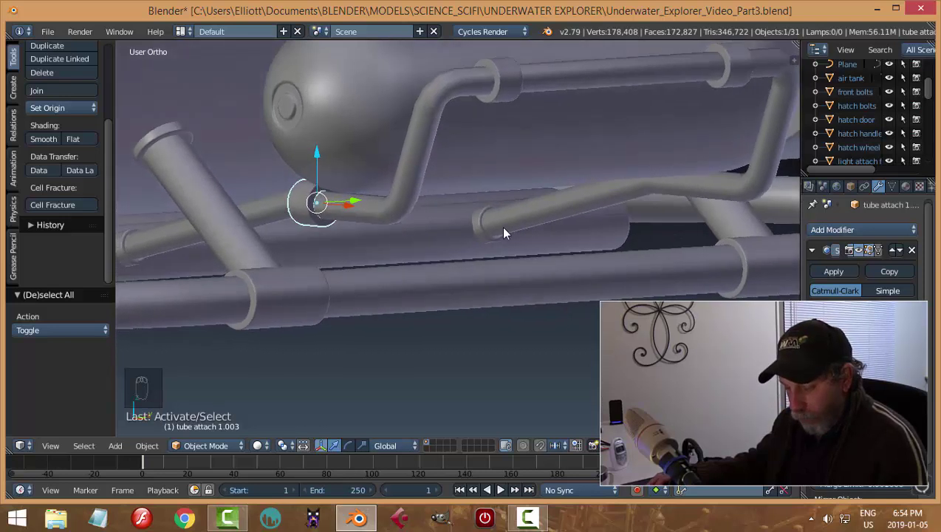
{"action": "key", "text": "alt+s"}
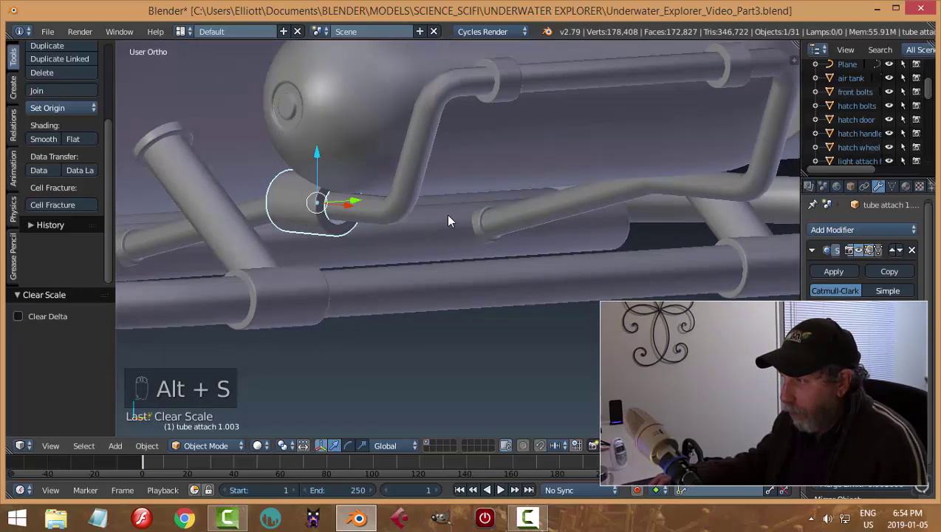
{"action": "key", "text": "Escape"}
{"action": "left_click_drag", "start_coordinate": [454, 205], "coordinate": [454, 205]}
{"action": "key", "text": "ctrl+z"}
{"action": "key", "text": "ctrl+z"}
{"action": "key", "text": "a"}
{"action": "left_click_drag", "start_coordinate": [403, 235], "coordinate": [441, 253]}
Step: From Right Ortho, clear scale on all the collar's vertices in Edit Mode
{"action": "key", "text": "KP_3"}
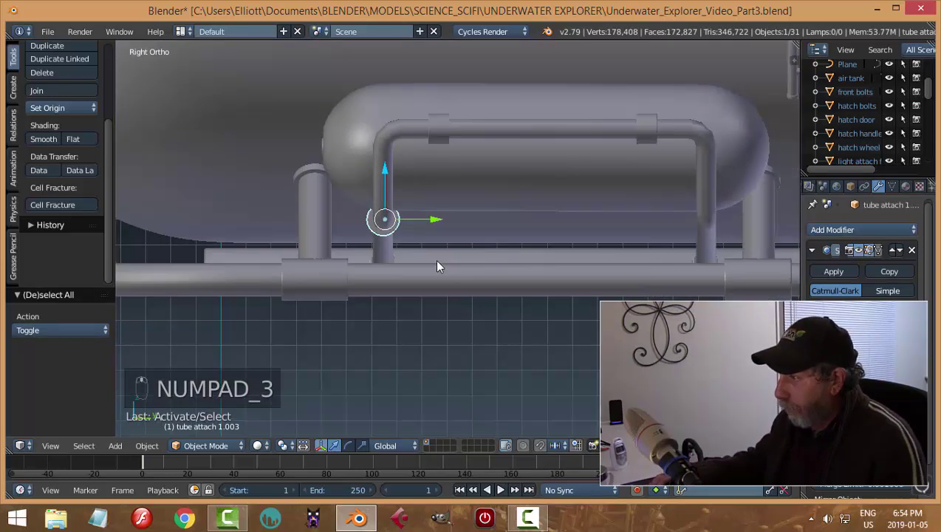
{"action": "middle_click", "coordinate": [438, 274]}
{"action": "key", "text": "Tab"}
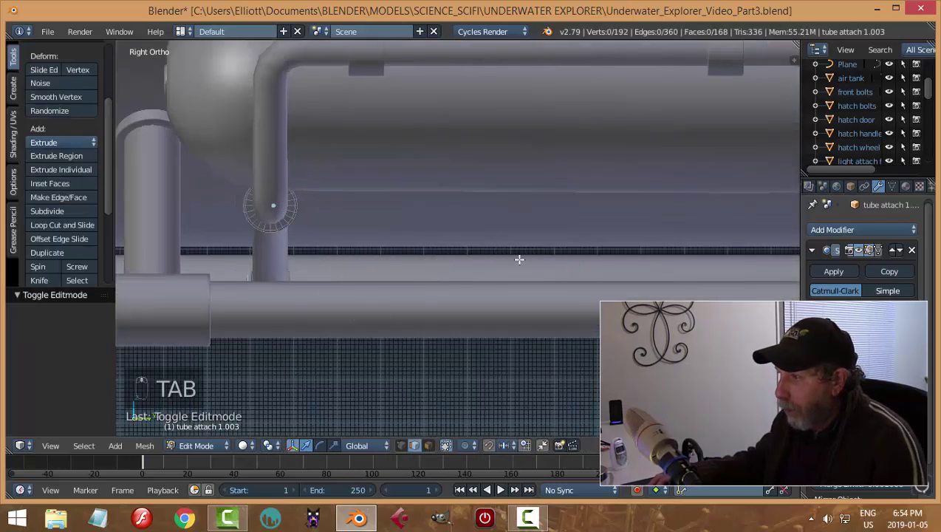
{"action": "key", "text": "a"}
{"action": "key", "text": "alt+s"}
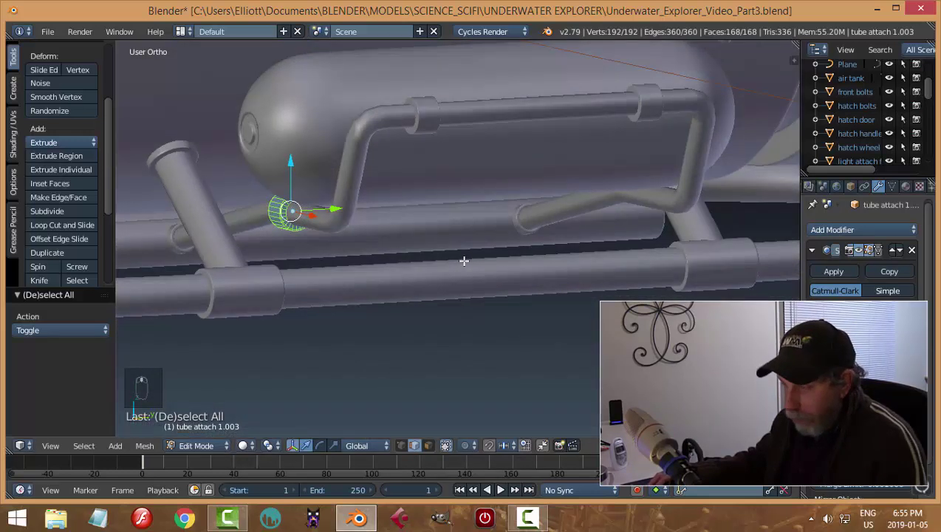
{"action": "key", "text": "a"}
{"action": "key", "text": "Tab"}
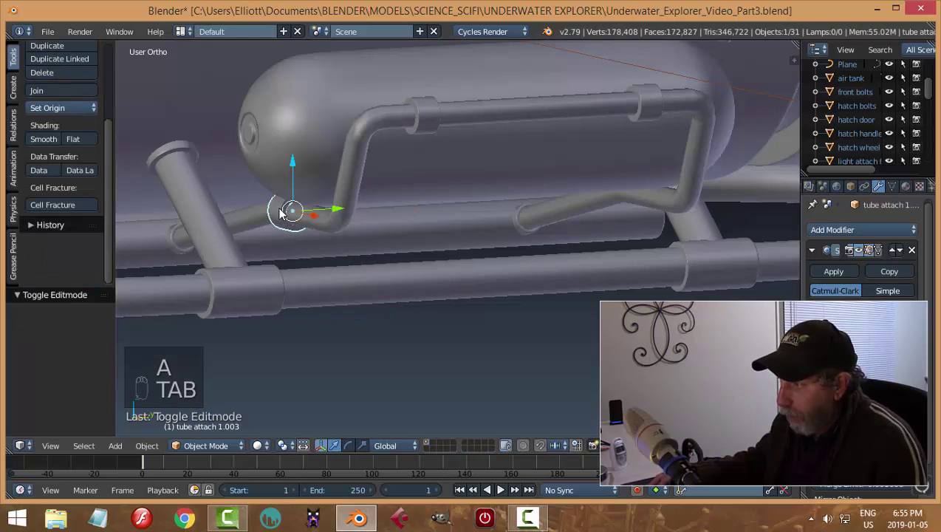
Step: Duplicate the collar and slide the copy along Y to cap the rail tube's far end
{"action": "left_click", "coordinate": [285, 214]}
{"action": "key", "text": "h"}
{"action": "key", "text": "alt+h"}
{"action": "key", "text": "a"}
{"action": "left_click_drag", "start_coordinate": [304, 215], "coordinate": [384, 235]}
{"action": "key", "text": "KP_3"}
{"action": "key", "text": "shift+d"}
{"action": "left_click_drag", "start_coordinate": [399, 225], "coordinate": [769, 274]}
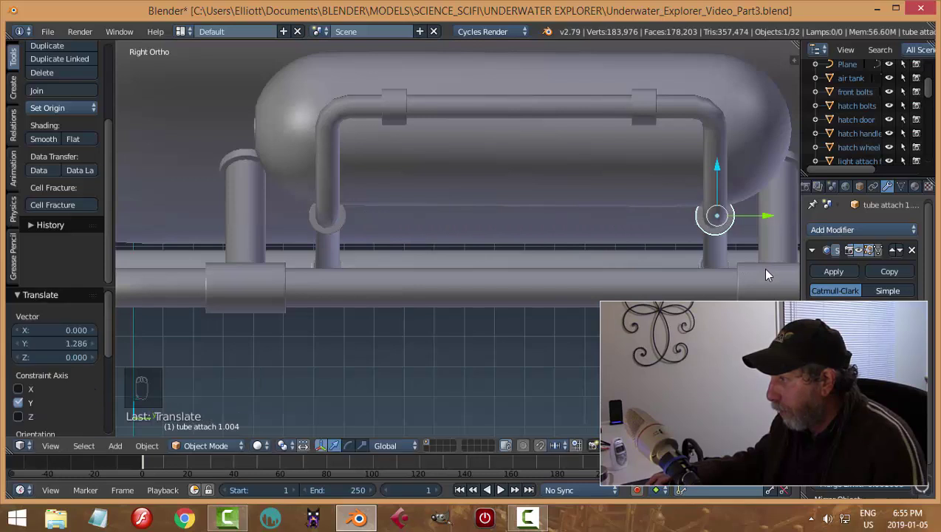
{"action": "key", "text": "a"}
{"action": "left_click_drag", "start_coordinate": [570, 276], "coordinate": [316, 224]}
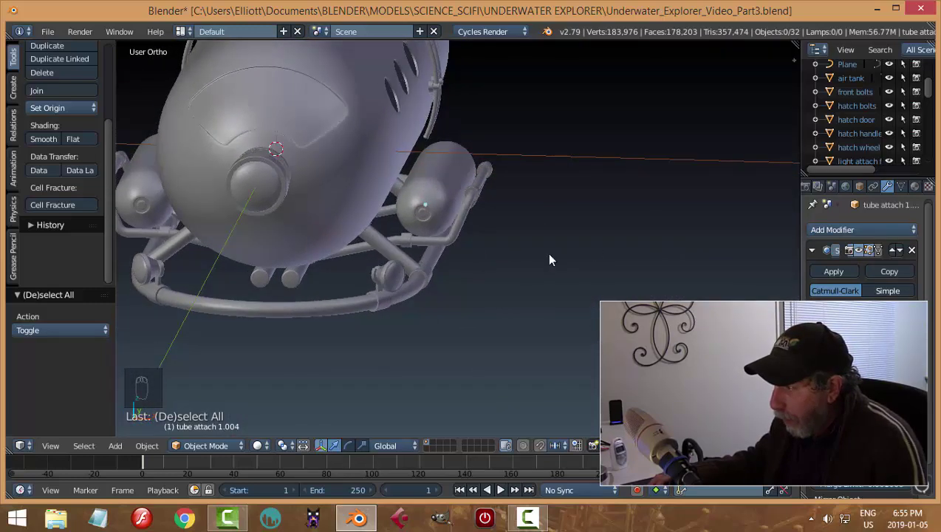
Step: Deselect everything and save the submarine file
{"action": "left_click_drag", "start_coordinate": [387, 244], "coordinate": [489, 271]}
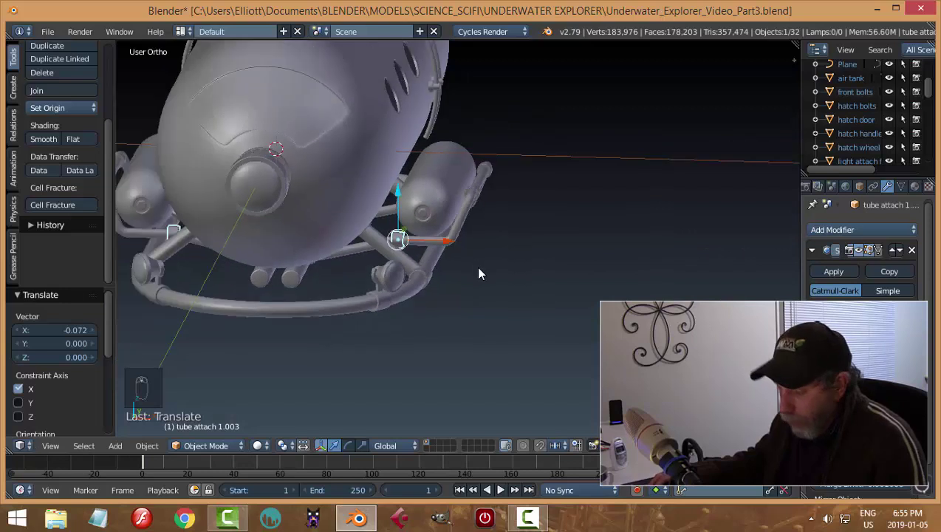
{"action": "key", "text": "a"}
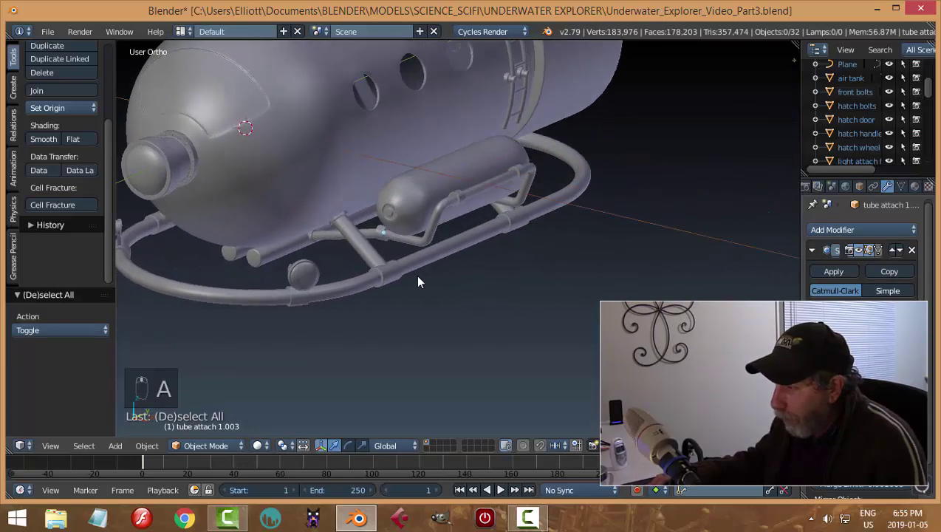
{"action": "key", "text": "ctrl+z"}
{"action": "key", "text": "ctrl+z"}
{"action": "key", "text": "a"}
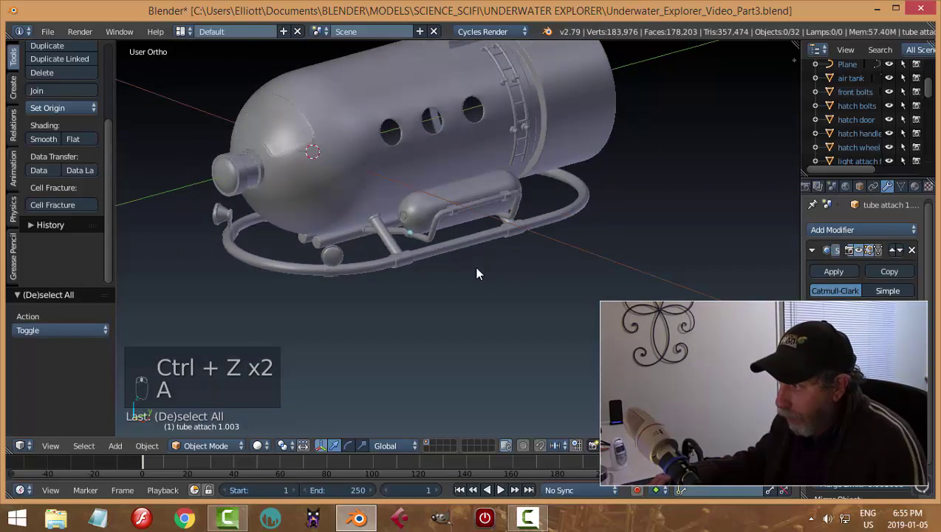
{"action": "key", "text": "ctrl+s"}
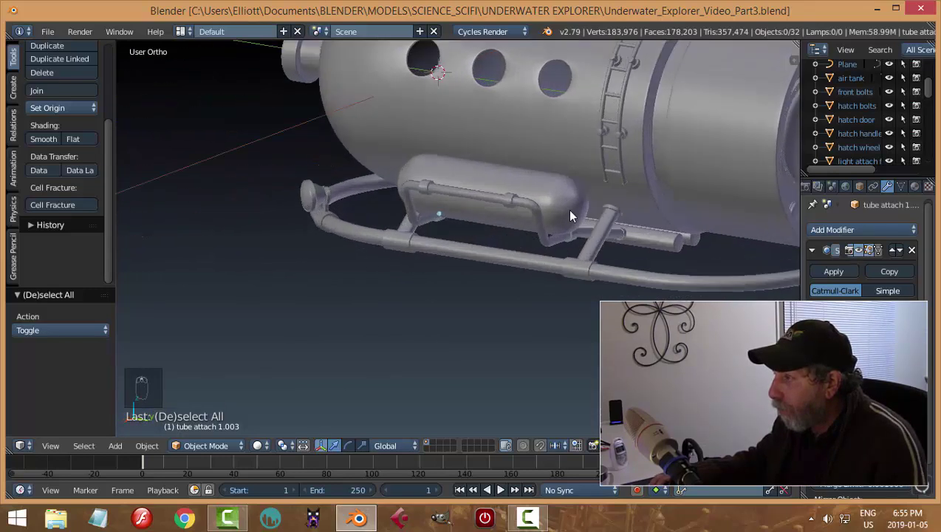
Step: Orbit around the hull to view the front and the underside tubing
{"action": "left_click_drag", "start_coordinate": [478, 265], "coordinate": [457, 312]}
{"action": "left_click_drag", "start_coordinate": [511, 312], "coordinate": [431, 305]}
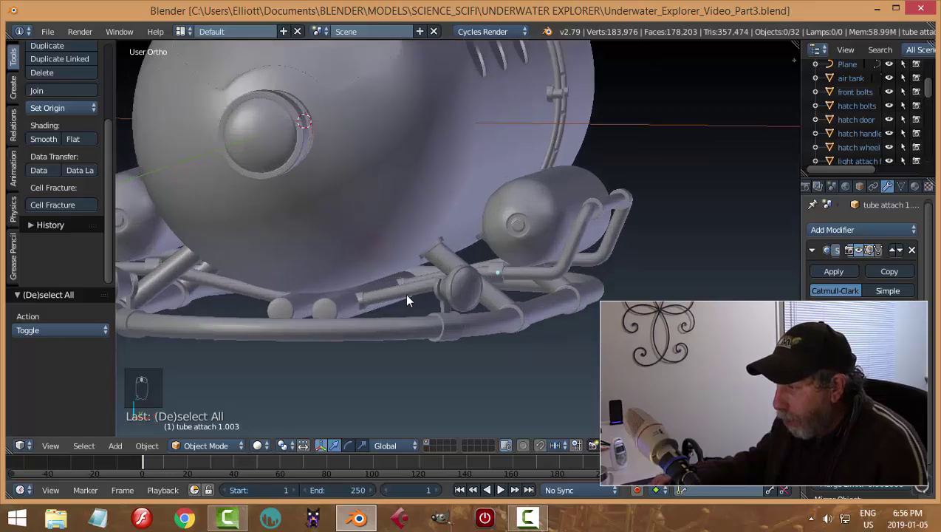
{"action": "left_click_drag", "start_coordinate": [399, 278], "coordinate": [416, 317]}
Step: Add a cube and shrink and flatten it into a thin bracket block in Edit Mode
{"action": "key", "text": "shift+a"}
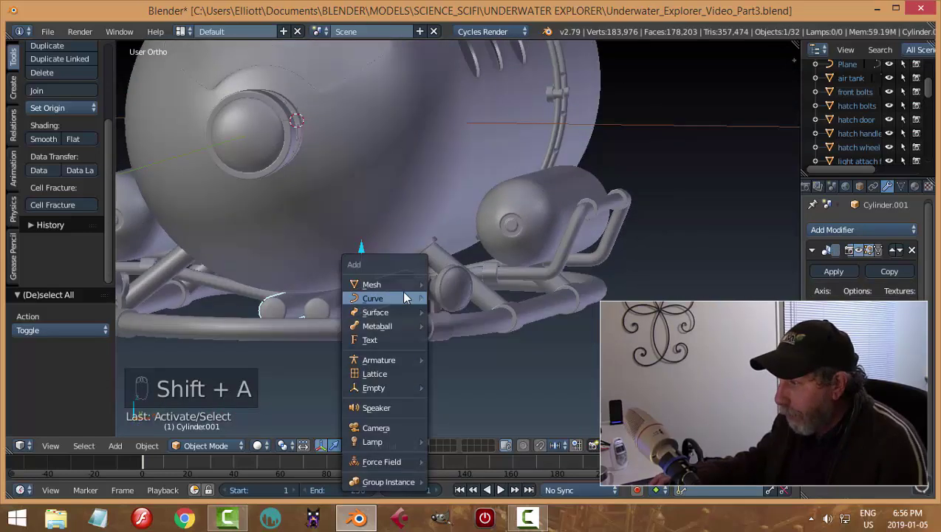
{"action": "key", "text": "Tab"}
{"action": "key", "text": "s"}
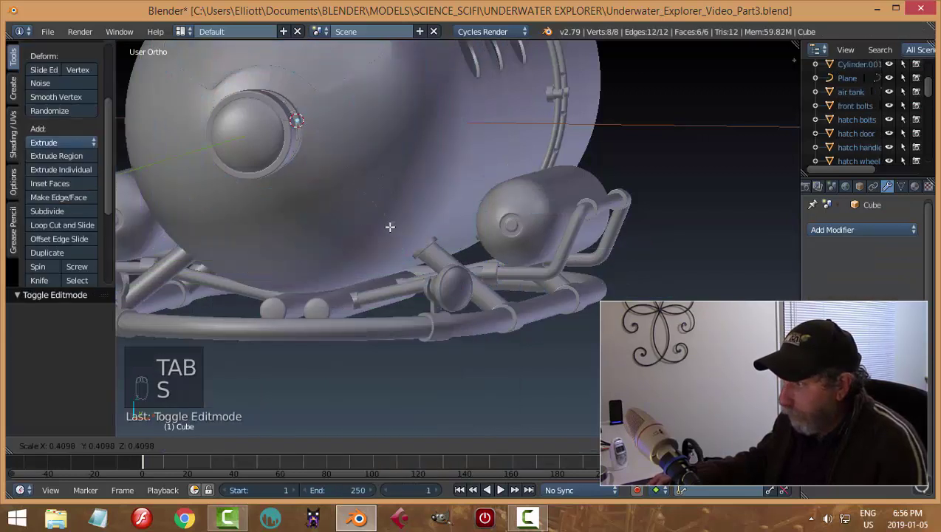
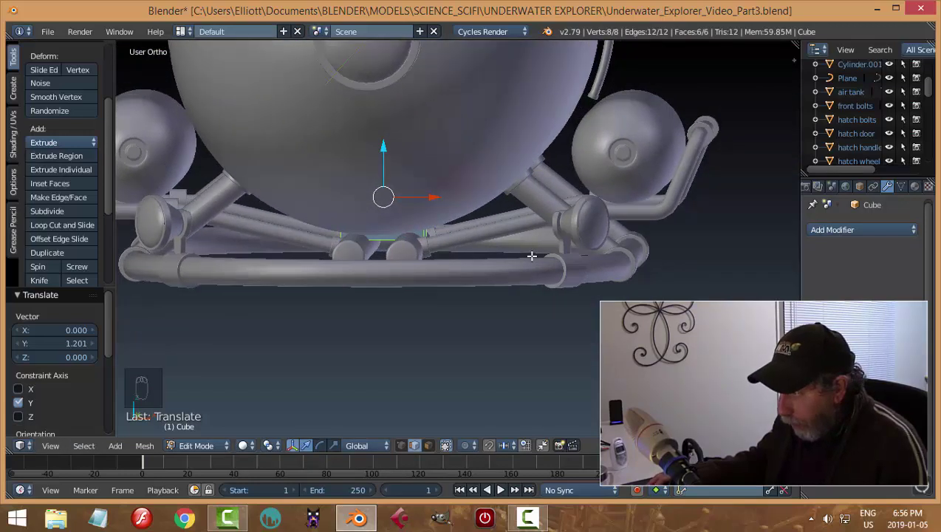
{"action": "key", "text": "s"}
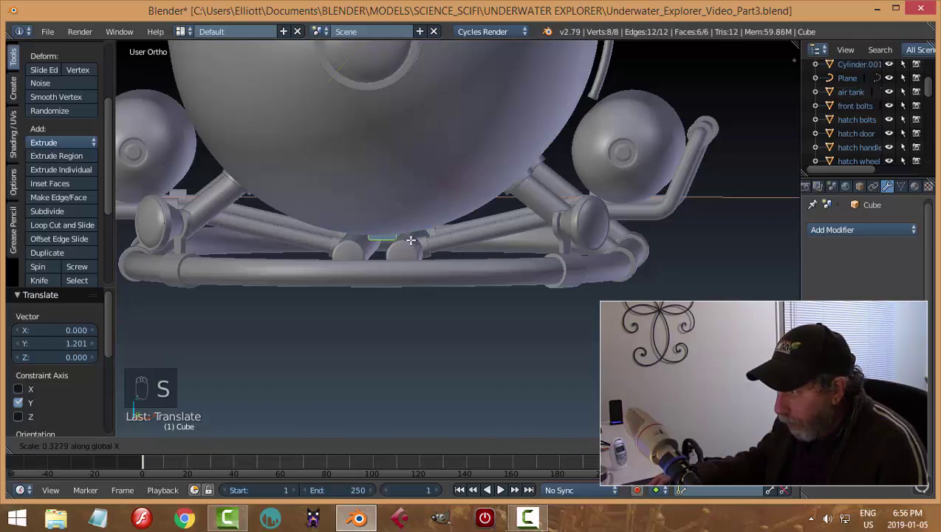
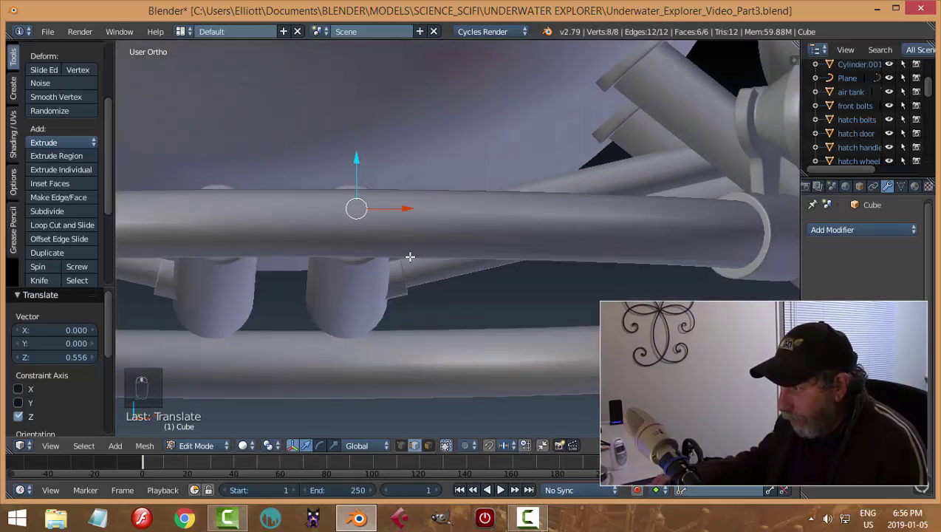
{"action": "key", "text": "s"}
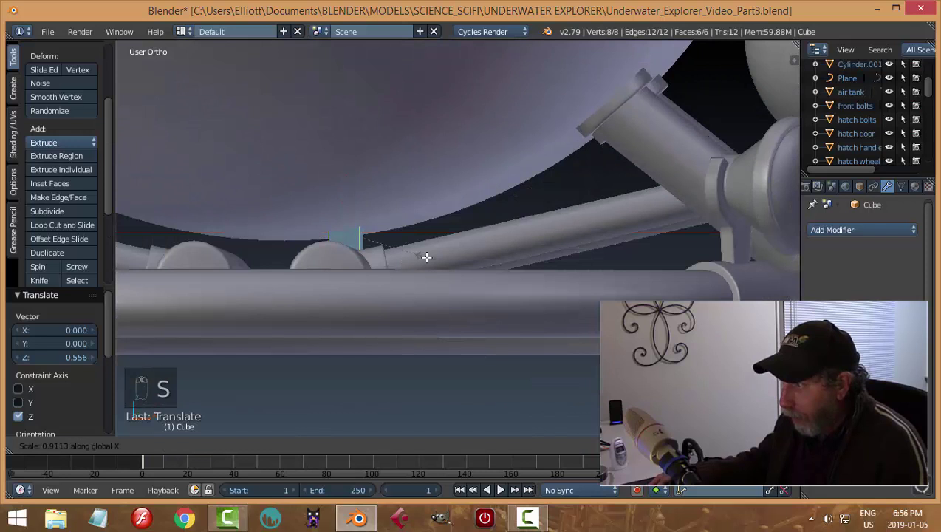
Step: Narrow the bracket along its length in Front Ortho so it sits on the rail, then leave editing
{"action": "key", "text": "KP_1"}
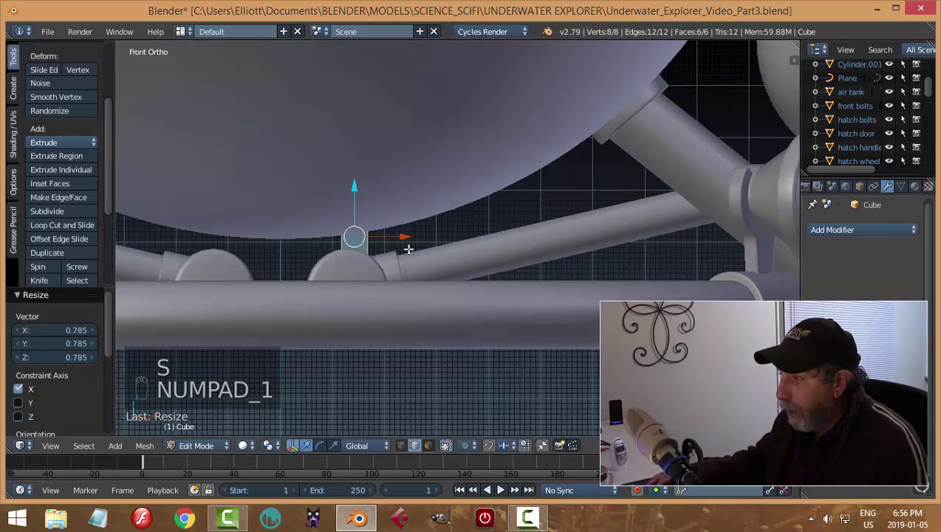
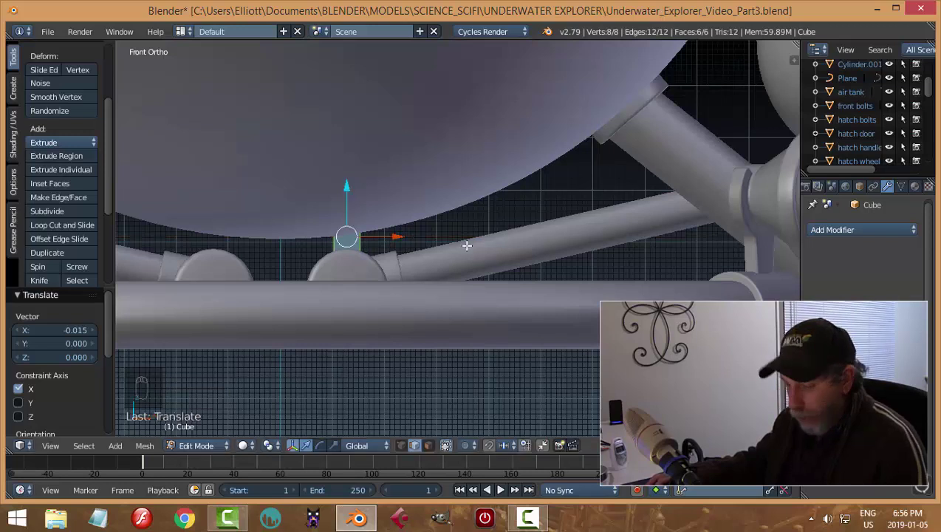
{"action": "key", "text": "s"}
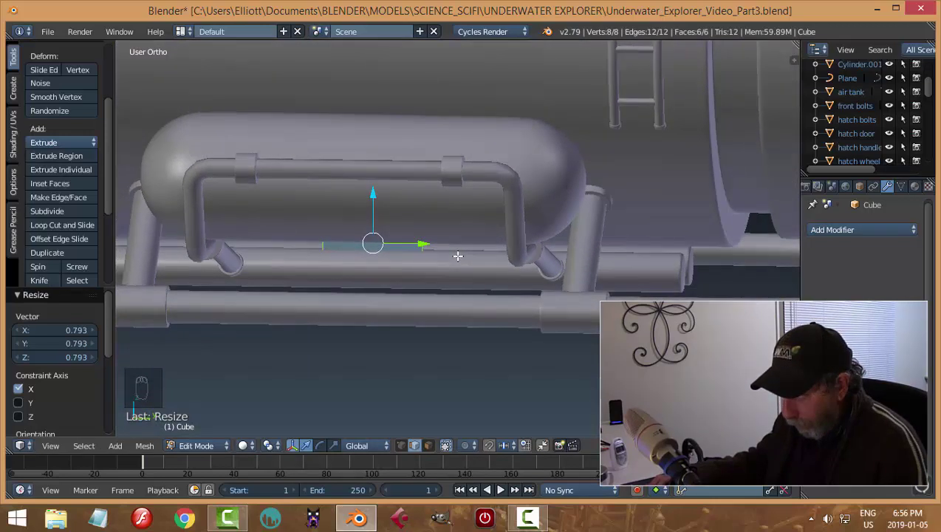
{"action": "key", "text": "a"}
{"action": "key", "text": "Tab"}
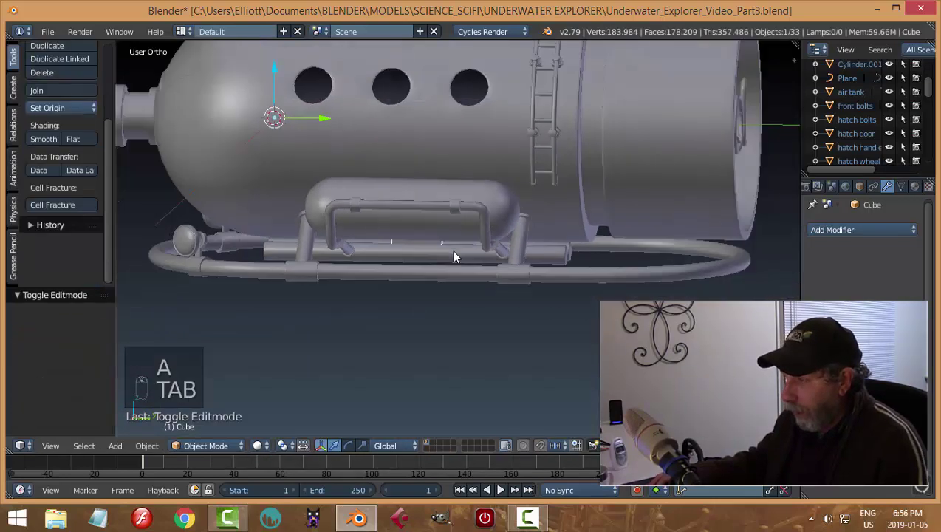
Step: Give the bracket a Bevel modifier with width 0.003
{"action": "key", "text": "a"}
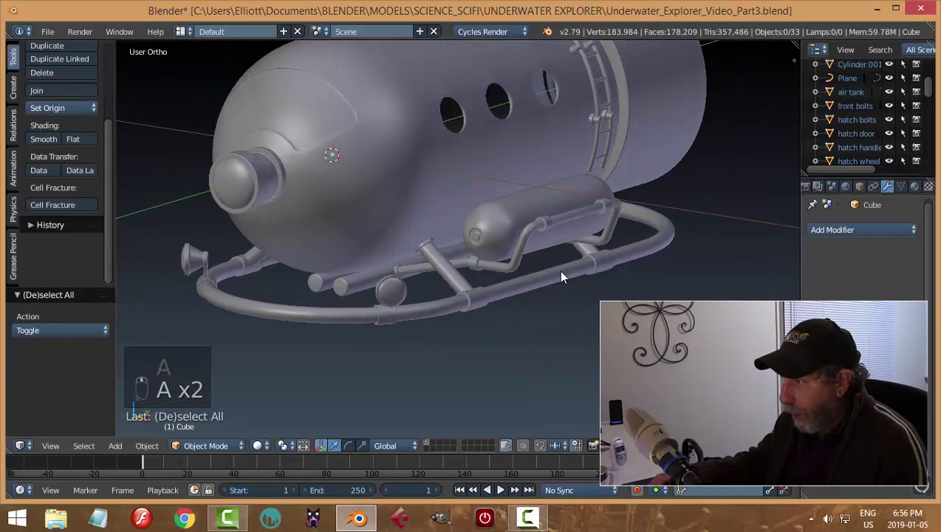
{"action": "middle_click", "coordinate": [455, 238]}
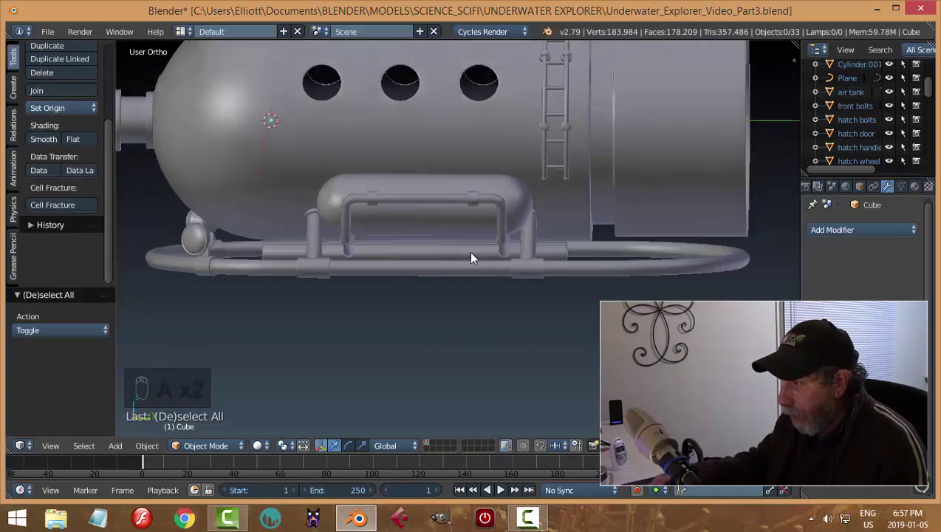
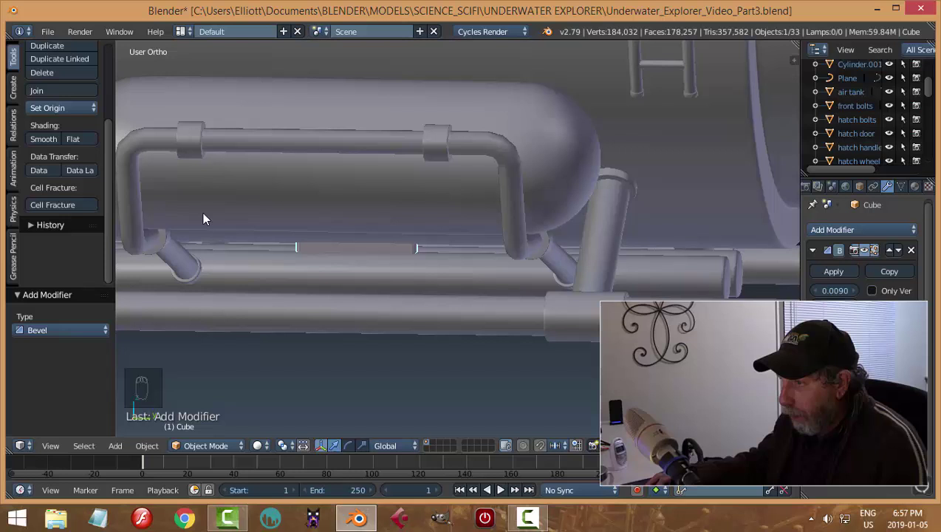
{"action": "left_click_drag", "start_coordinate": [48, 146], "coordinate": [844, 293]}
{"action": "left_click_drag", "start_coordinate": [844, 293], "coordinate": [450, 335]}
{"action": "key", "text": "a"}
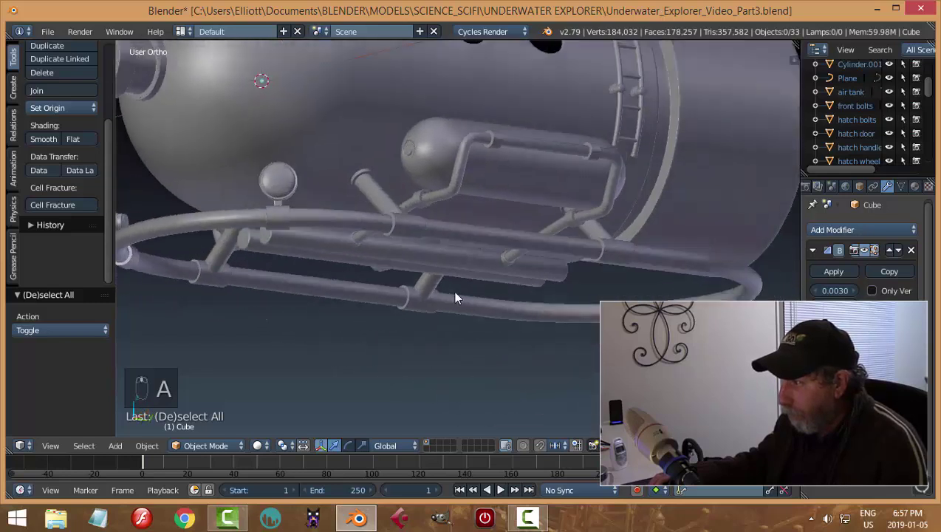
{"action": "left_click", "coordinate": [429, 291]}
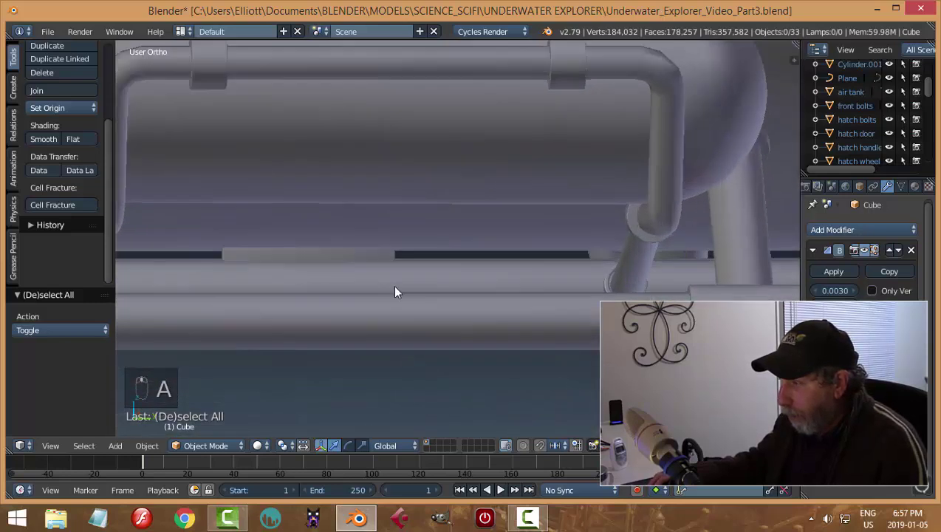
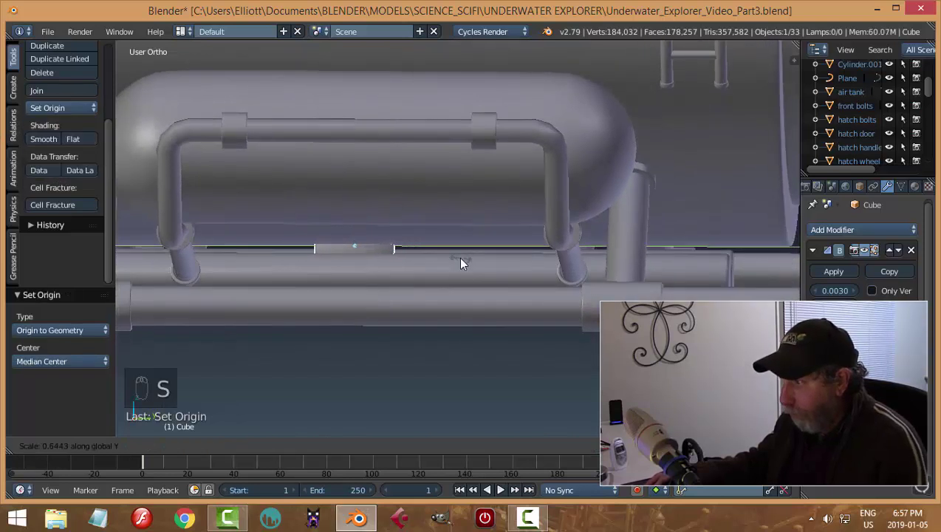
Step: Duplicate the bevelled bracket and move the copy further along the rail
{"action": "key", "text": "a"}
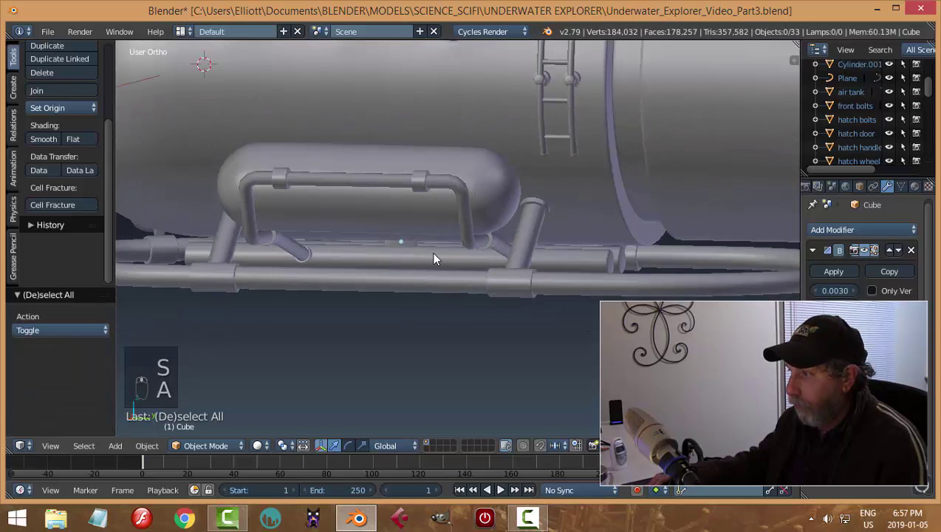
{"action": "left_click_drag", "start_coordinate": [398, 248], "coordinate": [409, 259]}
{"action": "key", "text": "shift+d"}
{"action": "left_click_drag", "start_coordinate": [338, 248], "coordinate": [521, 268]}
{"action": "key", "text": "a"}
{"action": "left_click", "coordinate": [430, 275]}
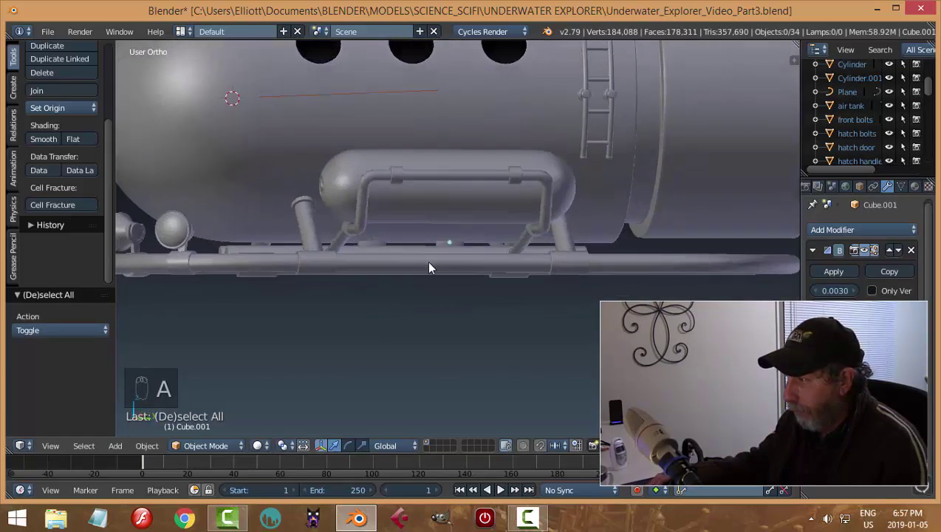
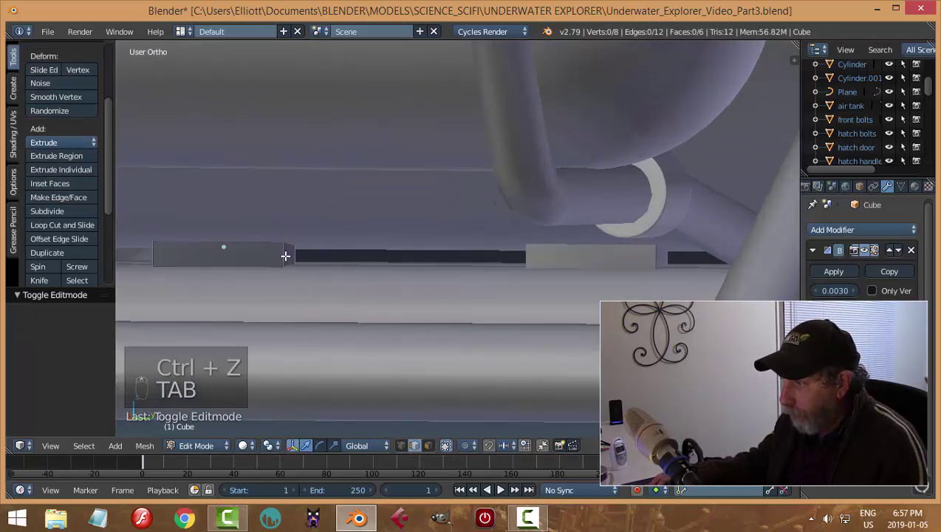
Step: Cut an extra edge loop across the first bracket and leave Edit Mode
{"action": "key", "text": "ctrl+r"}
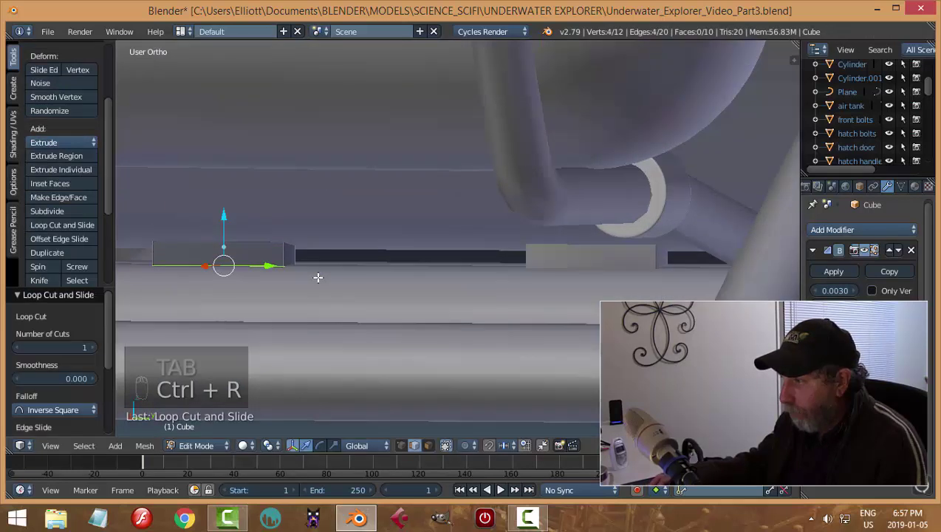
{"action": "key", "text": "Tab"}
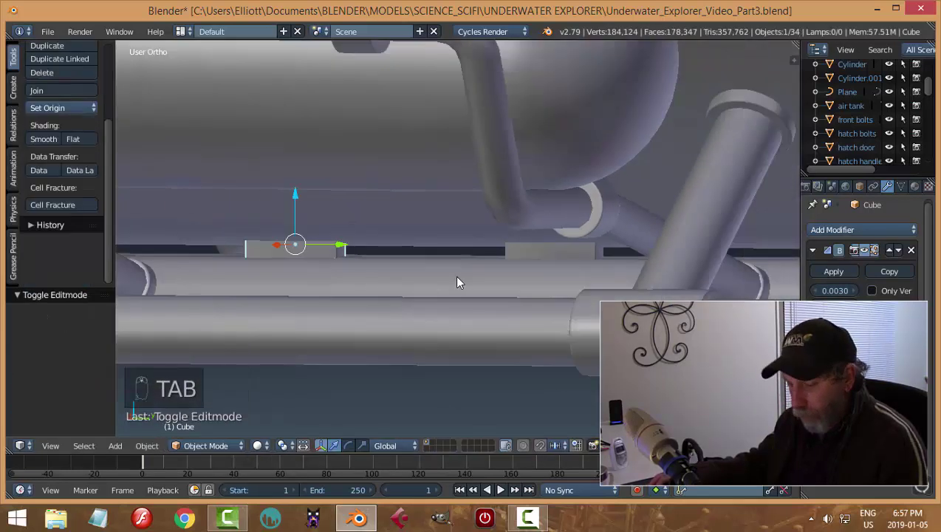
{"action": "key", "text": "a"}
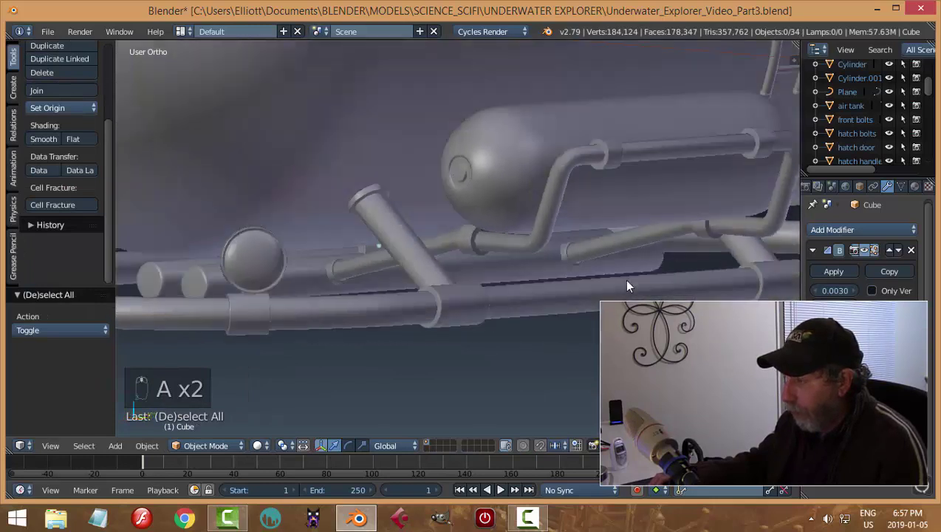
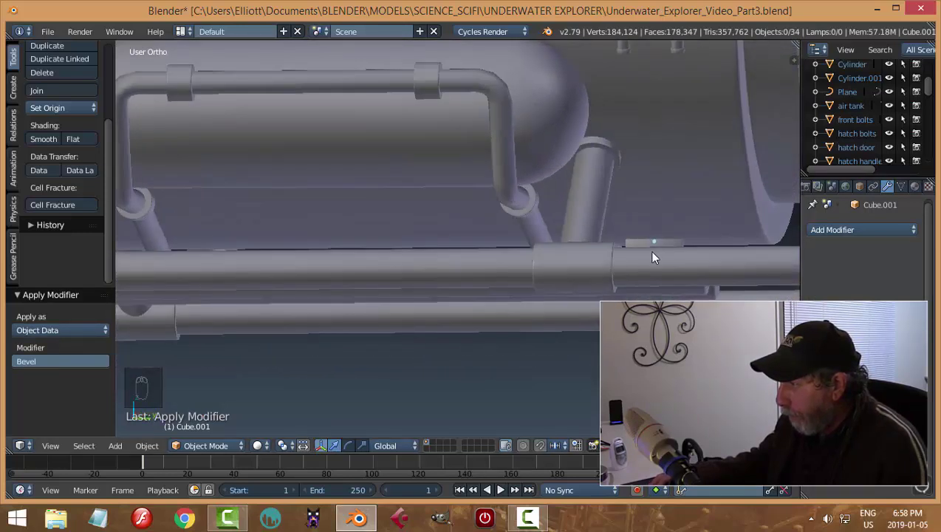
Step: Join both bevelled brackets into the Cylinder.001 rail tube with Ctrl+J
{"action": "left_click_drag", "start_coordinate": [672, 244], "coordinate": [510, 271]}
{"action": "middle_click", "coordinate": [511, 271]}
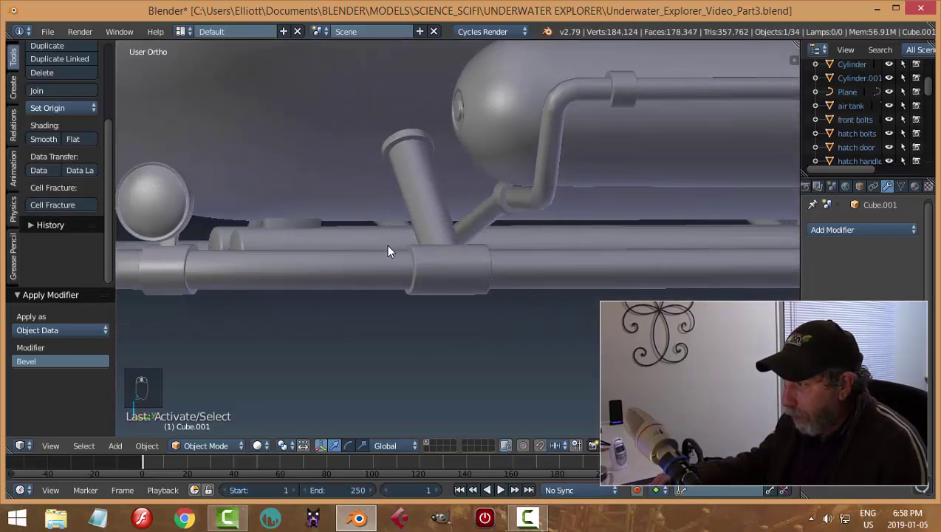
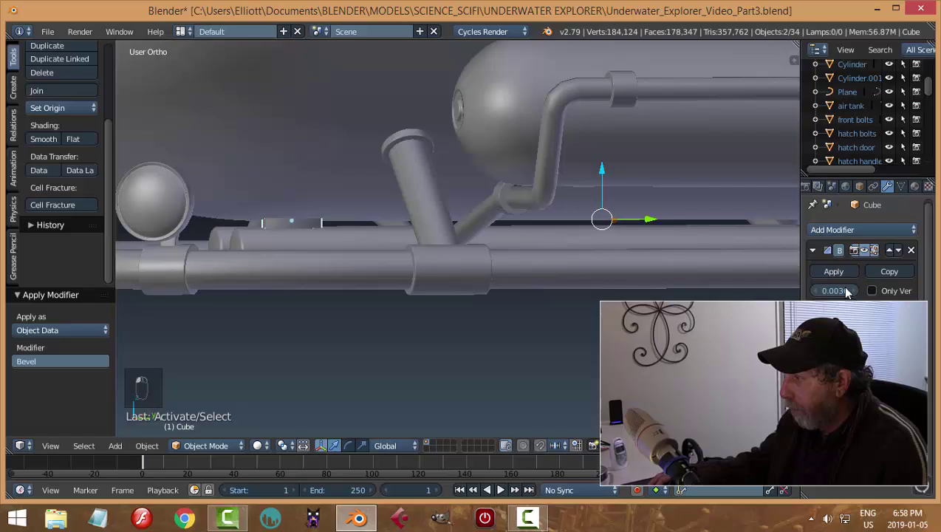
{"action": "key", "text": "ctrl+j"}
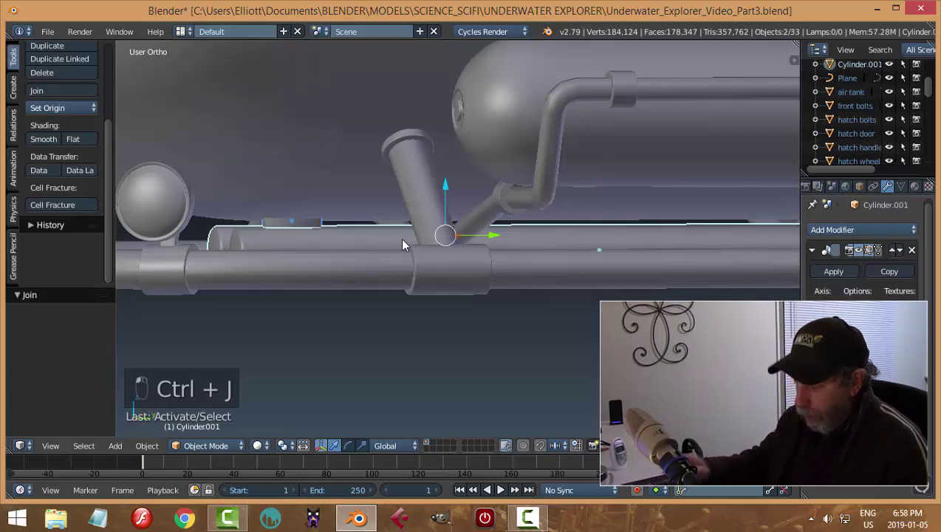
{"action": "key", "text": "ctrl+j"}
{"action": "key", "text": "a"}
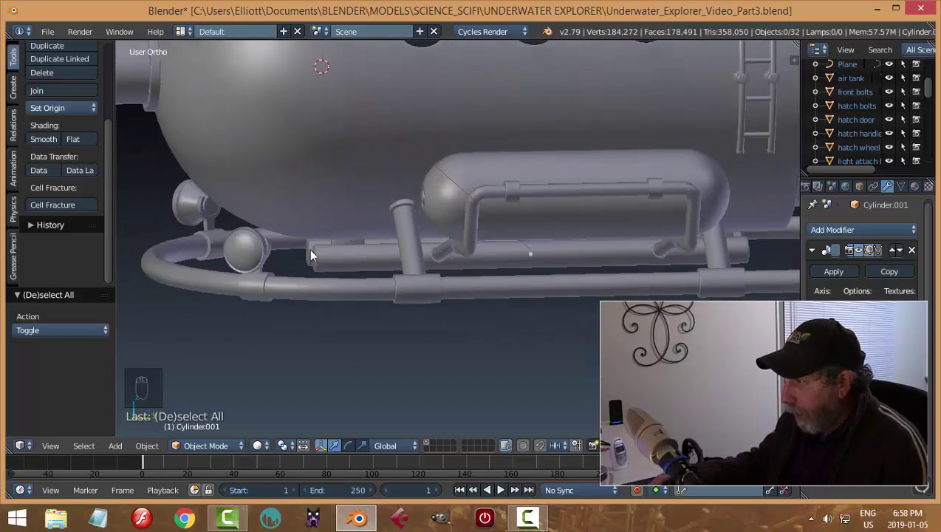
Step: Inspect the tank pipework joints up close and save the file
{"action": "left_click_drag", "start_coordinate": [514, 285], "coordinate": [445, 296]}
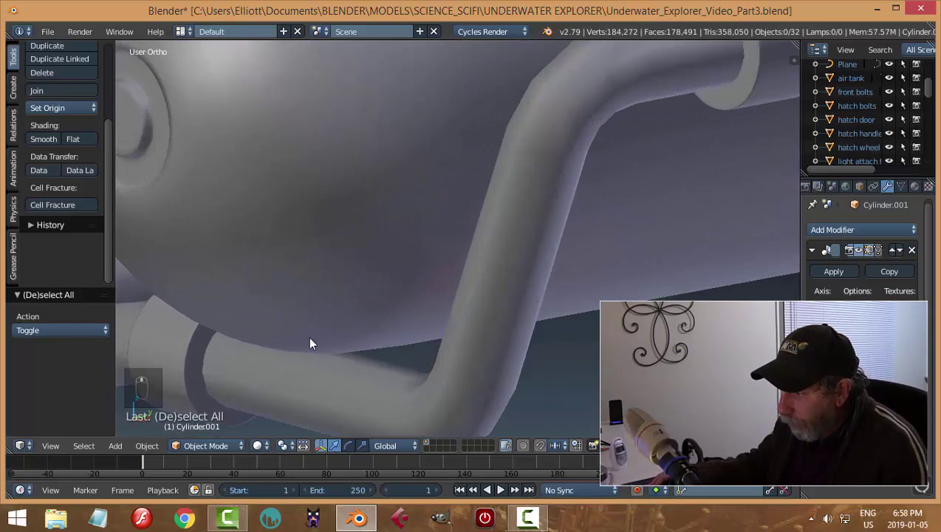
{"action": "middle_click", "coordinate": [351, 337]}
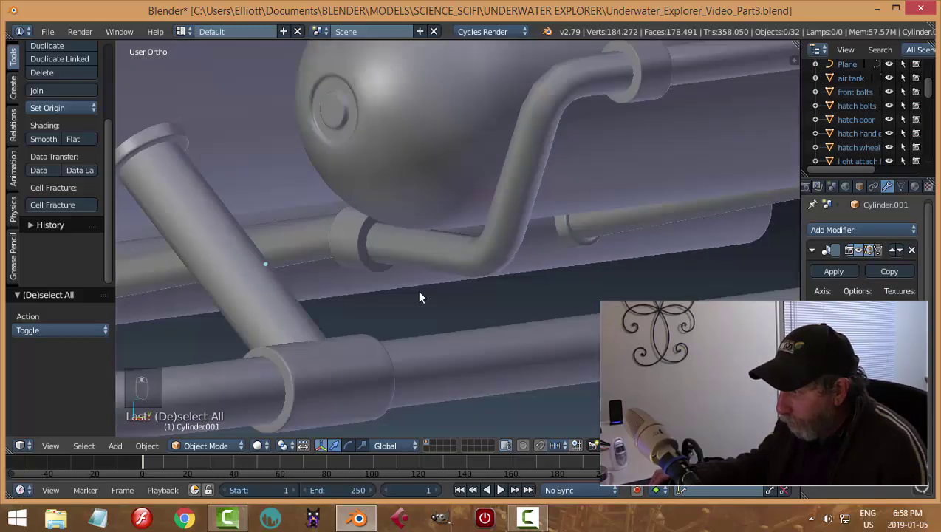
{"action": "left_click_drag", "start_coordinate": [387, 322], "coordinate": [387, 316]}
{"action": "key", "text": "ctrl+s"}
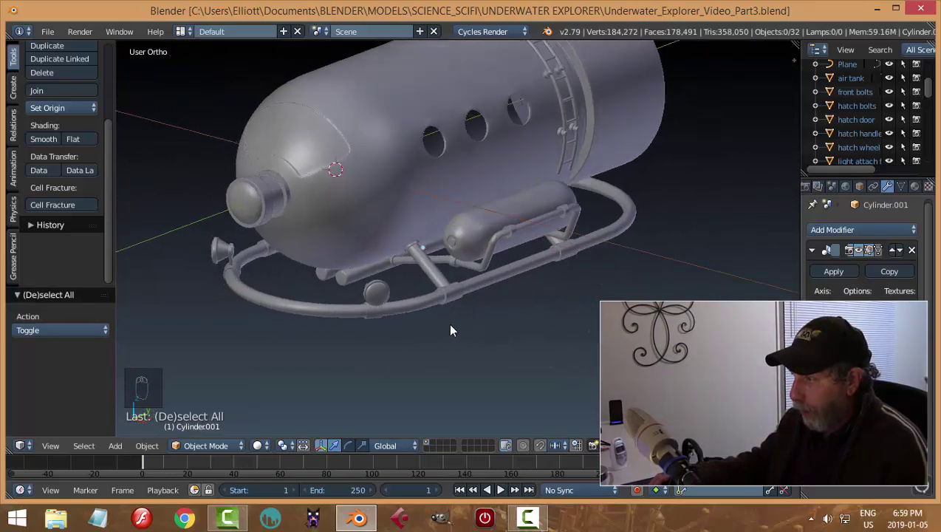
Step: Check the hull from the front view, nudge the side air tanks sideways and save again
{"action": "left_click_drag", "start_coordinate": [462, 313], "coordinate": [496, 168]}
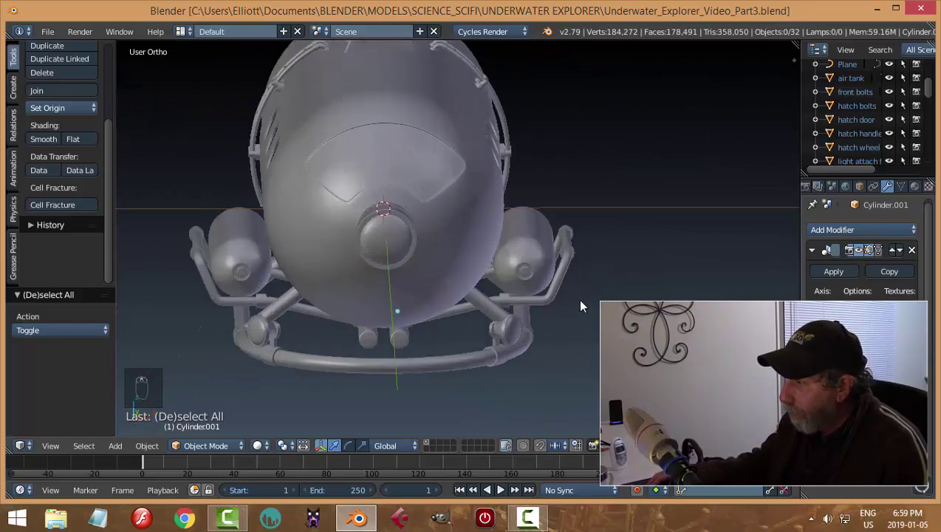
{"action": "left_click_drag", "start_coordinate": [542, 268], "coordinate": [553, 252]}
{"action": "key", "text": "KP_1"}
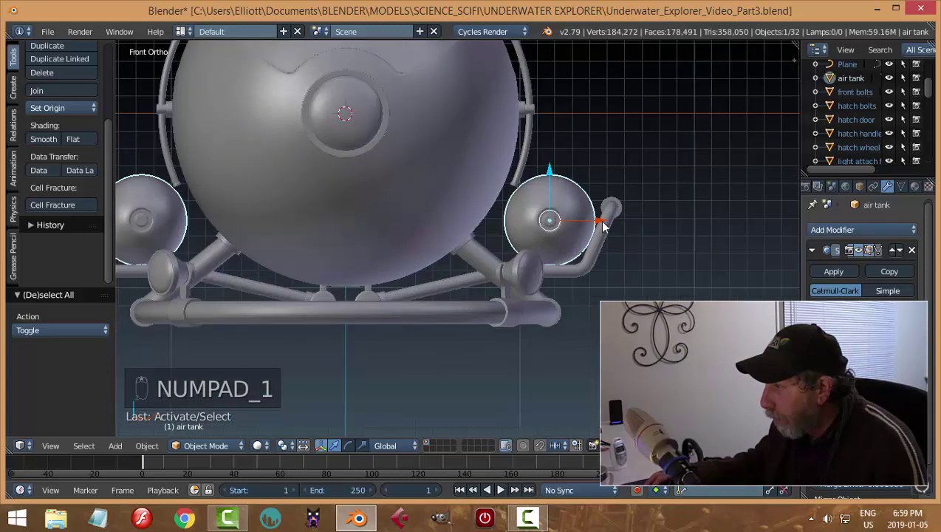
{"action": "left_click_drag", "start_coordinate": [610, 227], "coordinate": [655, 244]}
{"action": "key", "text": "a"}
{"action": "left_click_drag", "start_coordinate": [584, 276], "coordinate": [481, 264]}
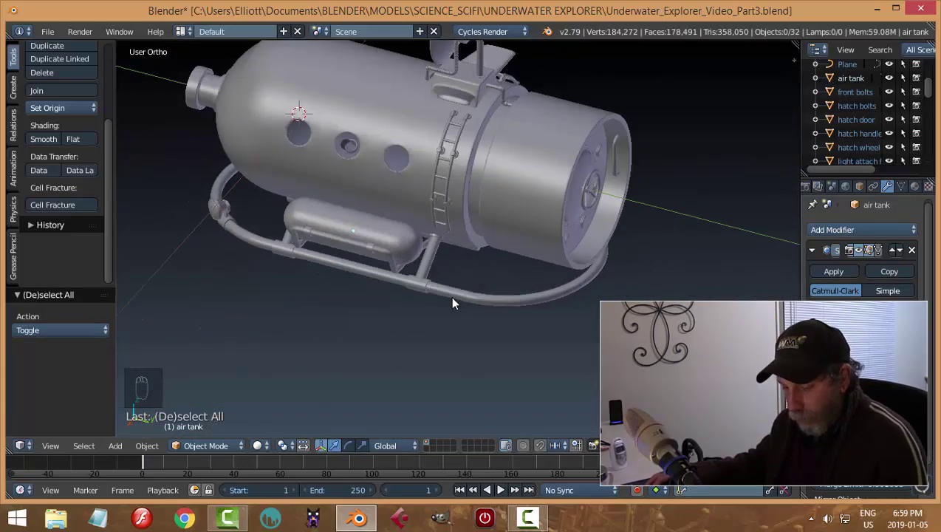
{"action": "key", "text": "ctrl+s"}
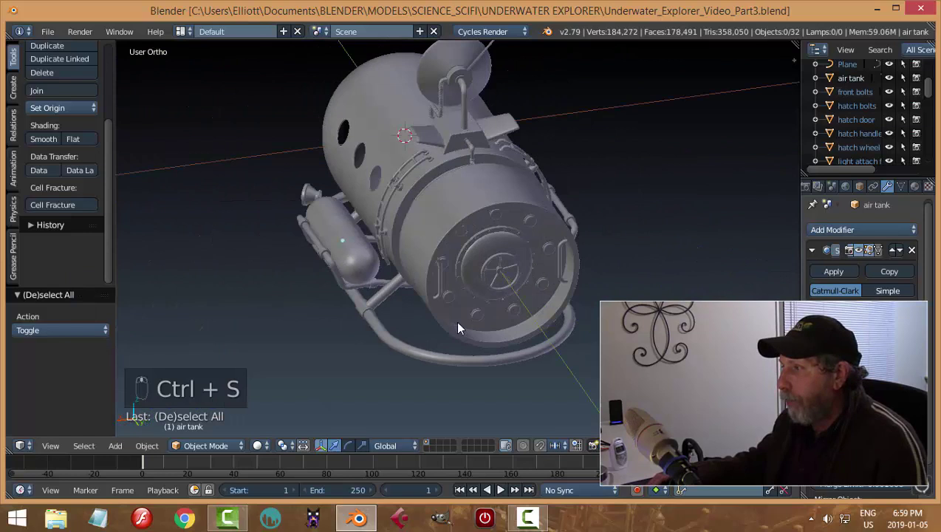
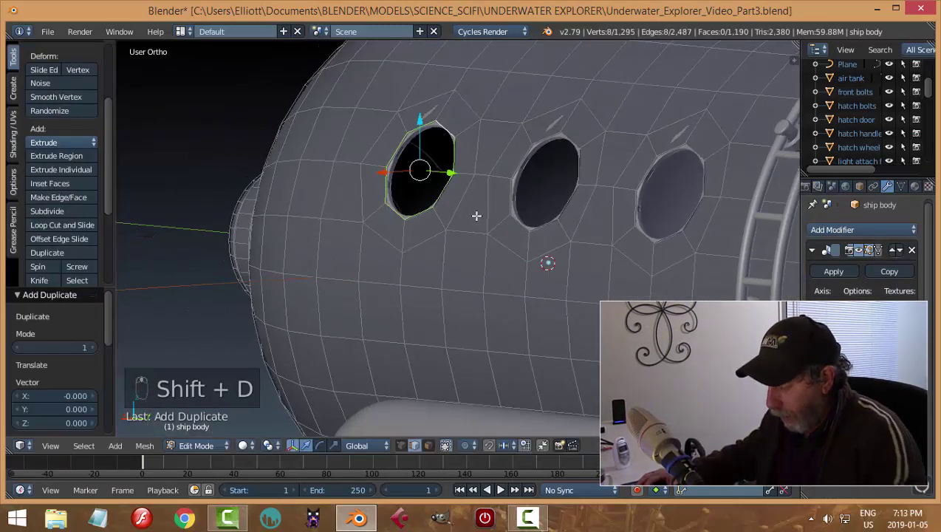
Step: Separate the duplicated porthole edge ring into its own object, ship body.001
{"action": "key", "text": "p"}
{"action": "key", "text": "q"}
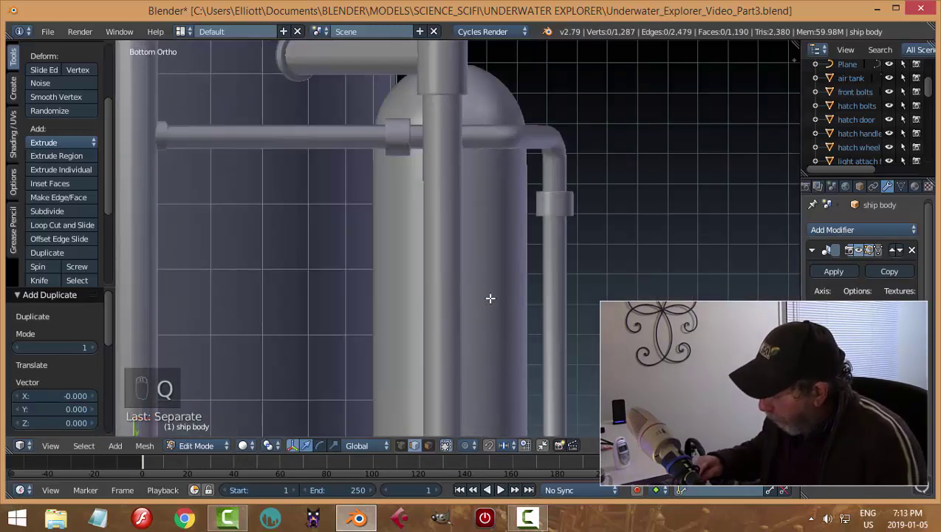
{"action": "key", "text": "KP_3"}
{"action": "key", "text": "Tab"}
{"action": "left_click_drag", "start_coordinate": [394, 167], "coordinate": [325, 167]}
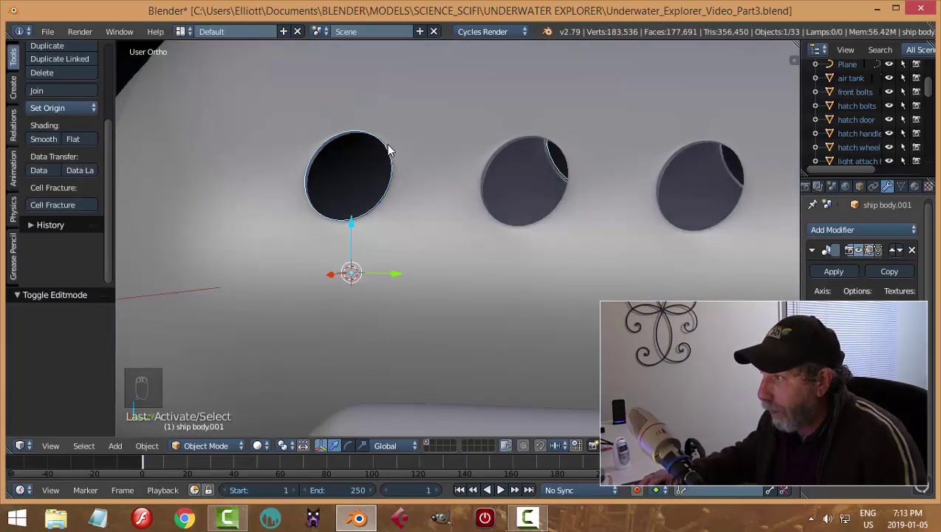
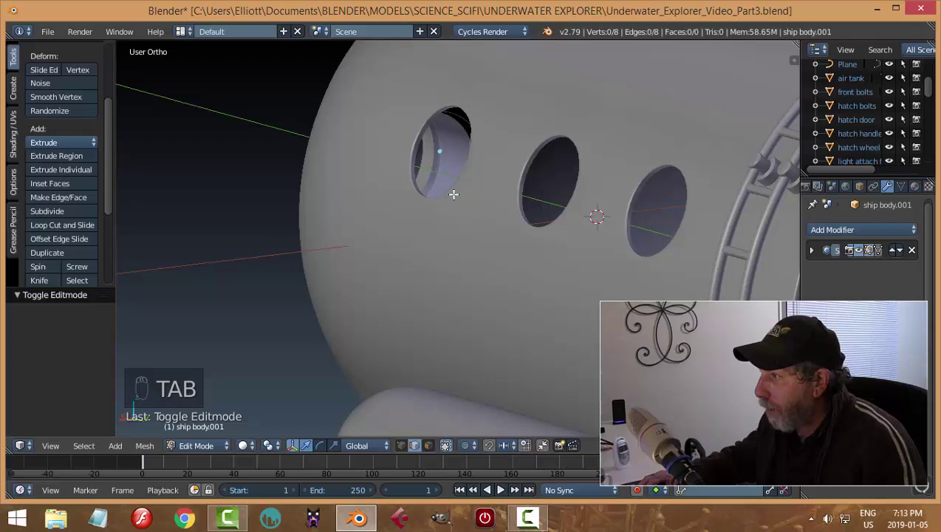
Step: Extrude and scale the ring into a flat rim, remove doubles, then extrude it for depth
{"action": "key", "text": "a"}
{"action": "key", "text": "s"}
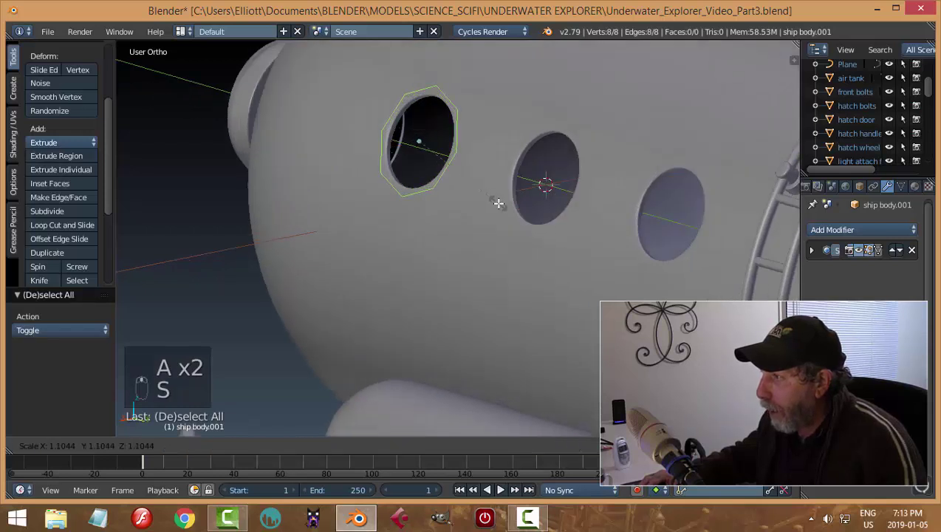
{"action": "key", "text": "e"}
{"action": "key", "text": "s"}
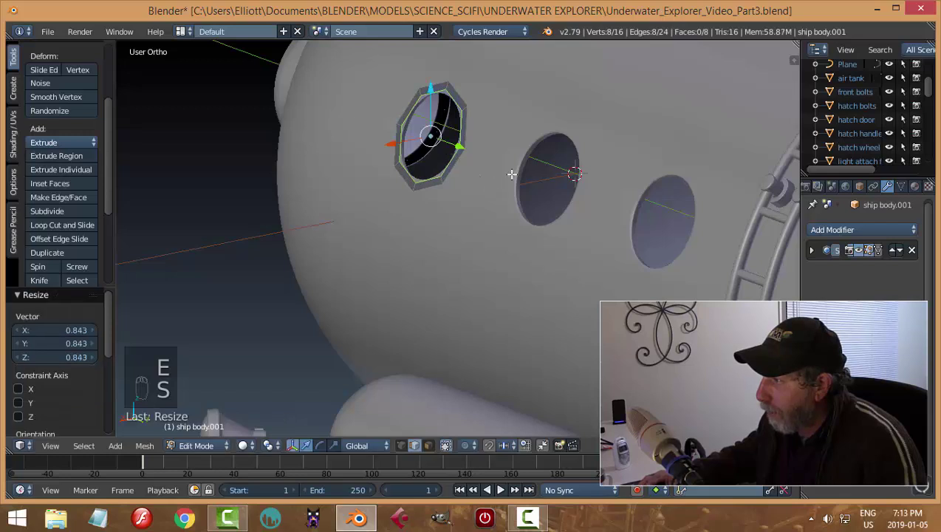
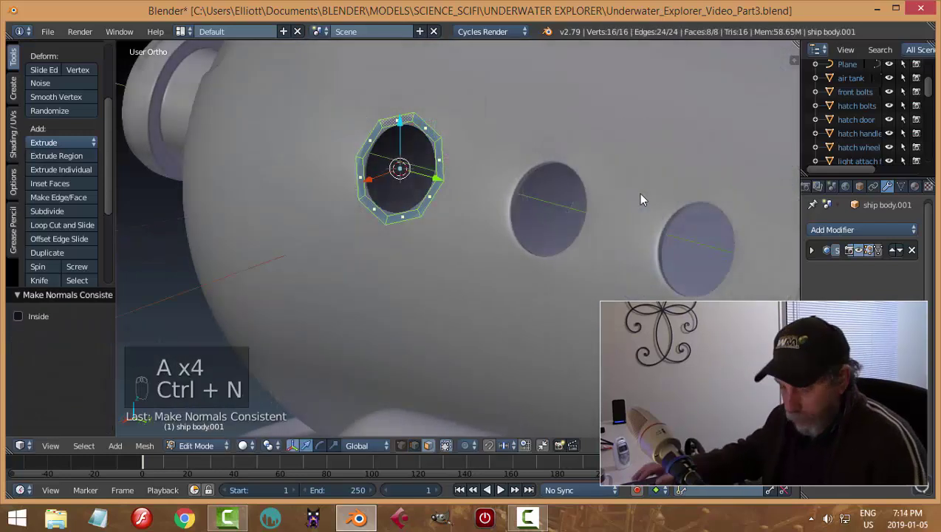
{"action": "key", "text": "a"}
{"action": "key", "text": "a"}
{"action": "key", "text": "w"}
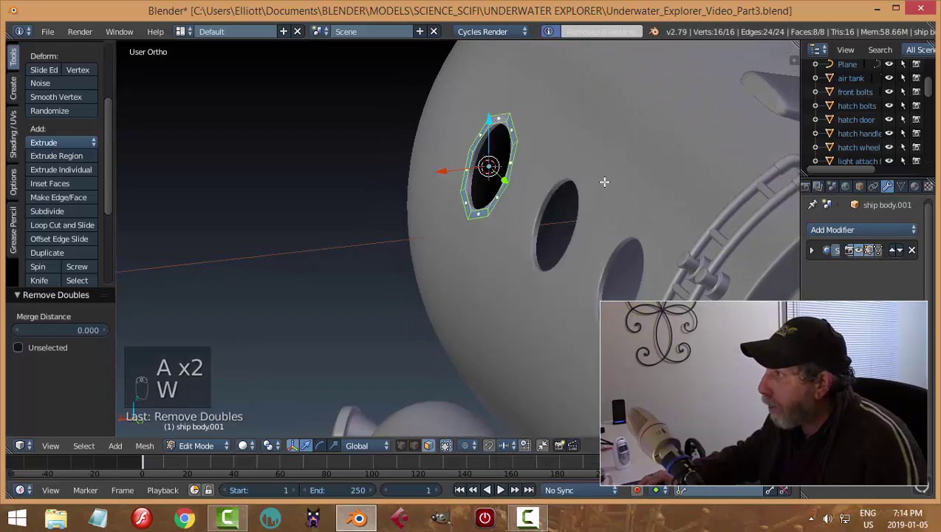
{"action": "key", "text": "e"}
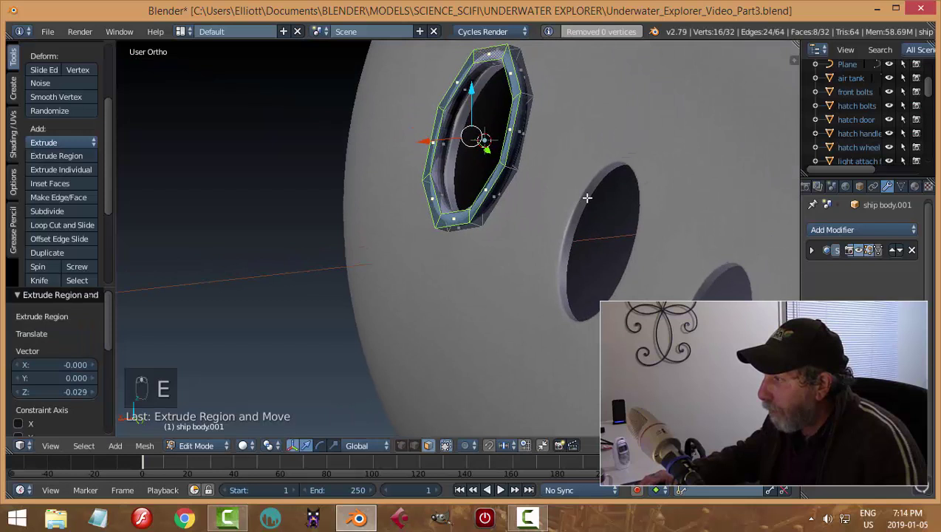
Step: Add edge loops around the rim, recalculate normals and set it to Shade Smooth
{"action": "key", "text": "ctrl+r"}
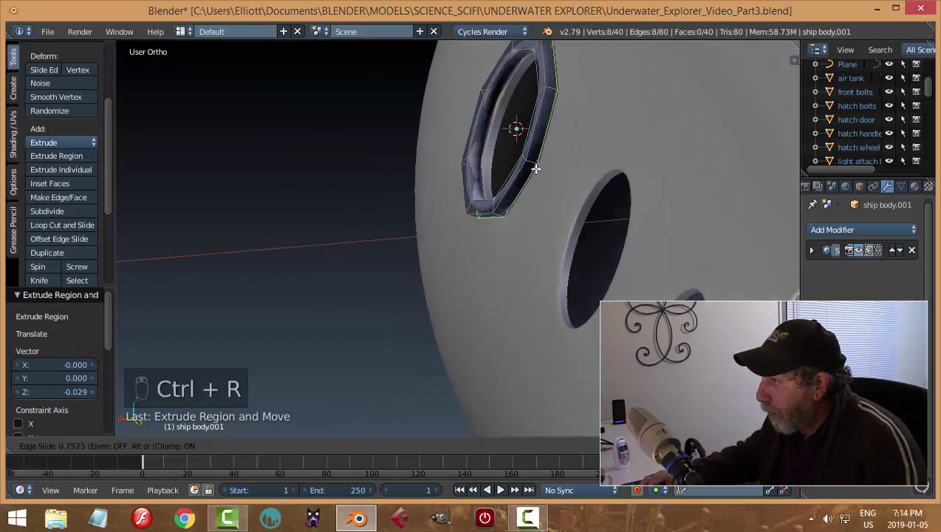
{"action": "key", "text": "ctrl+r"}
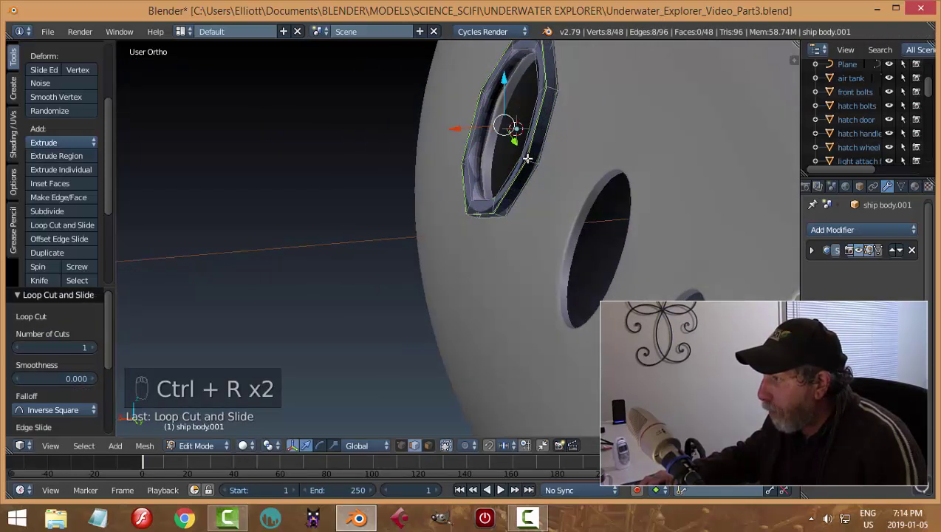
{"action": "key", "text": "ctrl+r"}
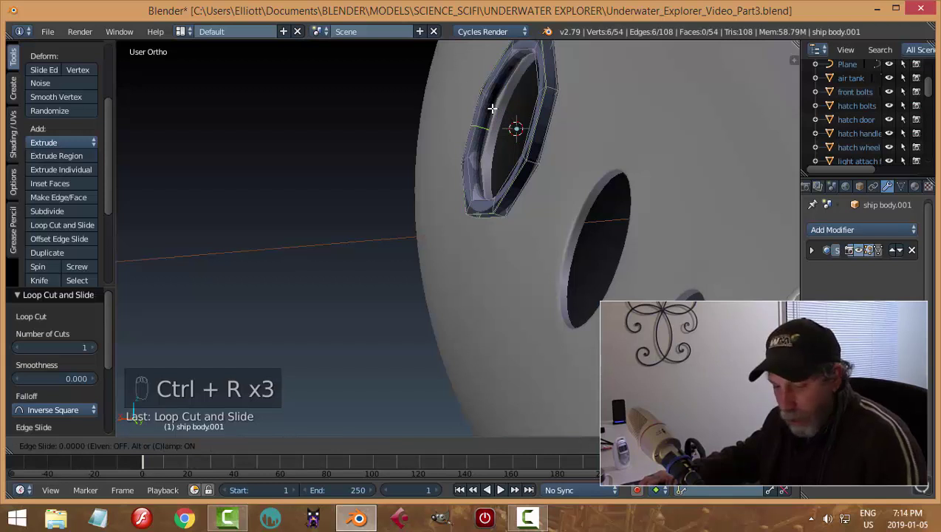
{"action": "key", "text": "ctrl+z"}
{"action": "key", "text": "ctrl+r"}
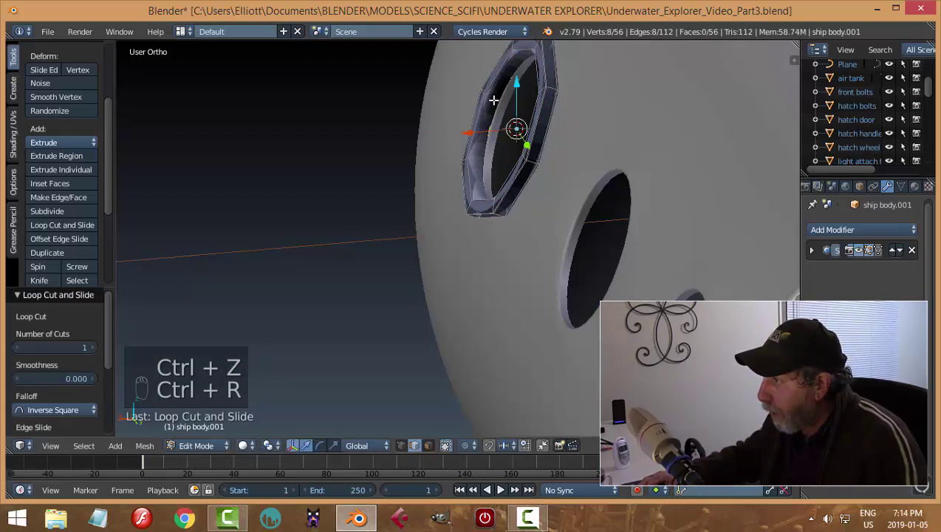
{"action": "key", "text": "ctrl+r"}
{"action": "key", "text": "a"}
{"action": "key", "text": "a"}
{"action": "key", "text": "ctrl+n"}
{"action": "key", "text": "a"}
{"action": "key", "text": "Tab"}
{"action": "left_click_drag", "start_coordinate": [46, 147], "coordinate": [487, 143]}
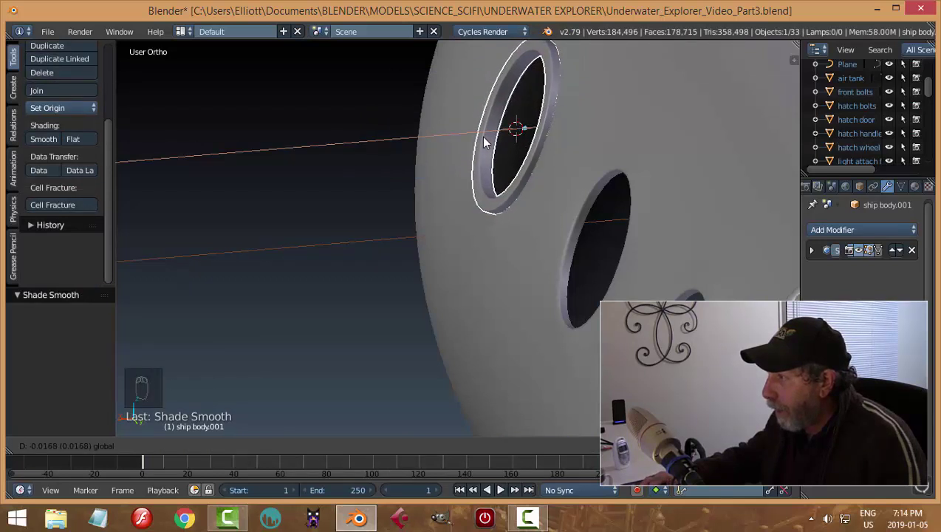
Step: Select the first porthole rim and face the hull in Right Ortho view
{"action": "key", "text": "a"}
{"action": "left_click", "coordinate": [538, 172]}
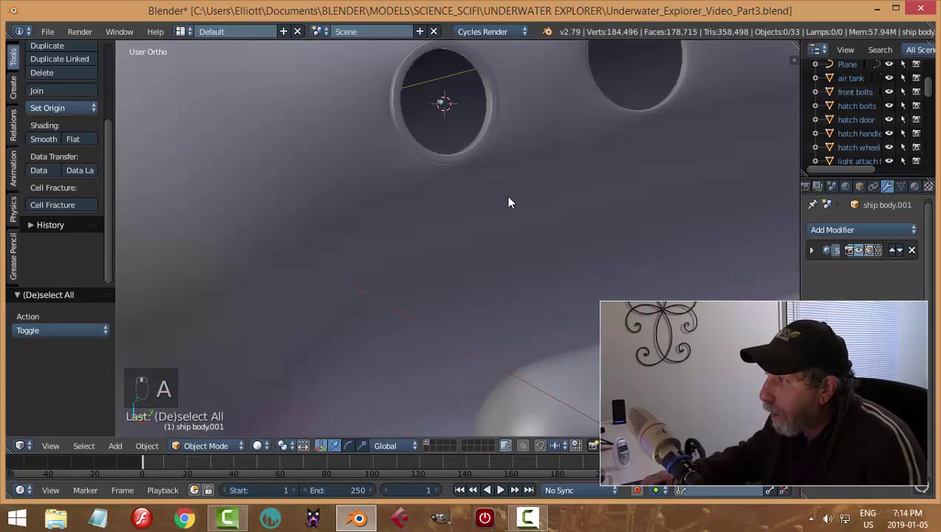
{"action": "middle_click", "coordinate": [386, 182]}
{"action": "left_click_drag", "start_coordinate": [469, 193], "coordinate": [474, 260]}
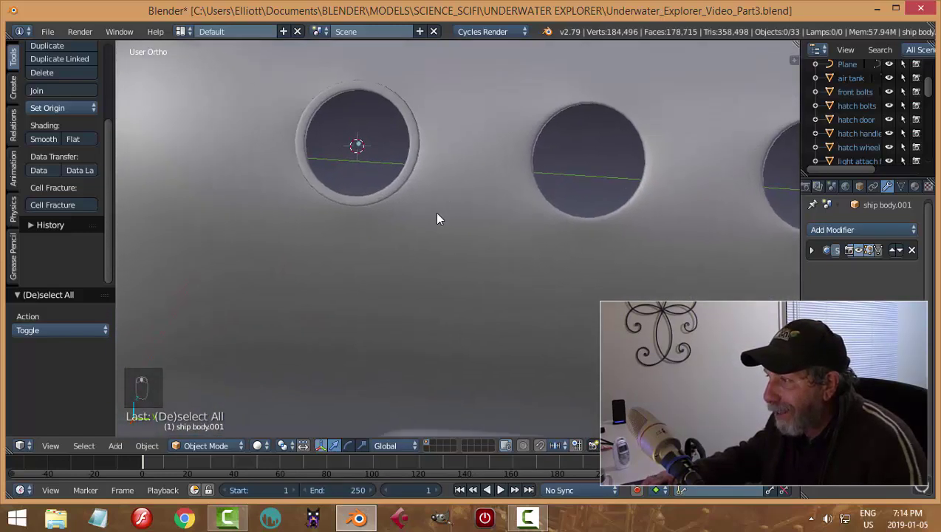
{"action": "left_click", "coordinate": [411, 124]}
{"action": "key", "text": "KP_3"}
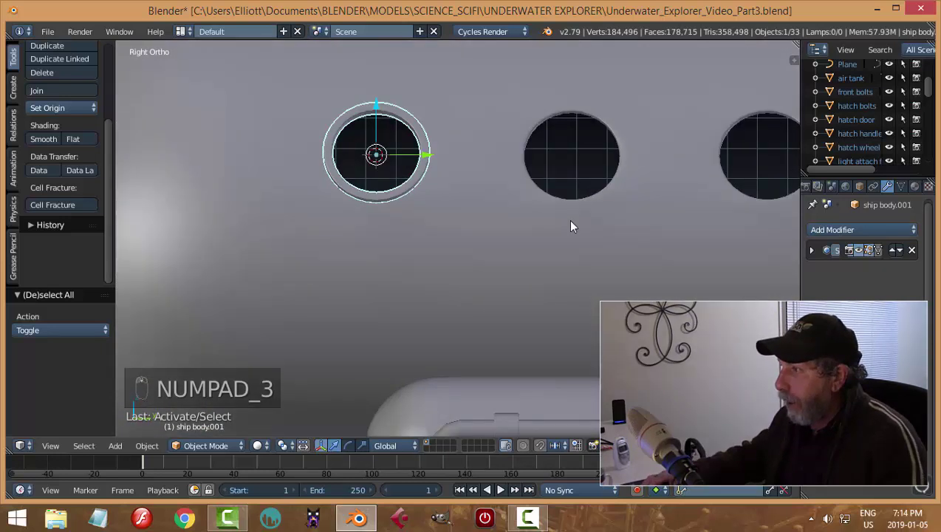
Step: Duplicate the rim along Y onto the other two portholes and join all three with Ctrl+J
{"action": "key", "text": "shift+d"}
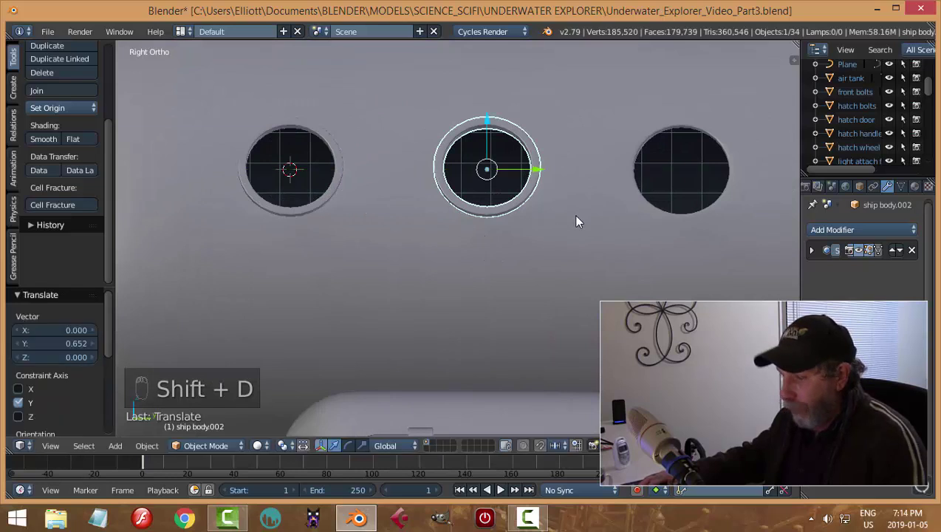
{"action": "key", "text": "shift+d"}
{"action": "left_click_drag", "start_coordinate": [545, 175], "coordinate": [738, 213]}
{"action": "key", "text": "a"}
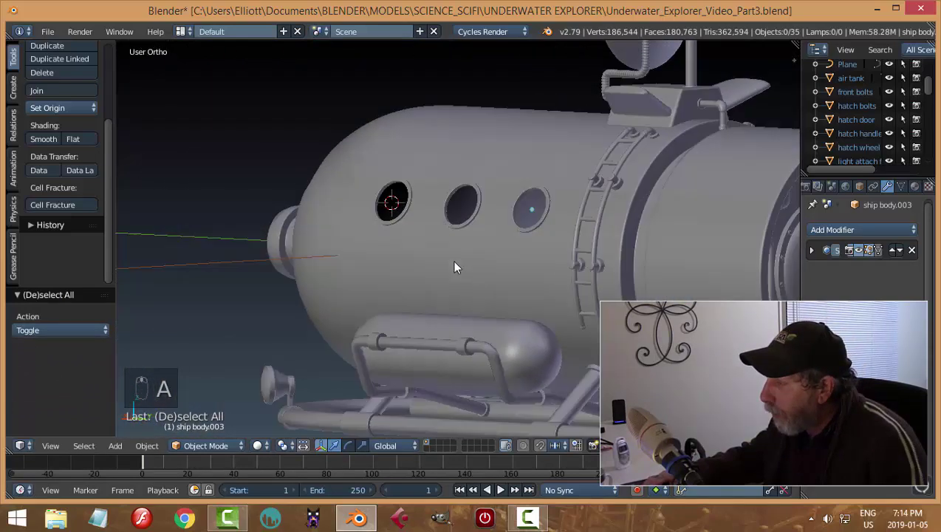
{"action": "left_click_drag", "start_coordinate": [591, 242], "coordinate": [442, 222]}
{"action": "key", "text": "ctrl+j"}
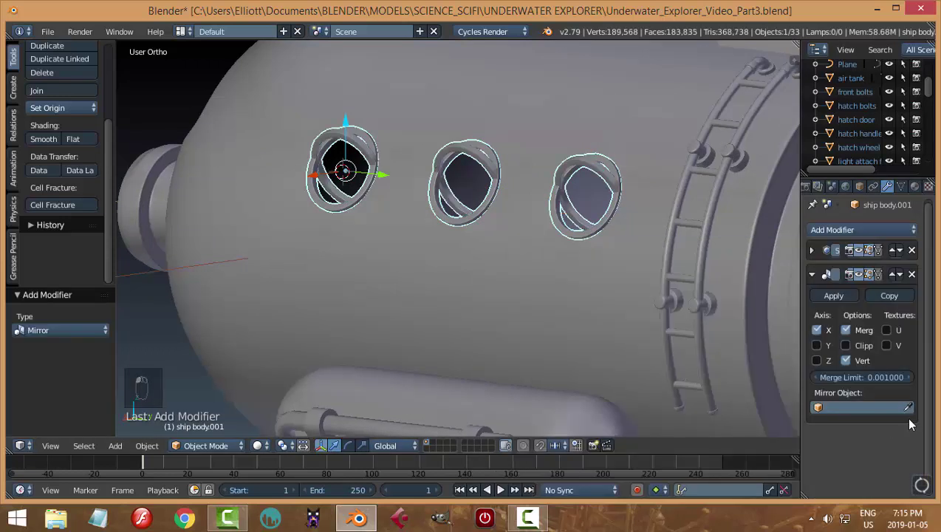
Step: Mirror the porthole rims on the X axis and save the file
{"action": "middle_click", "coordinate": [434, 246]}
{"action": "key", "text": "a"}
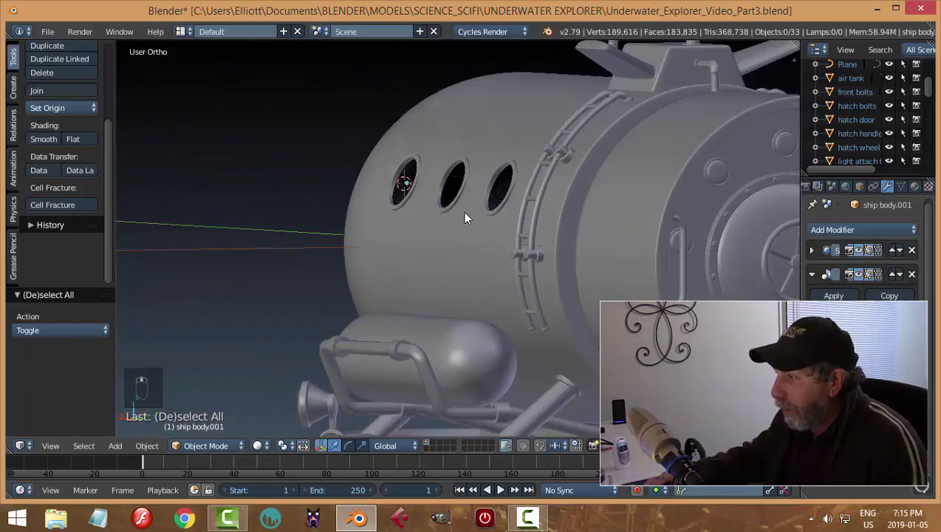
{"action": "key", "text": "ctrl+s"}
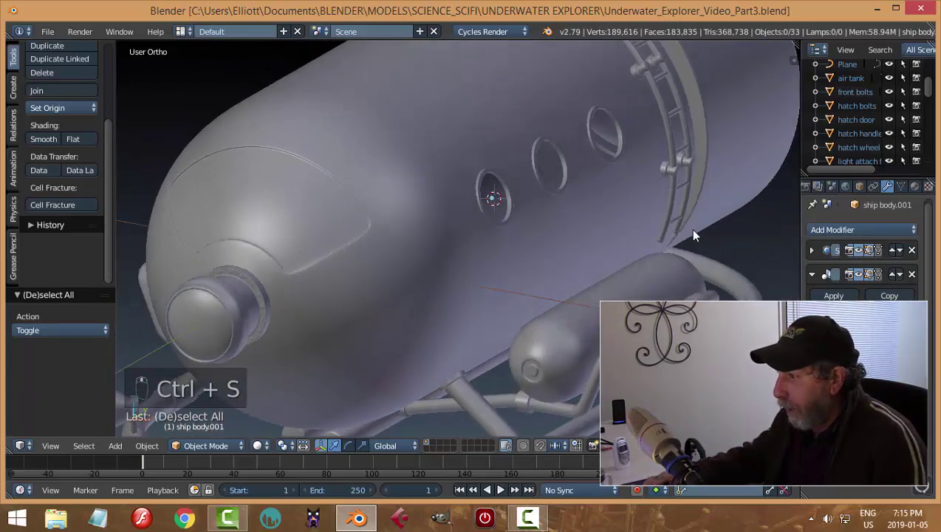